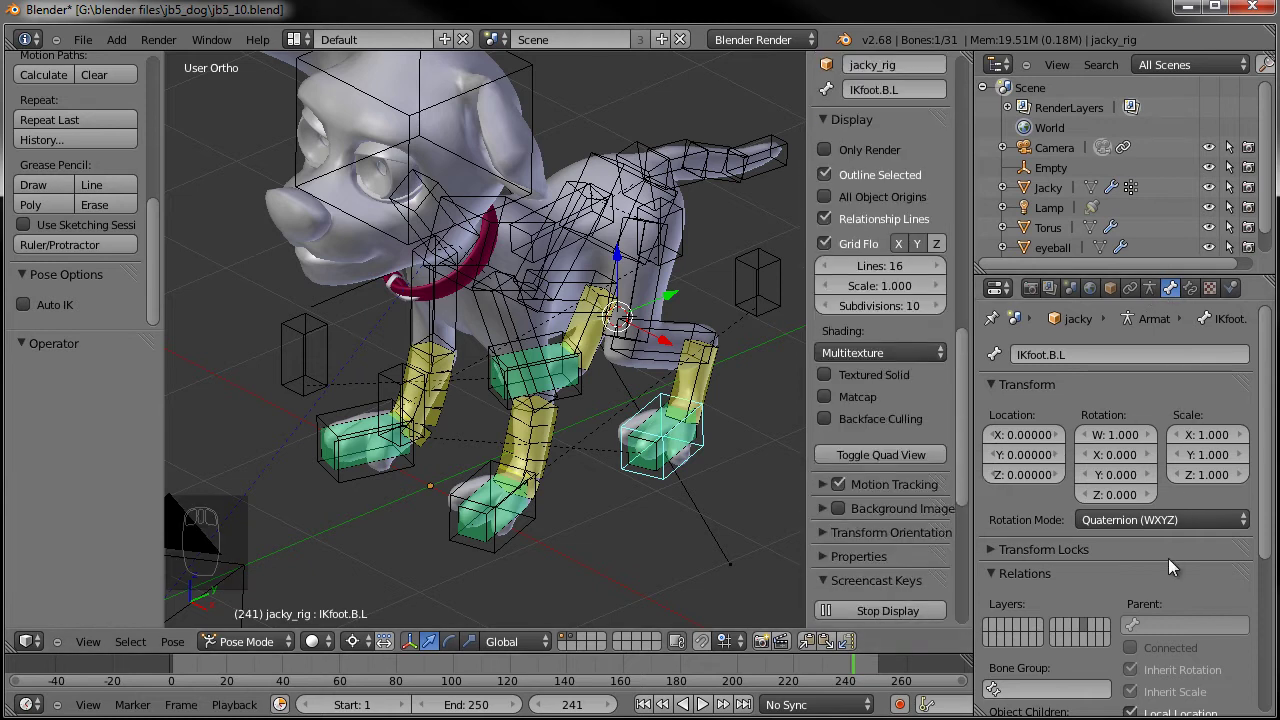
Inspect the leg bones, selecting the front left knee bone to check its Bone properties
left_click_drag(1271, 409, 1022, 628)
left_click_drag(1018, 636, 1016, 637)
left_click_drag(591, 396, 550, 574)
left_click(638, 631)
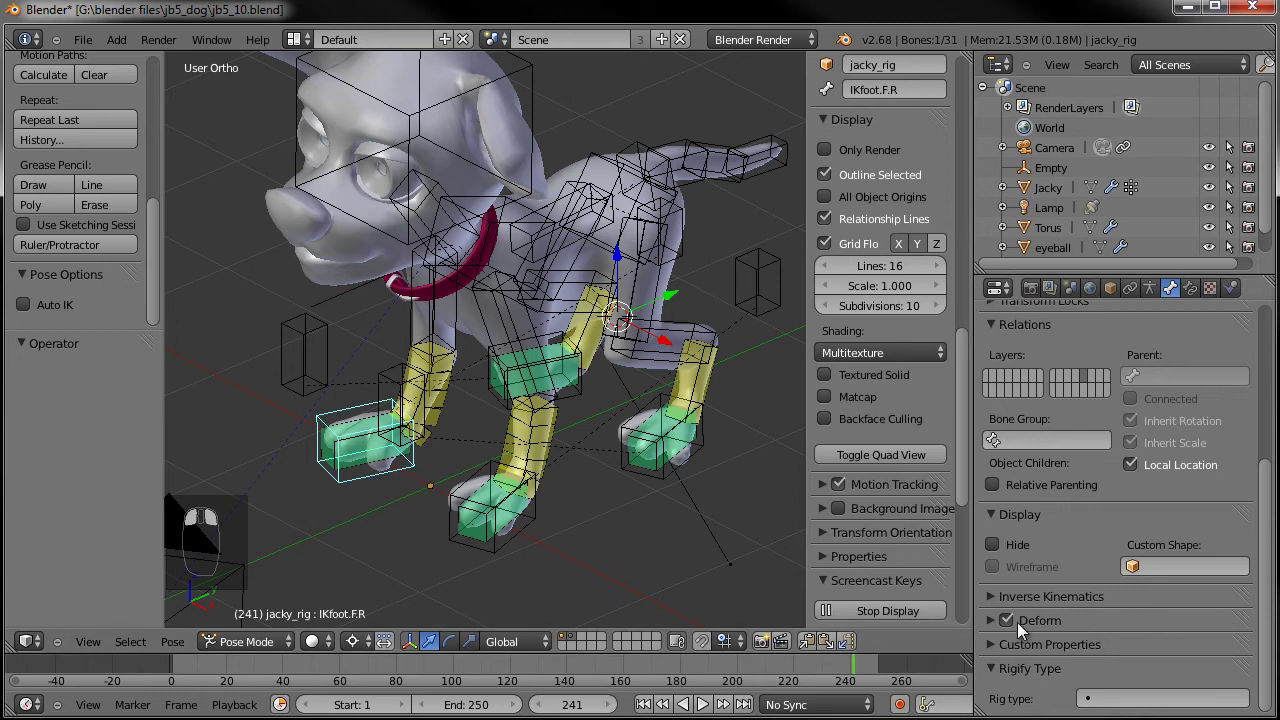
left_click(310, 356)
right_click(1012, 616)
left_click(487, 408)
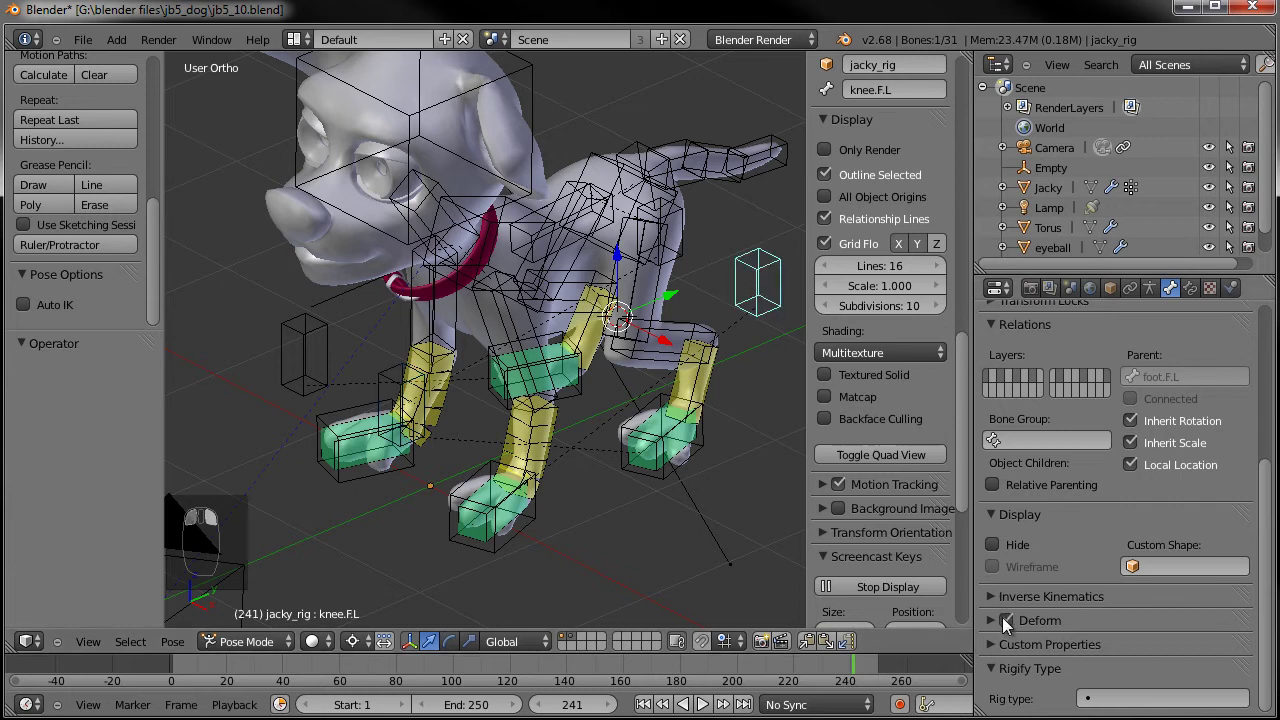
Orbit and zoom the 3D View to bring the dog's tail and its bones into view
left_click_drag(737, 377, 616, 456)
left_click_drag(719, 371, 692, 396)
key("a")
left_click_drag(617, 456, 554, 442)
middle_click(575, 447)
left_click_drag(557, 442, 598, 365)
left_click_drag(540, 400, 565, 331)
Deselect the bones and line the view up for a close side view of the tail
key("r")
middle_click(628, 421)
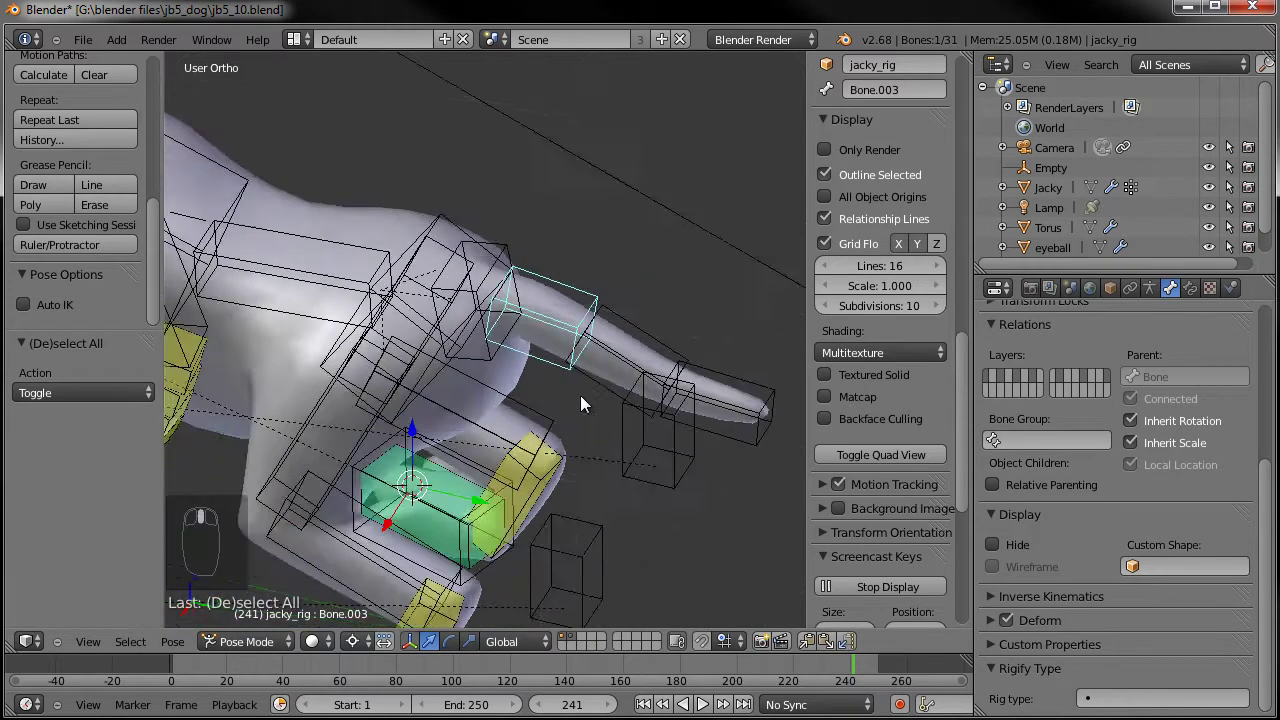
left_click_drag(494, 411, 500, 418)
key("r")
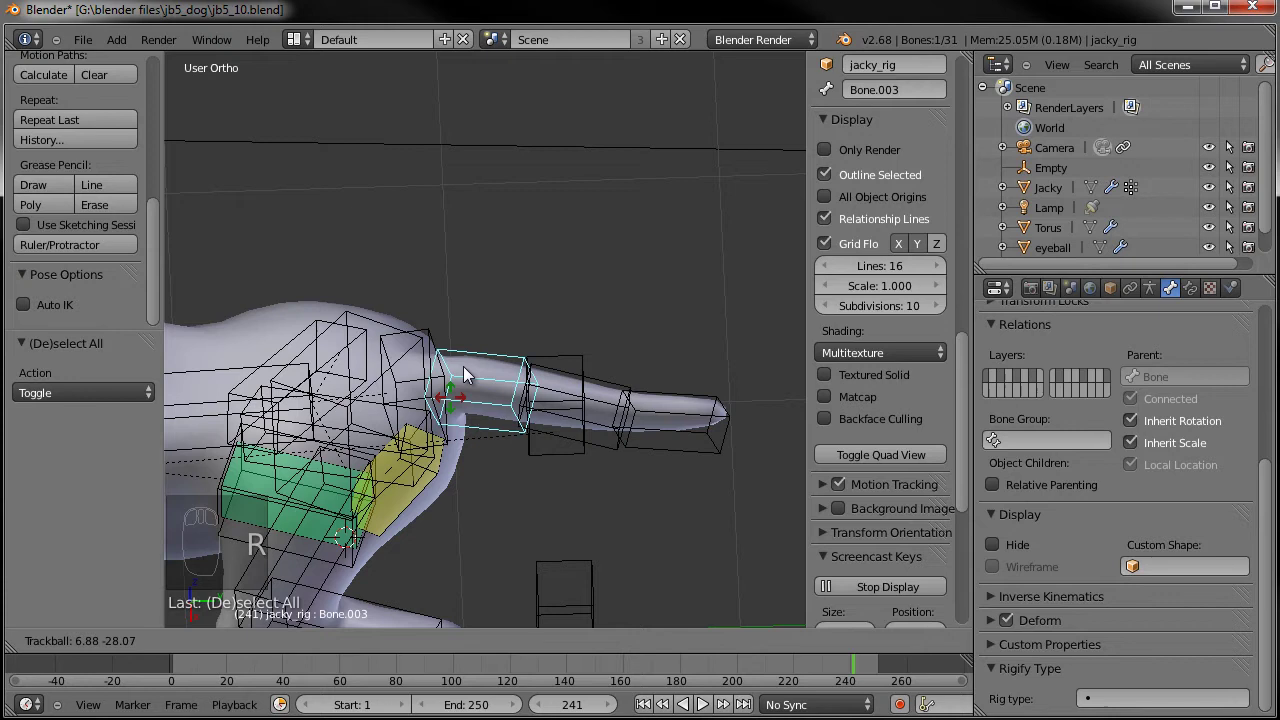
left_click_drag(630, 310, 507, 302)
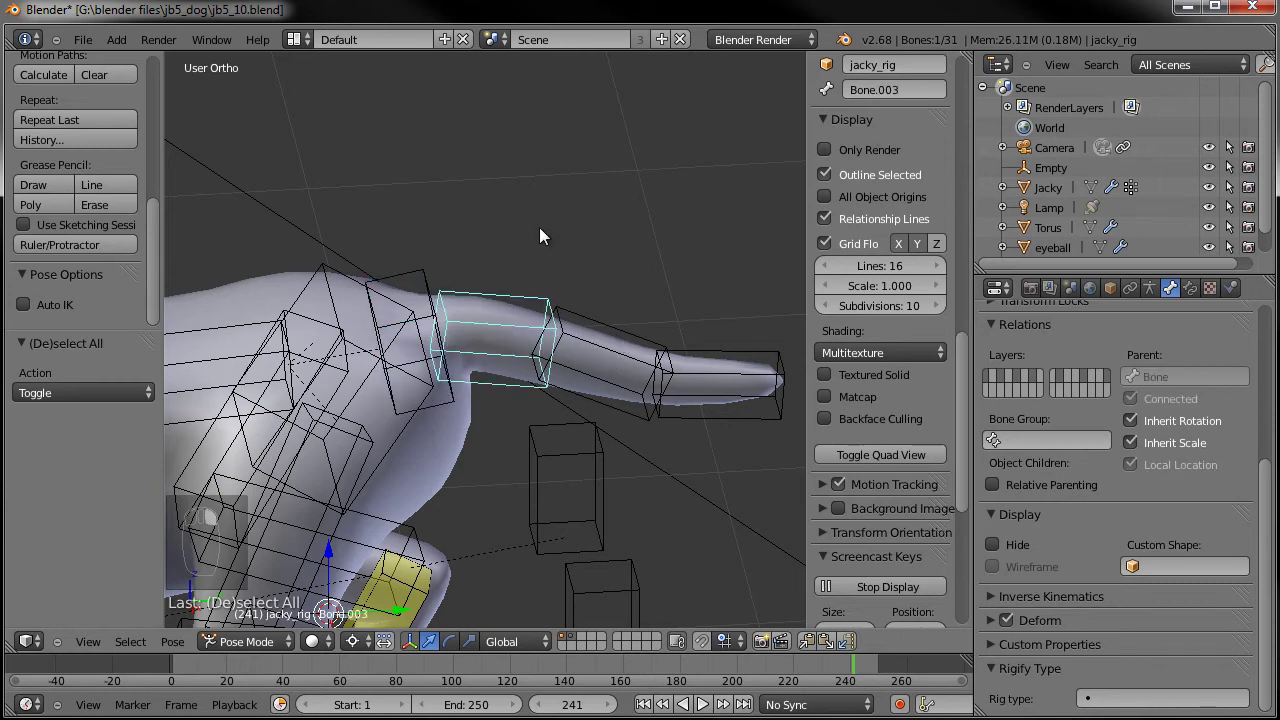
key("ctrl+z")
Select the tail's root bone and rename it tail_base
right_click(883, 82)
left_click_drag(883, 82, 883, 82)
key("BackSpace")
key("BackSpace")
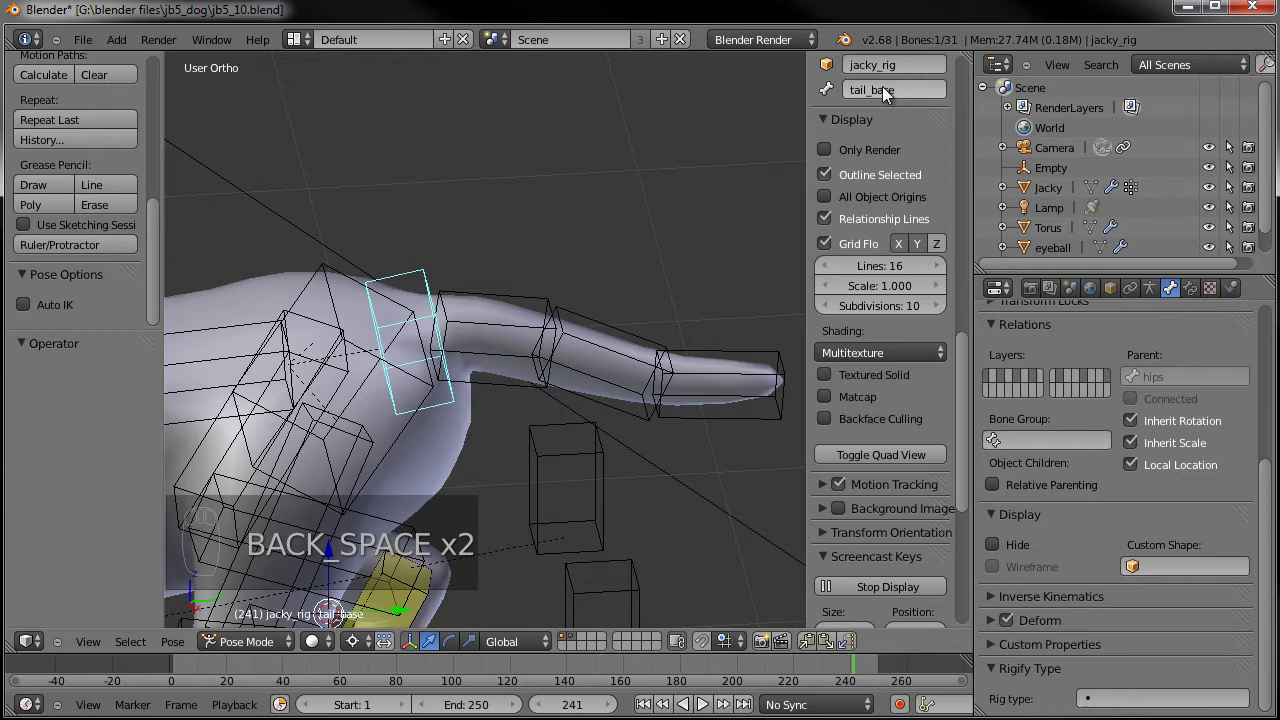
Rename the next tail bones along the chain to tail.01, tail.02 and tail.03
right_click(516, 294)
left_click(901, 105)
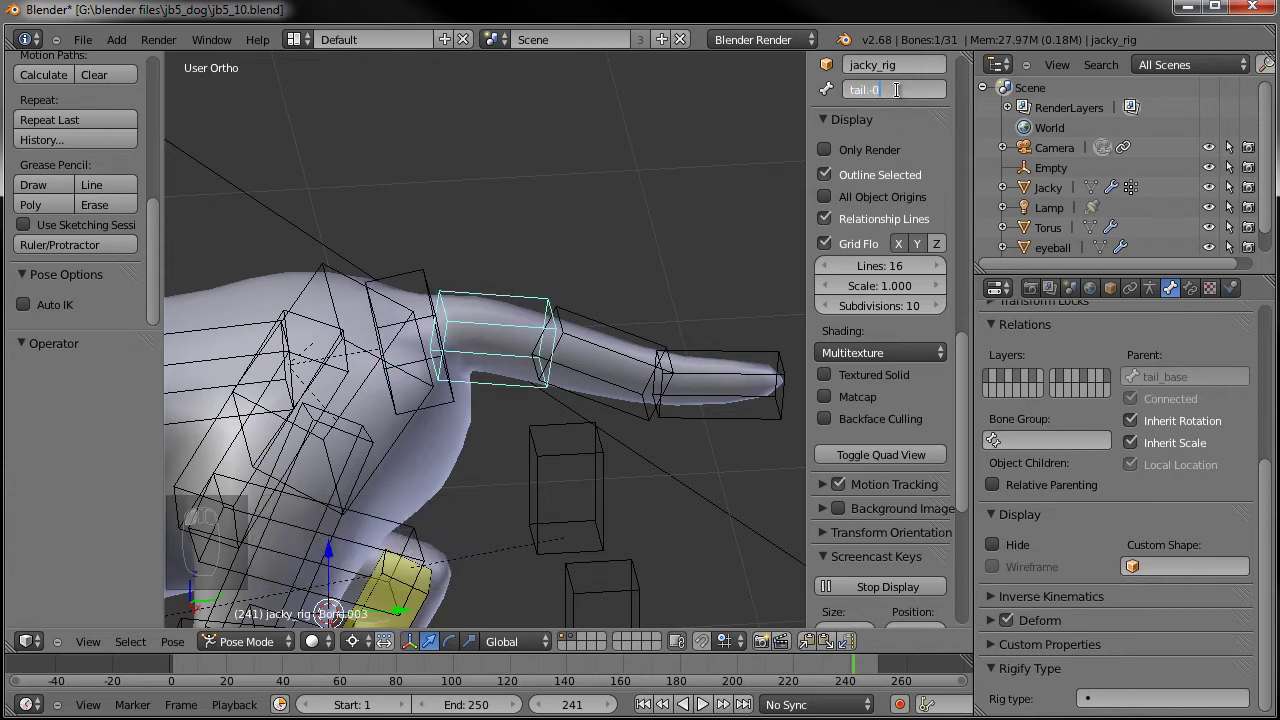
key("BackSpace")
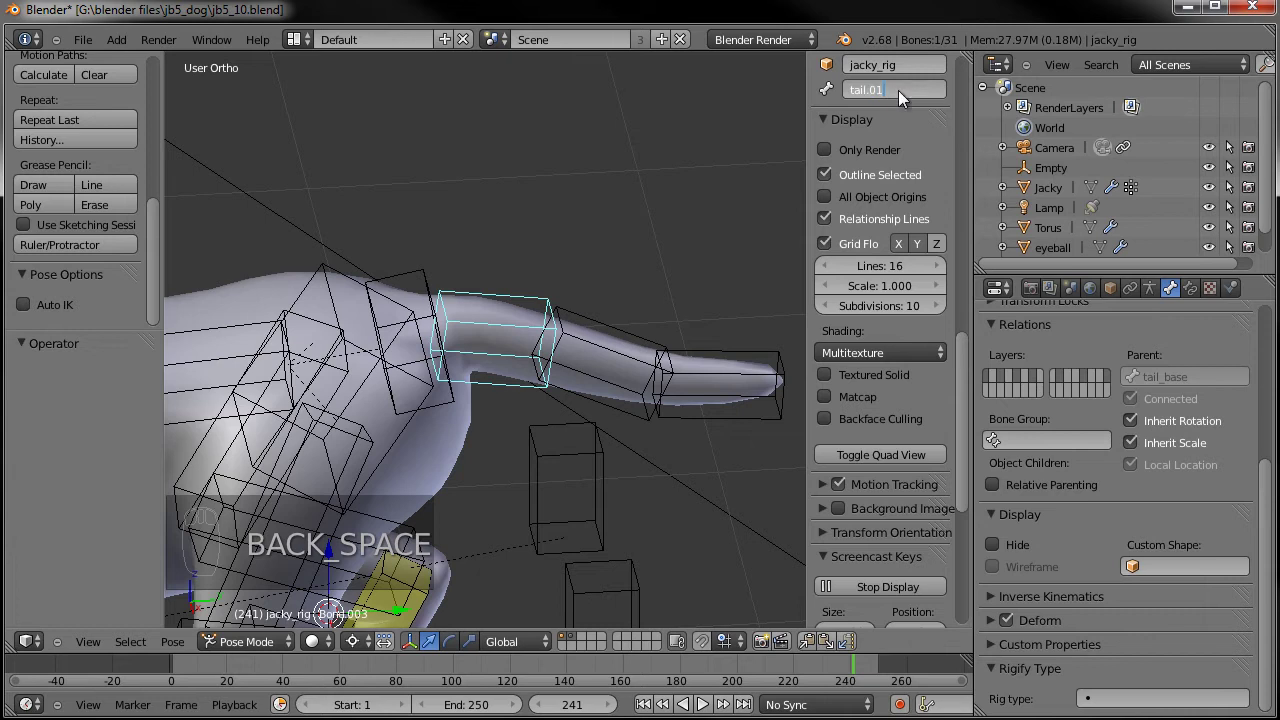
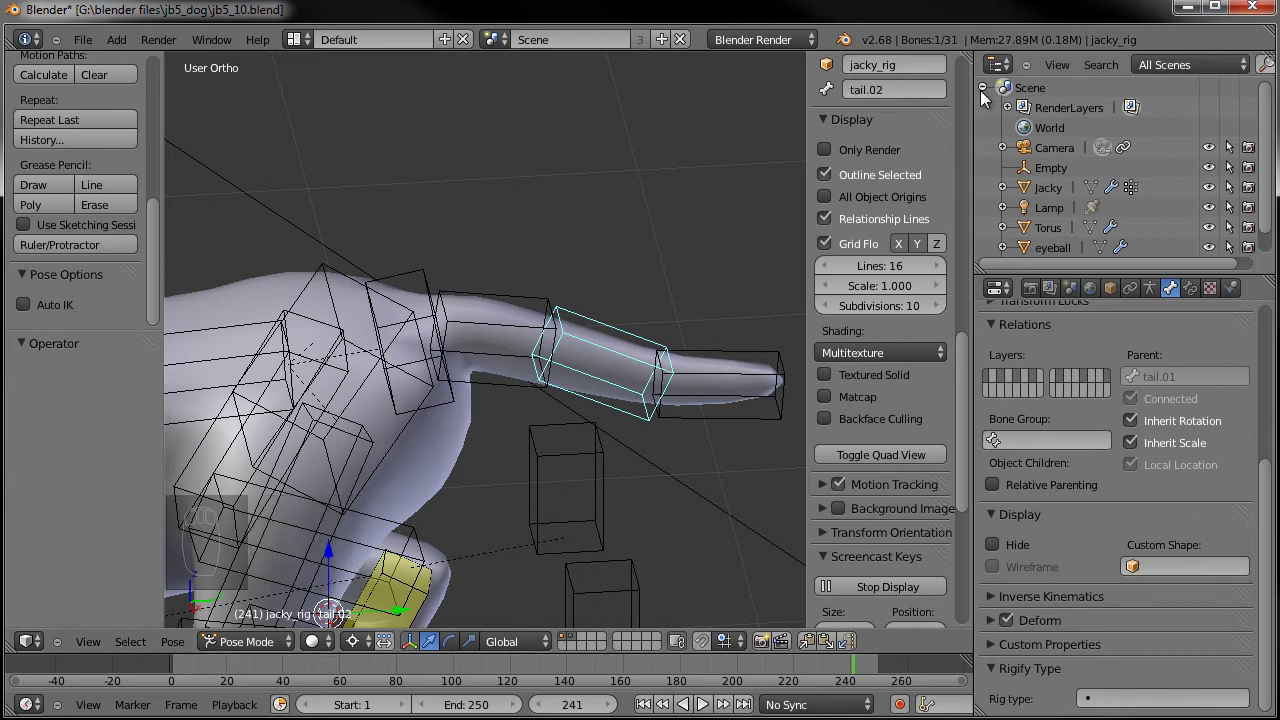
left_click_drag(699, 383, 942, 85)
key("ctrl+v")
left_click_drag(891, 85, 949, 95)
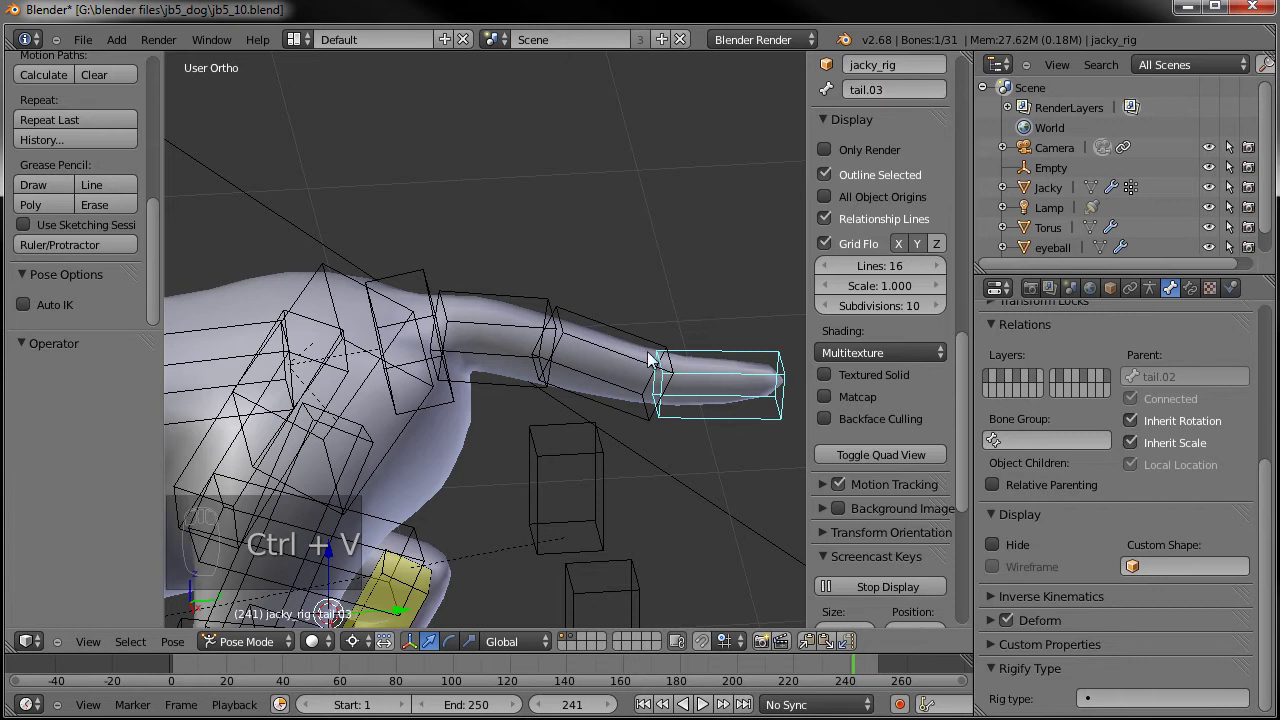
Select tail.01 and tail.02 together, ready to constrain tail.02
left_click_drag(533, 339, 582, 324)
left_click_drag(594, 324, 606, 373)
middle_click(606, 373)
Give tail.02 a Copy Rotation constraint targeting tail.01 in local space
key("ctrl+shift+c")
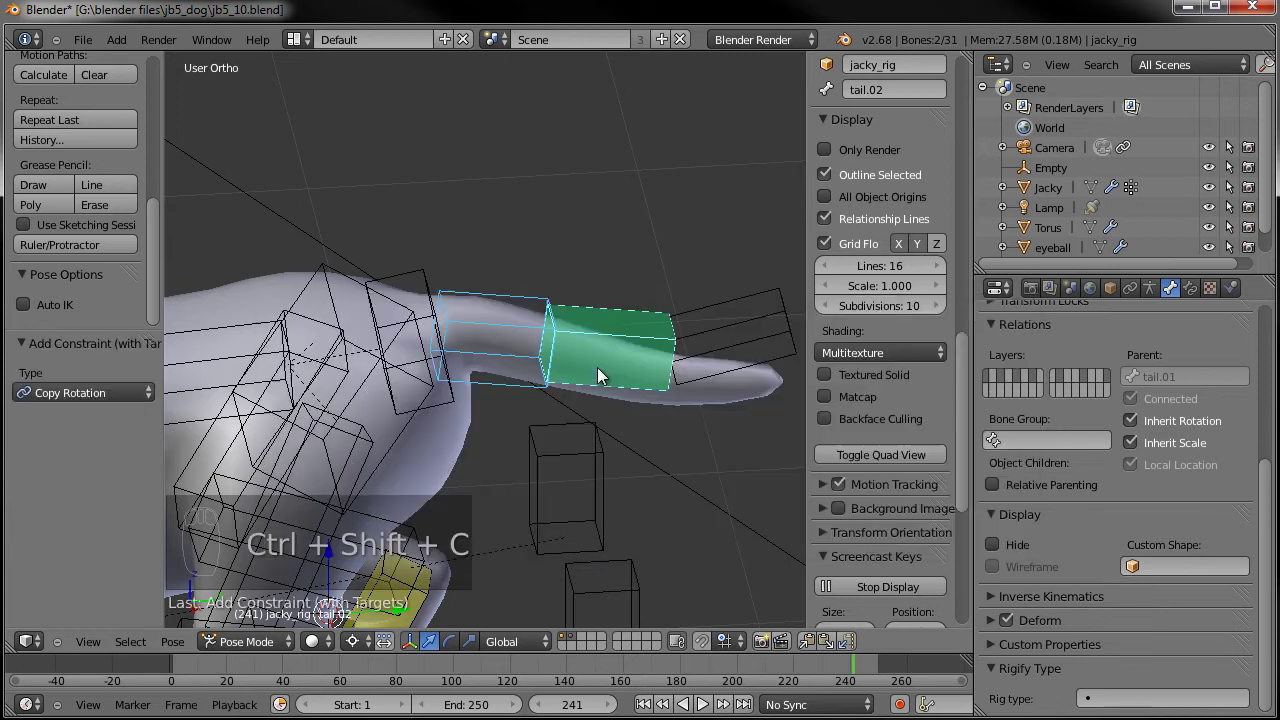
left_click_drag(643, 318, 1195, 299)
left_click_drag(1195, 299, 1030, 547)
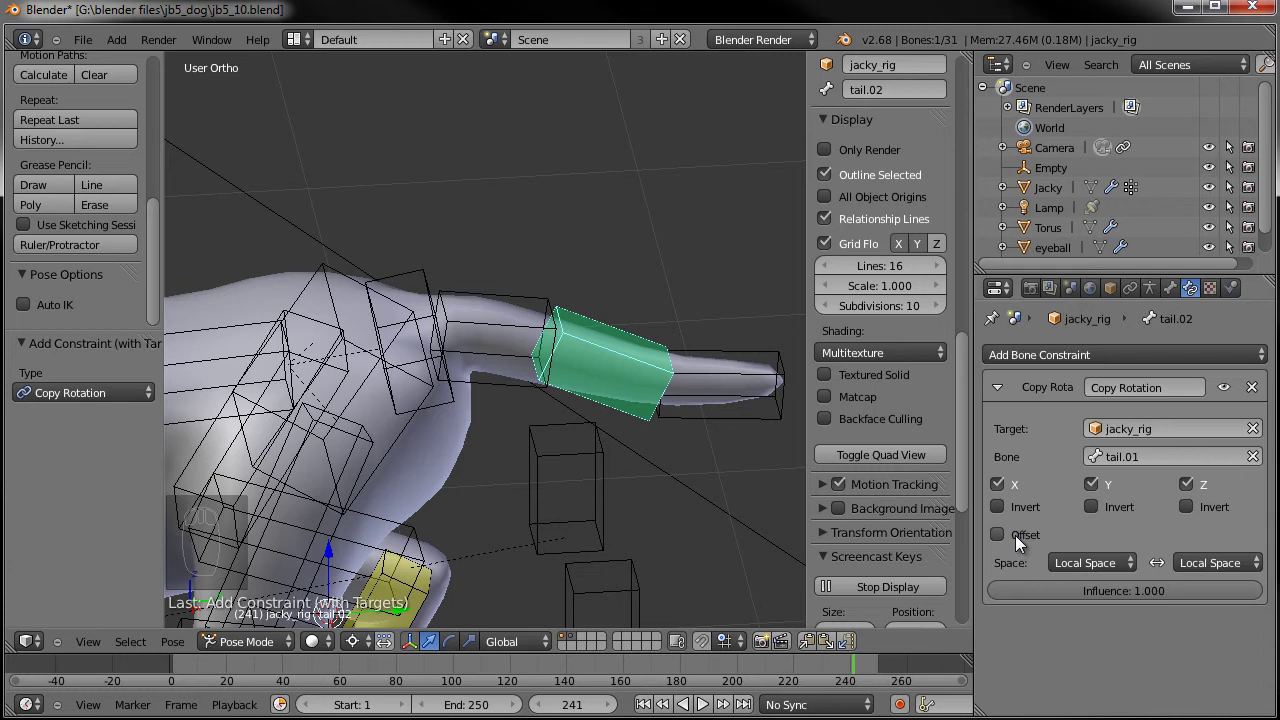
left_click_drag(1004, 543, 641, 333)
left_click_drag(611, 332, 629, 339)
Give tail.03 the same Copy Rotation constraint targeting tail.02, then start rotating tail.01
right_click(726, 358)
key("ctrl+shift+c")
left_click_drag(1121, 562, 666, 368)
right_click(521, 329)
key("r")
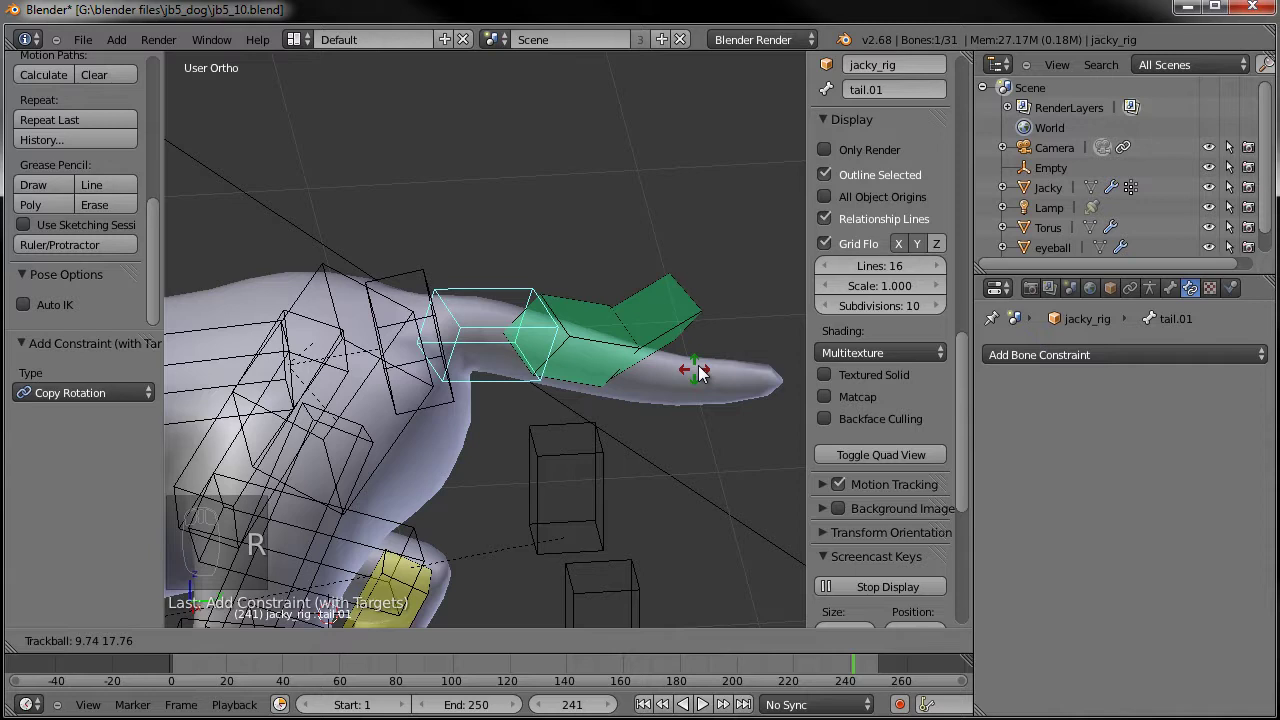
Rotate tail.01 and orbit around the tail to confirm the whole chain bends with it
left_click_drag(488, 389, 582, 362)
left_click_drag(552, 431, 582, 362)
key("r")
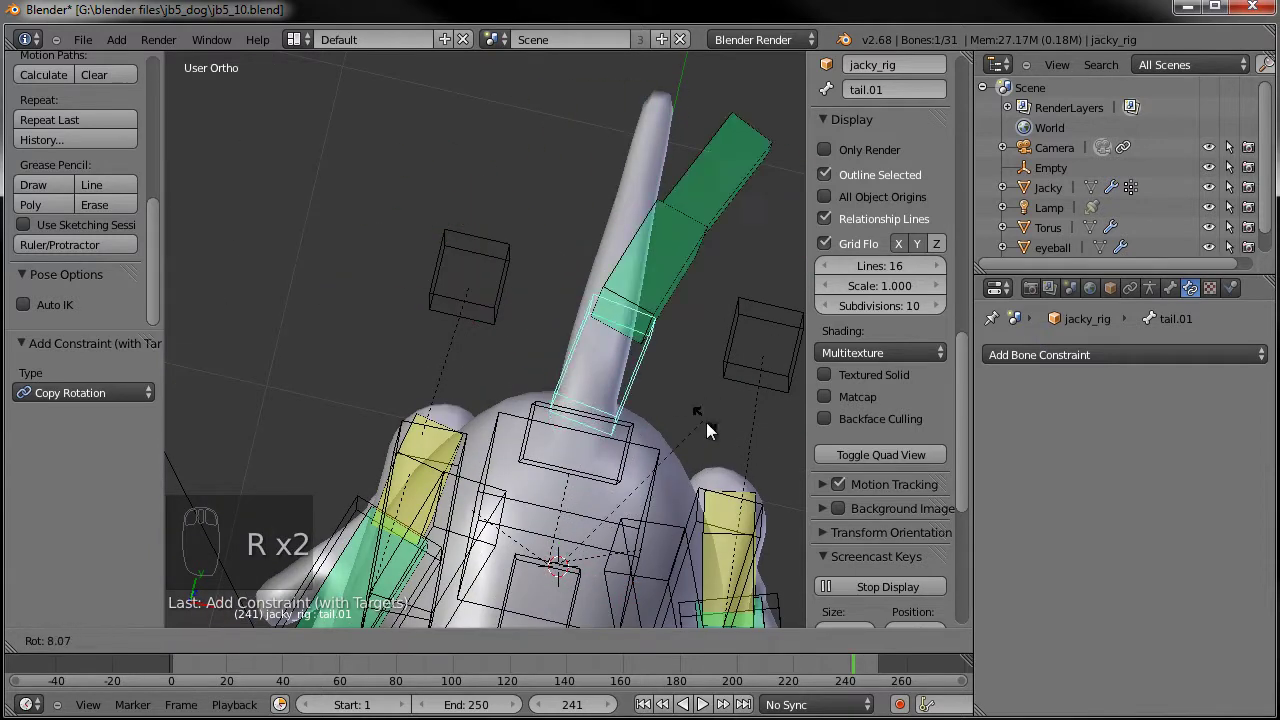
left_click_drag(699, 453, 599, 386)
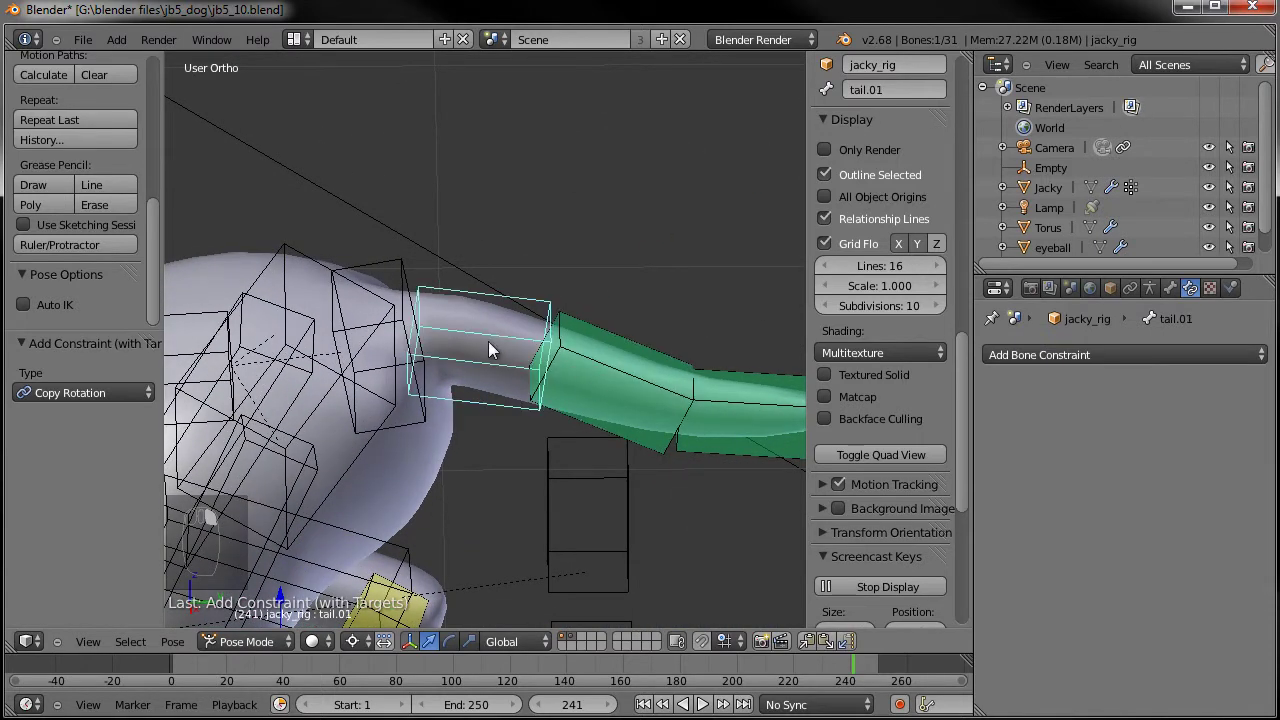
middle_click(474, 649)
right_click(459, 649)
left_click_drag(459, 649, 523, 542)
key("ctrl+,")
left_click_drag(404, 500, 518, 447)
middle_click(531, 336)
left_click_drag(531, 336, 501, 321)
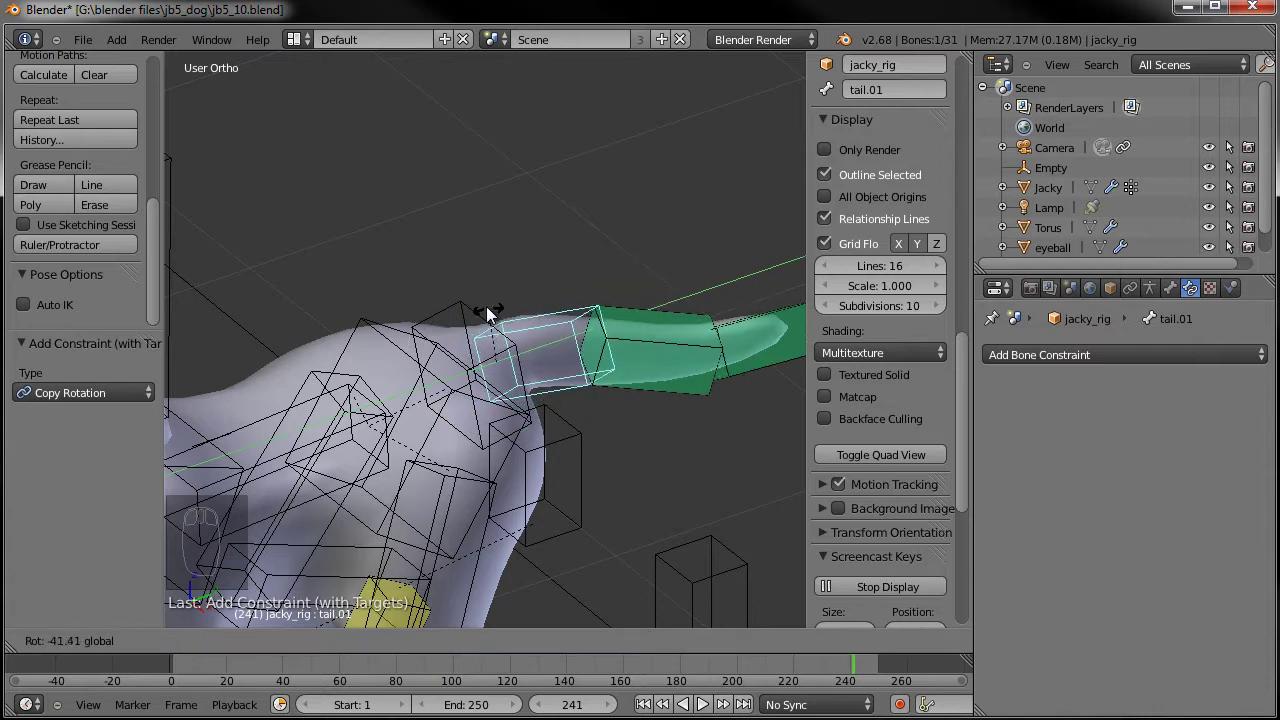
key("ctrl+z")
left_click_drag(652, 405, 617, 390)
left_click_drag(633, 387, 1118, 481)
left_click(565, 390)
Check the bent tail from several angles and clear the test rotation
right_click(1118, 481)
left_click_drag(1164, 291, 567, 444)
left_click_drag(618, 448, 447, 381)
left_click_drag(568, 400, 996, 641)
left_click_drag(996, 641, 552, 464)
left_click_drag(610, 383, 1135, 516)
left_click_drag(781, 390, 552, 464)
middle_click(442, 360)
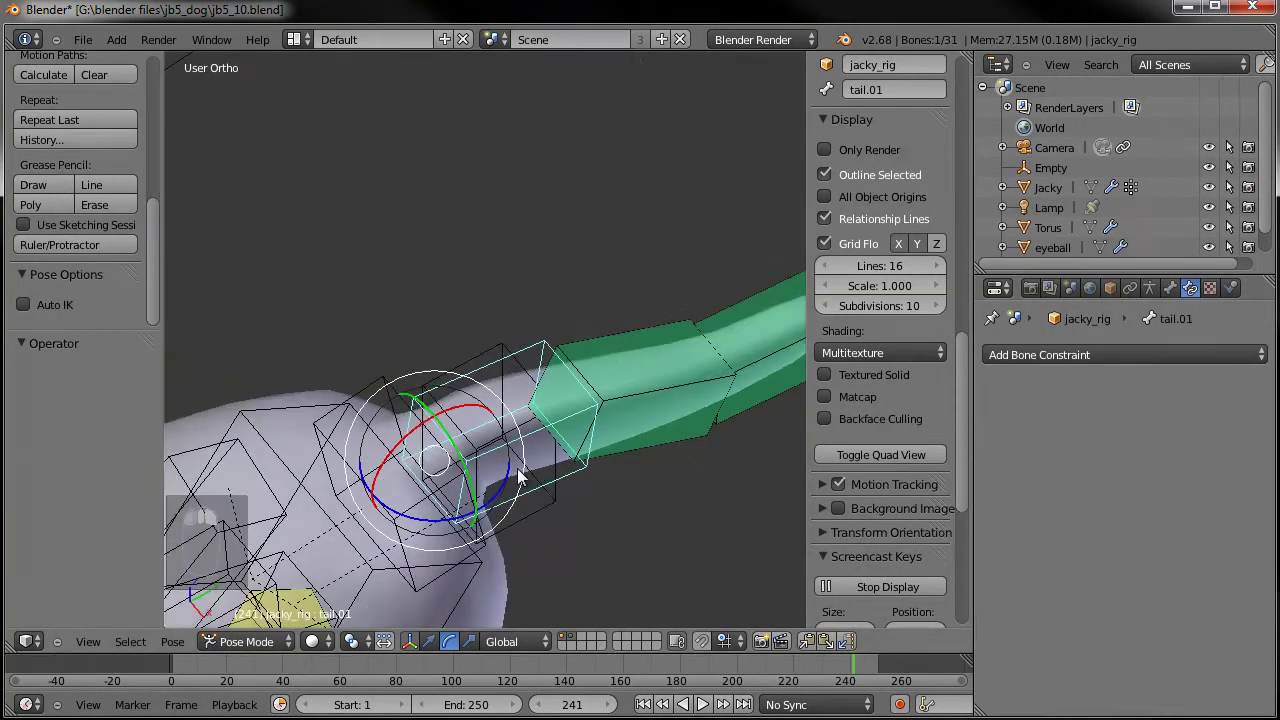
key("r")
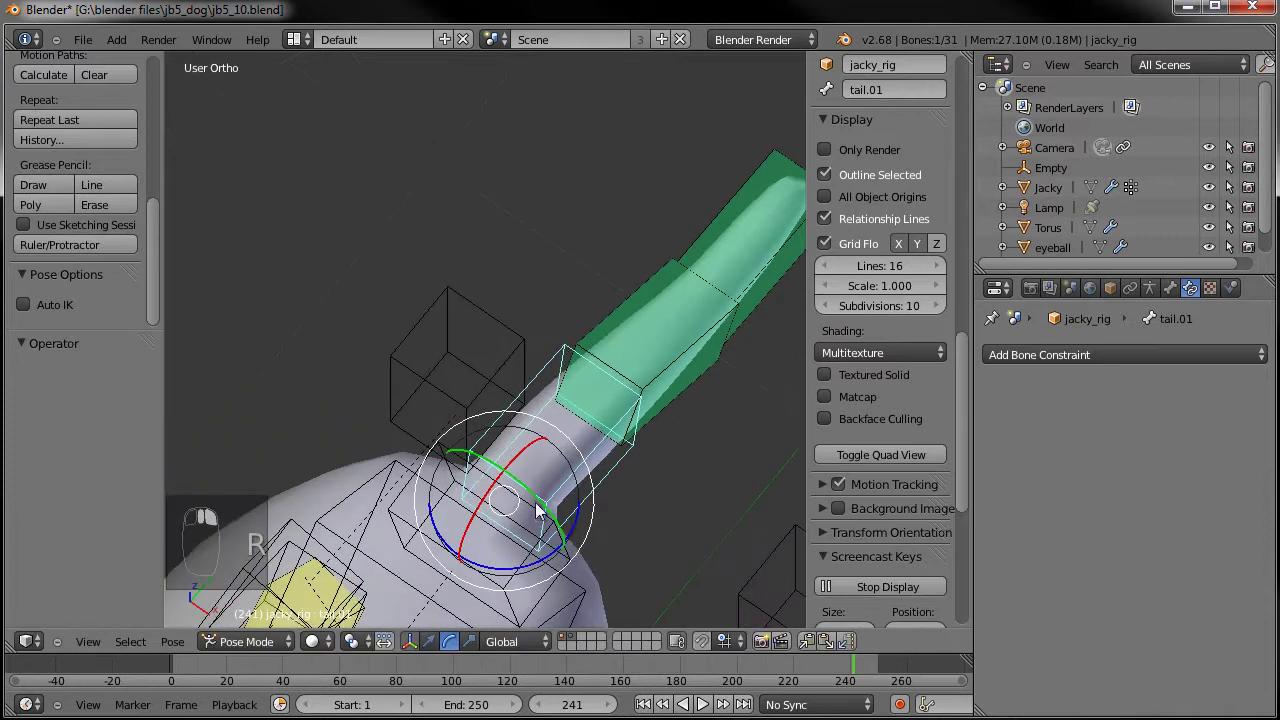
left_click_drag(584, 525, 612, 562)
left_click_drag(583, 507, 591, 495)
left_click_drag(581, 489, 348, 284)
left_click_drag(395, 294, 455, 331)
key("alt+r")
Curl the tail up around X and sideways around Y, then reset it to rest and deselect all
left_click_drag(530, 365, 431, 270)
right_click(431, 270)
left_click_drag(431, 270, 462, 342)
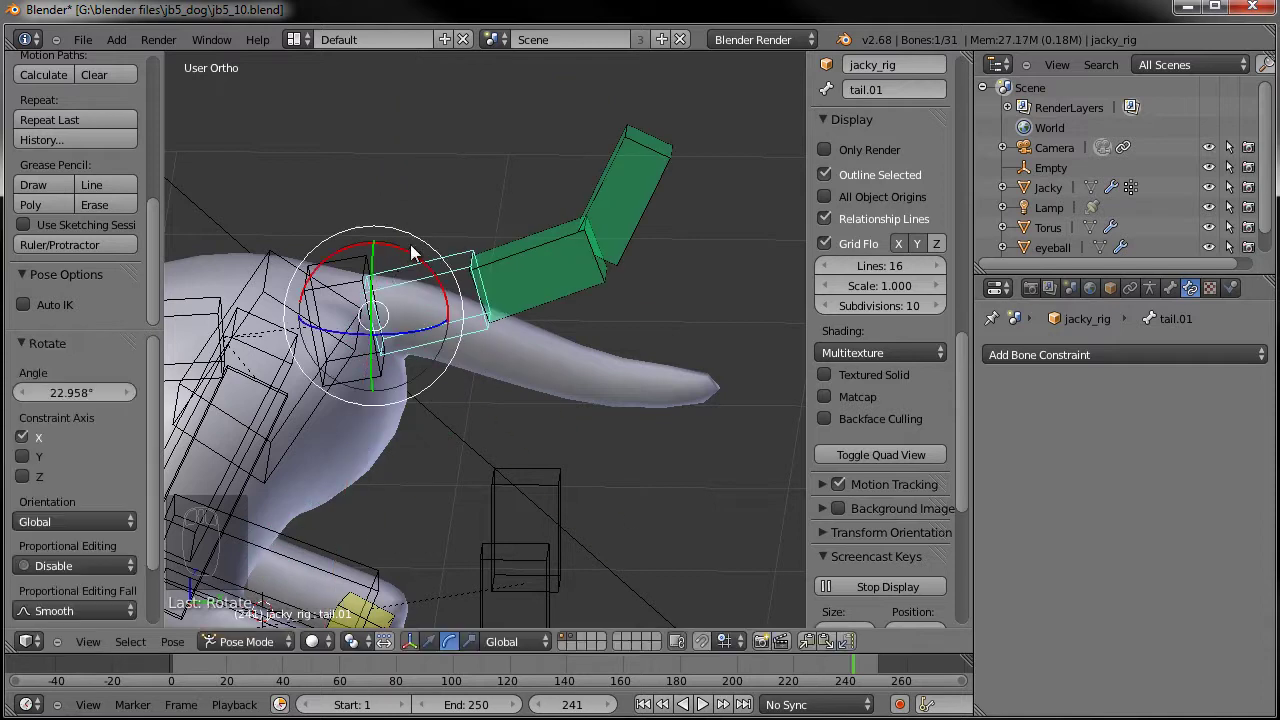
left_click_drag(380, 284, 624, 334)
left_click_drag(418, 343, 651, 430)
left_click_drag(592, 332, 603, 351)
left_click_drag(641, 377, 590, 379)
left_click_drag(633, 381, 585, 379)
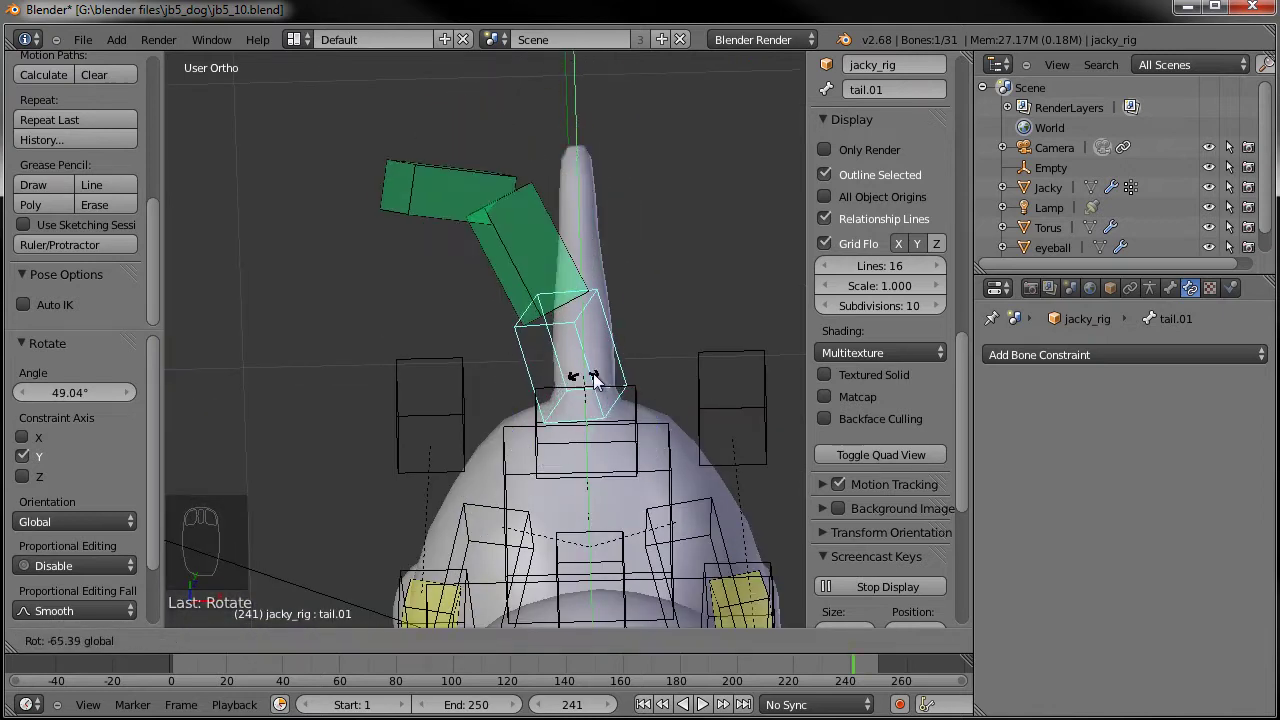
key("alt+r")
middle_click(664, 393)
key("a")
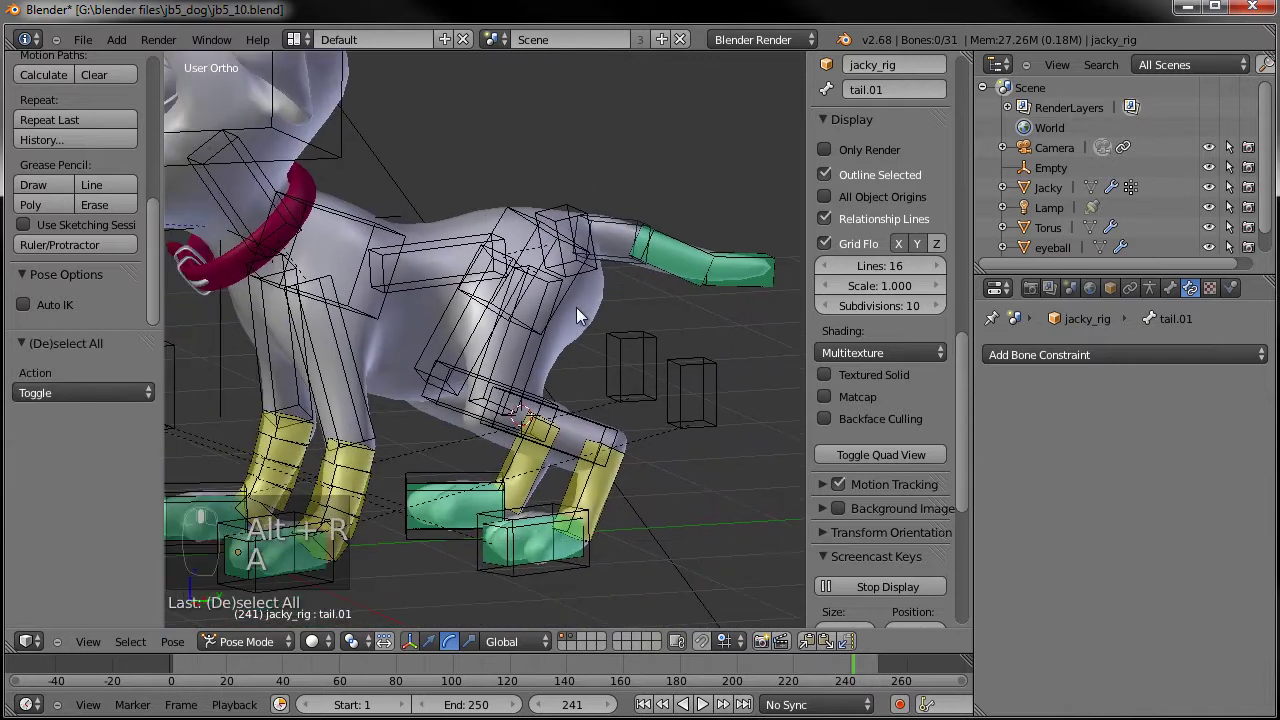
Select the hips bone, move it briefly to test, then deselect all bones
left_click(569, 289)
right_click(569, 289)
left_click_drag(586, 295, 639, 310)
key("g")
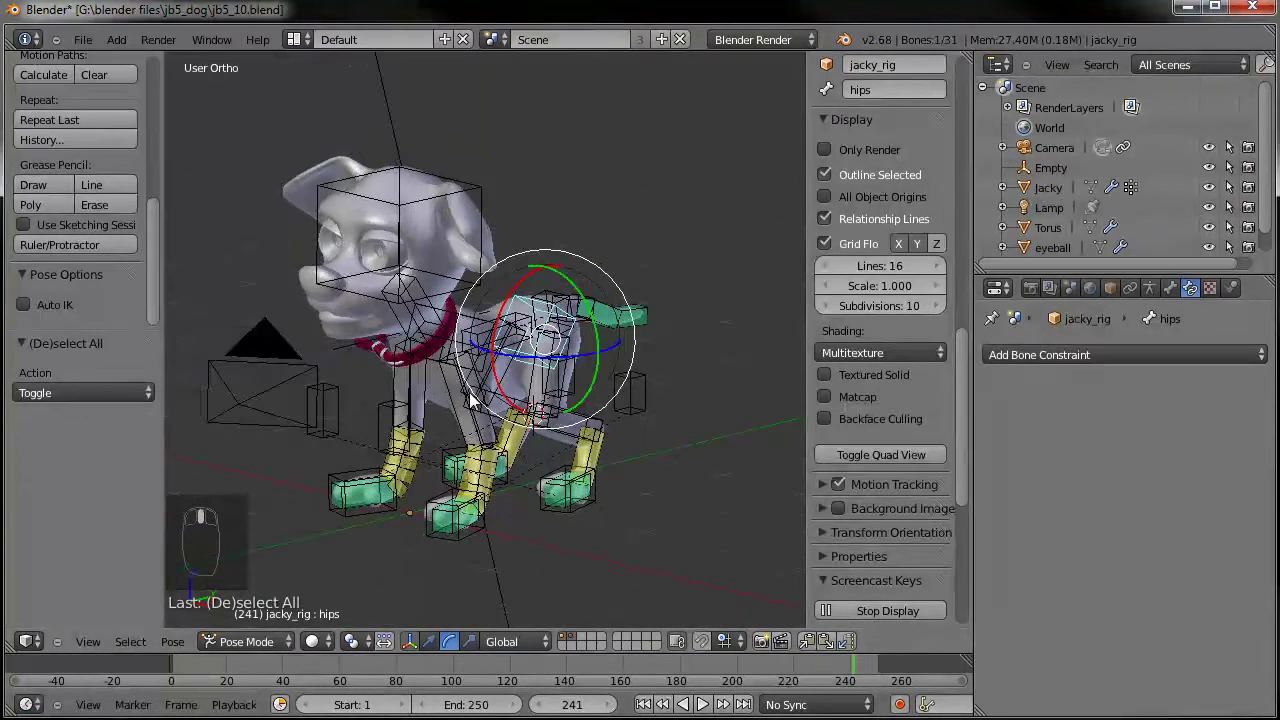
key("a")
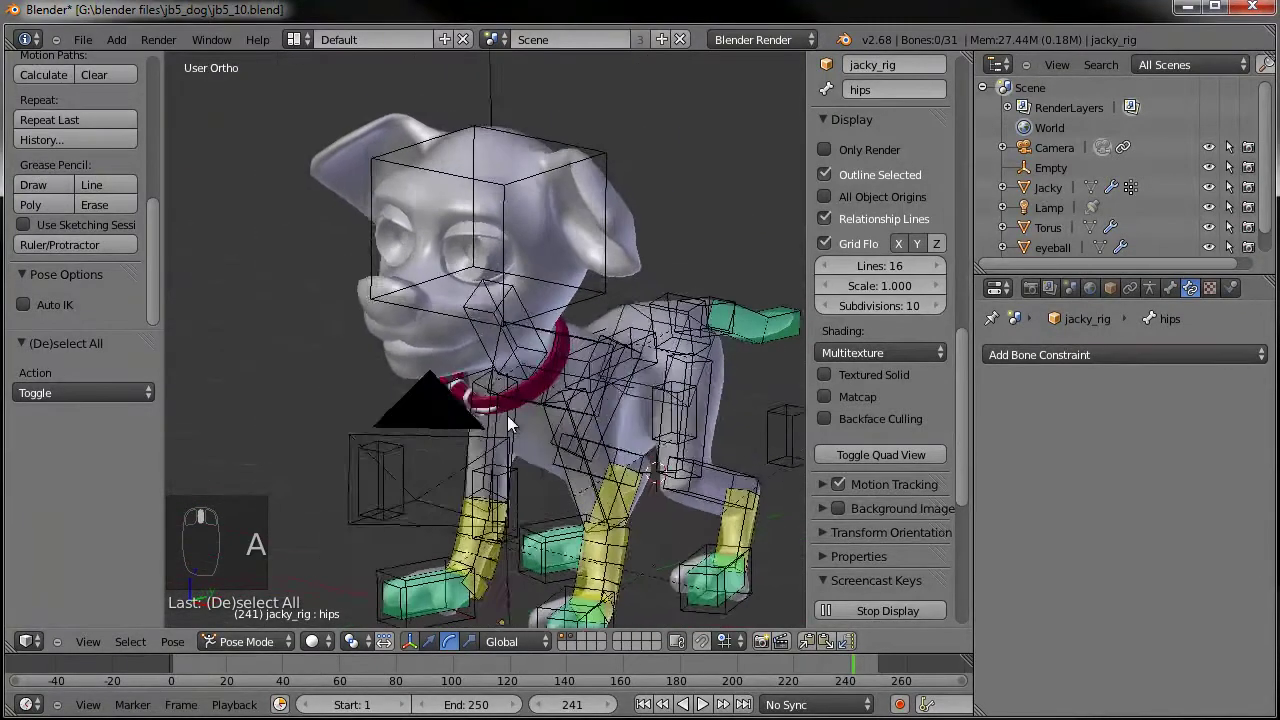
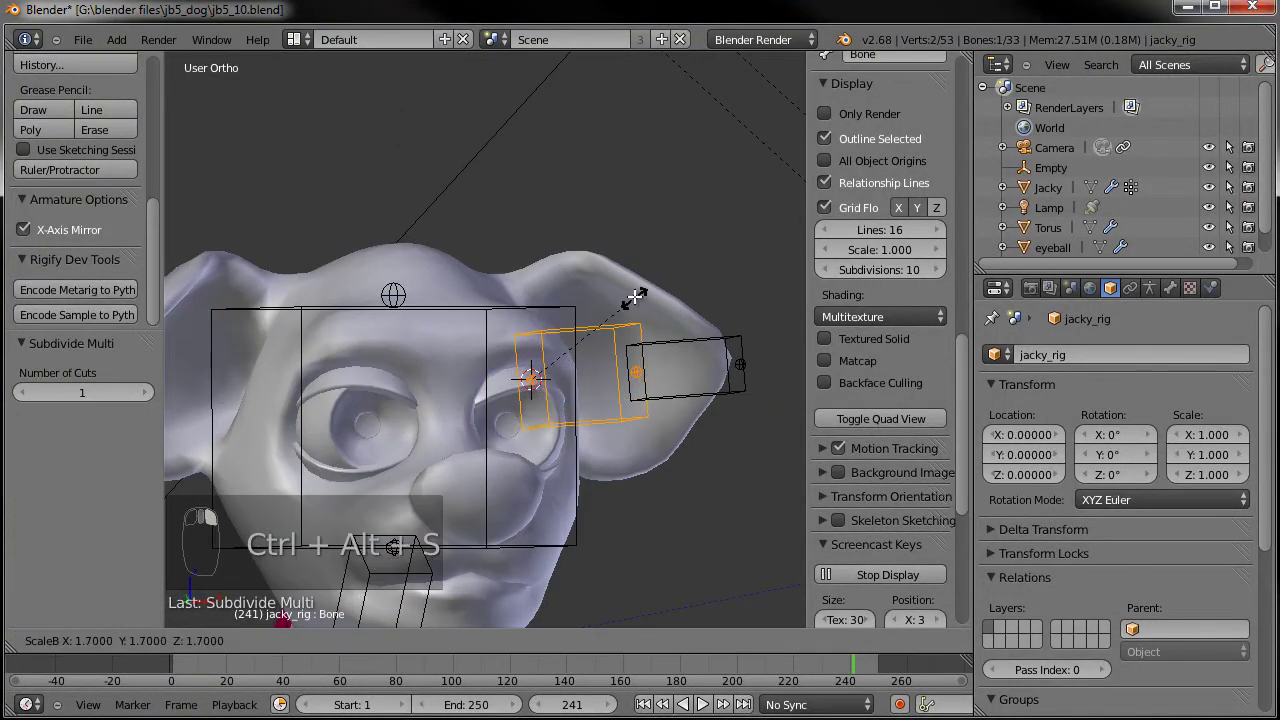
Scale and move the left ear bone so it fits inside the dog's ear
middle_click(588, 293)
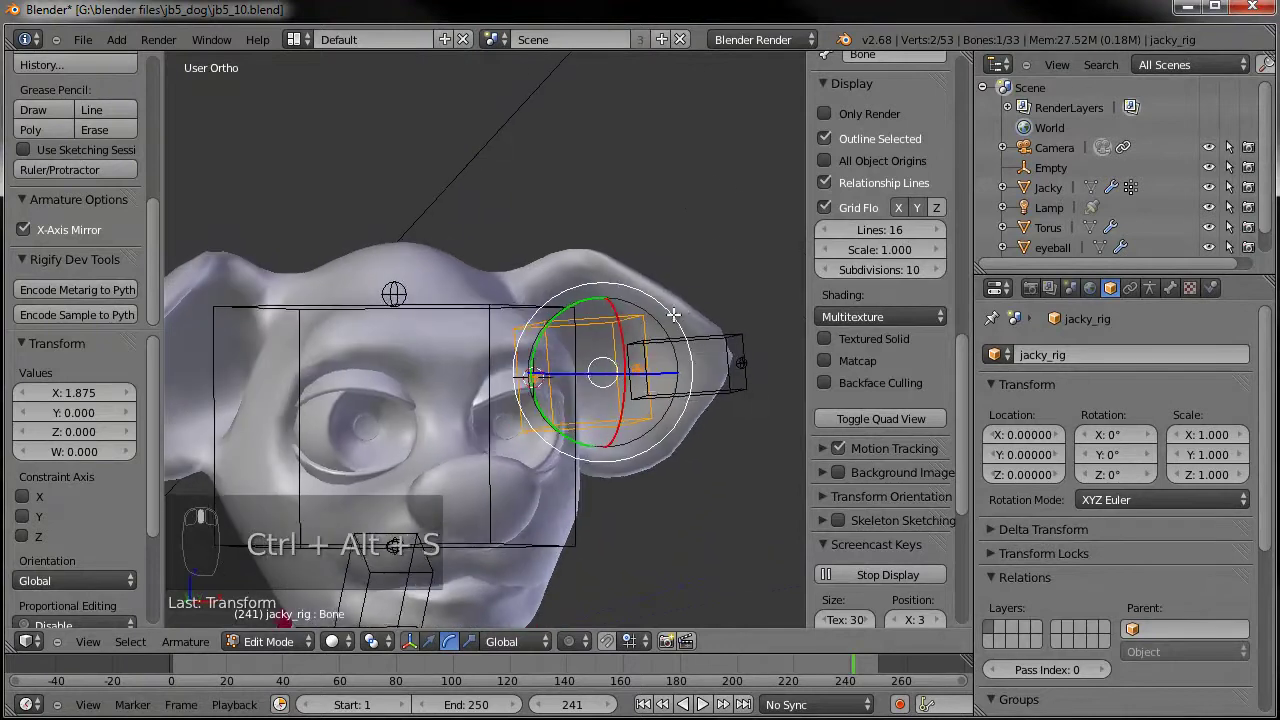
left_click_drag(615, 373, 581, 379)
key("g")
key("g")
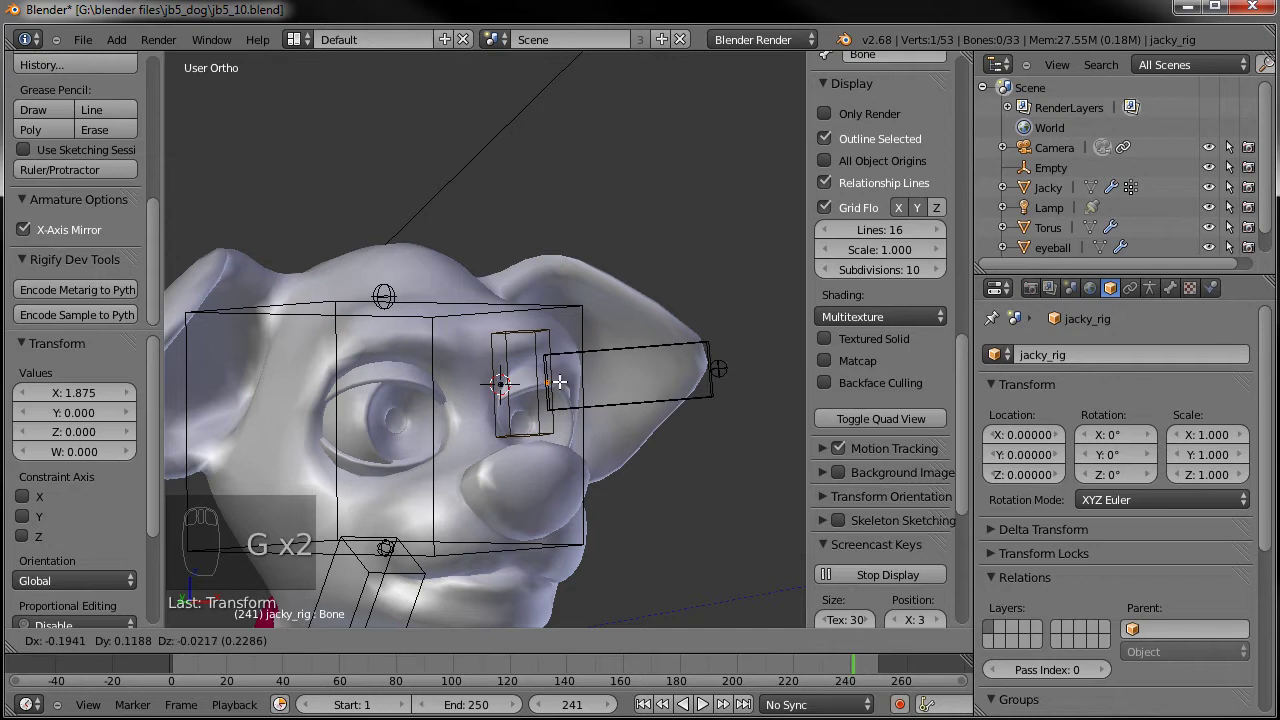
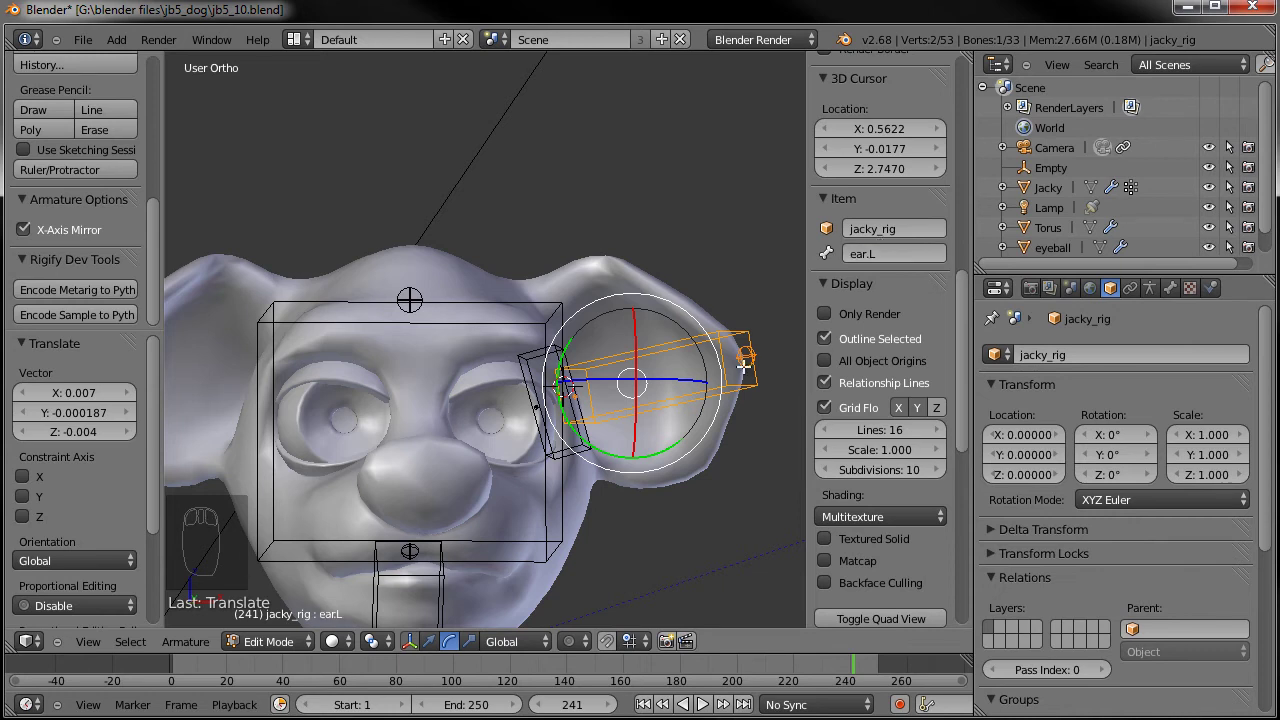
key("Tab")
Name the bone ear.L and give it 5 B-Bone segments so it curves along the ear
left_click_drag(699, 353, 631, 368)
left_click_drag(642, 371, 1182, 304)
left_click_drag(1176, 296, 635, 356)
left_click_drag(1163, 661, 737, 405)
right_click(737, 405)
Bend ear.L to test its curve and lower its Ease Out to 0.004
left_click_drag(751, 471, 585, 421)
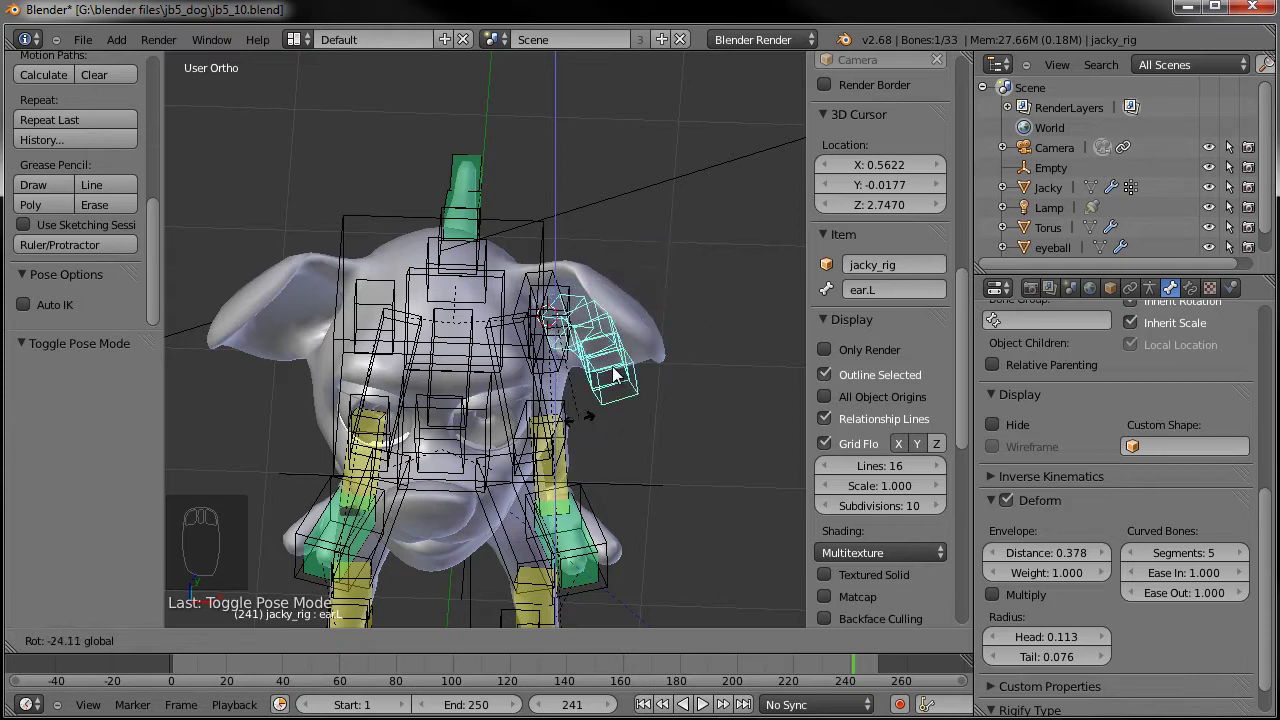
left_click_drag(621, 329, 607, 323)
left_click_drag(579, 284, 490, 320)
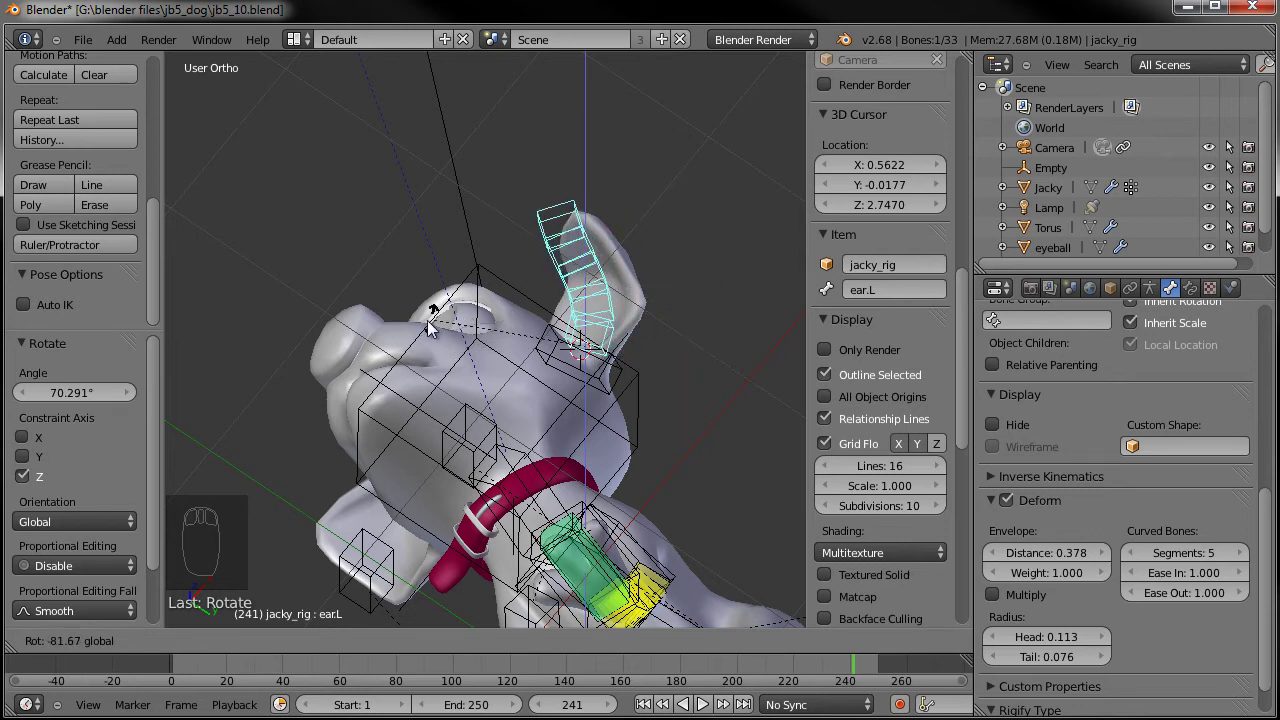
left_click_drag(582, 284, 572, 225)
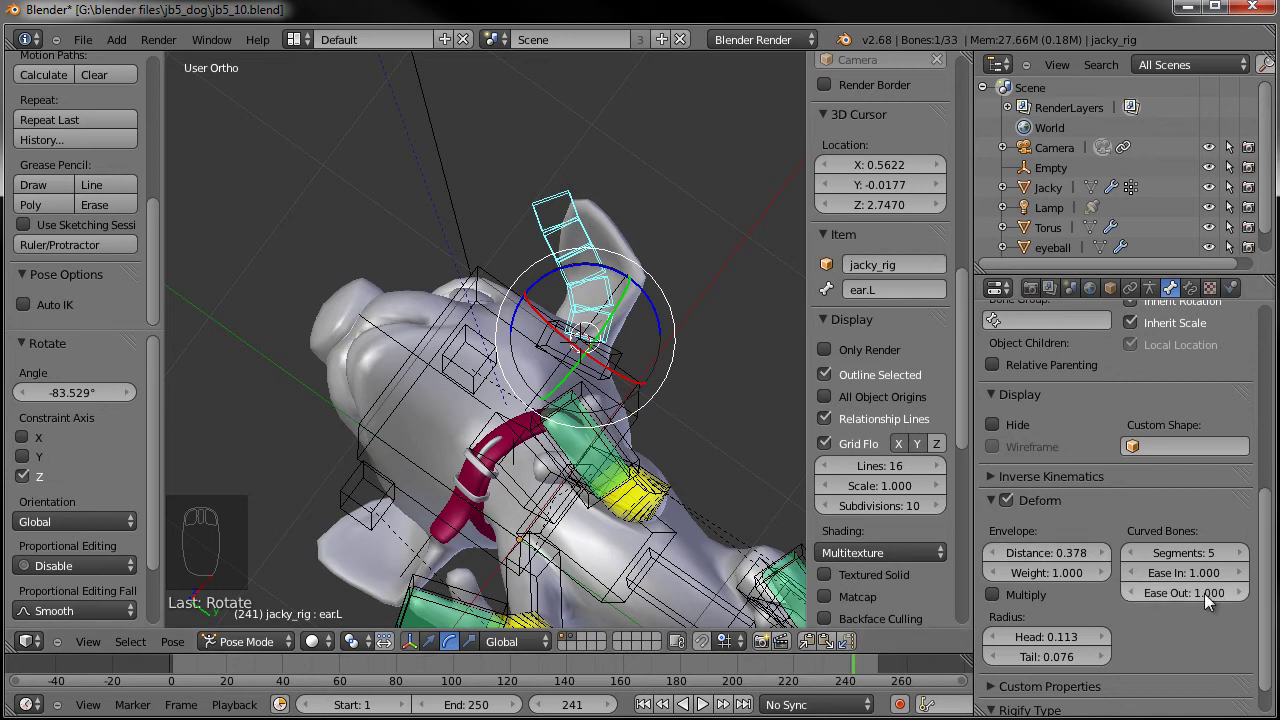
left_click_drag(1220, 599, 708, 317)
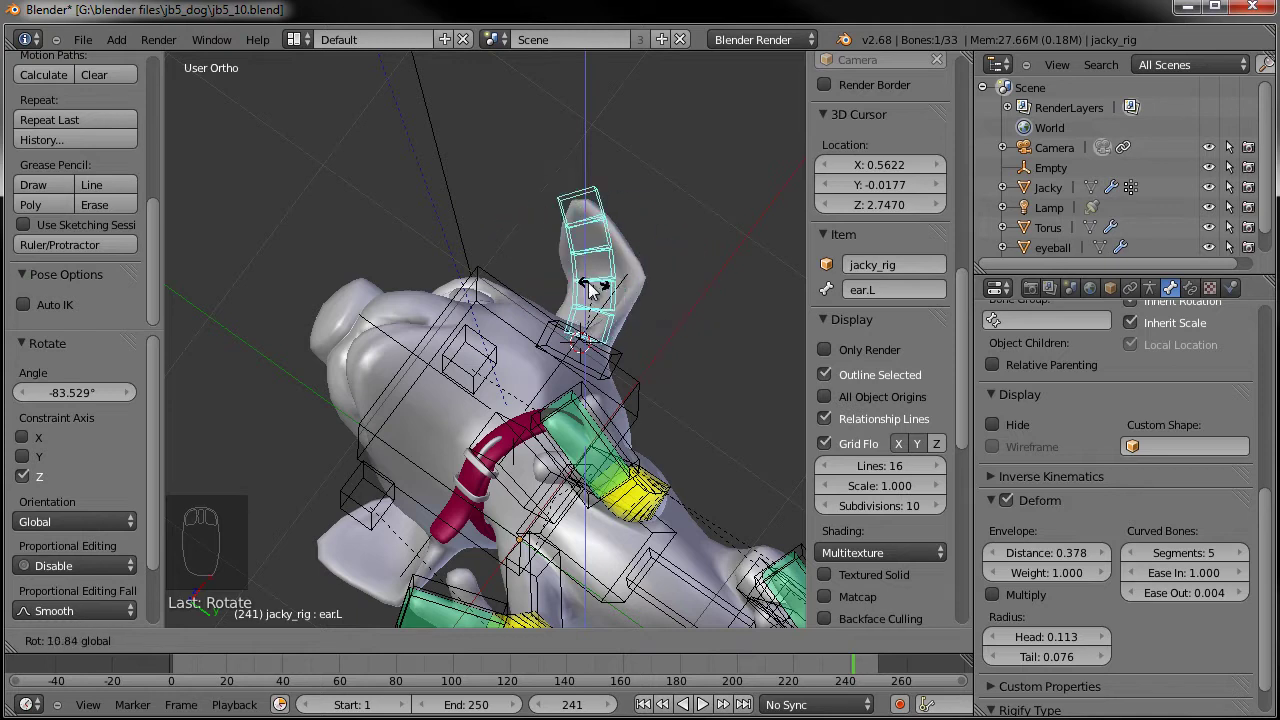
middle_click(602, 306)
Clear ear.L's test rotation and rescale the left ear bone in Edit Mode
key("alt+r")
key("Tab")
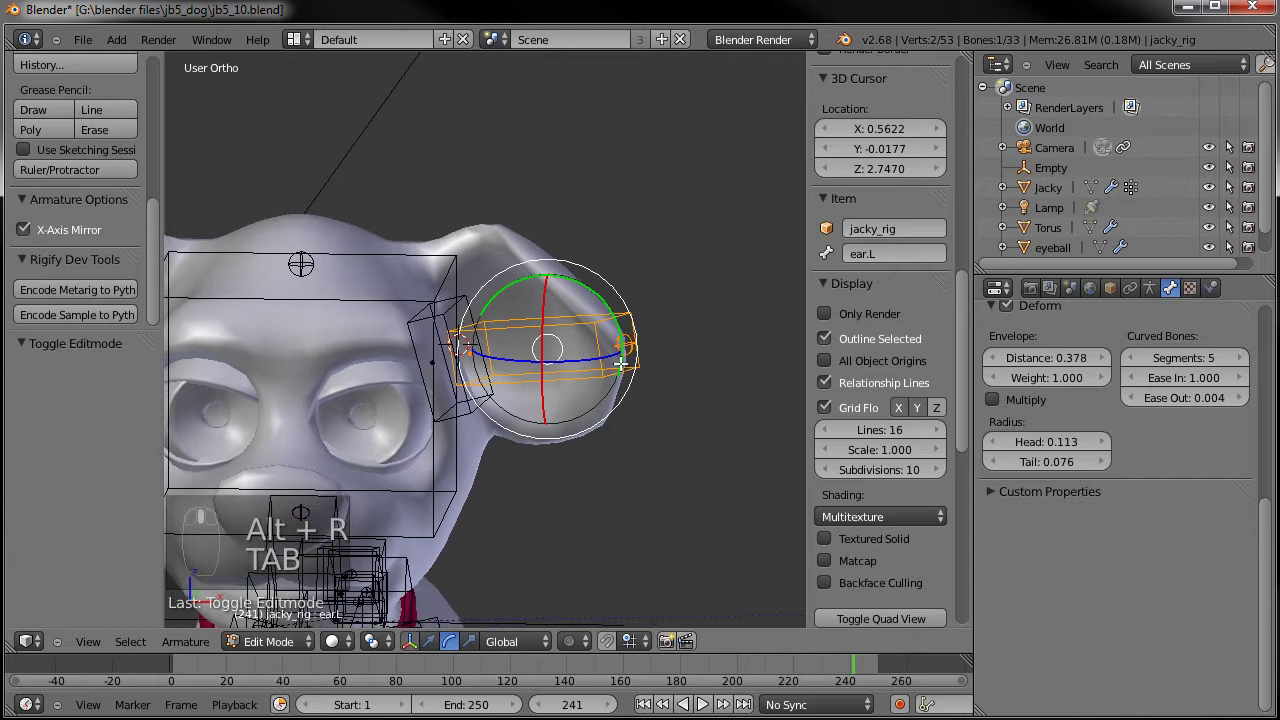
key("ctrl+alt+s")
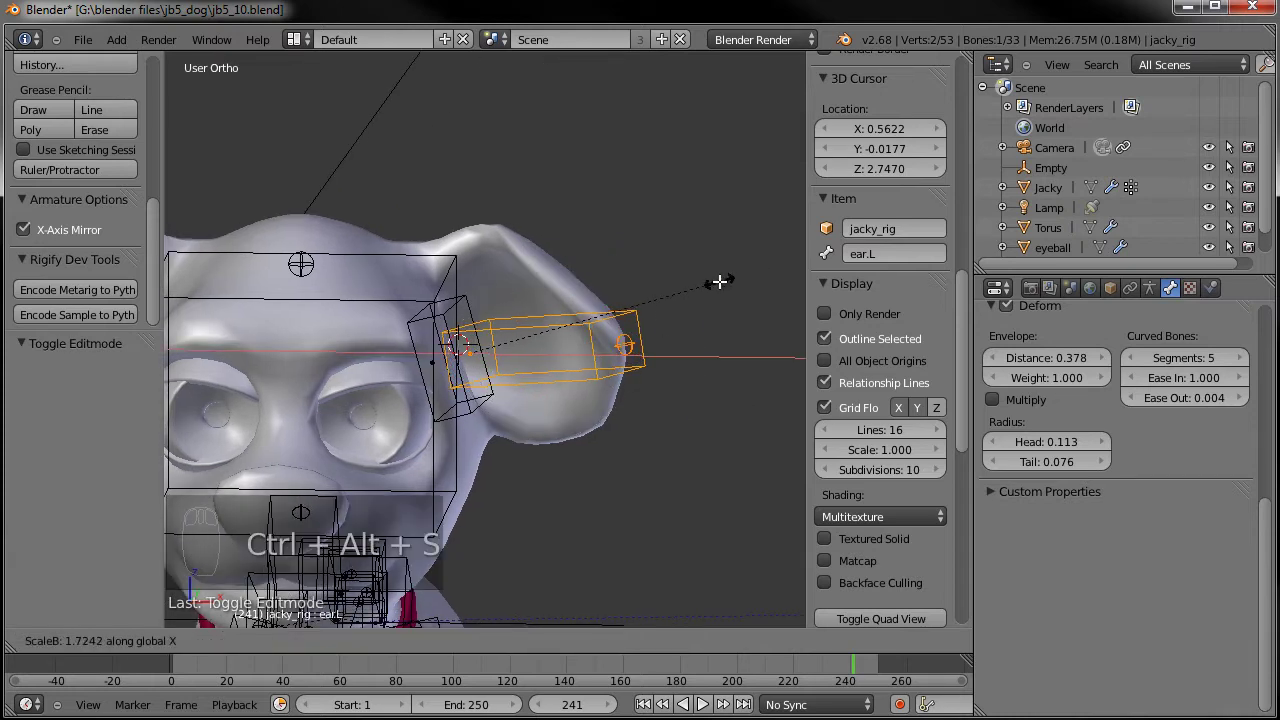
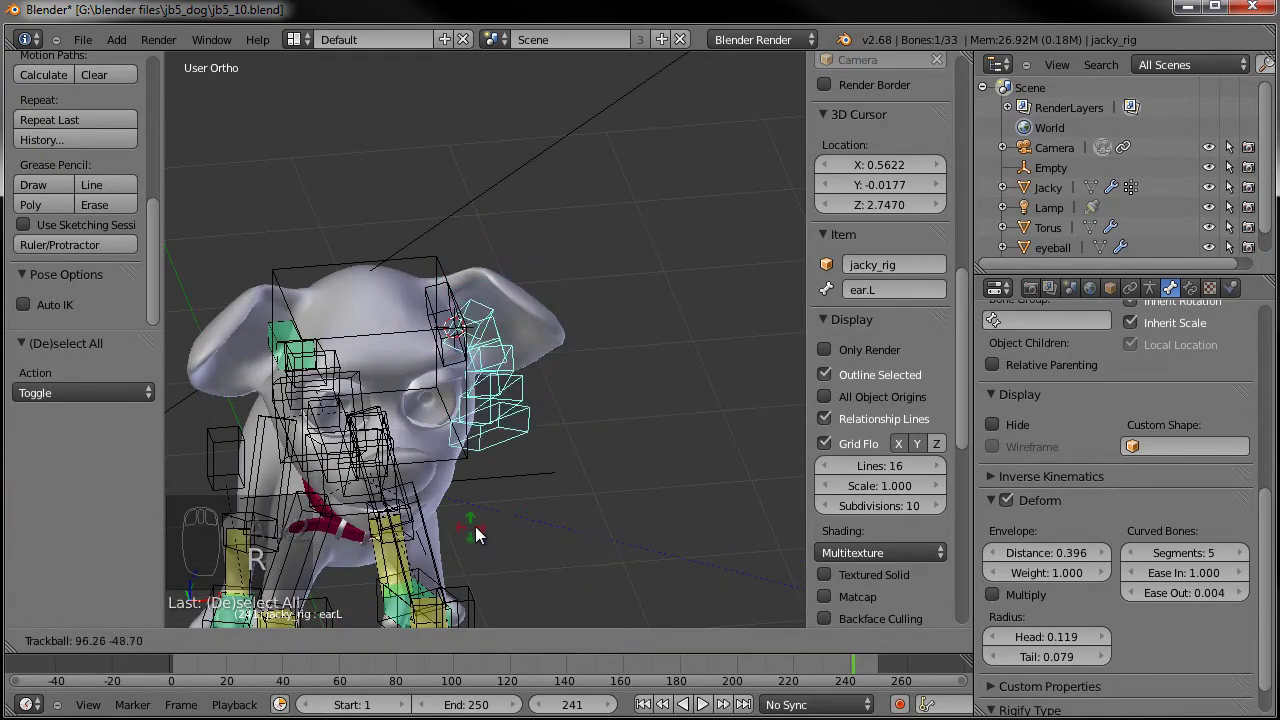
Orbit the view around the whole dog and its head before mirroring the ear bone
left_click_drag(574, 456, 504, 425)
key("a")
left_click_drag(521, 465, 656, 405)
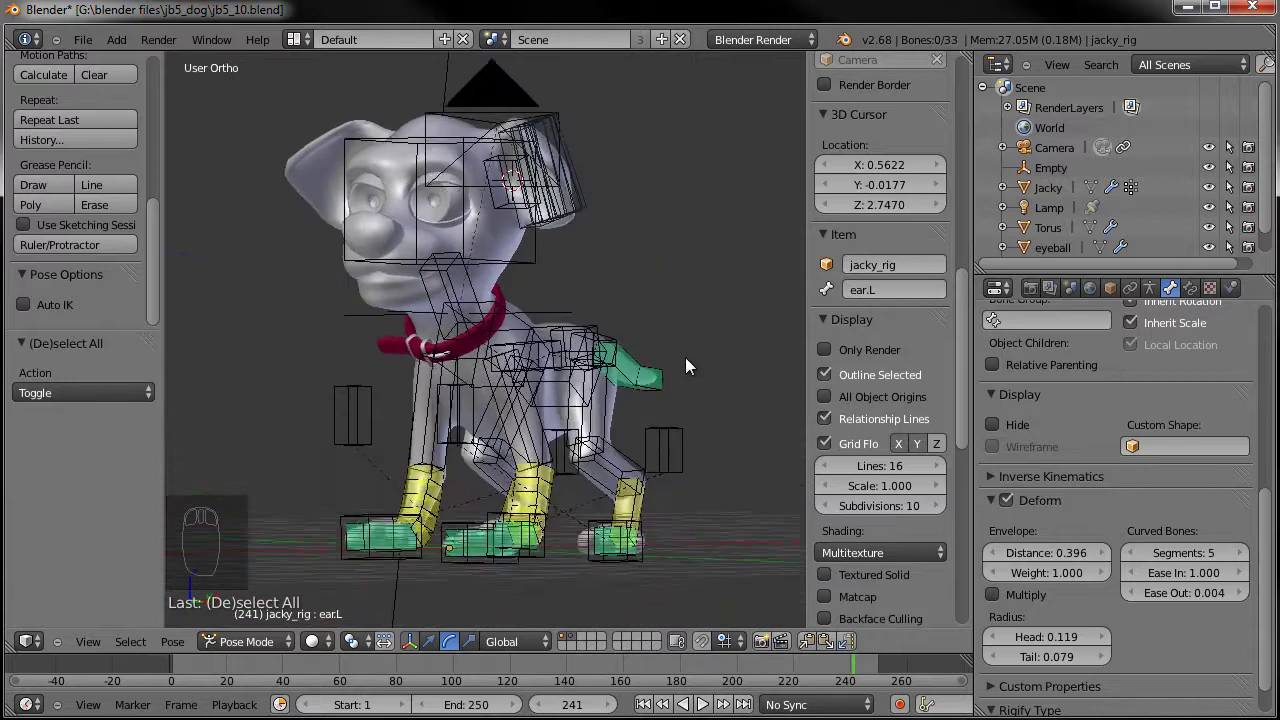
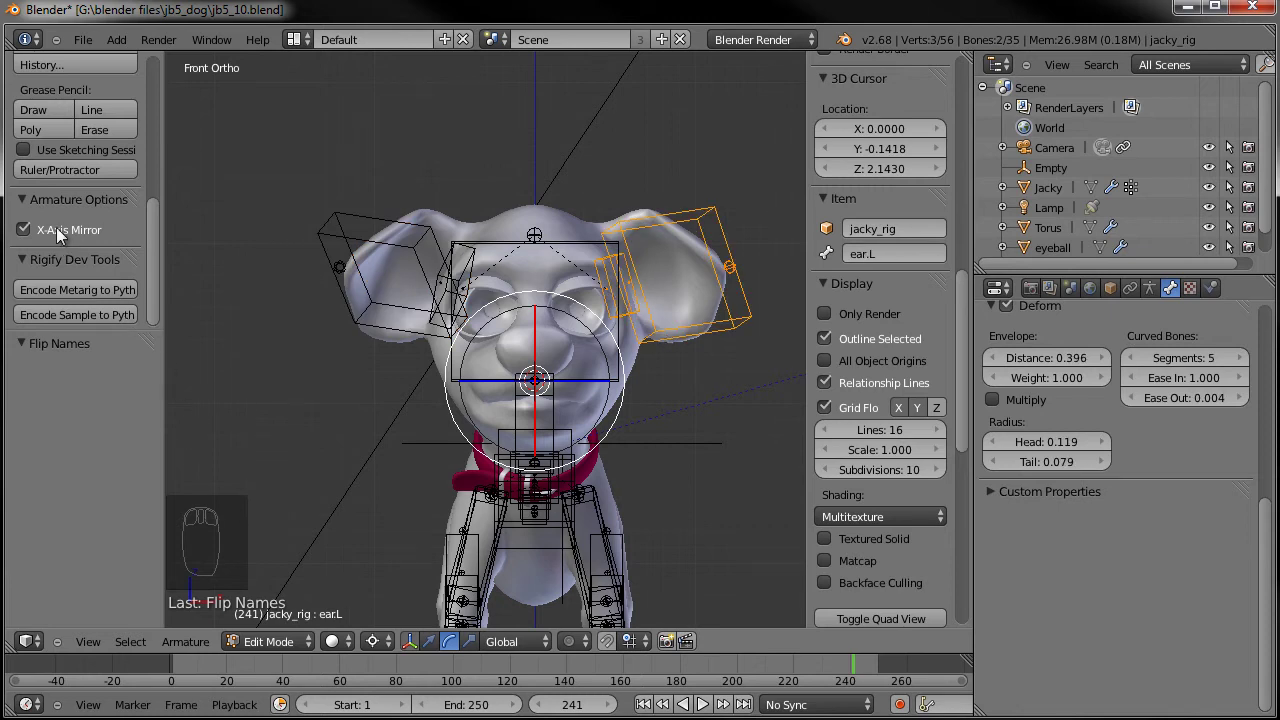
Recalculate the roll of both ear bones and switch the rig back into Pose Mode
key("ctrl+r")
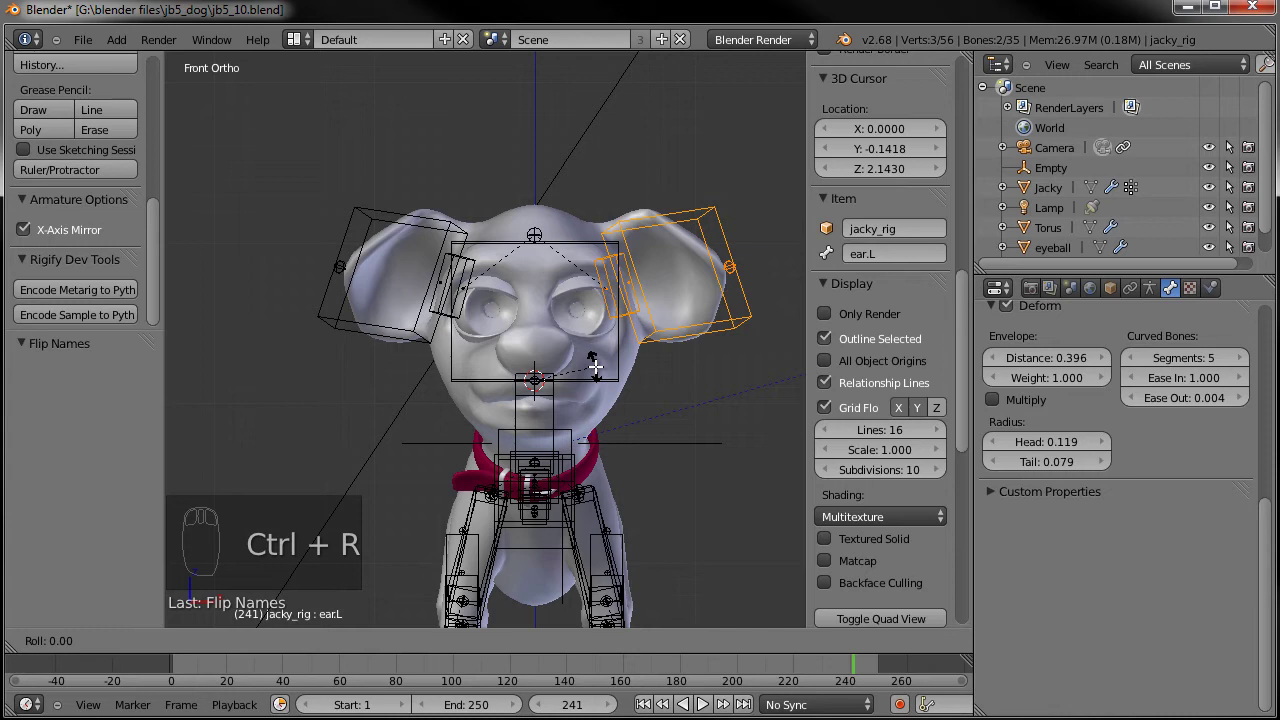
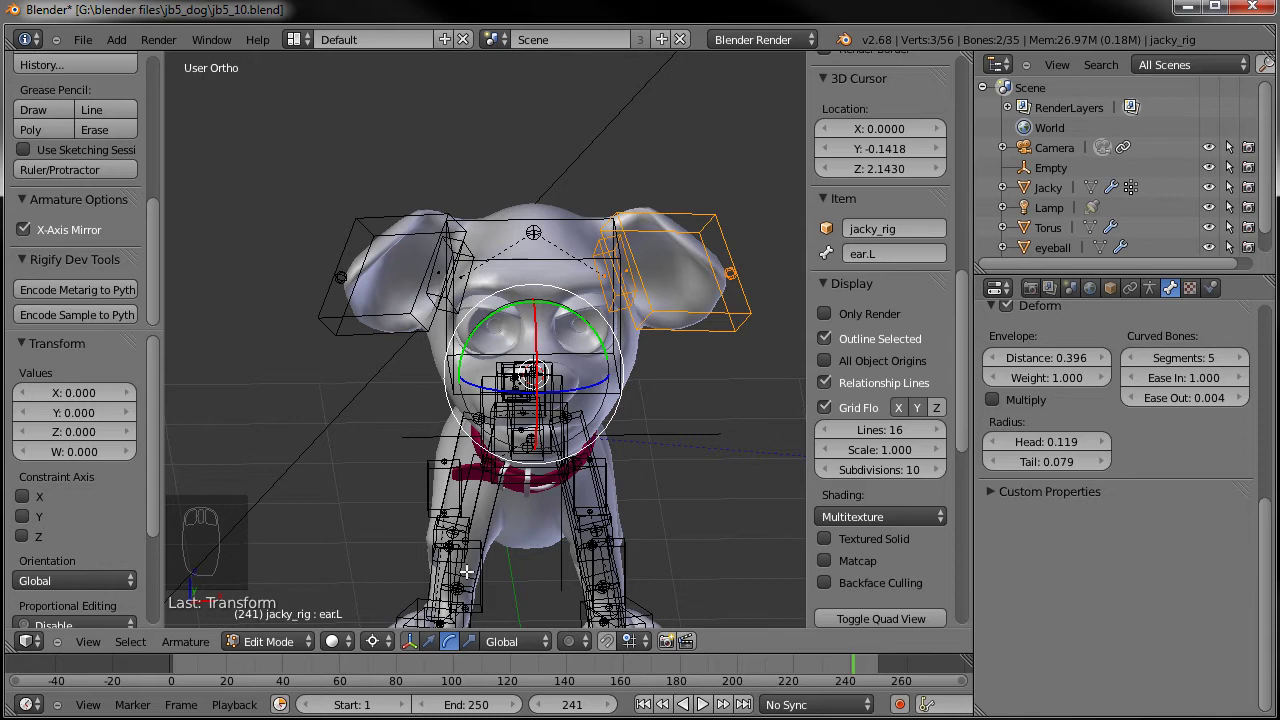
key("ctrl+,")
key("Tab")
key("a")
Orbit the view around the dog's head to inspect the mirrored ear bones
middle_click(546, 395)
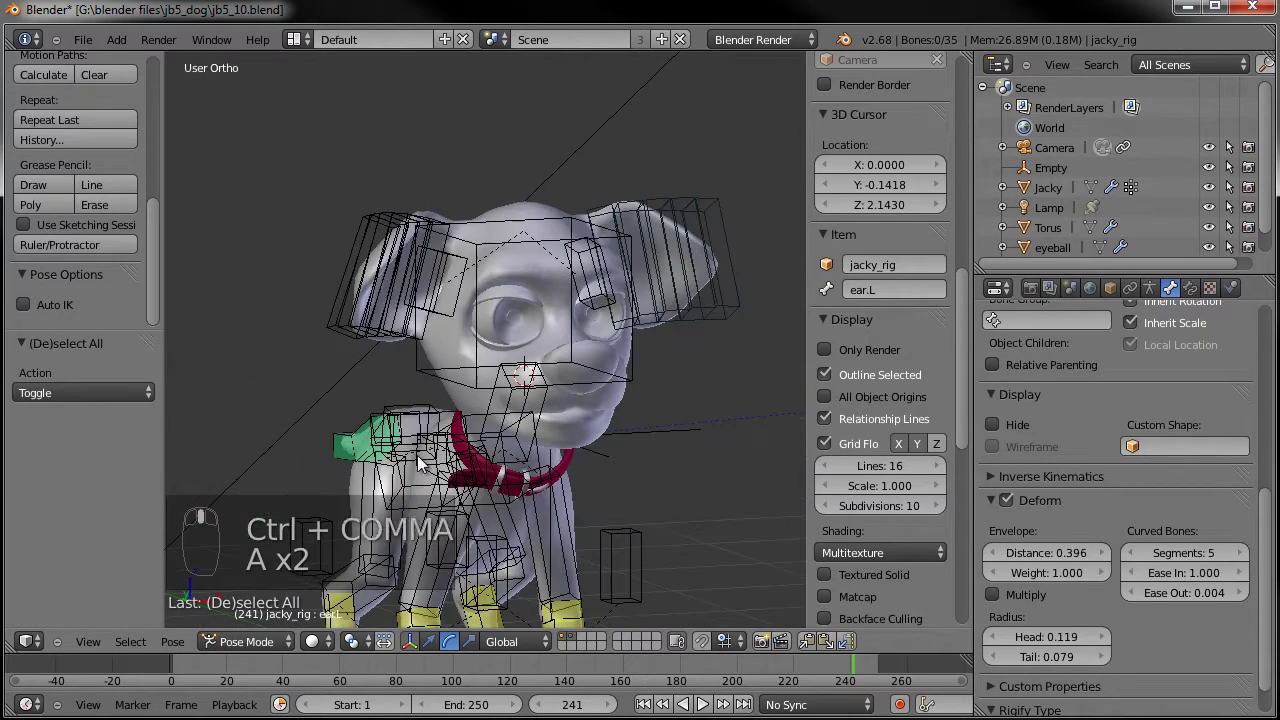
middle_click(552, 454)
left_click_drag(607, 389, 643, 487)
key("r")
left_click_drag(608, 466, 602, 411)
left_click_drag(608, 466, 617, 333)
key("r")
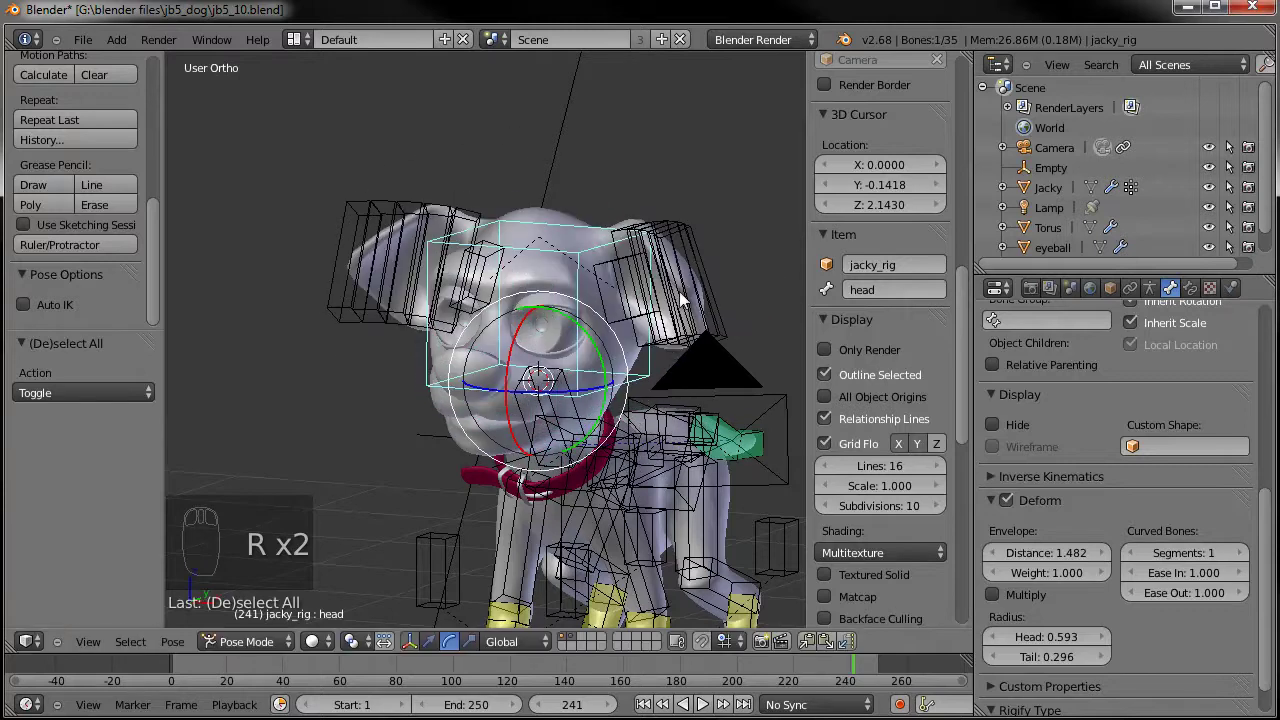
Navigate the view in toward the dog's left eye in Object Mode
middle_click(637, 360)
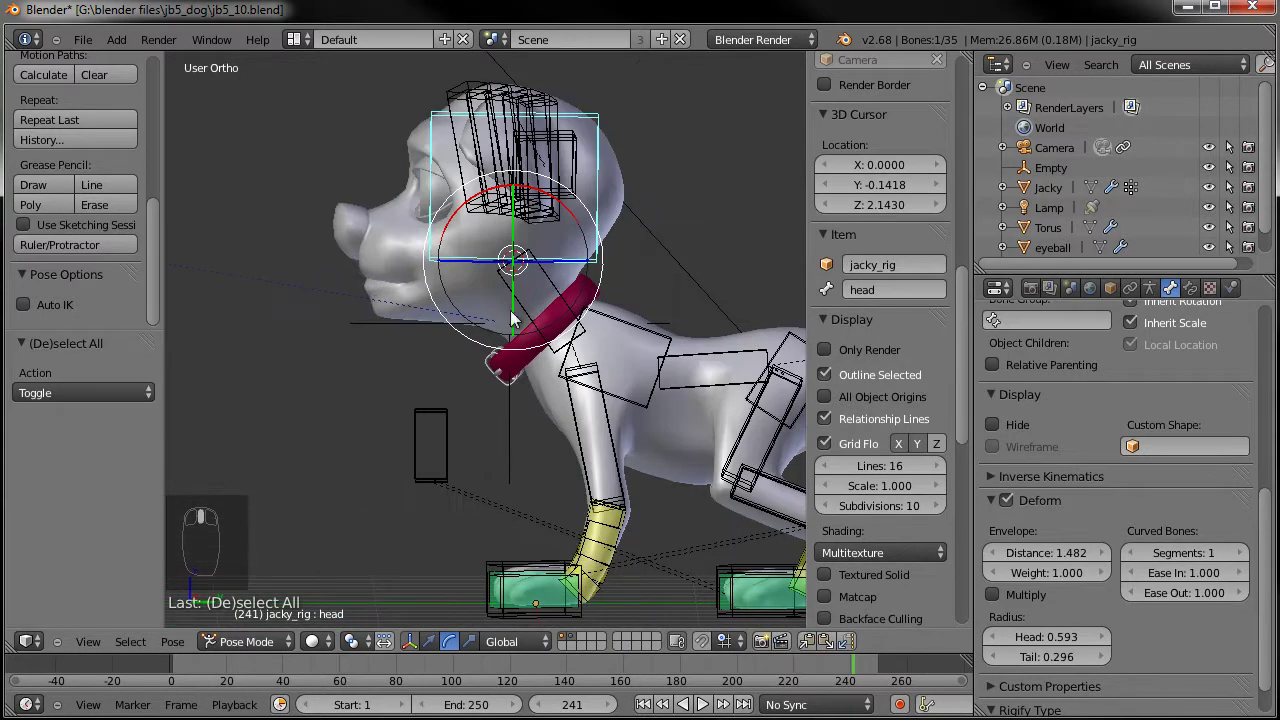
middle_click(561, 284)
left_click_drag(561, 284, 1251, 559)
left_click_drag(1251, 559, 589, 211)
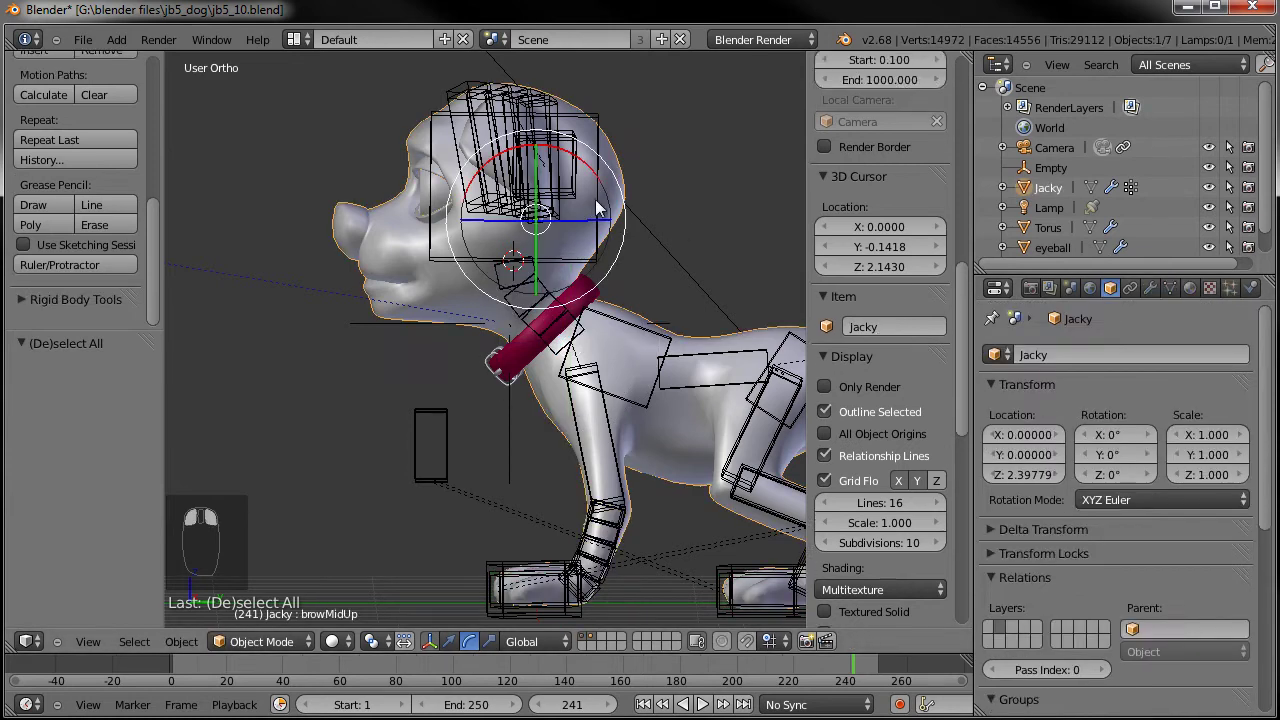
left_click_drag(755, 191, 622, 129)
key("r")
left_click_drag(494, 278, 1244, 564)
left_click_drag(431, 302, 1249, 650)
left_click_drag(1244, 564, 555, 389)
left_click_drag(646, 376, 480, 392)
Select the left eyeball object and snap the 3D cursor to its centre
key("a")
key("ctrl+s")
left_click_drag(548, 304, 511, 390)
left_click_drag(548, 304, 583, 317)
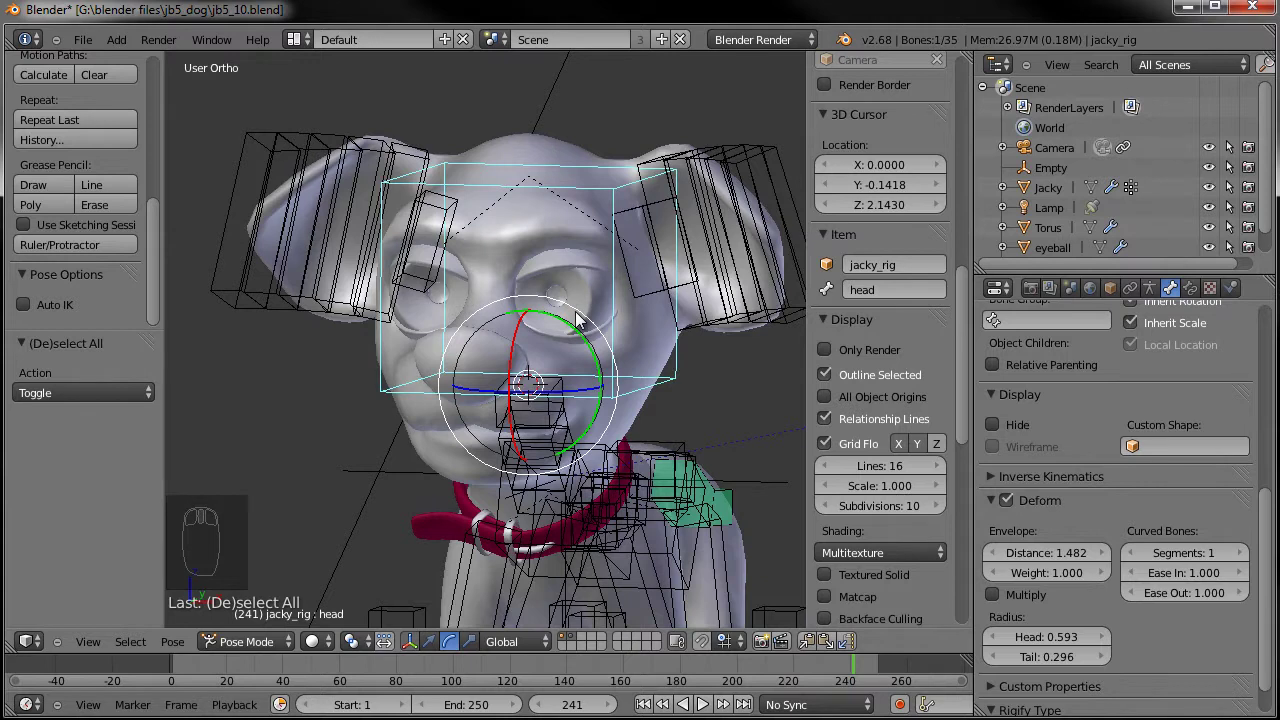
key("KP_3")
left_click_drag(533, 337, 625, 392)
left_click_drag(645, 442, 625, 392)
key("z")
key("shift+s")
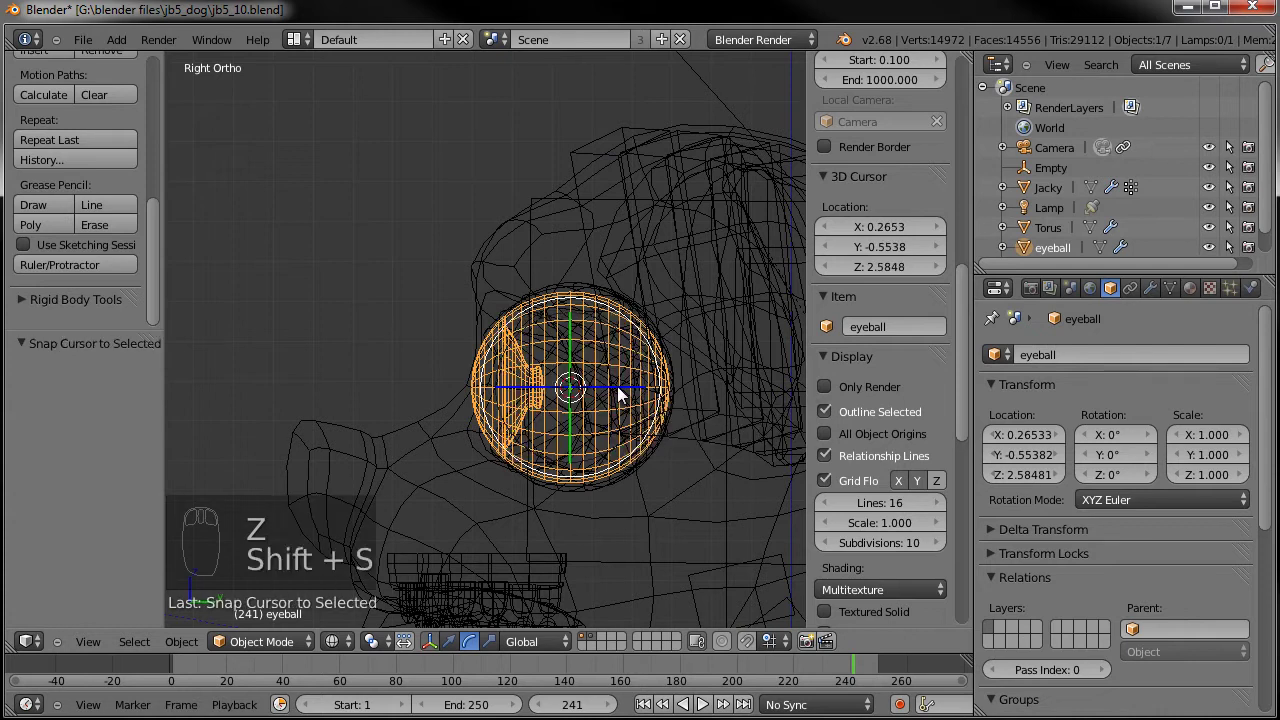
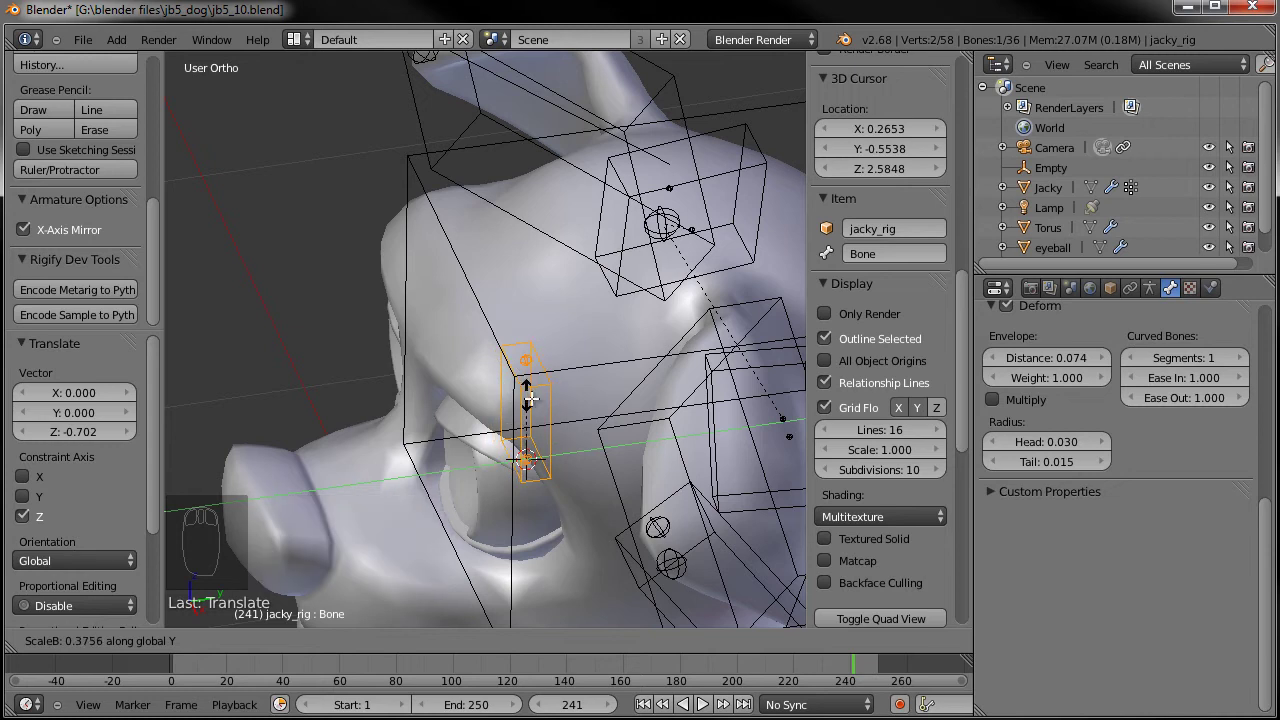
Move the small eye bone up beside the eye in right side view, naming it eyelid.T.L
left_click_drag(566, 419, 903, 262)
key("KP_3")
left_click_drag(900, 250, 900, 250)
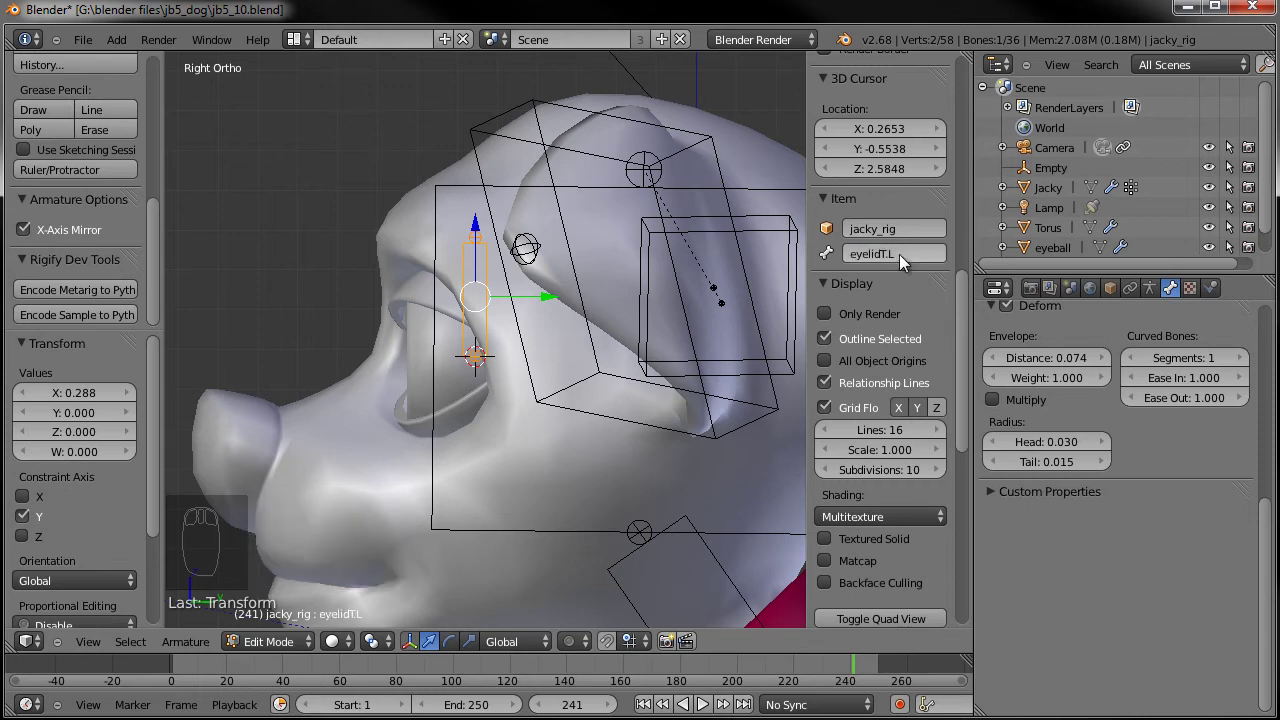
left_click_drag(885, 254, 938, 237)
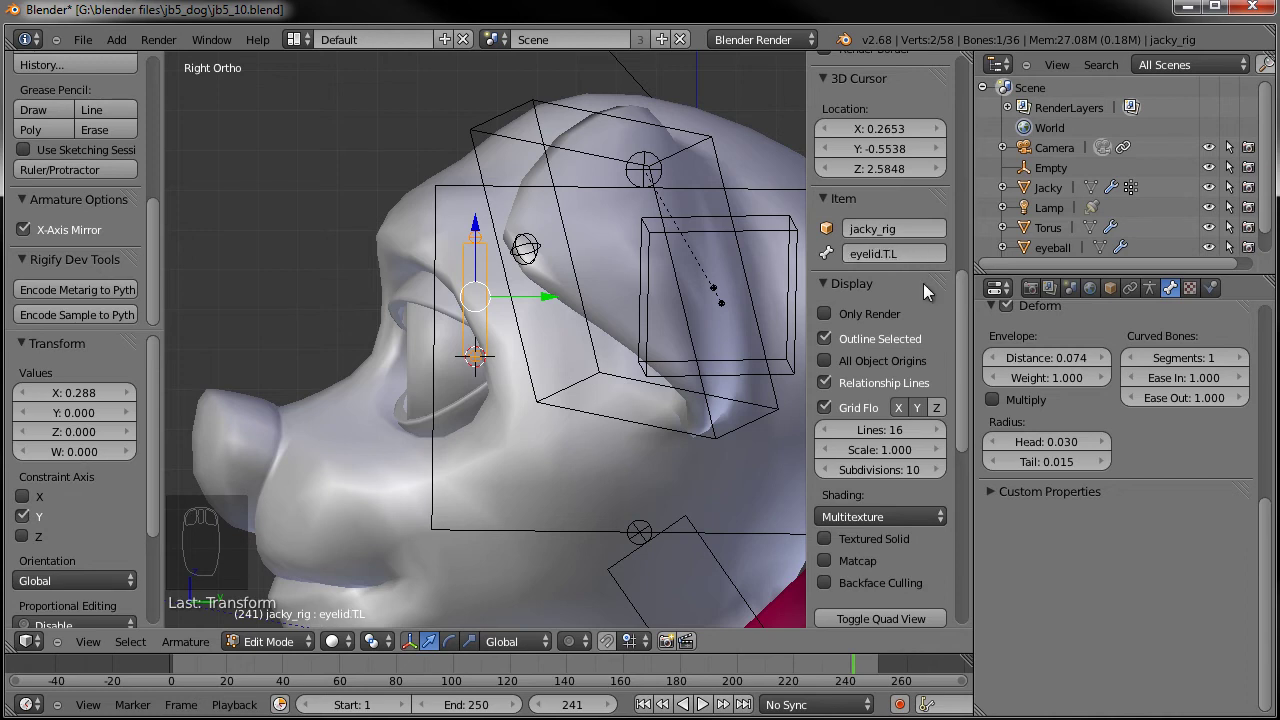
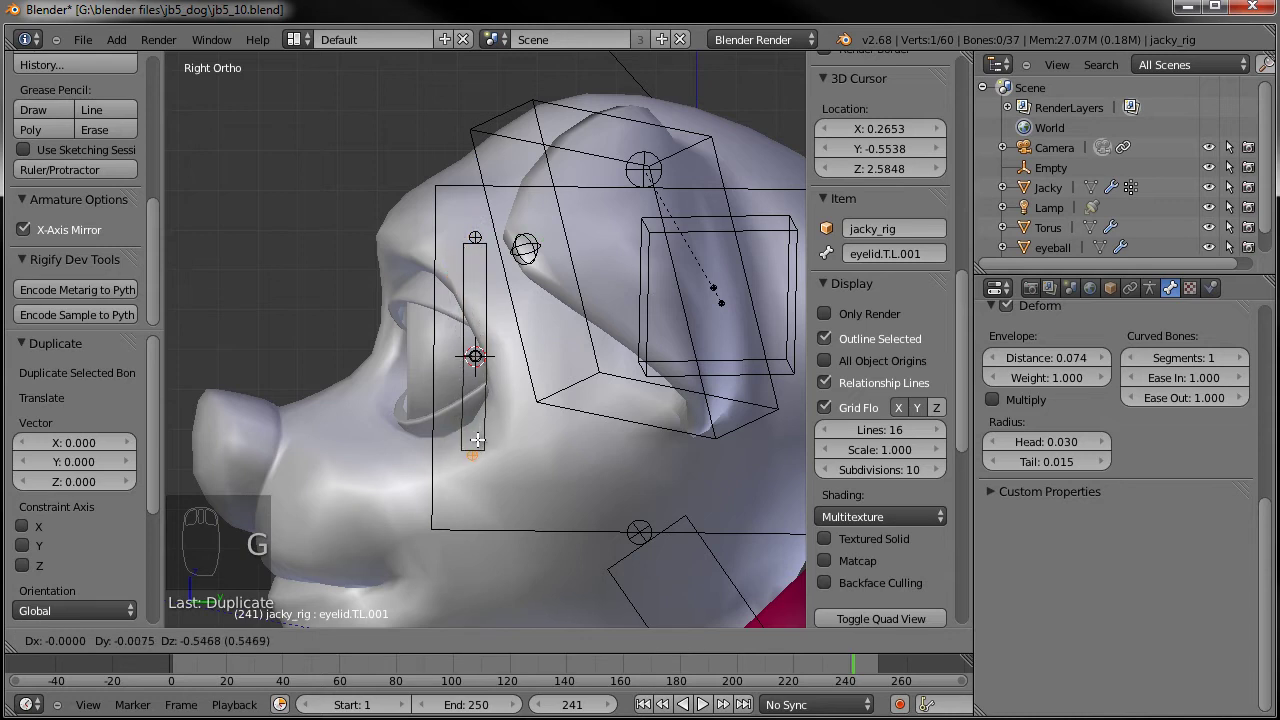
left_click_drag(484, 439, 910, 250)
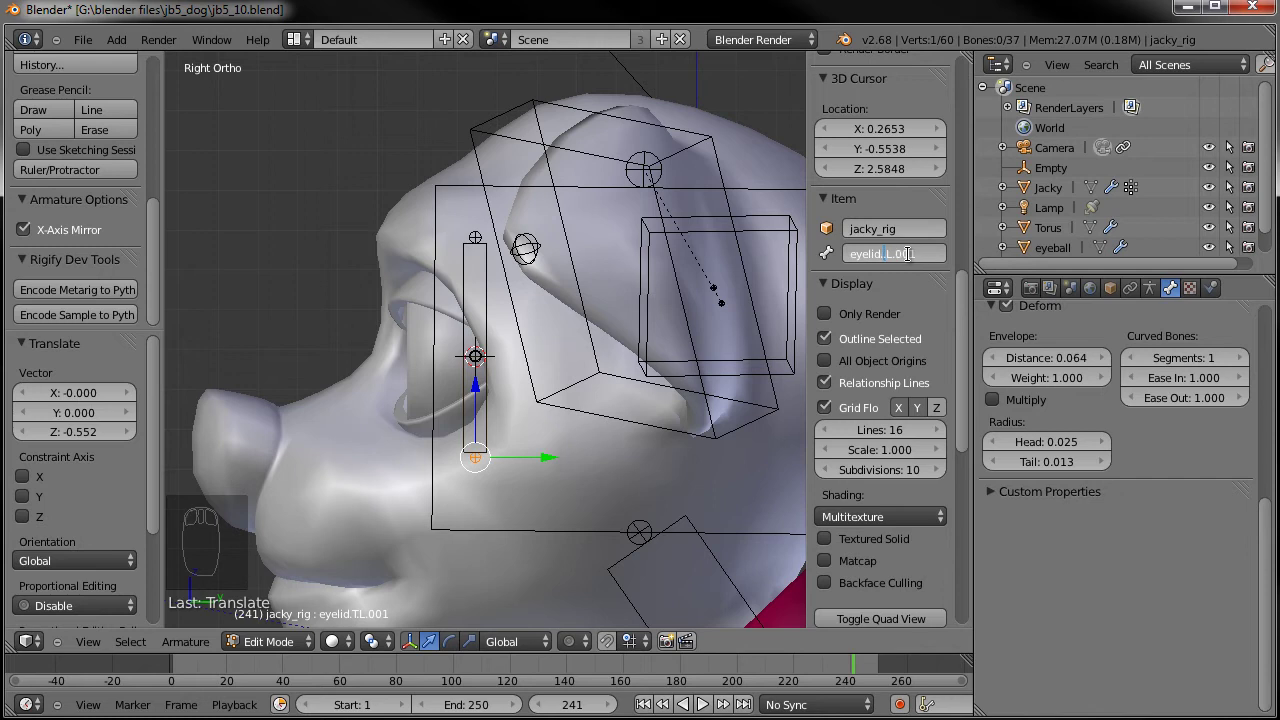
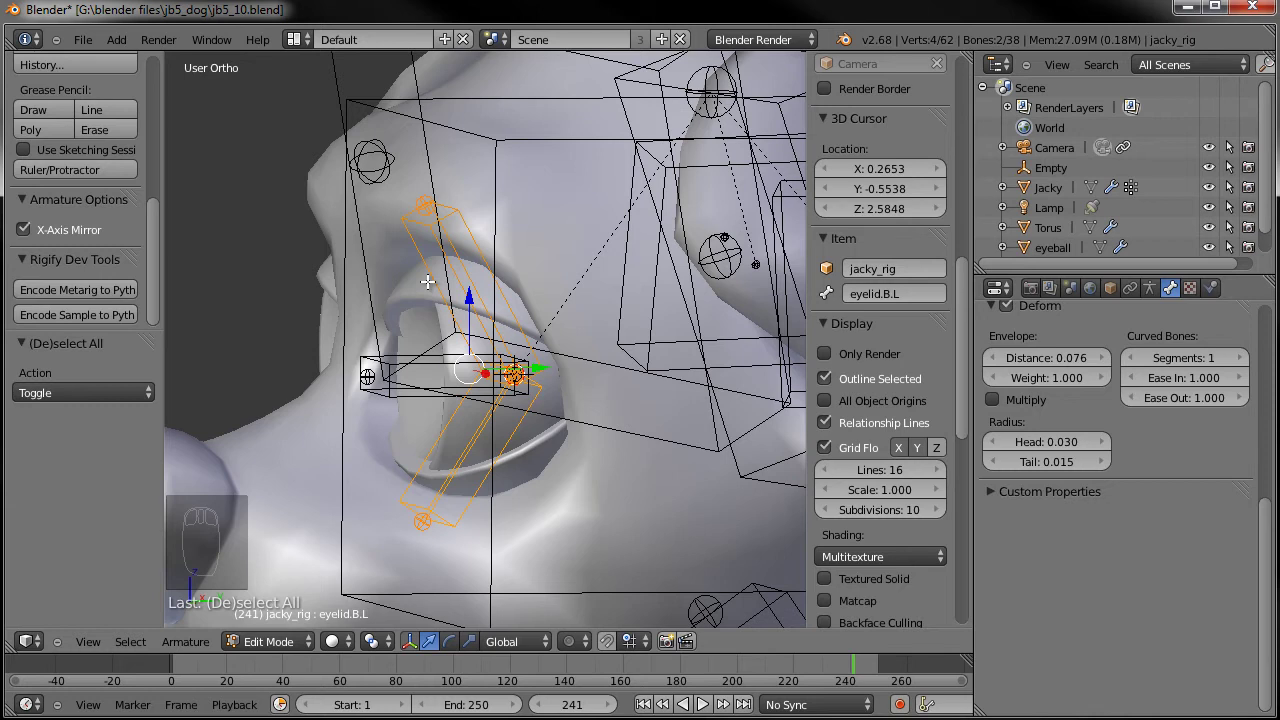
Tilt the lower eyelid bone eyelid.B.L over the left eye
key("KP_7")
scroll("up", 3)
left_click_drag(450, 206, 574, 278)
key(".")
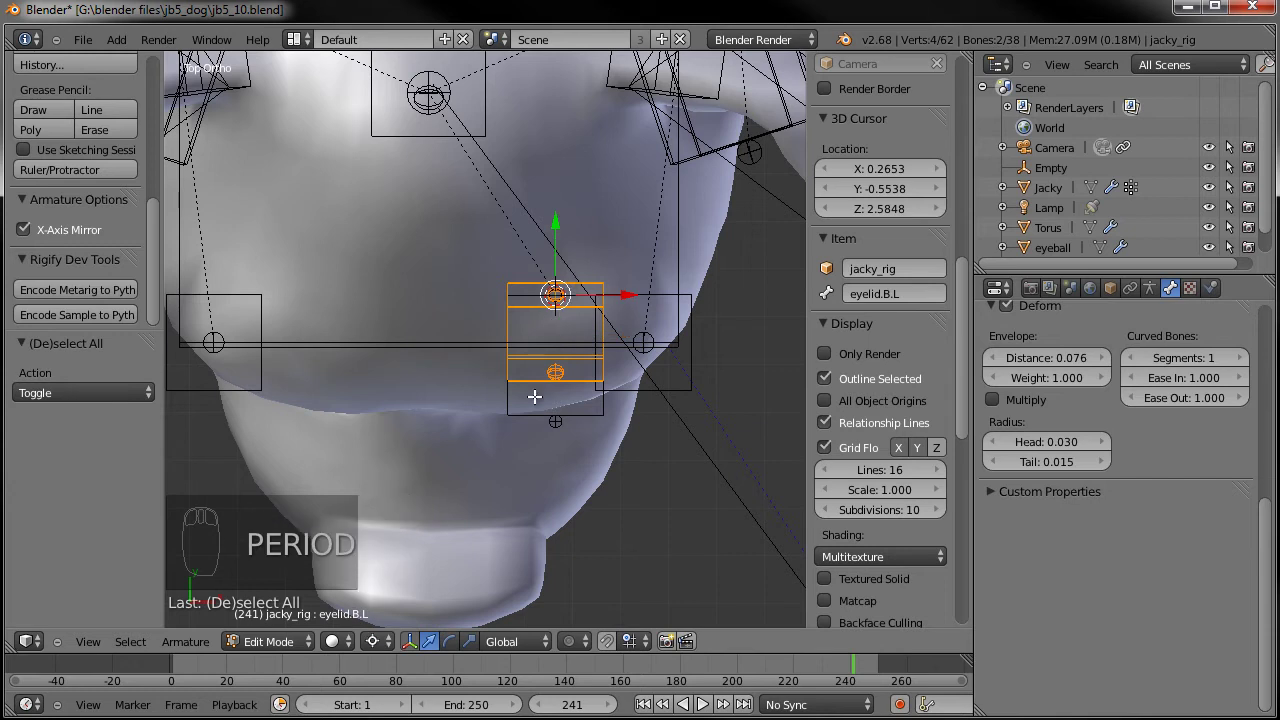
key("r")
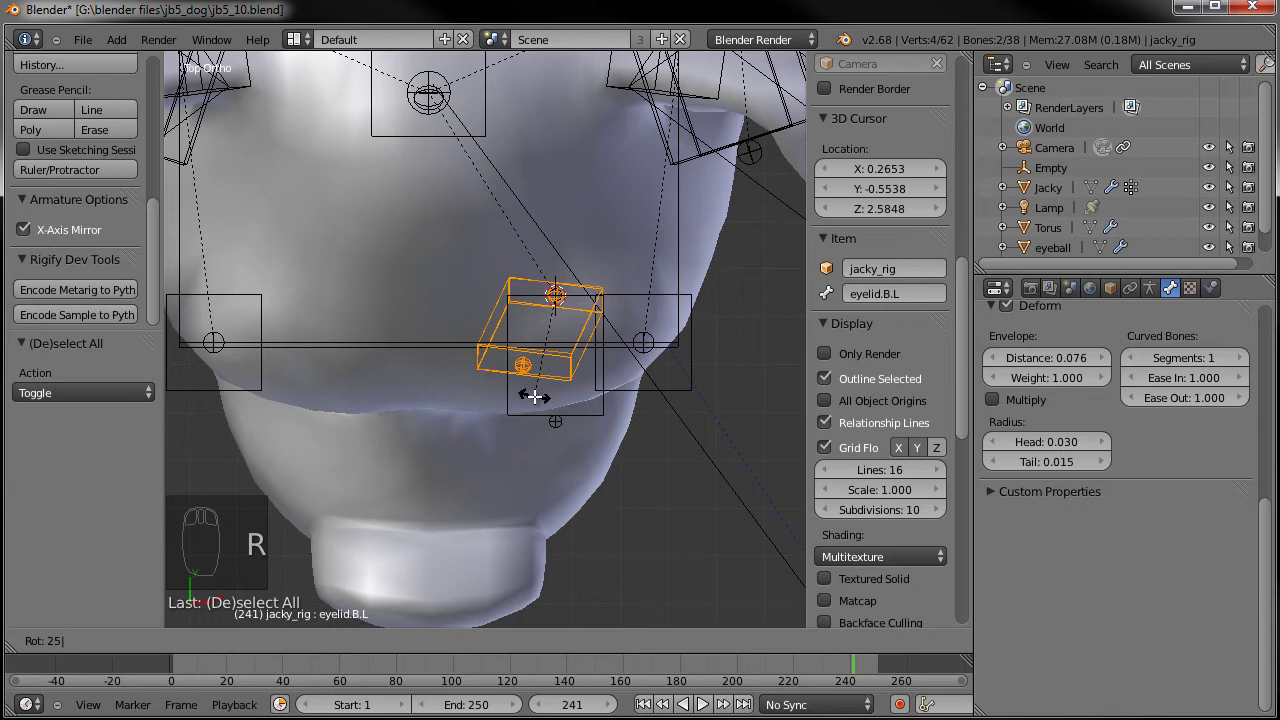
left_click_drag(572, 377, 602, 201)
left_click_drag(602, 201, 602, 201)
From front view, tilt and position the upper eyelid bone eyelid.T.L over the eye
key("KP_1")
key("g")
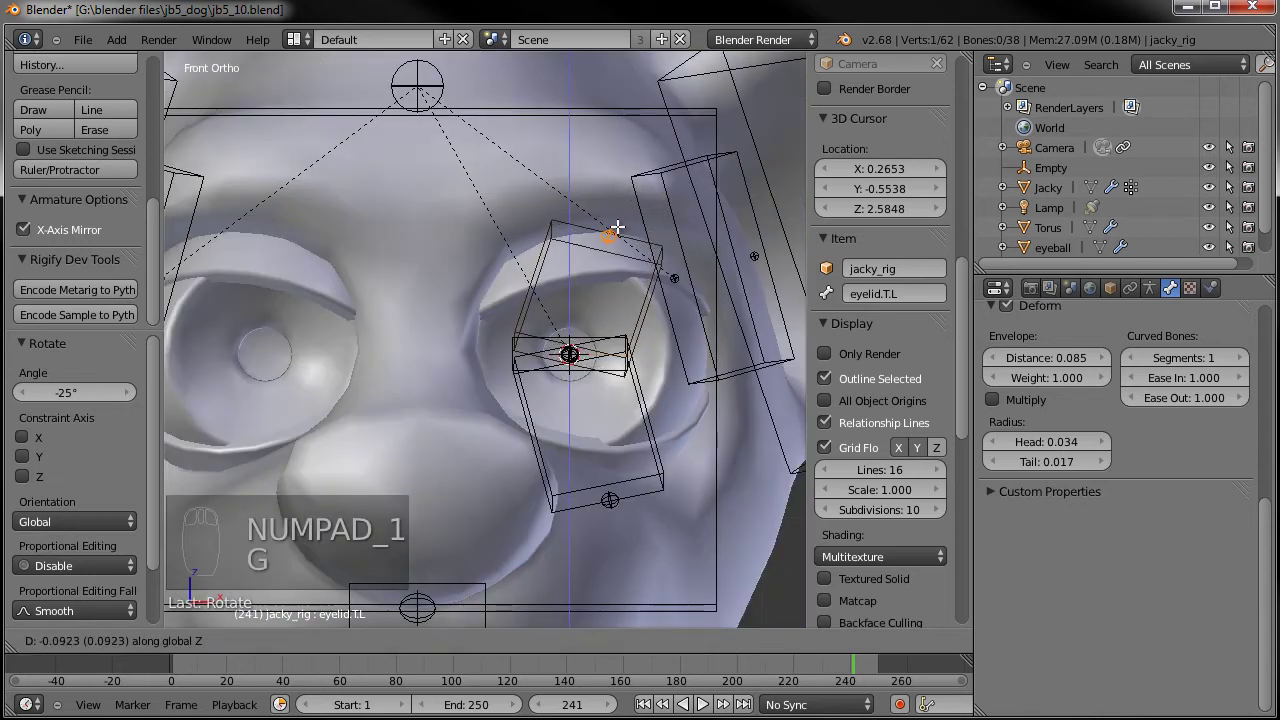
left_click(622, 250)
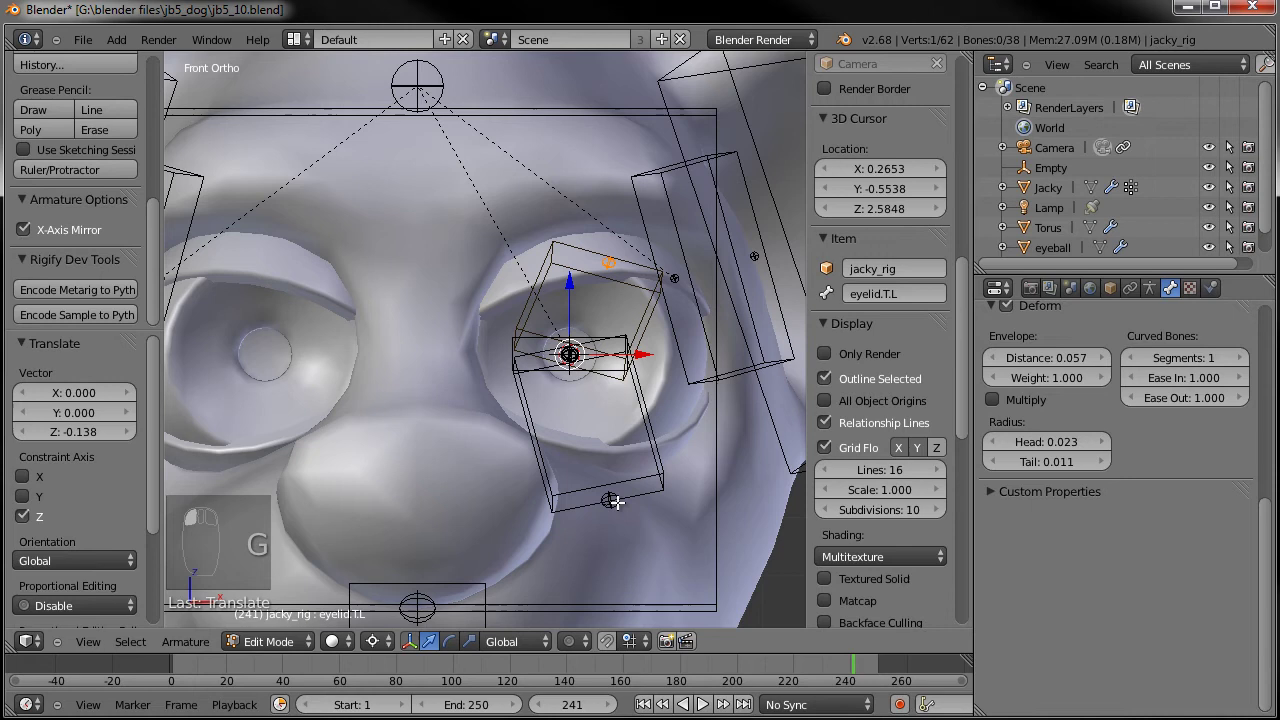
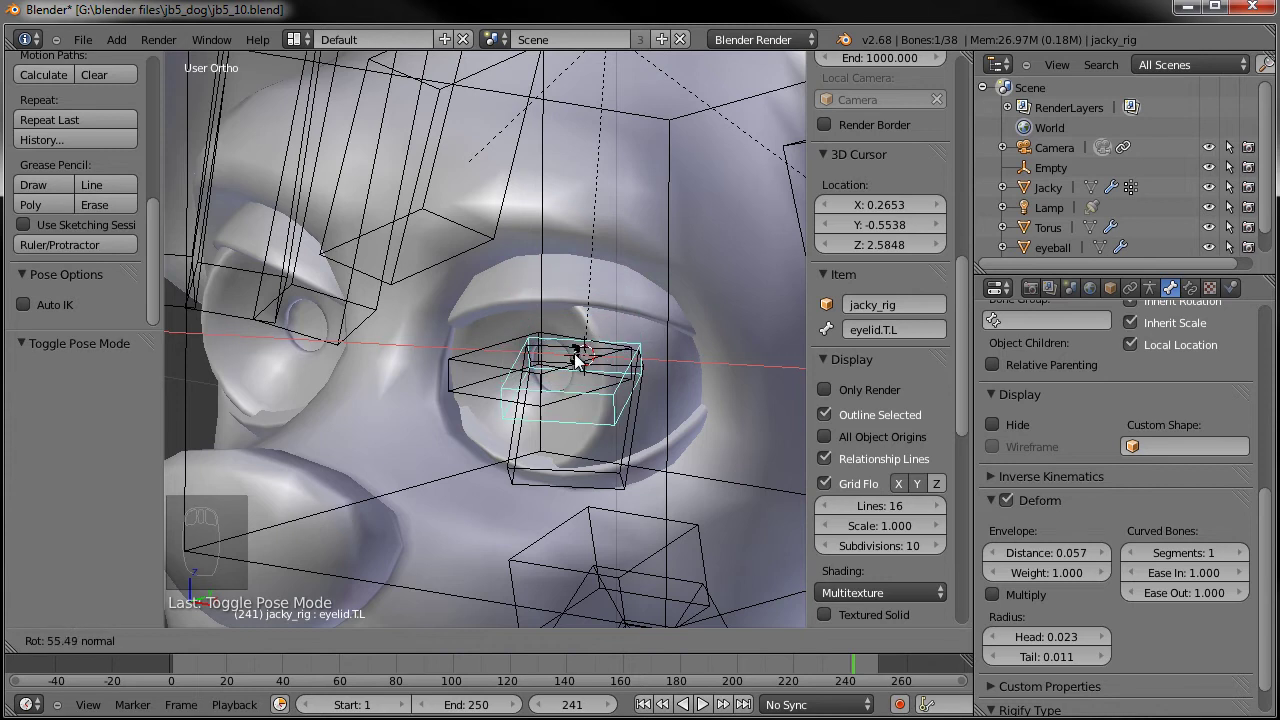
key("ctrl+z")
key("a")
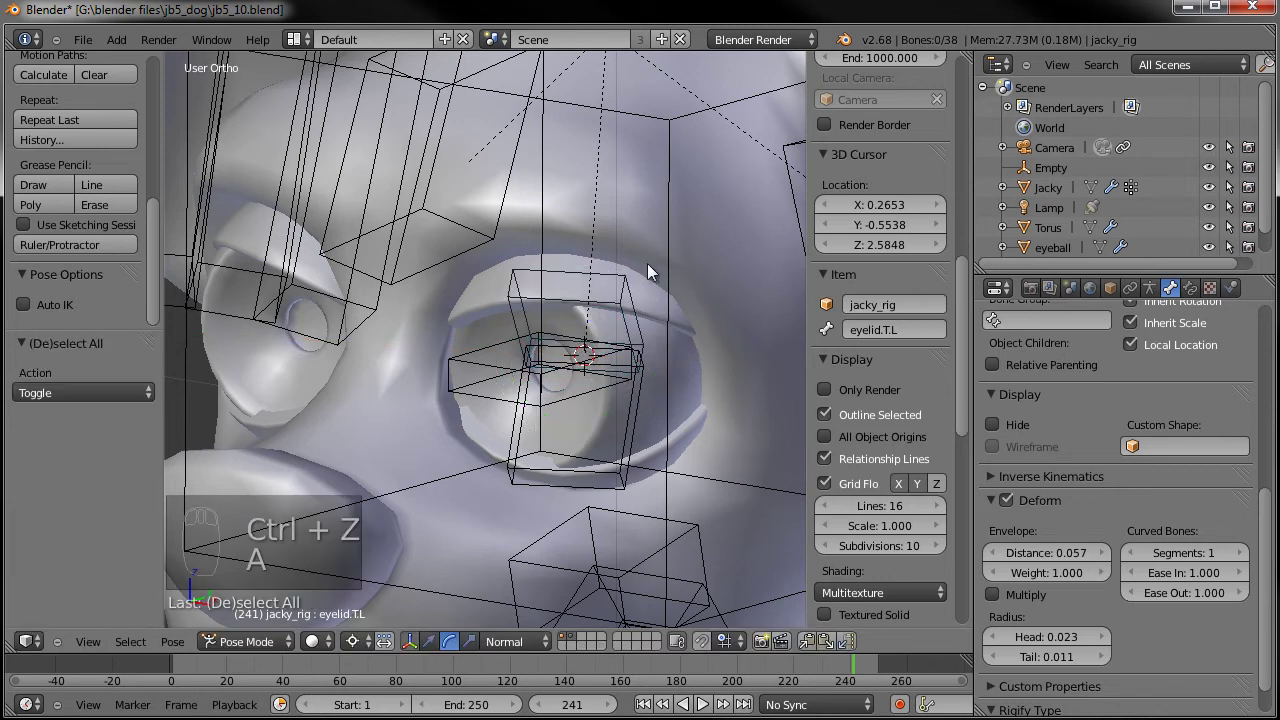
left_click_drag(667, 306, 653, 297)
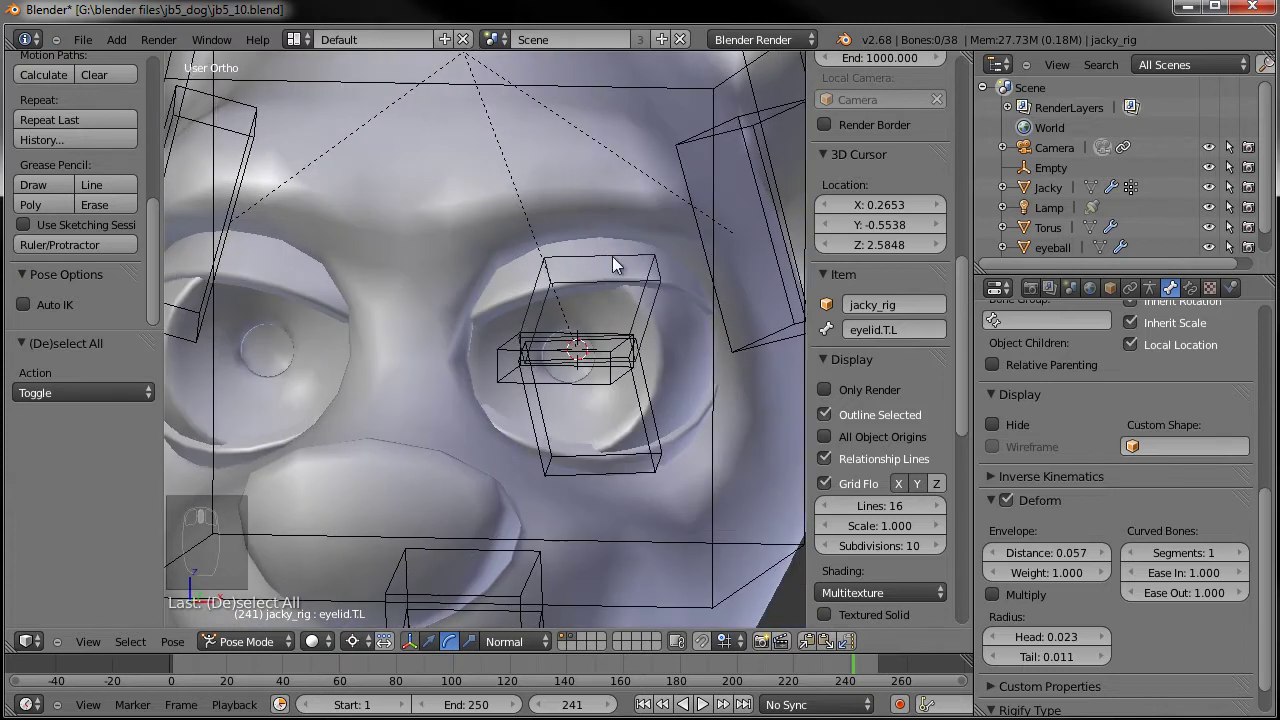
middle_click(626, 336)
left_click_drag(594, 408, 681, 371)
key("Tab")
key("ctrl+alt+s")
left_click_drag(609, 369, 540, 362)
left_click_drag(622, 380, 540, 362)
left_click_drag(622, 380, 544, 354)
key("Tab")
key("KP_3")
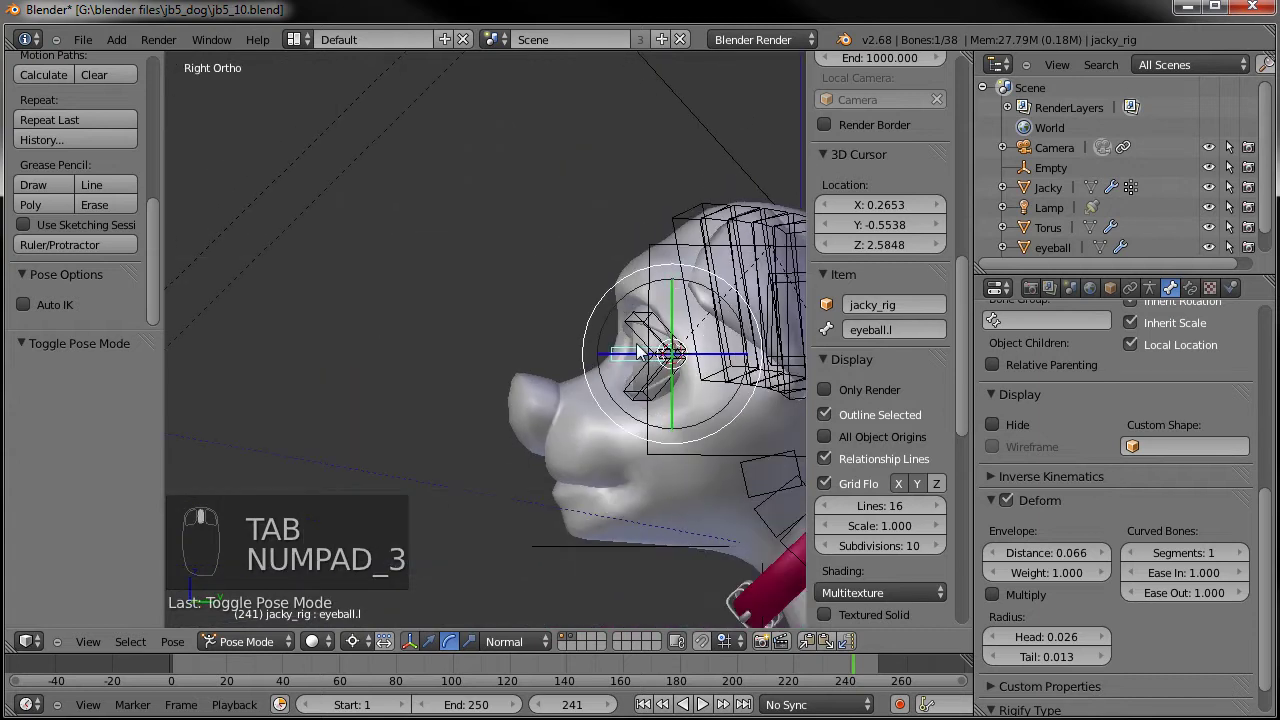
In Edit Mode, duplicate the eyeball.l bone to start the look-target bone
key("Tab")
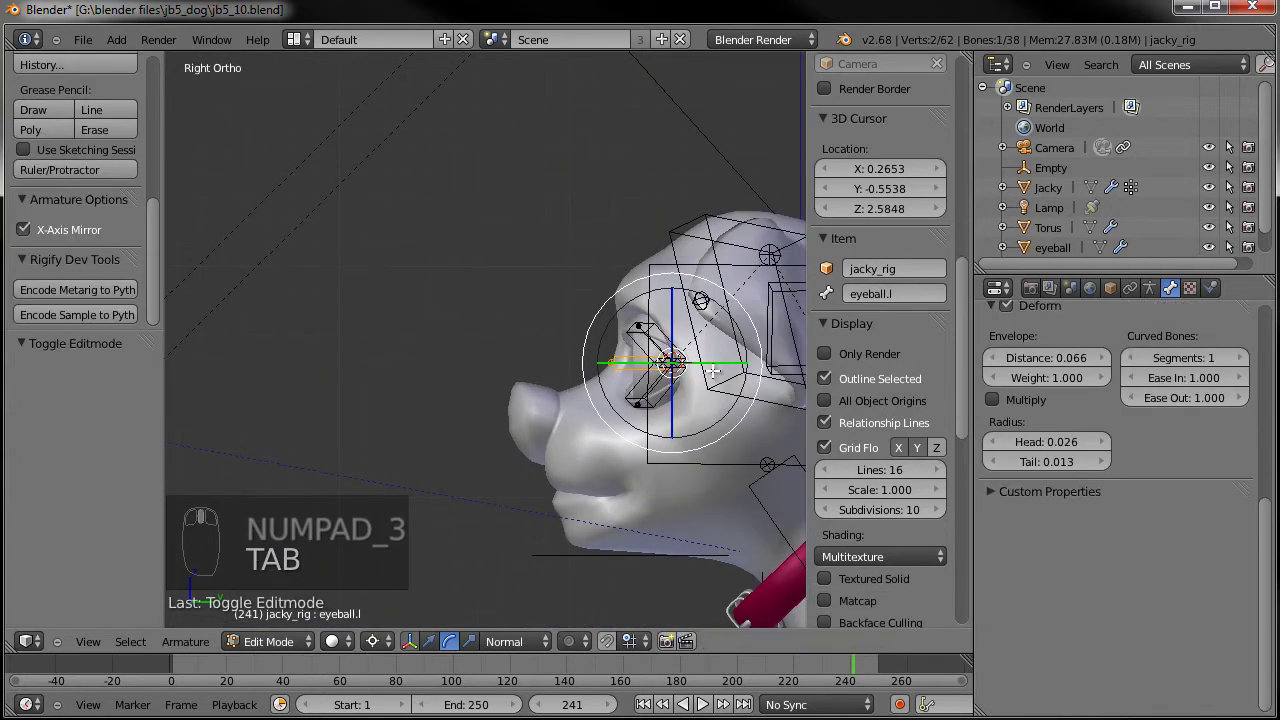
key("shift+d")
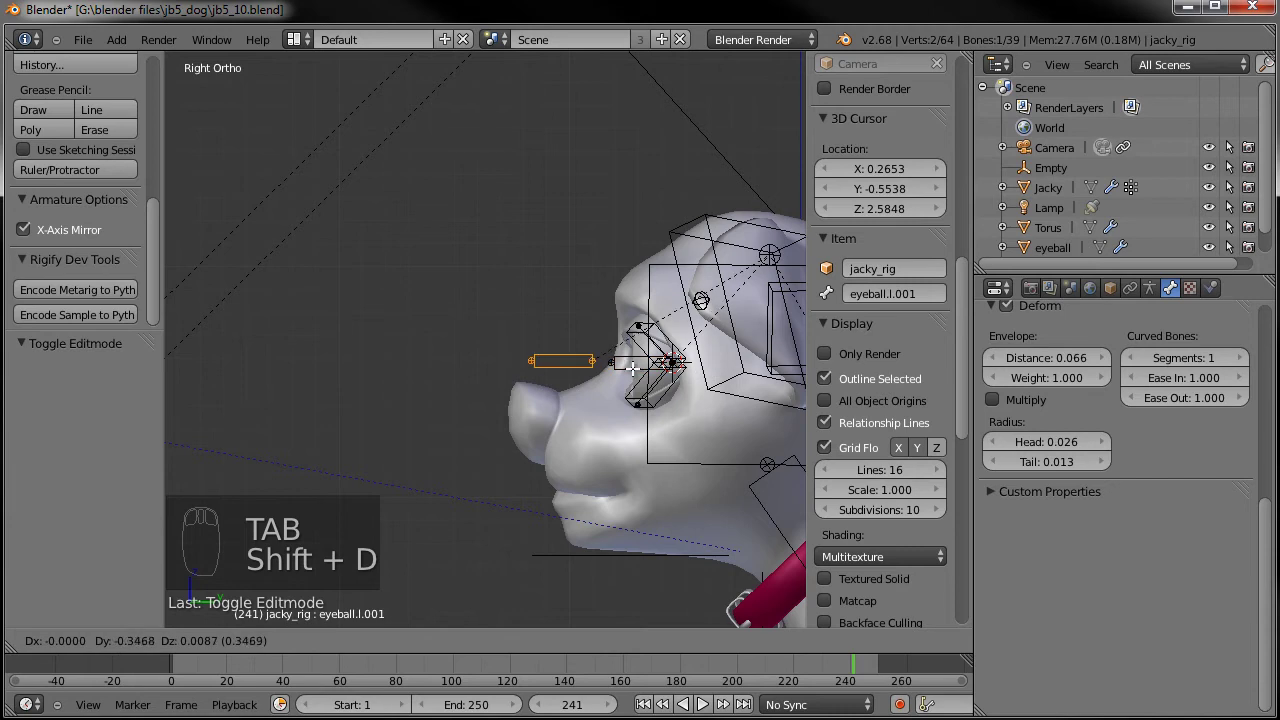
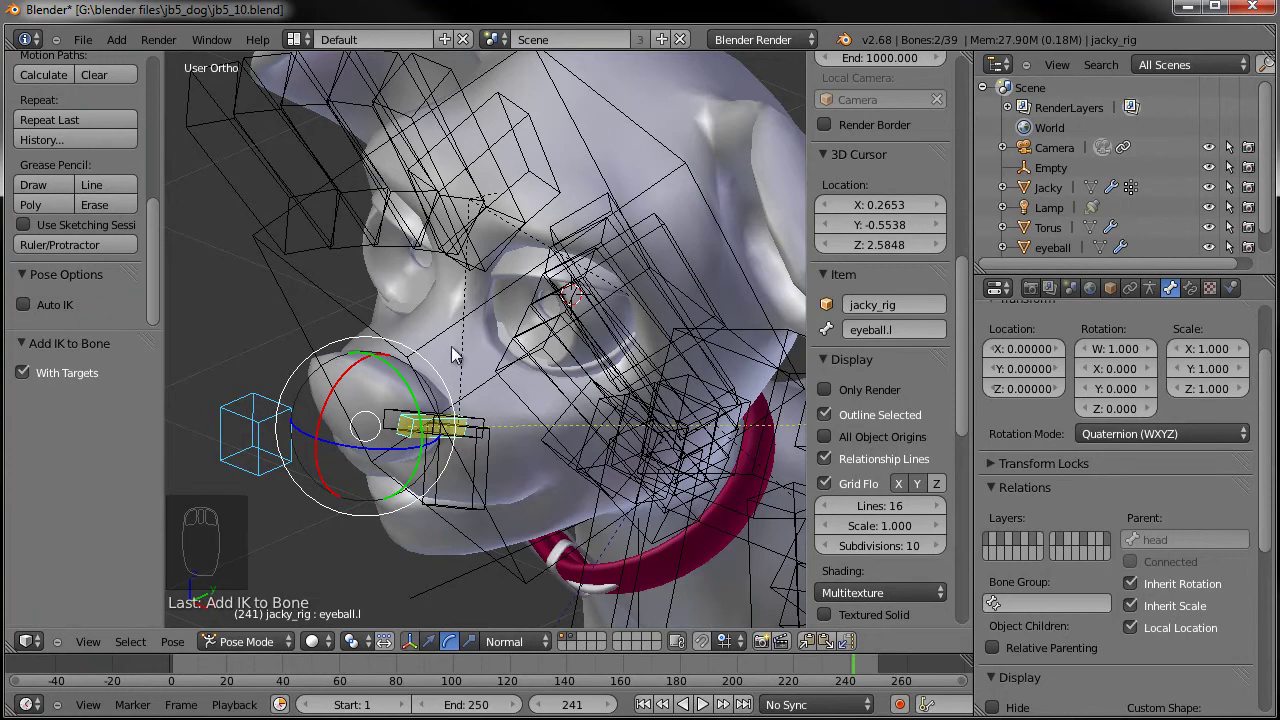
Check the eyeball's IK constraint targets eyeLook.L and select that target bone
left_click_drag(1201, 291, 1102, 496)
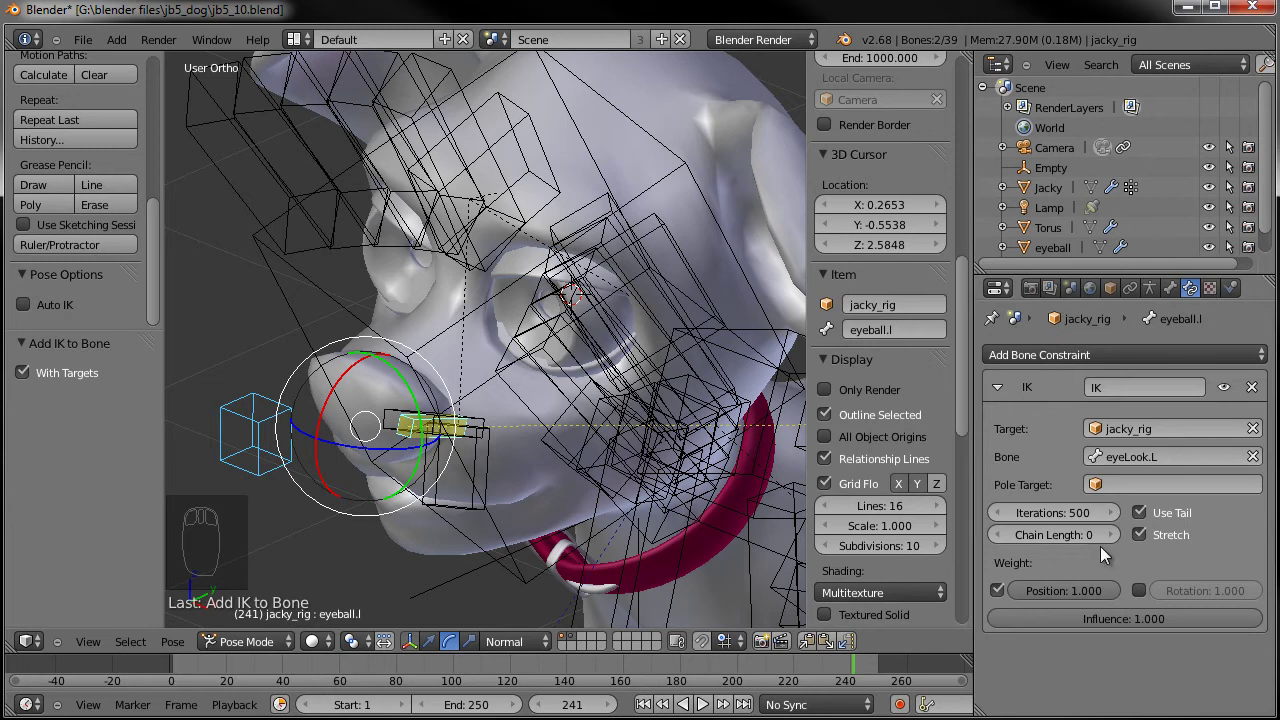
left_click_drag(1118, 541, 366, 380)
middle_click(285, 418)
left_click_drag(285, 418, 393, 354)
middle_click(366, 380)
middle_click(380, 367)
left_click(391, 356)
Move the eyeLook.L target around to test that the eyeball follows it
left_click_drag(393, 354, 684, 326)
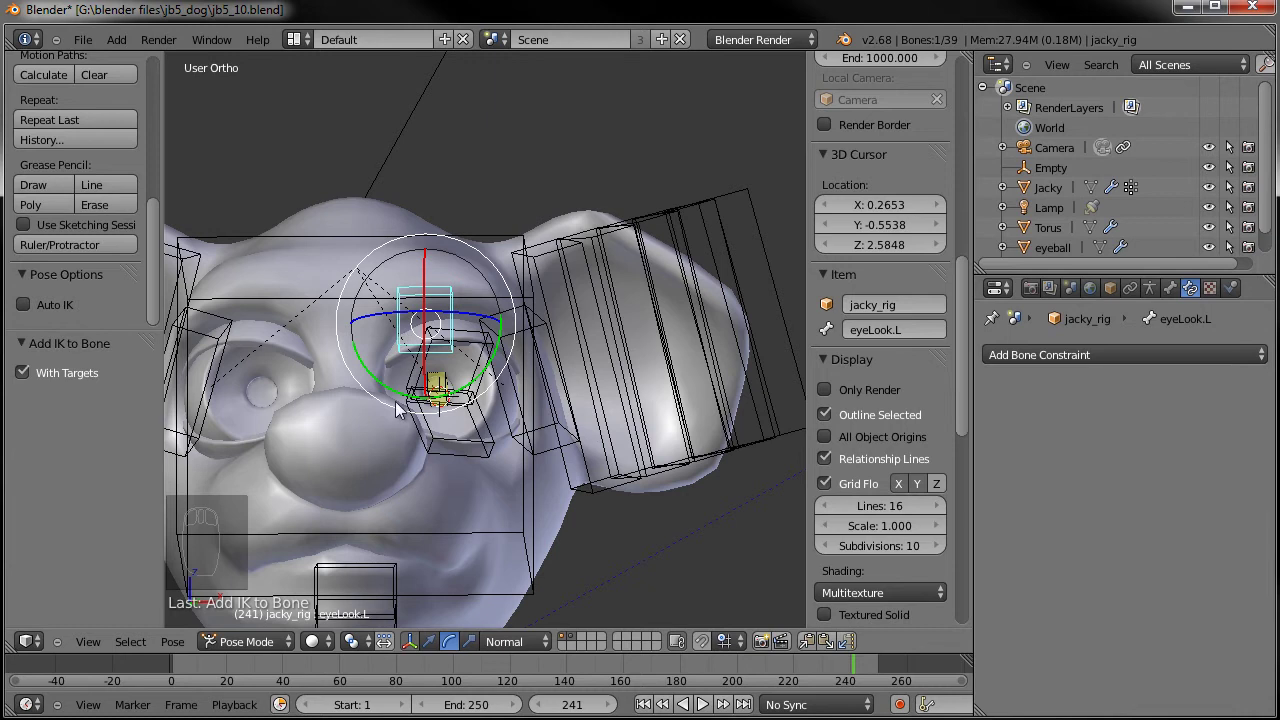
key("g")
middle_click(689, 515)
left_click_drag(525, 437, 740, 527)
left_click_drag(528, 495, 740, 527)
key("g")
middle_click(740, 527)
Cancel the test move and orbit around the dog's head to confirm the eye aims at eyeLook.L
right_click(538, 495)
middle_click(538, 495)
left_click_drag(540, 494, 487, 447)
left_click(481, 488)
middle_click(487, 447)
middle_click(481, 468)
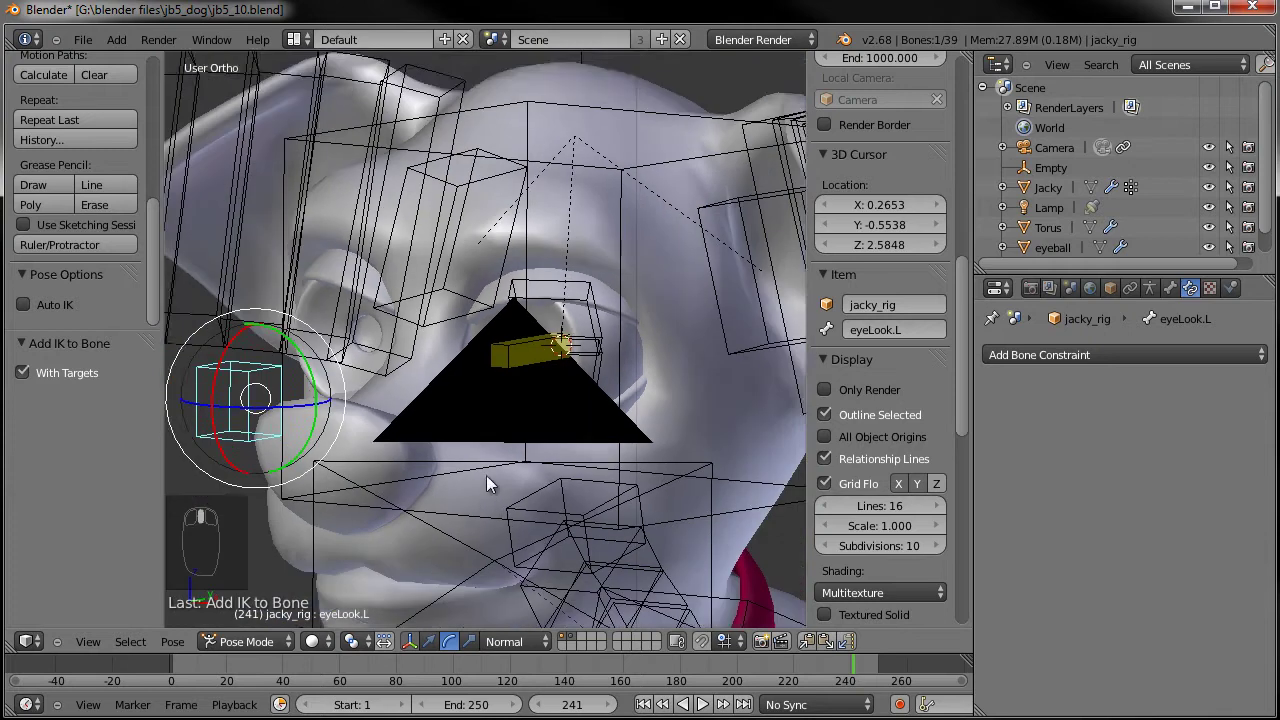
View the head from the side with all bones deselected, ready for bone editing
key("a")
left_click_drag(379, 405, 438, 362)
left_click_drag(409, 367, 433, 379)
key("KP_3")
left_click_drag(567, 432, 577, 427)
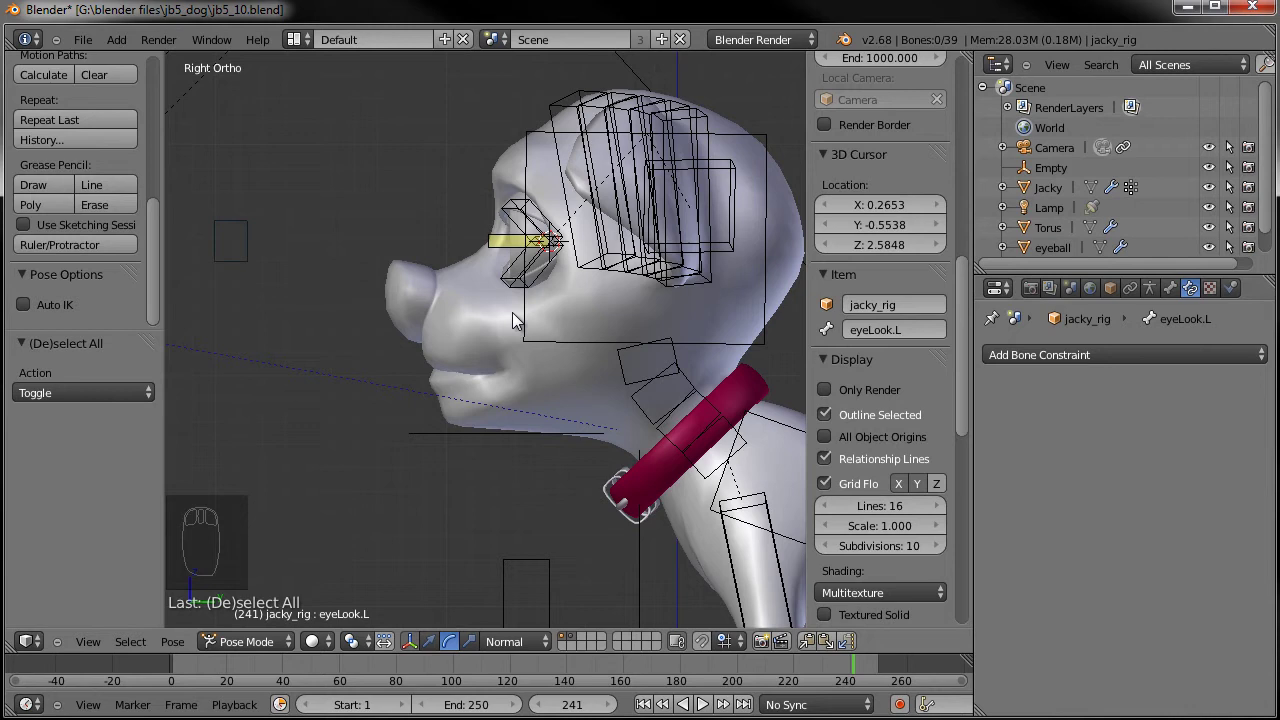
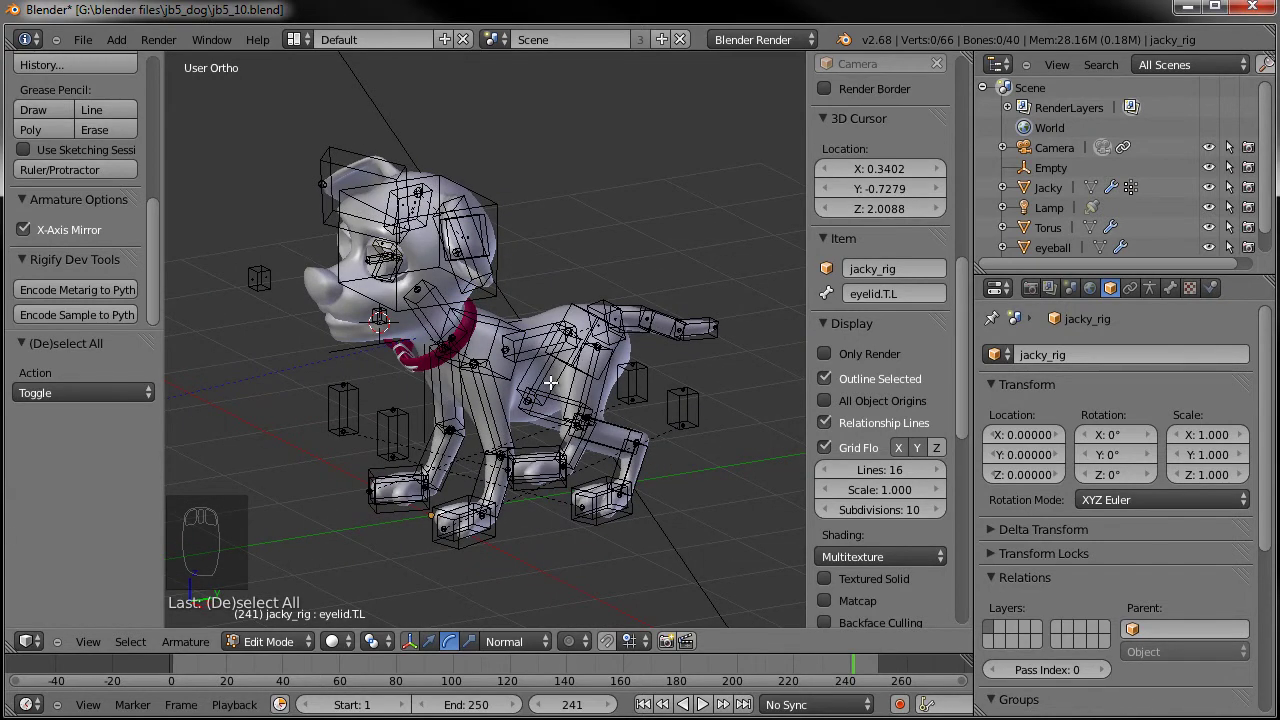
Select the left-eye bones and move them to another bone layer
key("a")
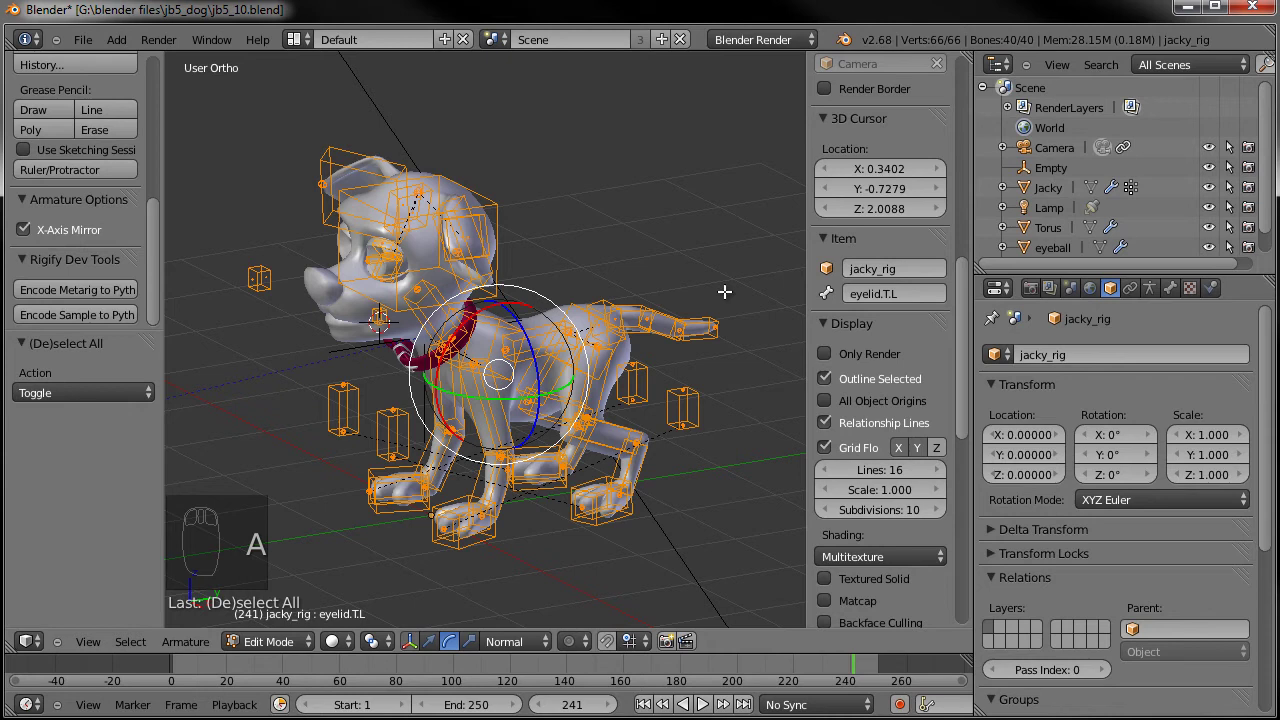
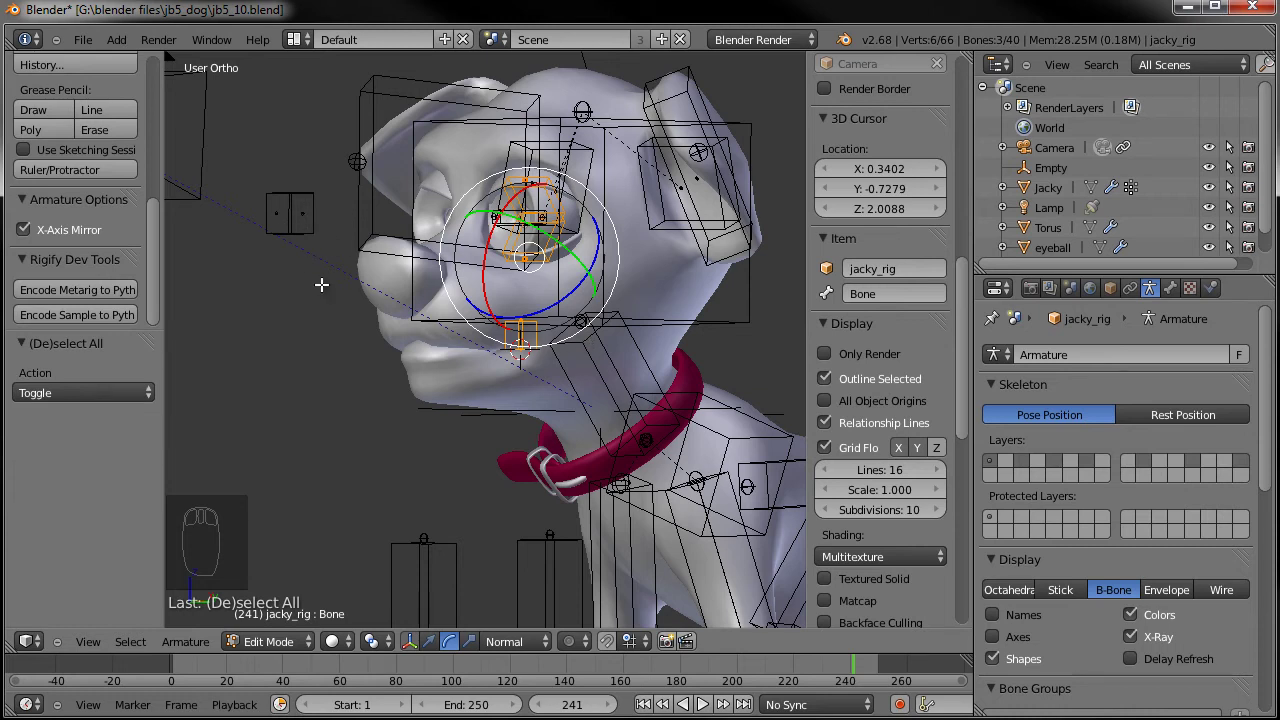
key("m")
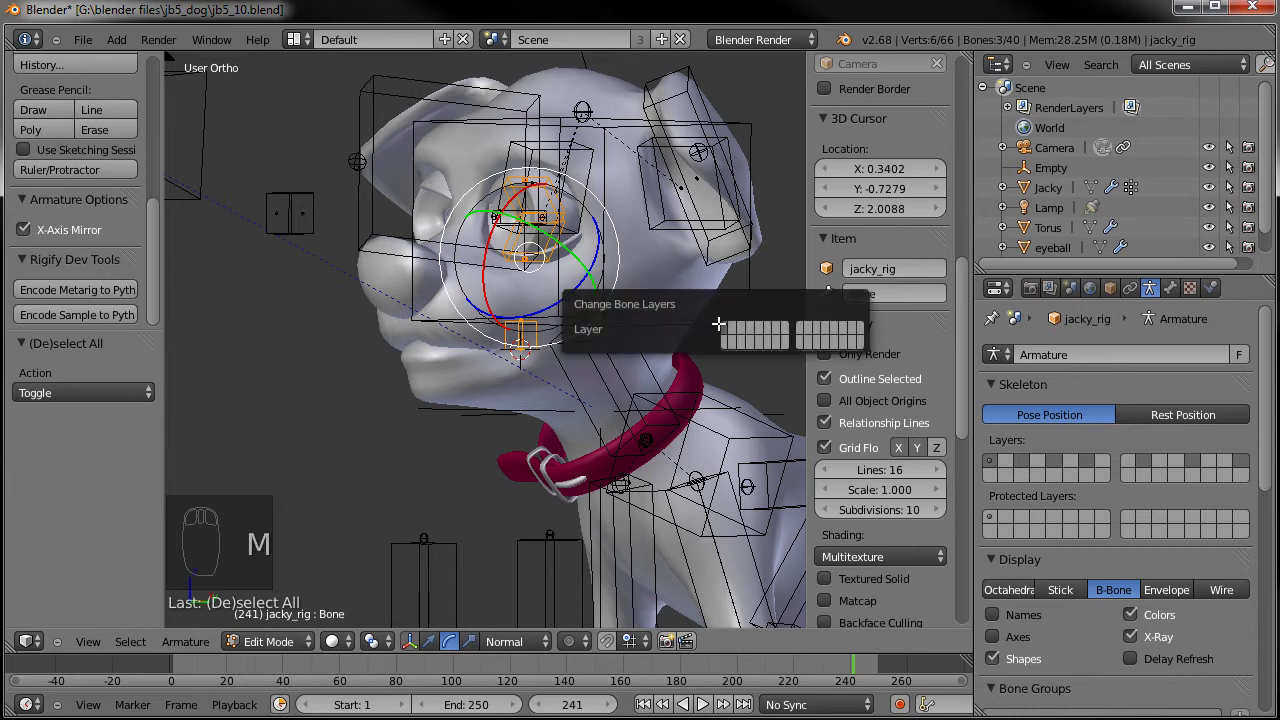
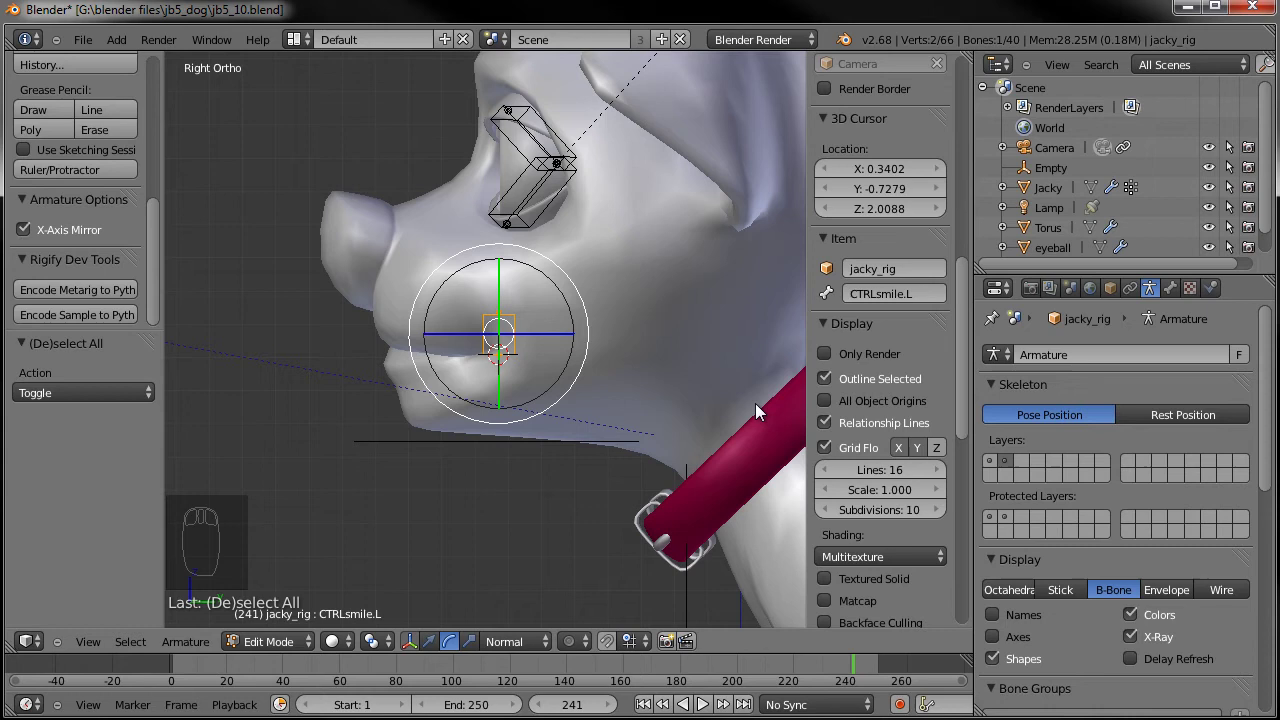
Rename the mouth-corner control bone to CTRLsmile.L in the Item panel
left_click_drag(1179, 300, 541, 283)
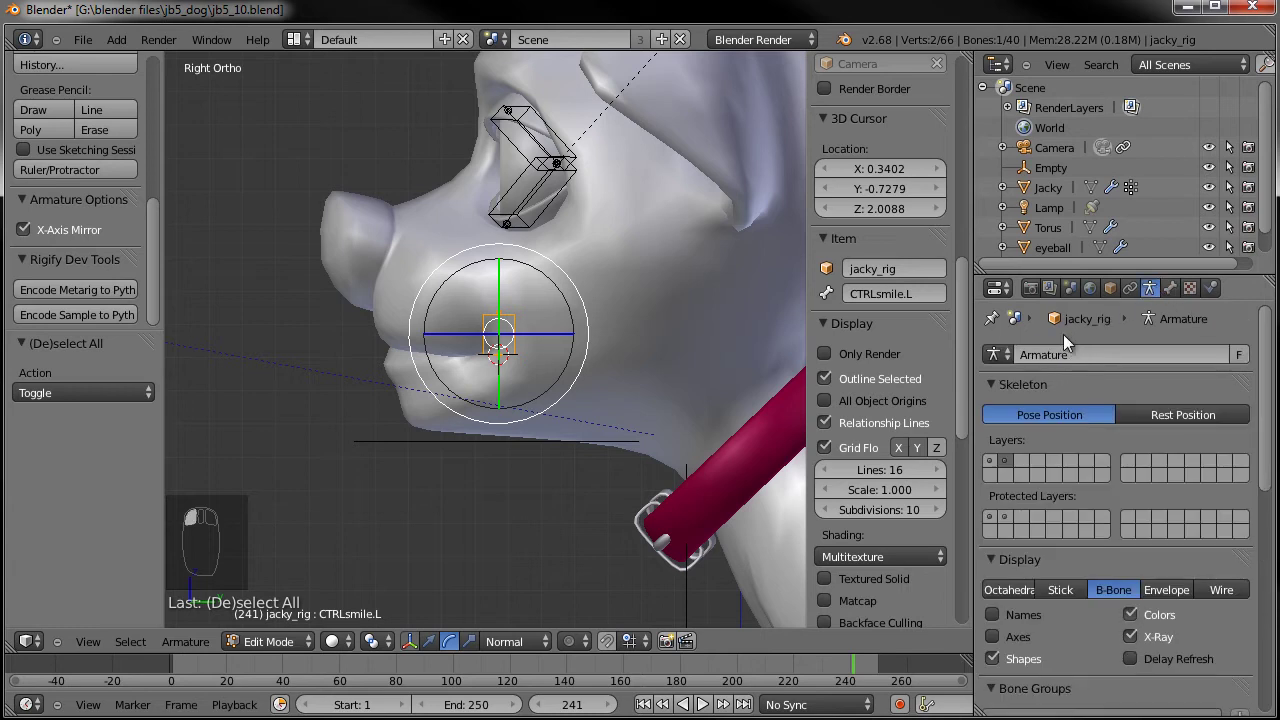
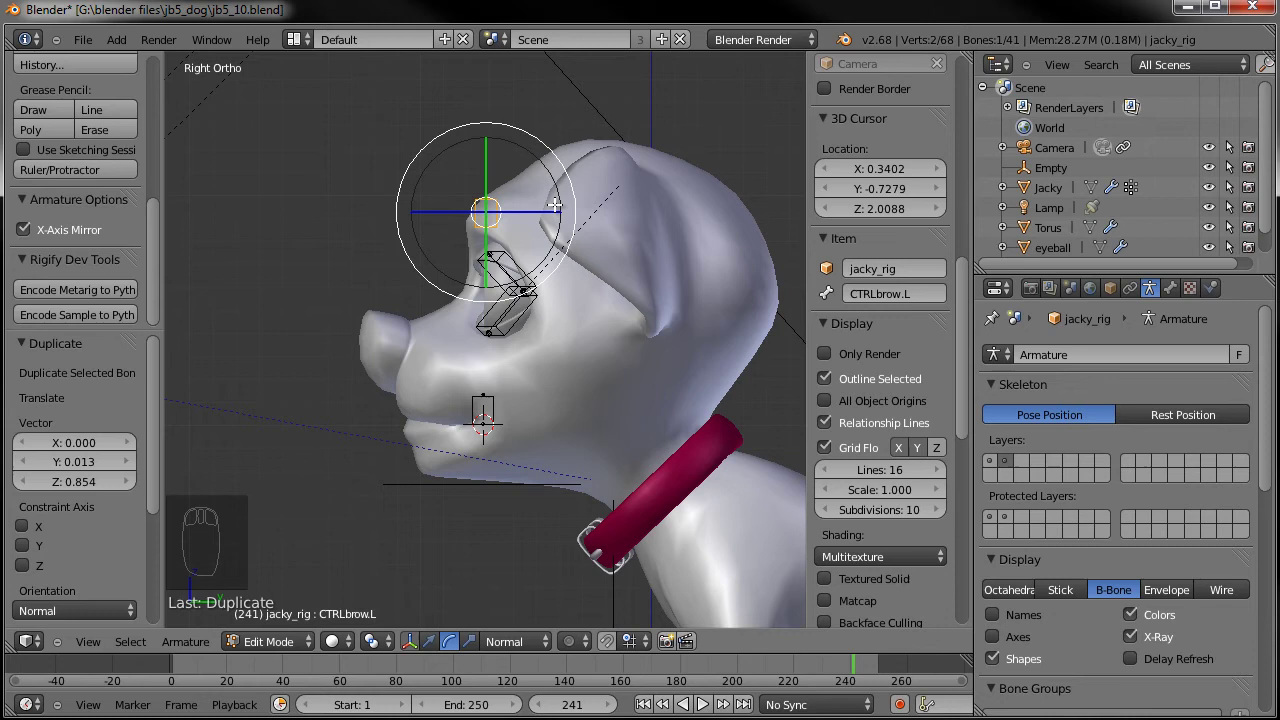
Duplicate the brow control into CTRLbrow.Mid, then duplicate that again for the chin control
key("shift+d")
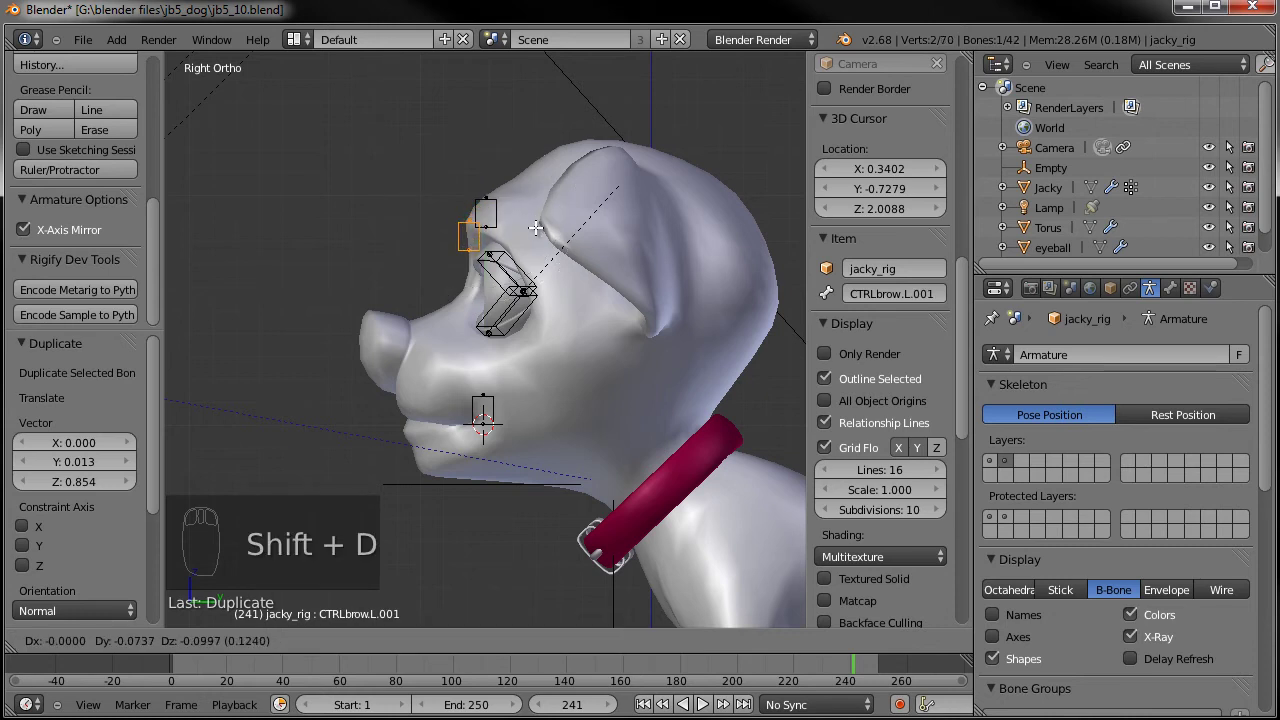
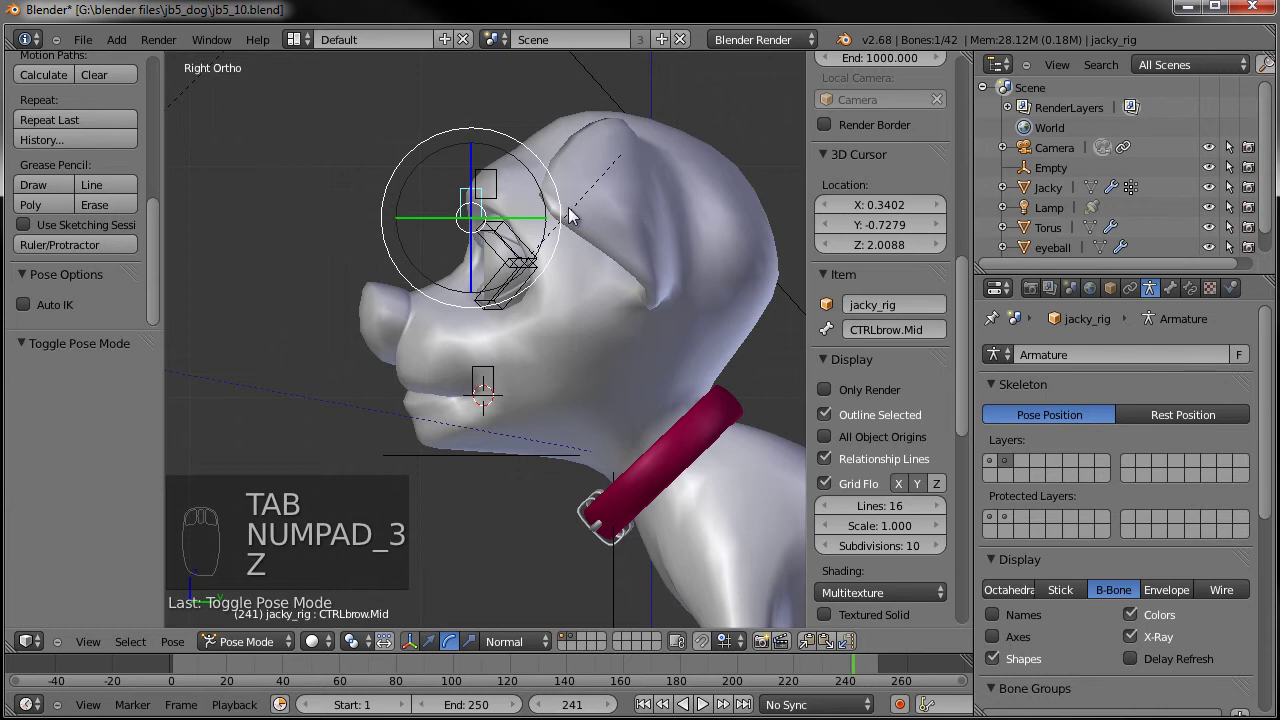
key("Tab")
key("shift+d")
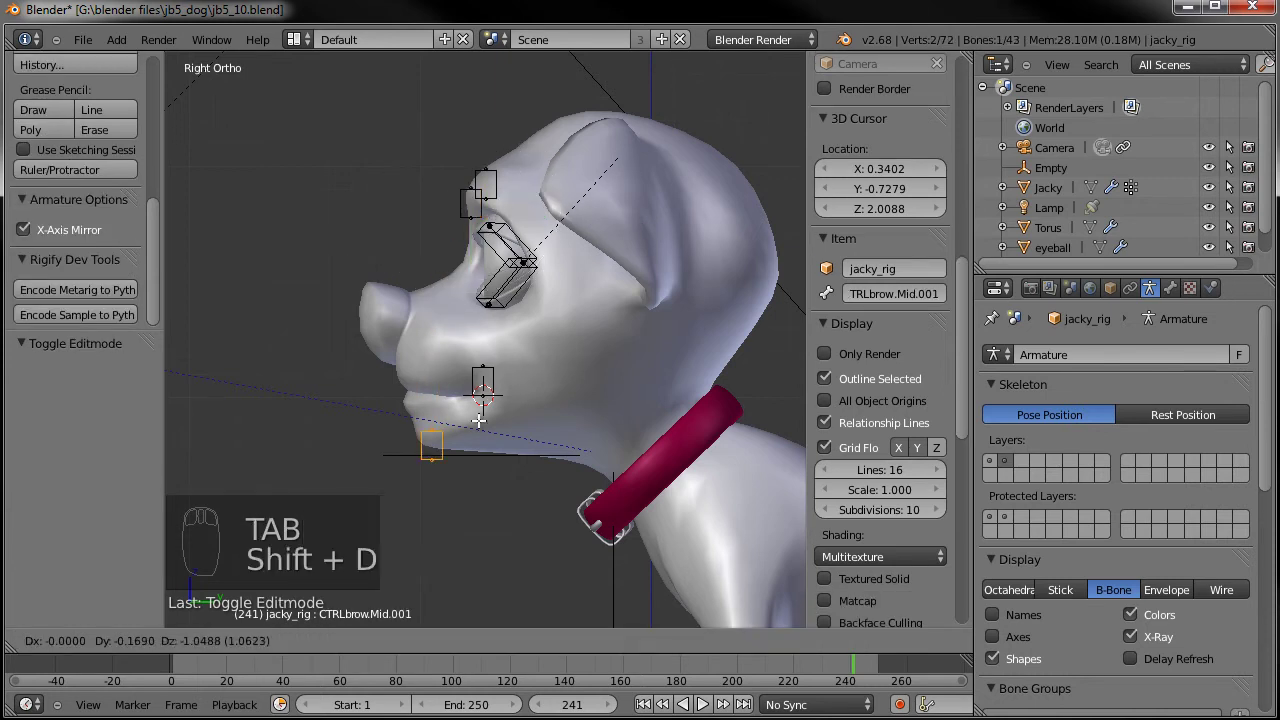
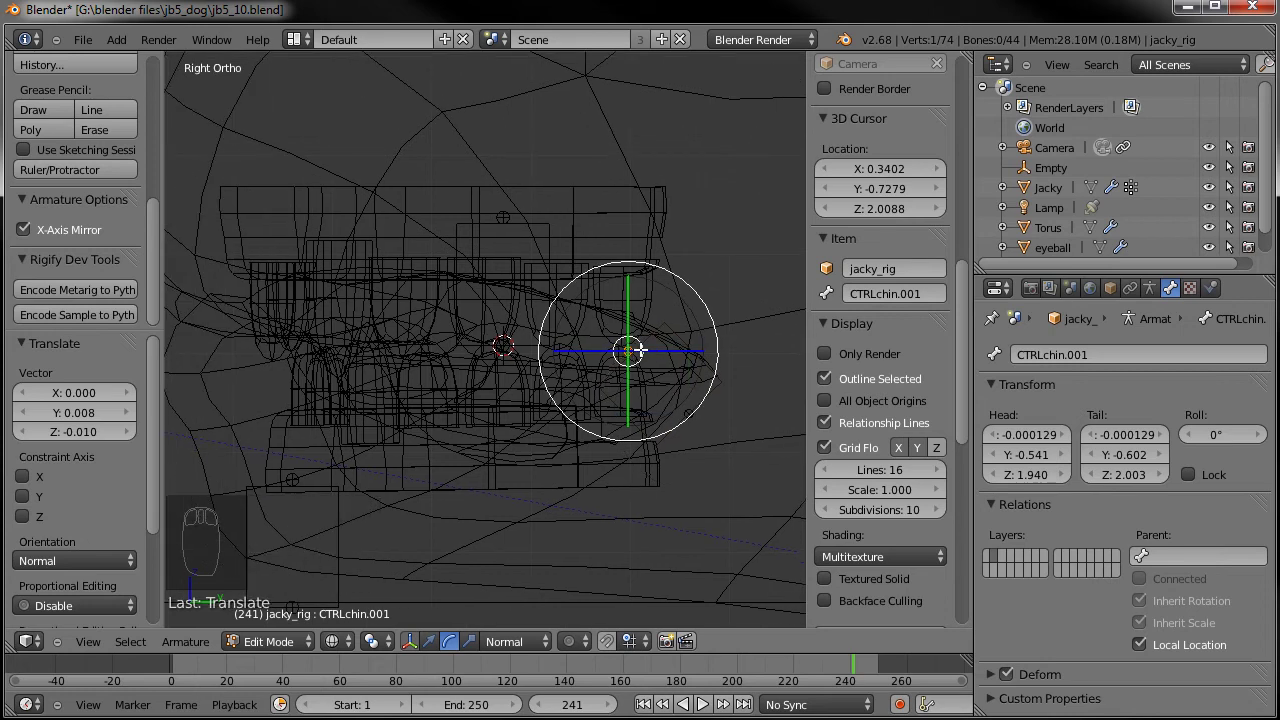
Duplicate and reposition chin controls CTRLchin.001–.003 along the jaw, scaling their bone size with Ctrl+Alt+S
key("g")
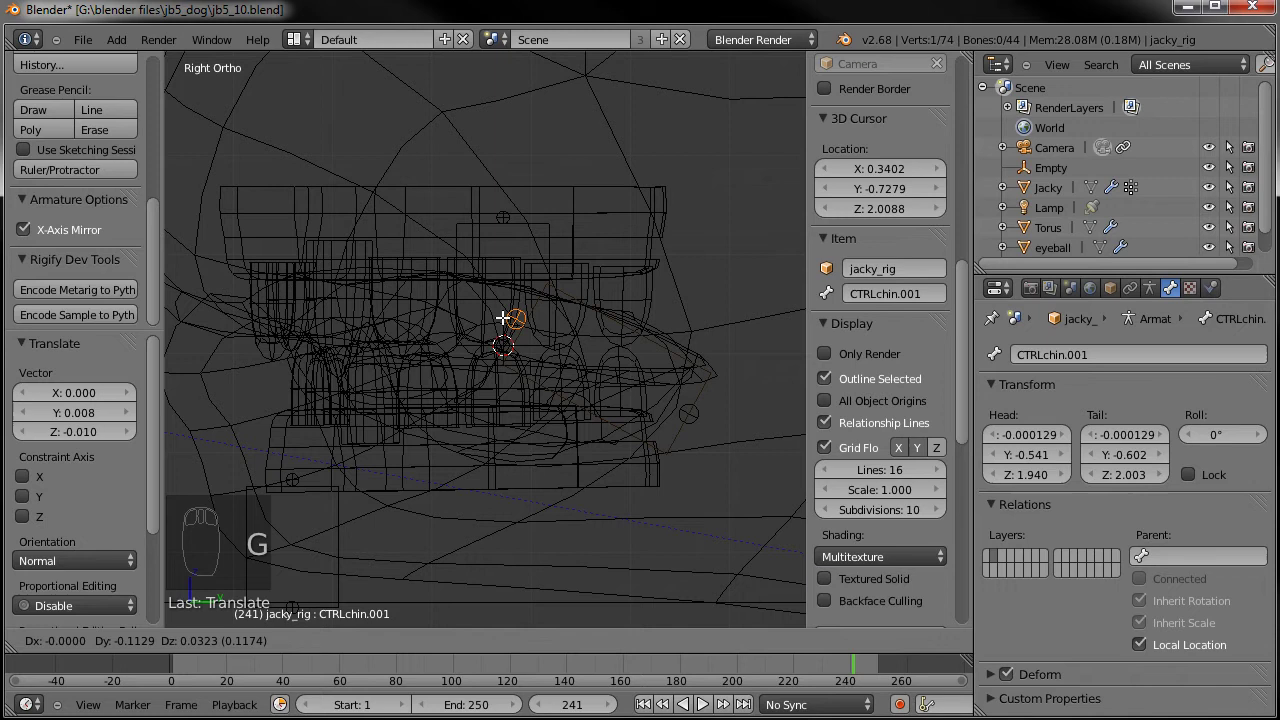
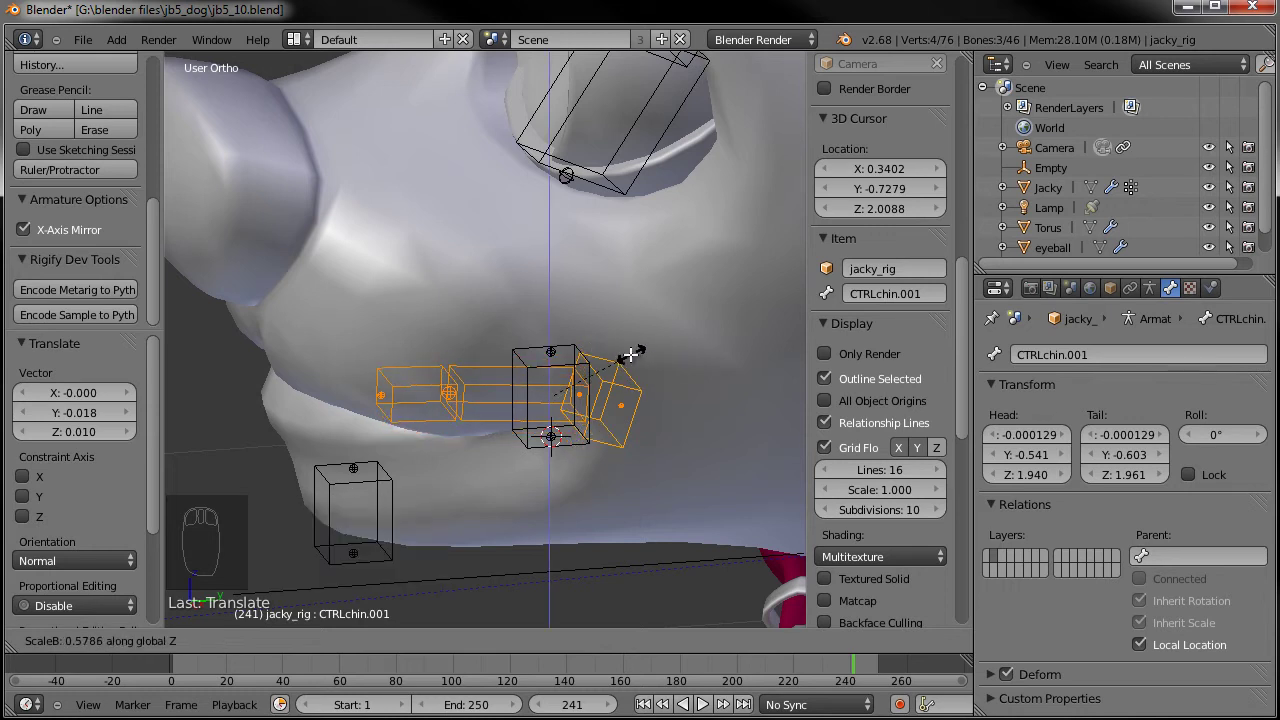
left_click_drag(503, 350, 682, 366)
left_click_drag(564, 377, 682, 366)
key("ctrl+alt+s")
left_click_drag(617, 346, 661, 319)
right_click(603, 338)
key("ctrl+alt+s")
left_click(661, 319)
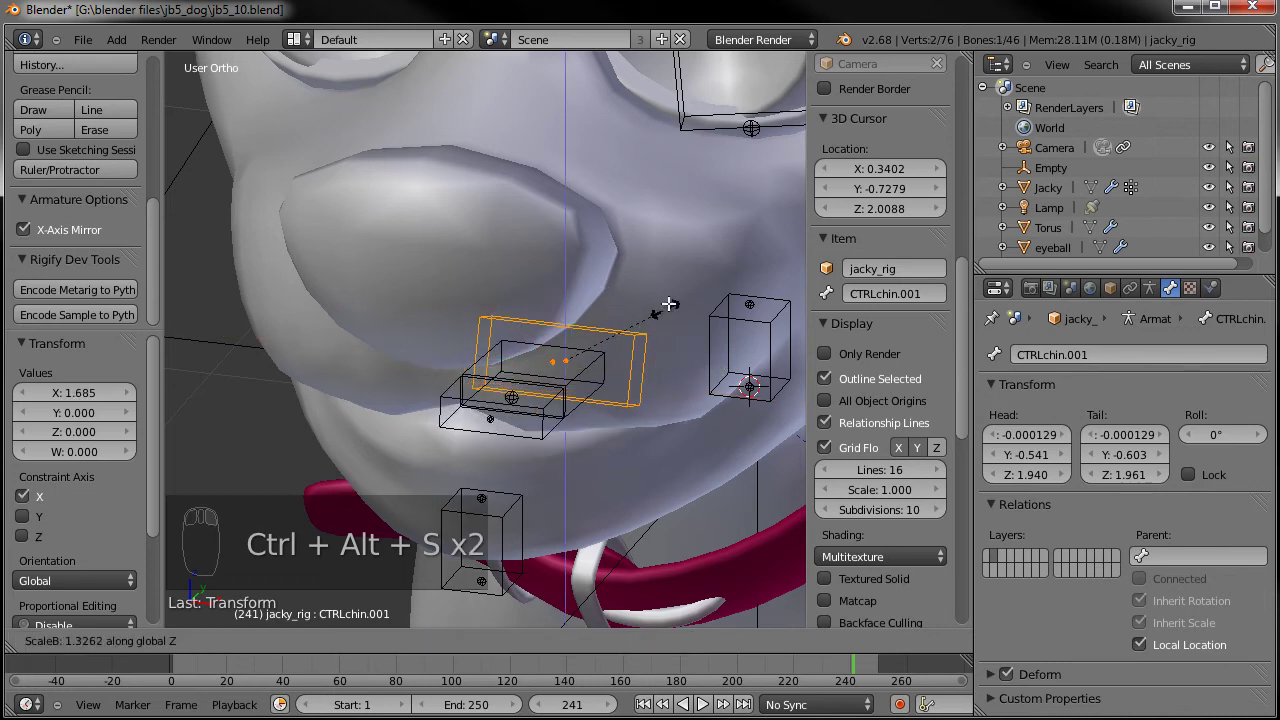
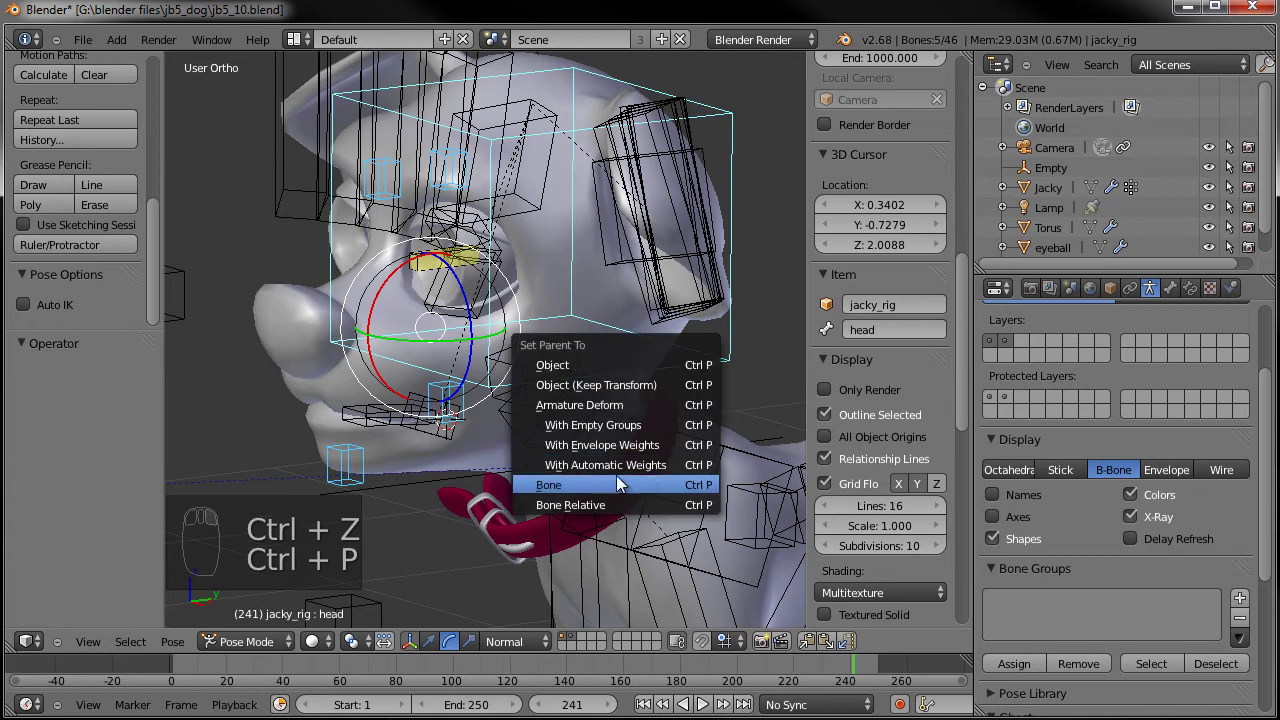
Parent the face control bones to the head bone with Keep Offset
key("Tab")
key("ctrl+p")
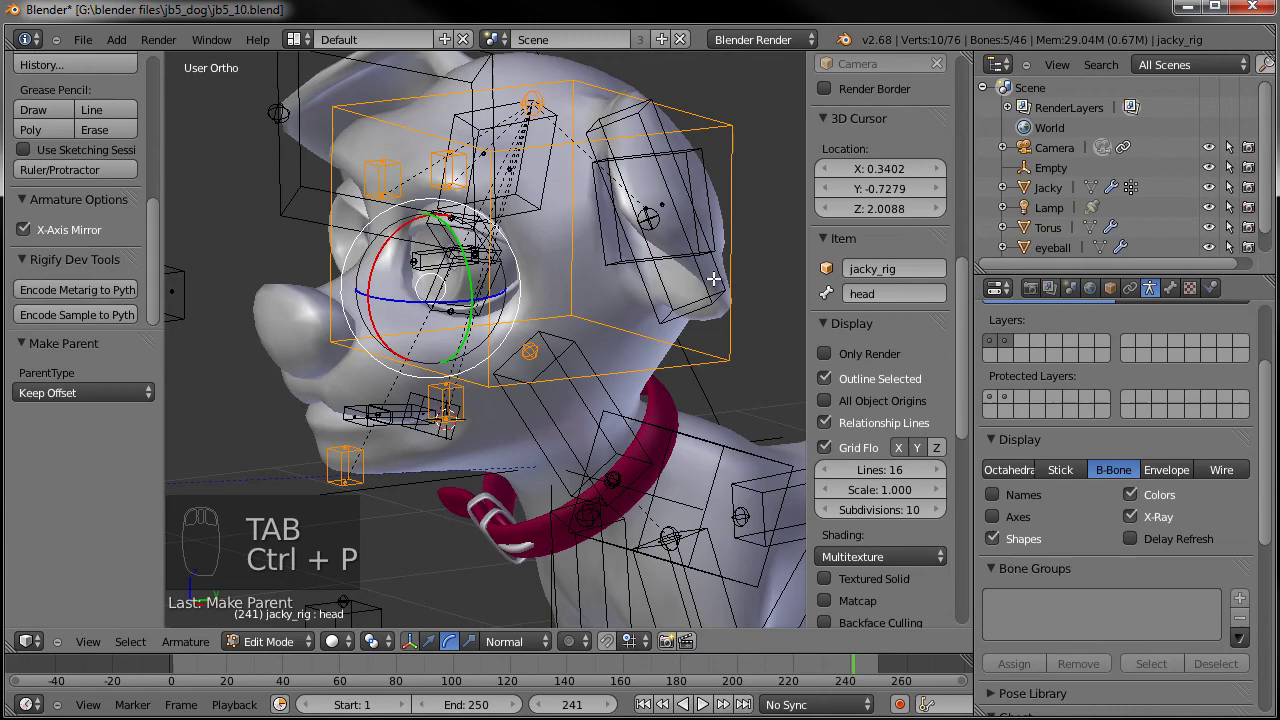
key("Tab")
left_click_drag(523, 302, 697, 347)
key("a")
right_click(654, 365)
Rotate the head in Pose Mode to confirm the face controls follow it
key("r")
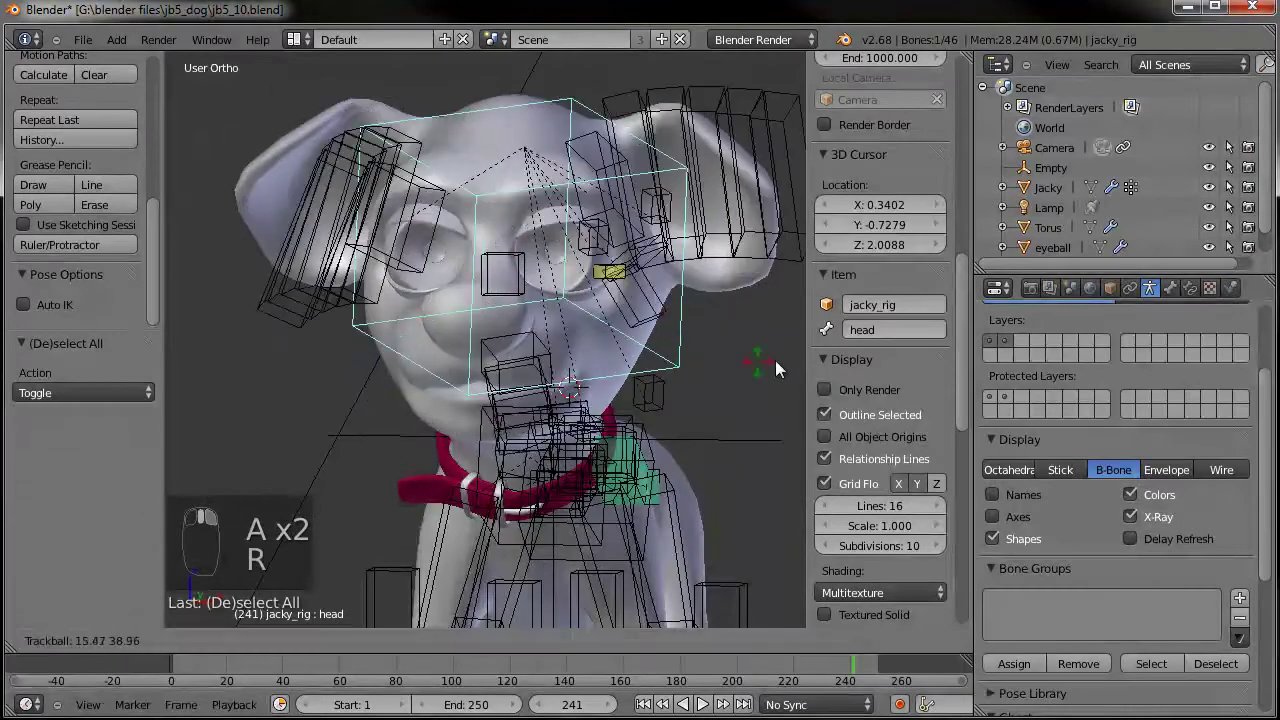
middle_click(780, 327)
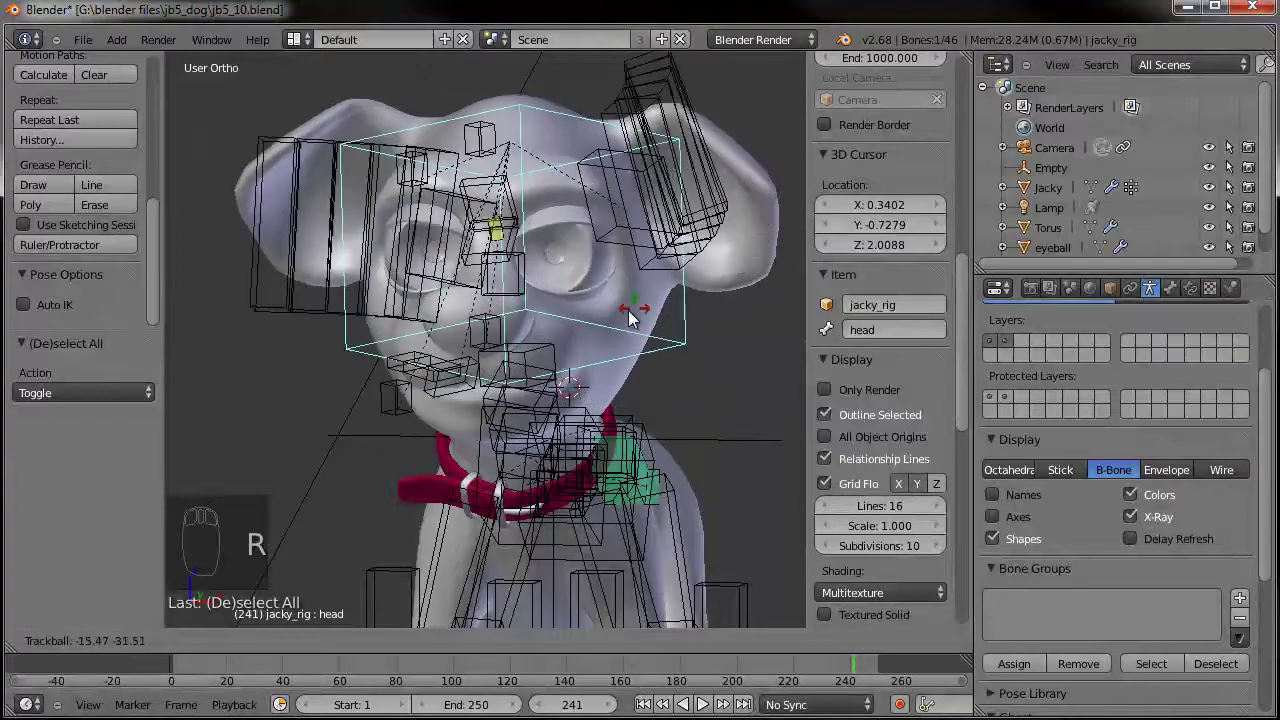
left_click_drag(710, 337, 557, 374)
left_click_drag(689, 375, 550, 318)
left_click_drag(591, 318, 600, 307)
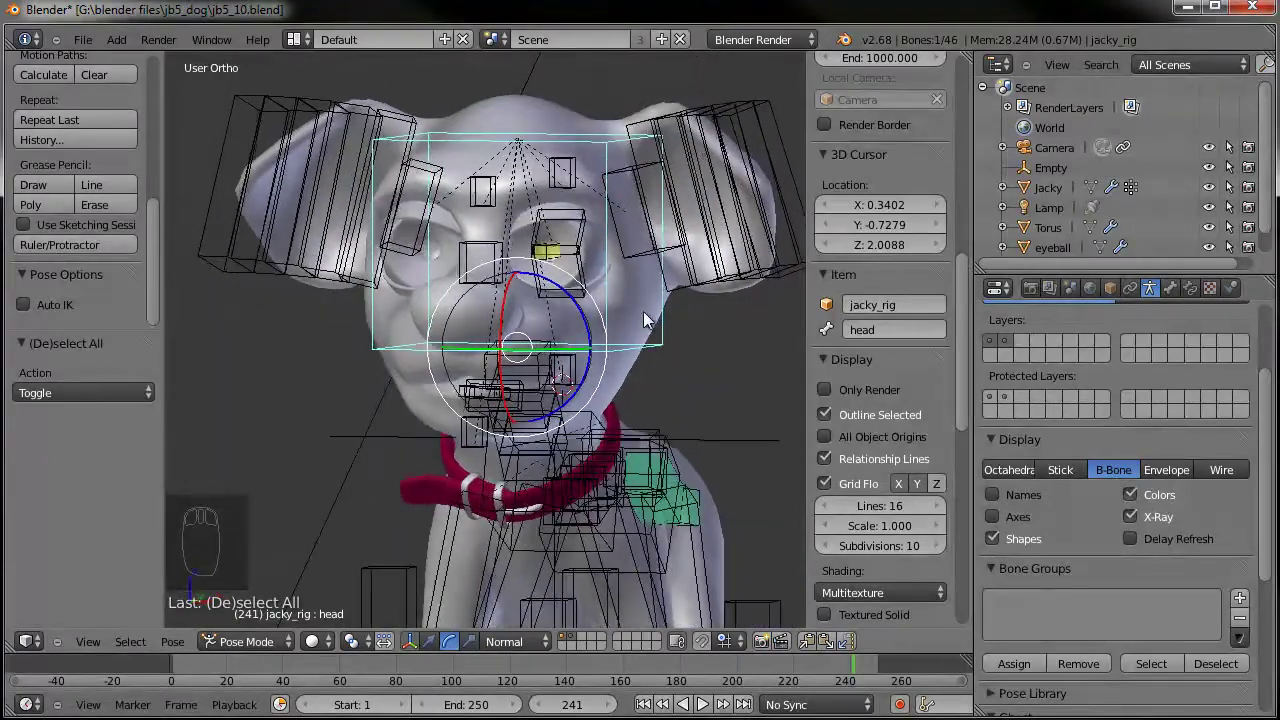
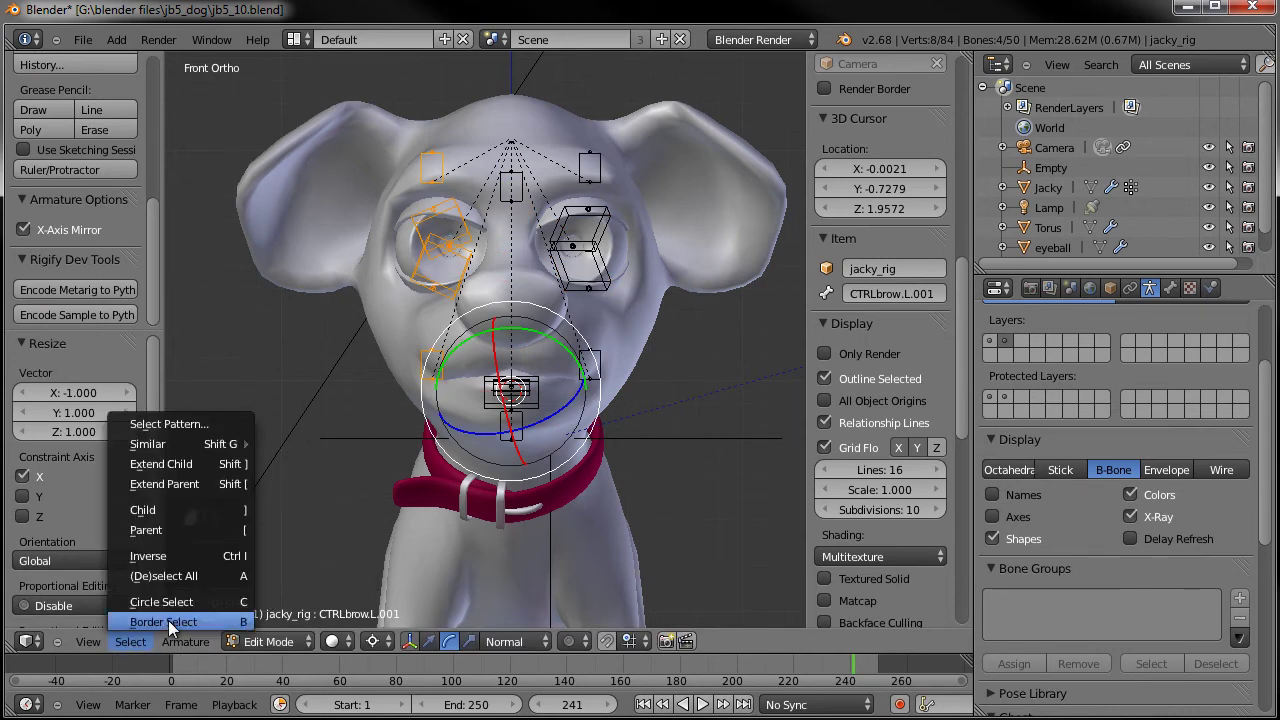
Flip Names on the duplicated face controls so they get right-side names like CTRLbrow.R
left_click_drag(178, 566, 410, 521)
key("ctrl+r")
left_click_drag(426, 518, 209, 650)
key("ctrl+z")
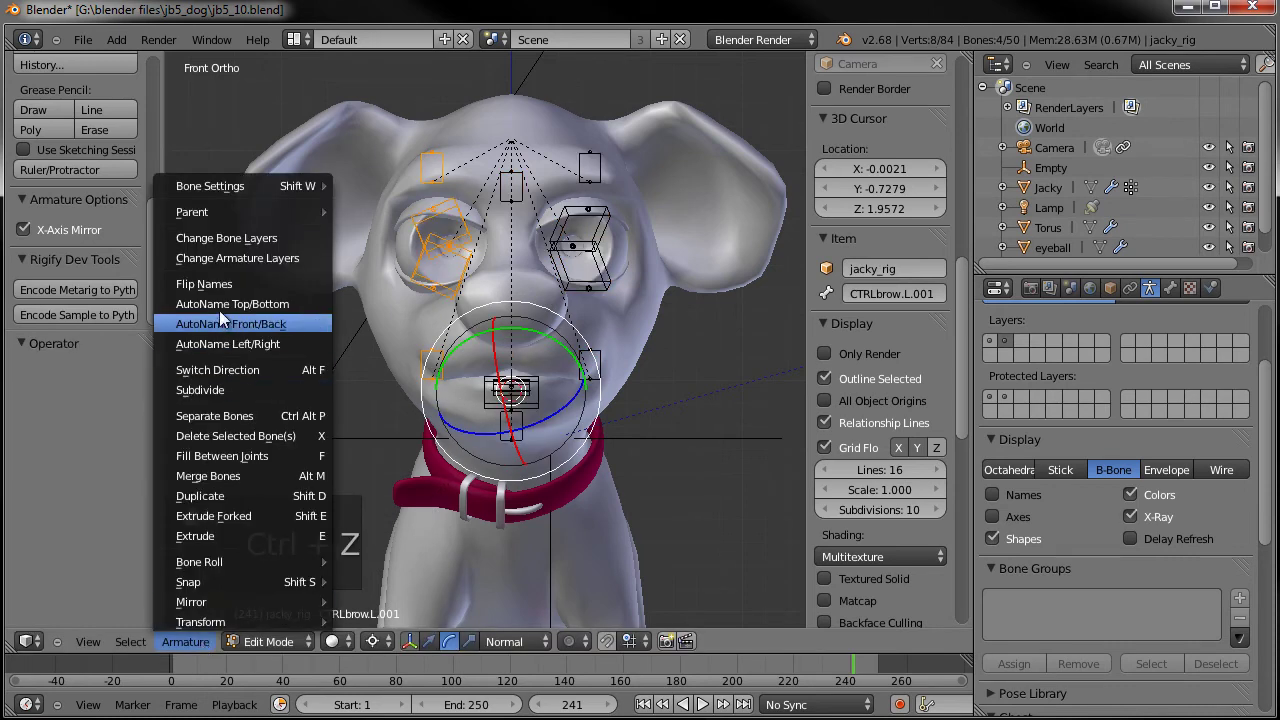
left_click(223, 291)
Finish the mirrored controls, bringing the rig to 50 bones, and return to Pose Mode
left_click_drag(157, 565, 84, 261)
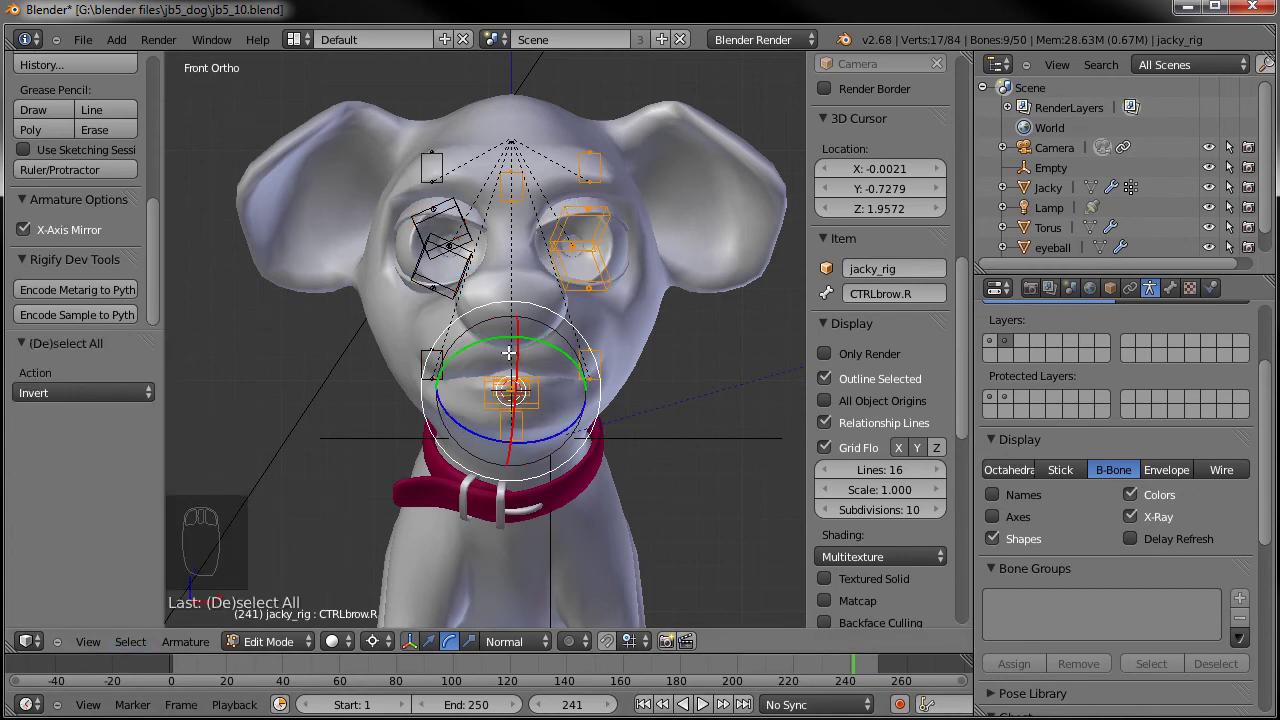
key("ctrl+r")
left_click_drag(526, 362, 598, 415)
key("a")
key("Tab")
left_click_drag(598, 415, 570, 421)
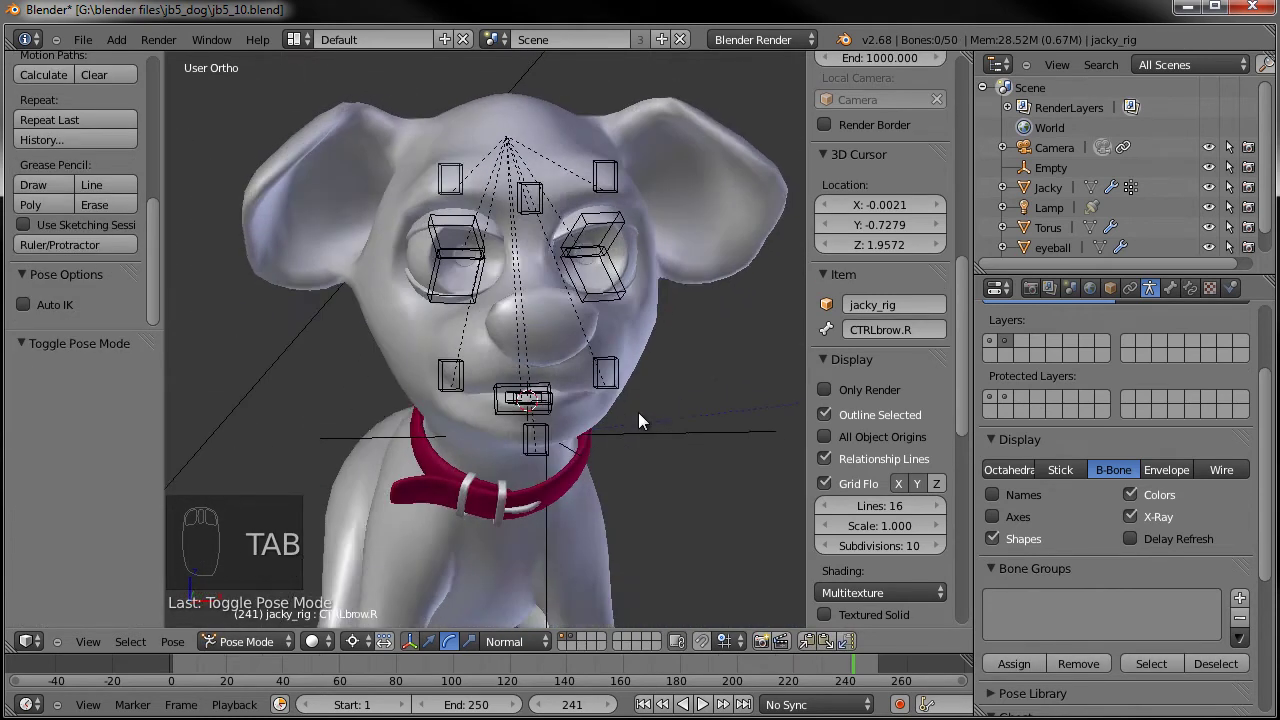
Save the file, orbit around the dog's face and select the Jacky mesh for its Object Data properties
left_click_drag(585, 383, 570, 448)
key("ctrl+s")
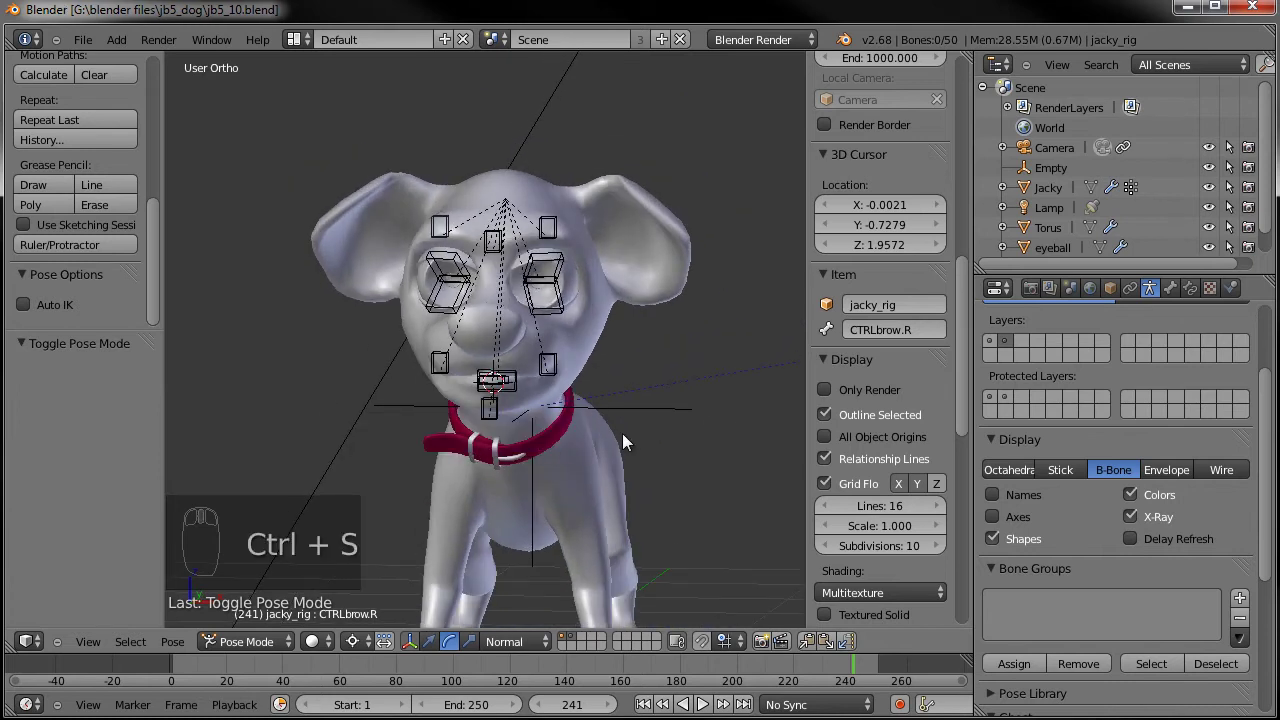
left_click_drag(499, 451, 511, 439)
scroll("up", 3)
left_click_drag(419, 429, 448, 420)
left_click_drag(415, 430, 686, 437)
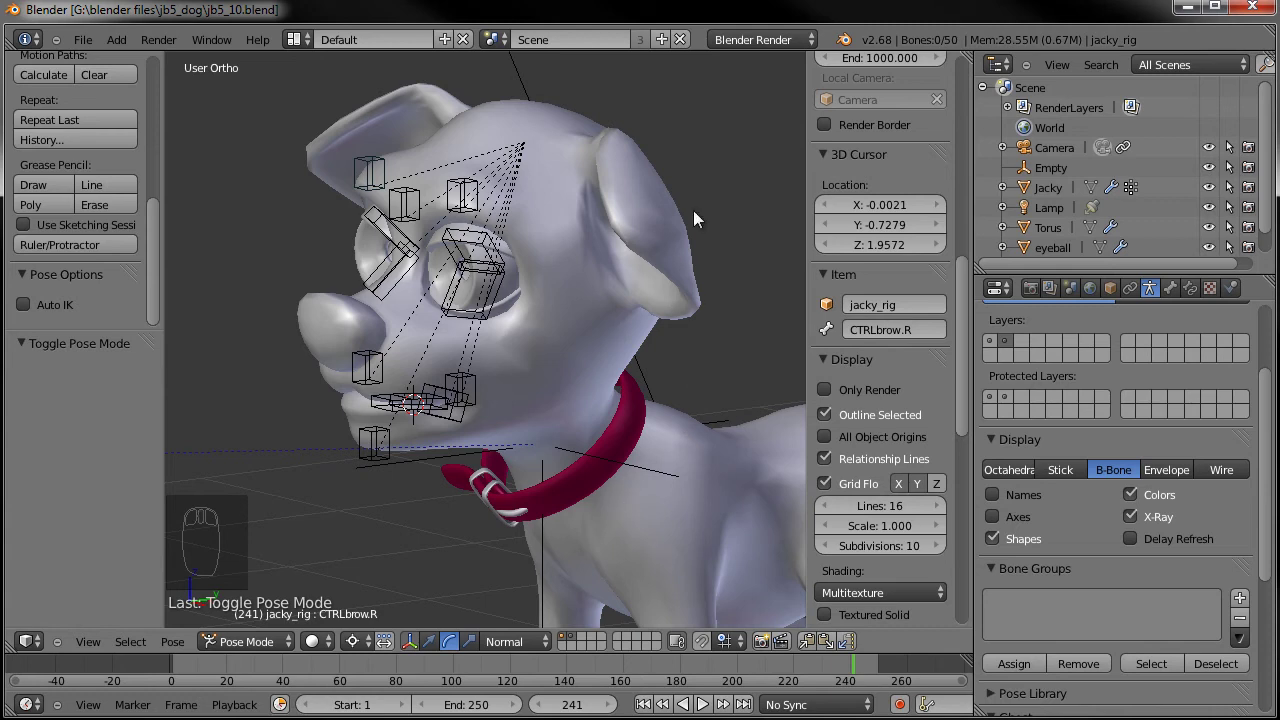
left_click_drag(538, 393, 516, 384)
left_click_drag(516, 384, 509, 391)
middle_click(529, 290)
left_click_drag(472, 401, 547, 380)
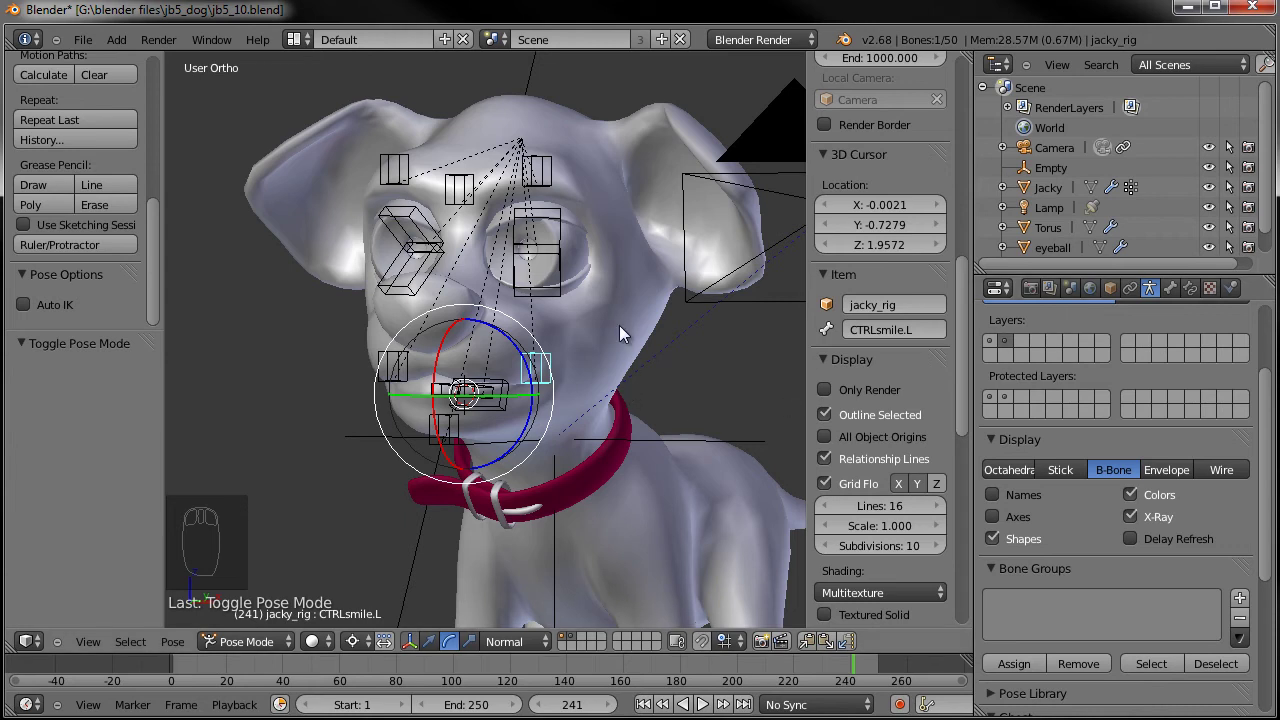
Collapse Vertex Groups, select the mouth_down shape key and add a driver to its value
left_click_drag(626, 334, 666, 257)
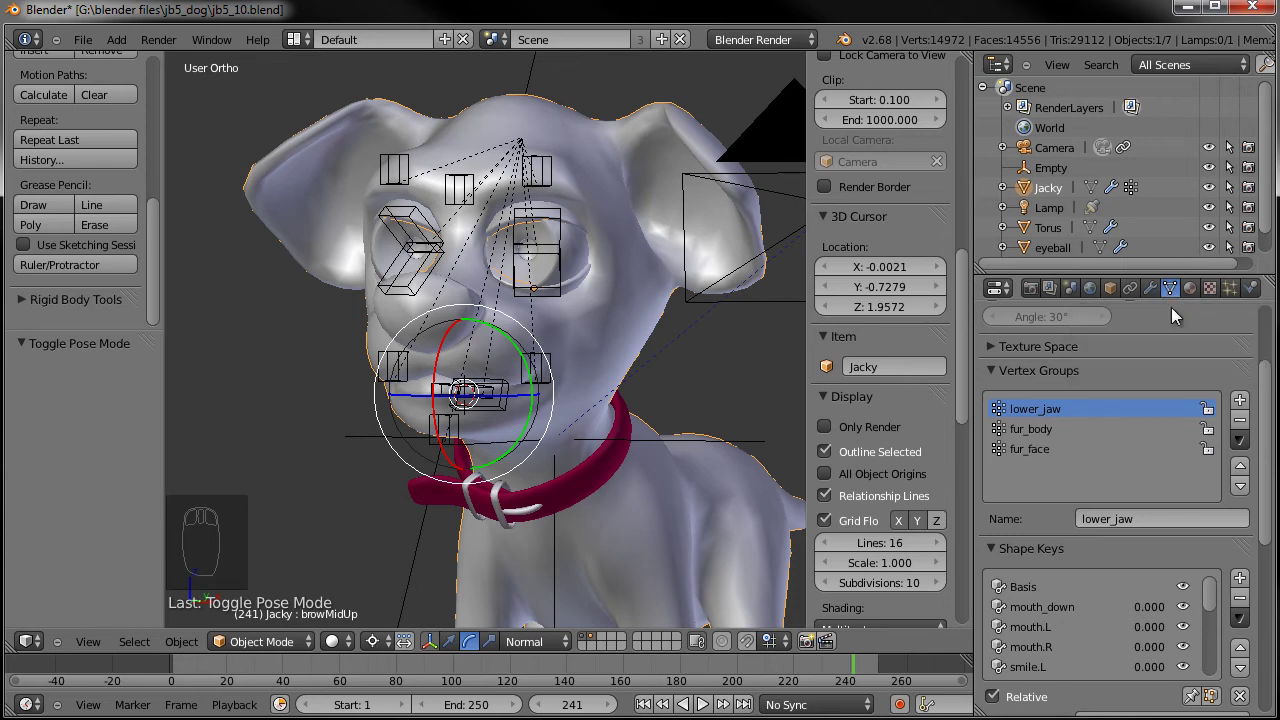
left_click_drag(1007, 383, 1125, 538)
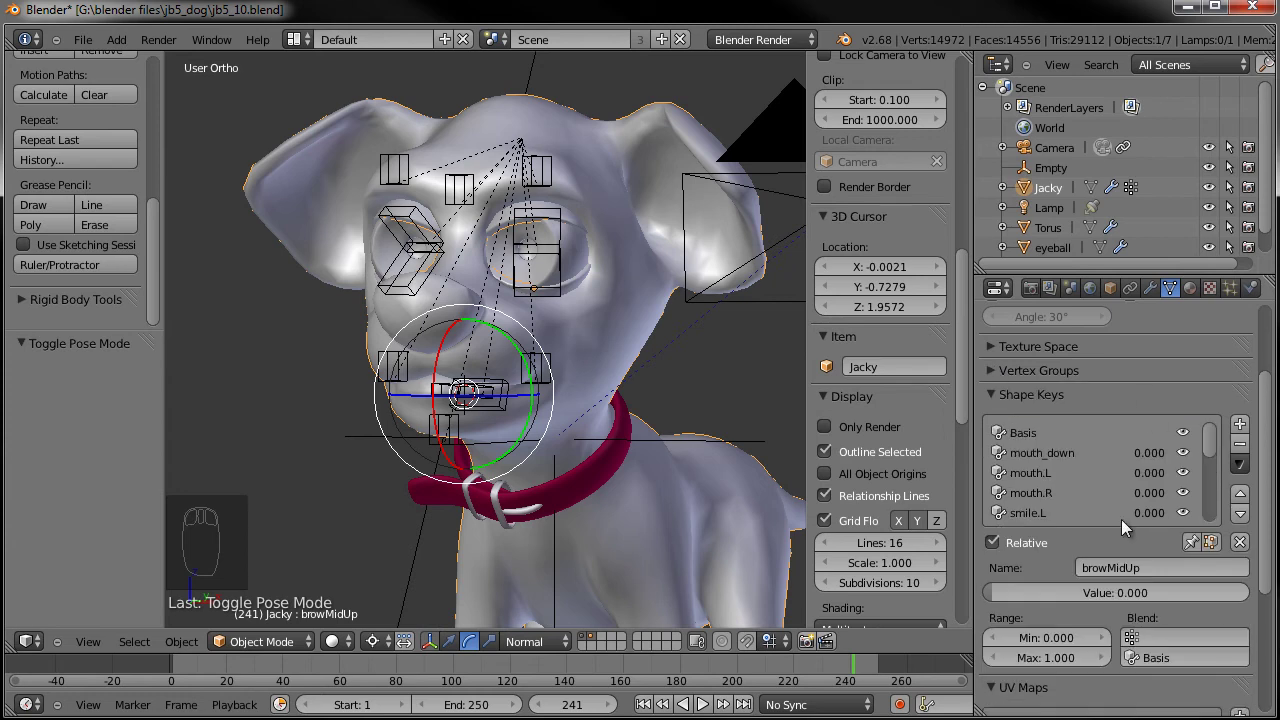
left_click_drag(1047, 459, 1246, 475)
left_click_drag(1246, 473, 1116, 410)
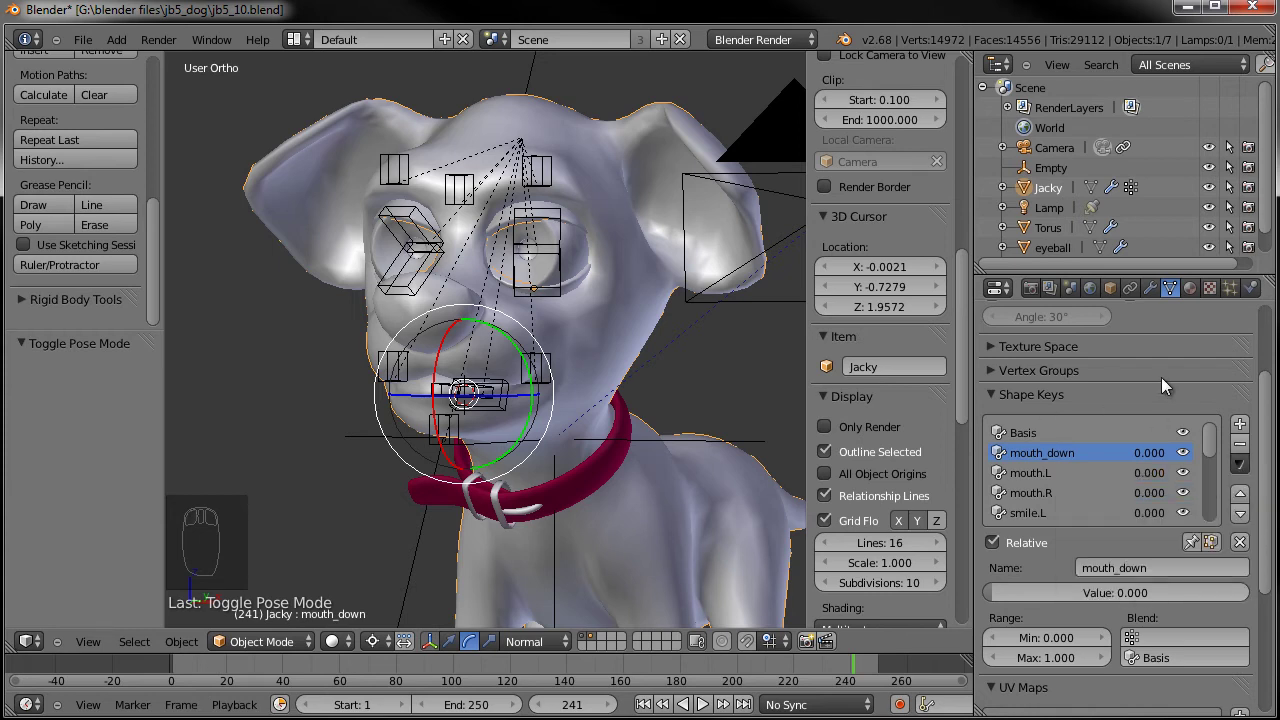
left_click_drag(1153, 459, 1061, 459)
left_click_drag(1157, 461, 1096, 462)
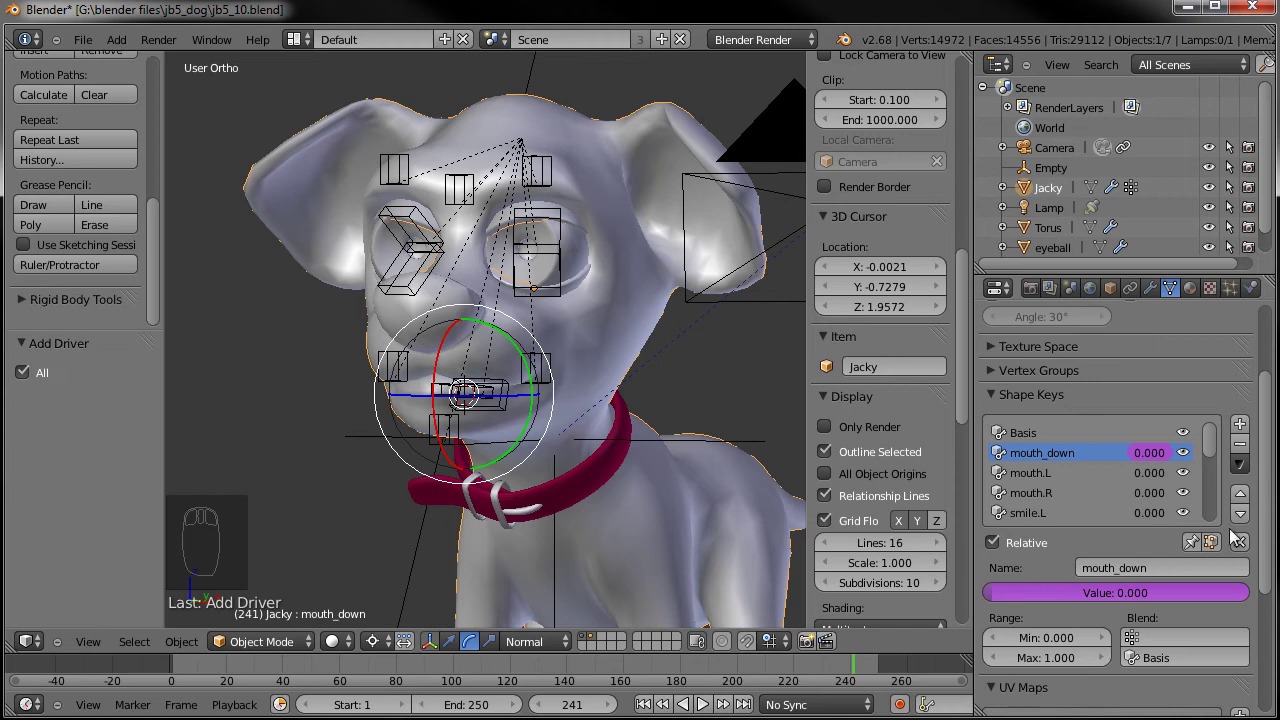
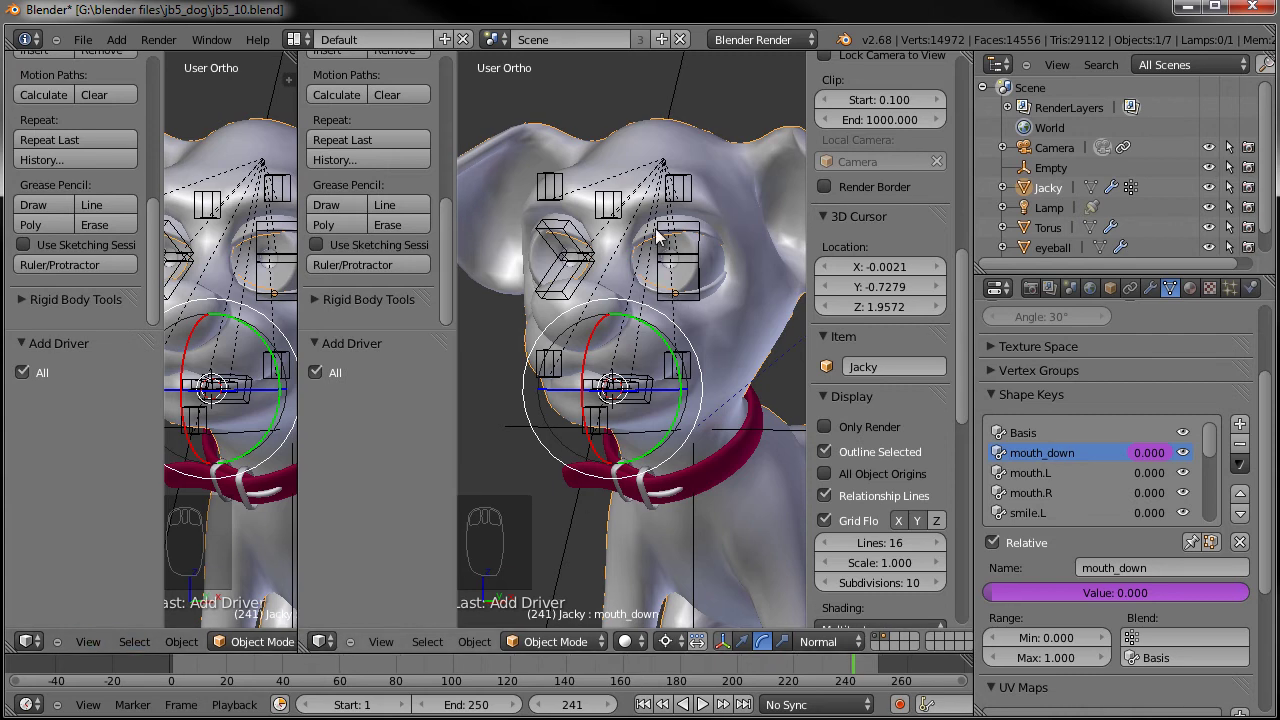
Hide the tool shelf in the second 3D view and bring up its Editor Type choices
key("t")
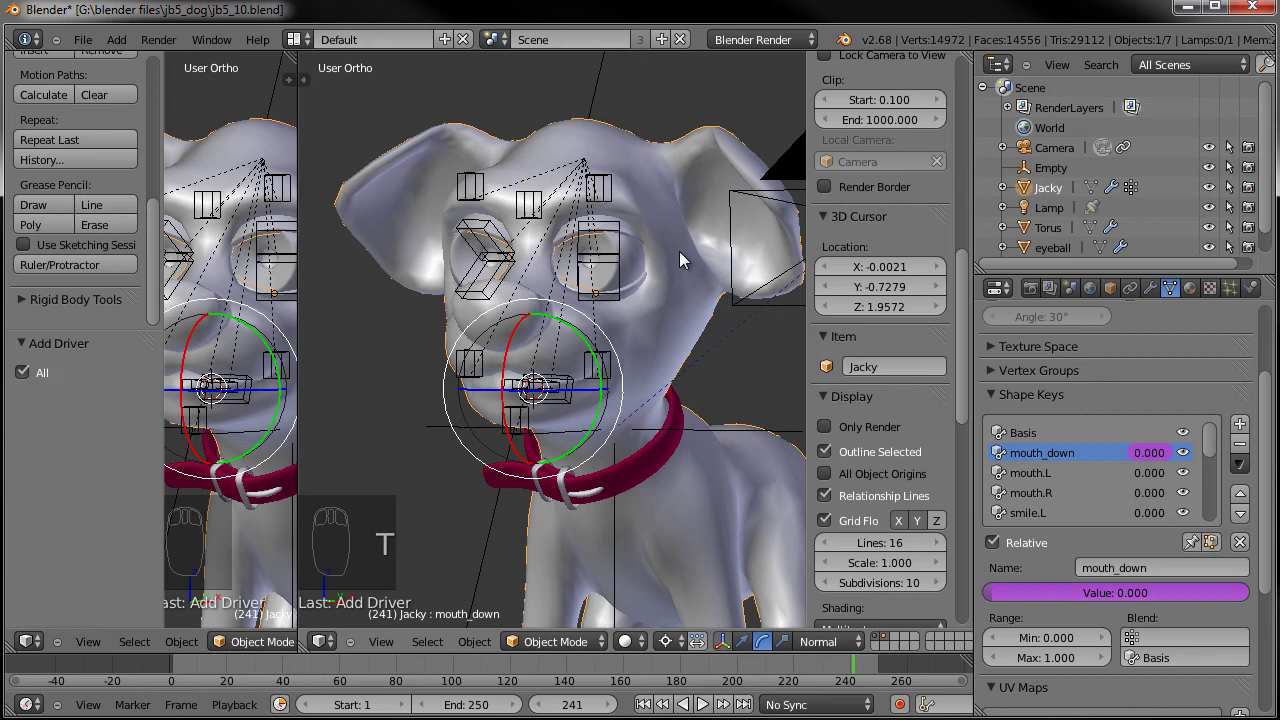
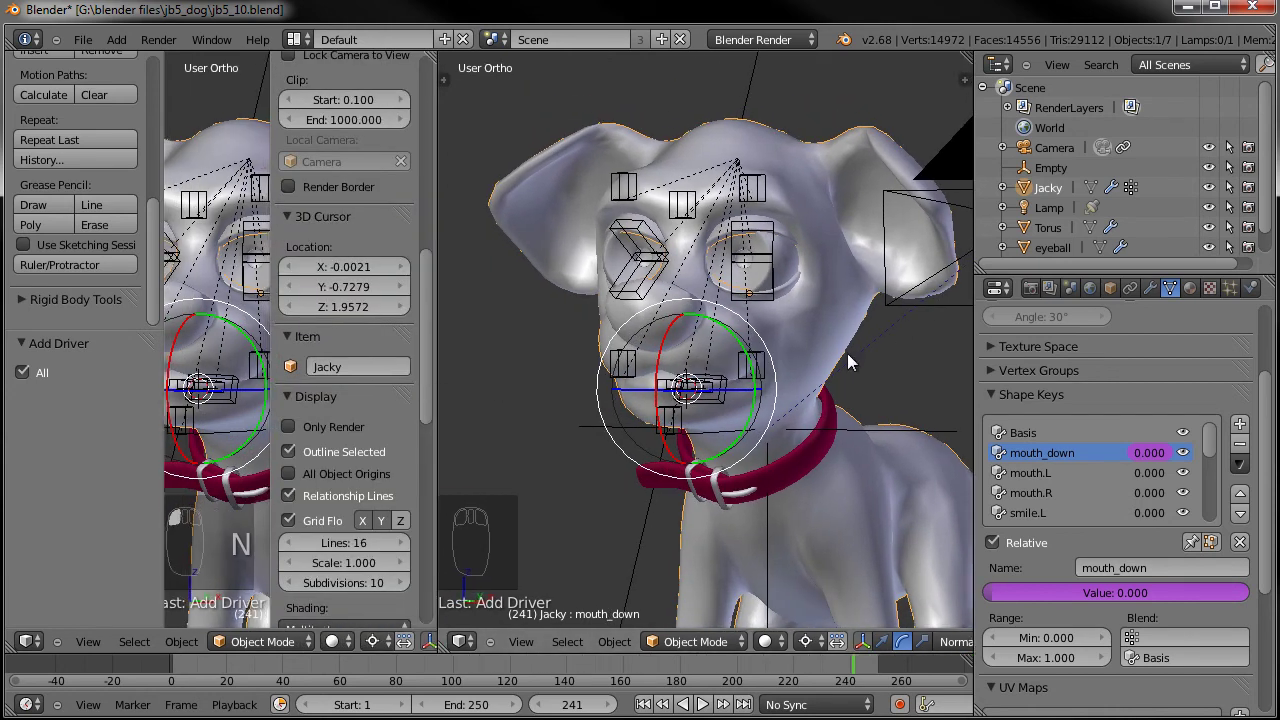
left_click_drag(32, 653, 69, 483)
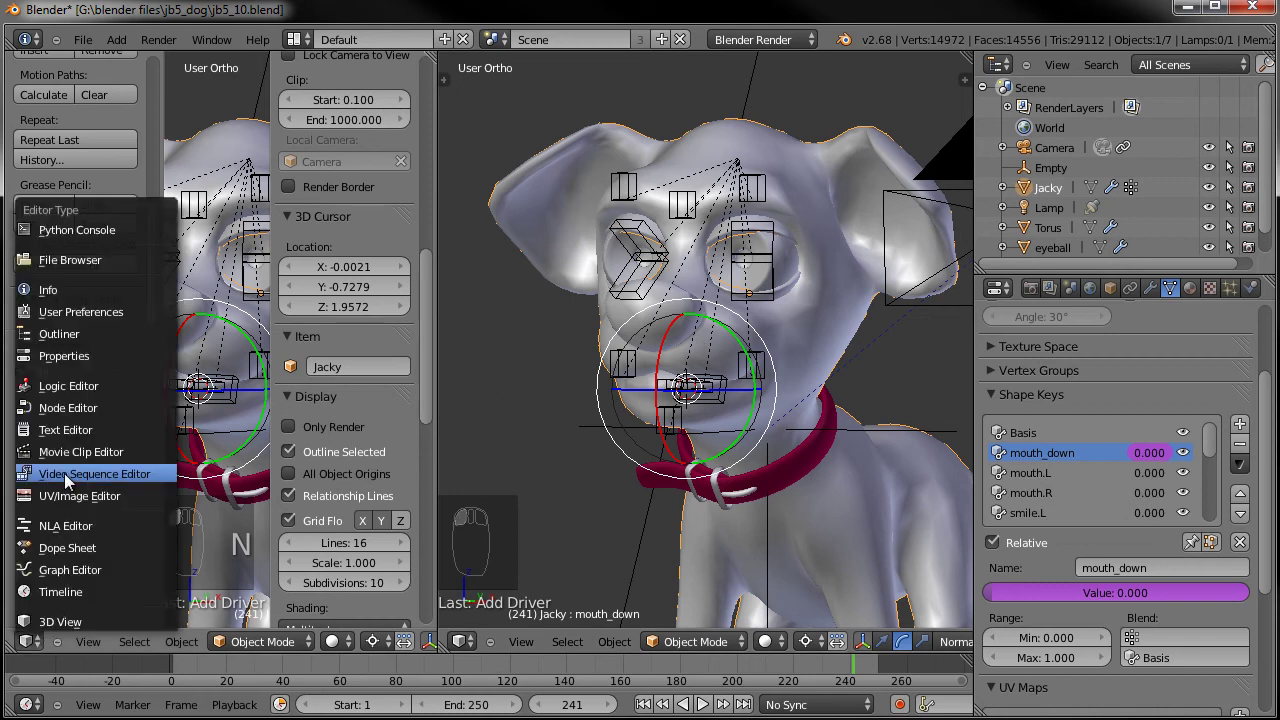
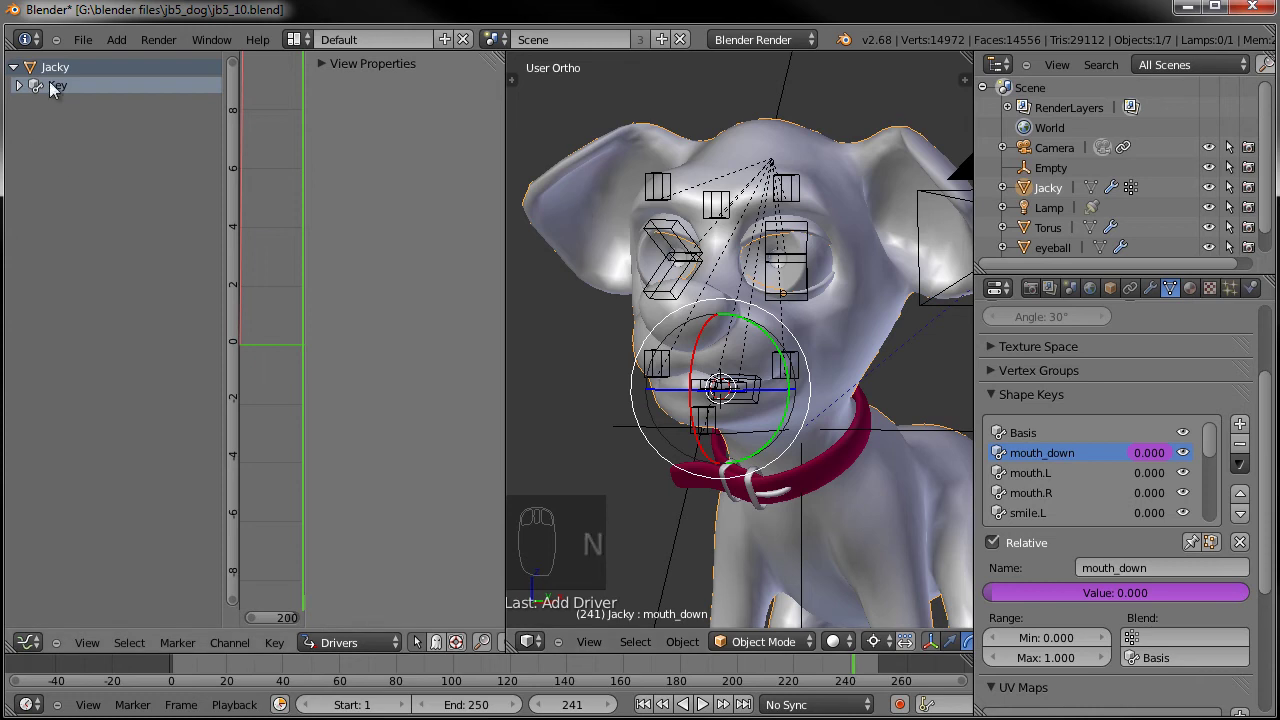
Turn the area into a Drivers editor showing the Value (mouth_down) channel with a wider N panel
left_click_drag(70, 93, 73, 162)
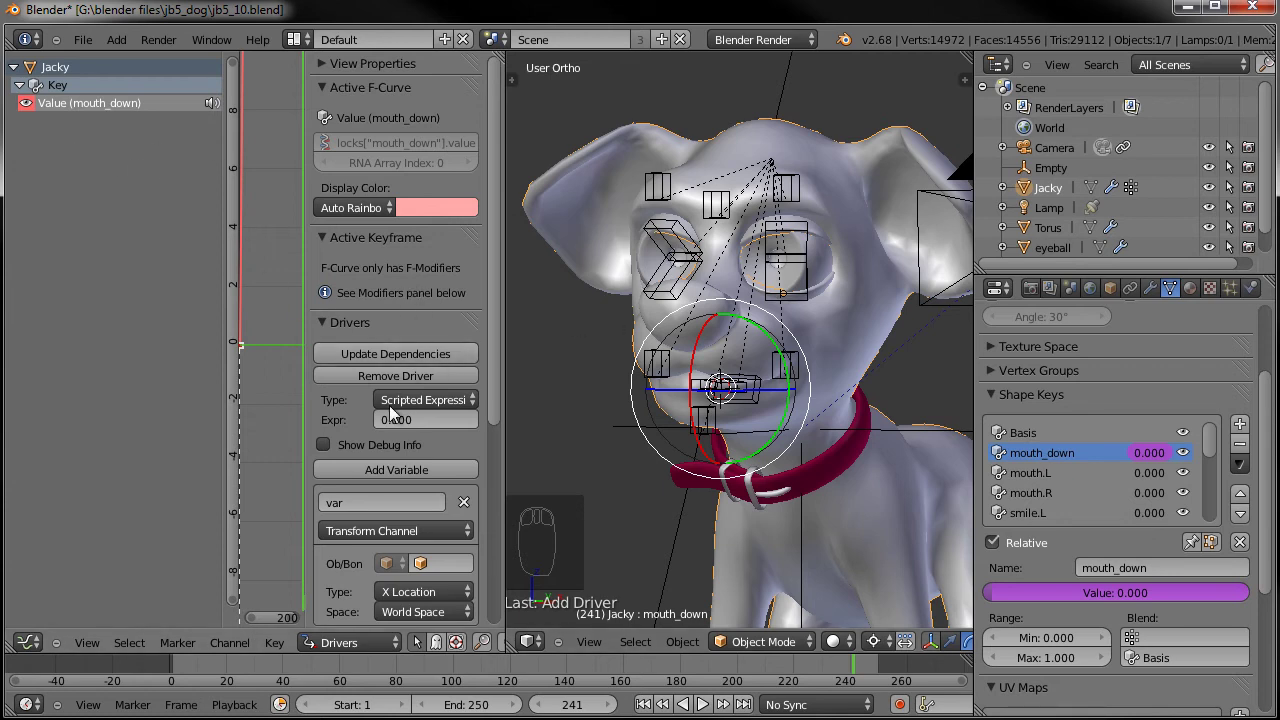
left_click_drag(414, 410, 431, 381)
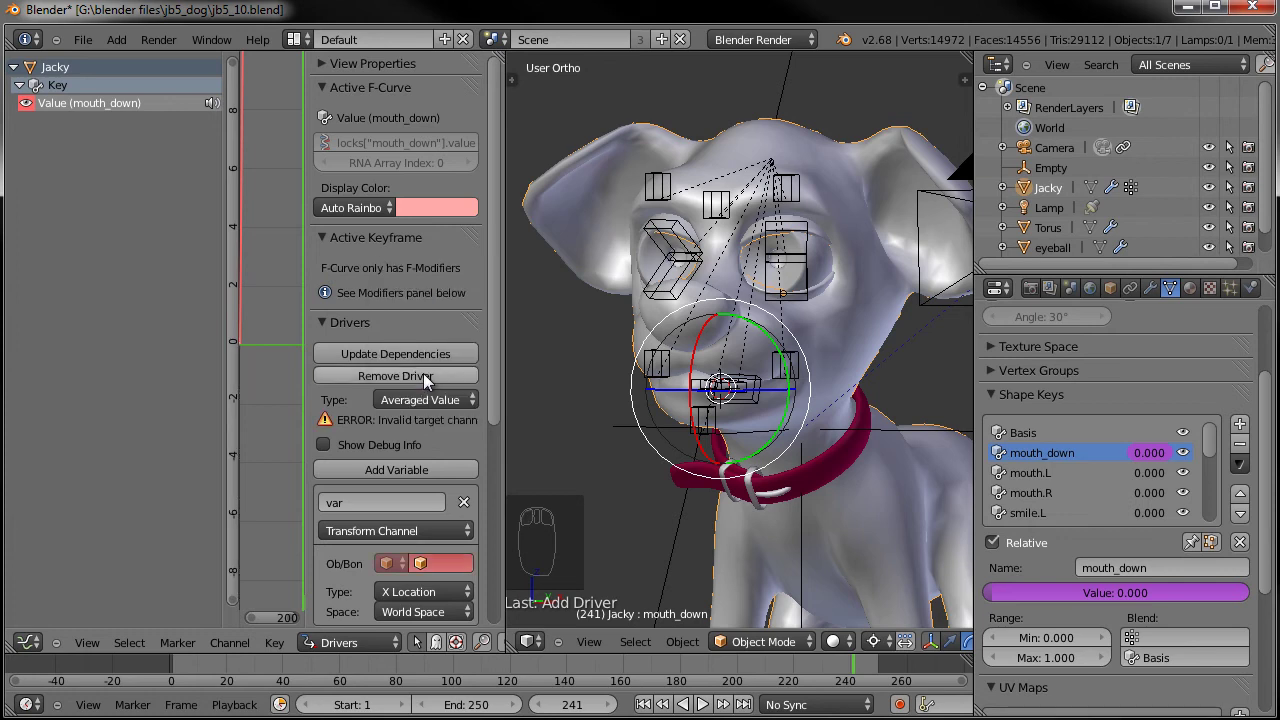
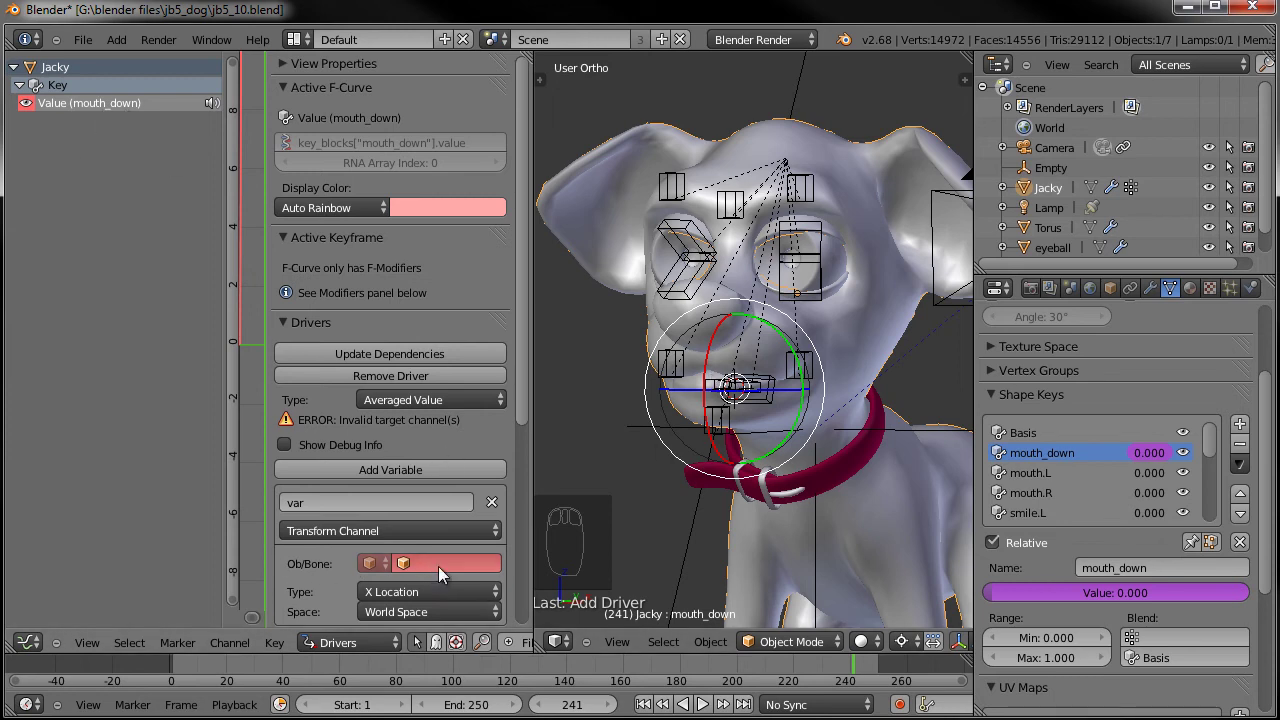
left_click(444, 441)
left_click_drag(335, 569, 335, 476)
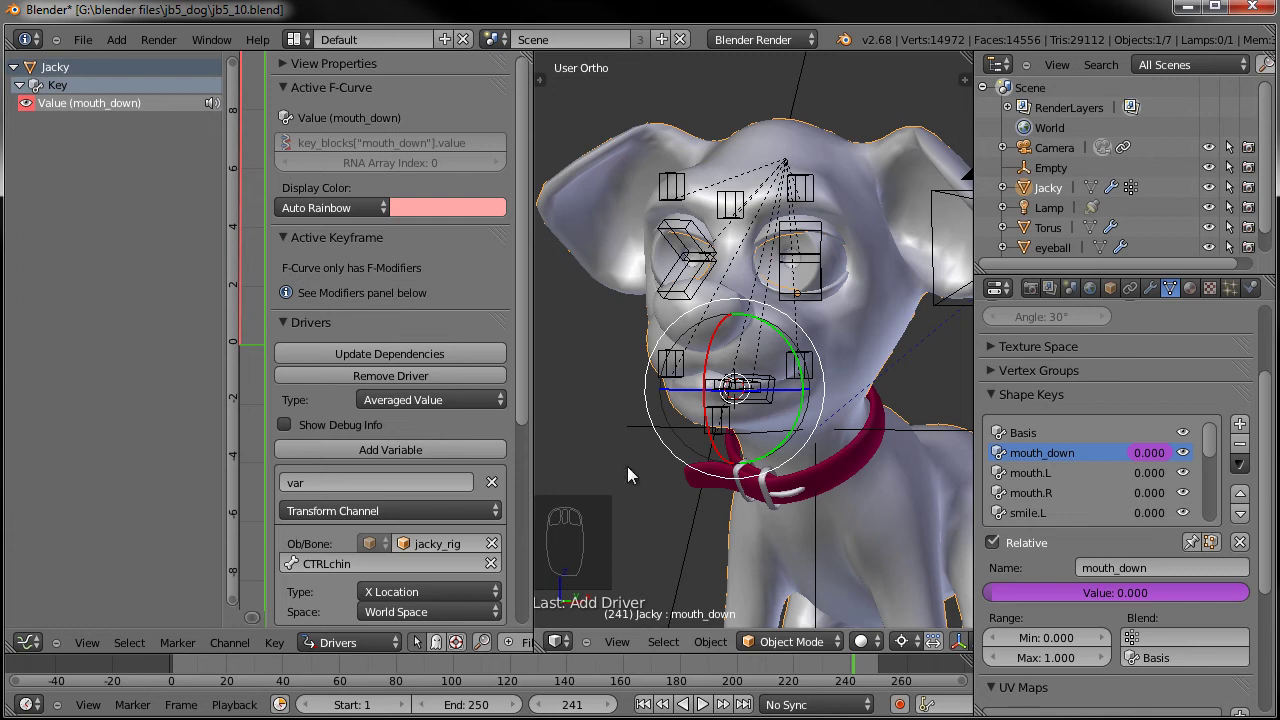
middle_click(381, 577)
middle_click(398, 526)
middle_click(396, 523)
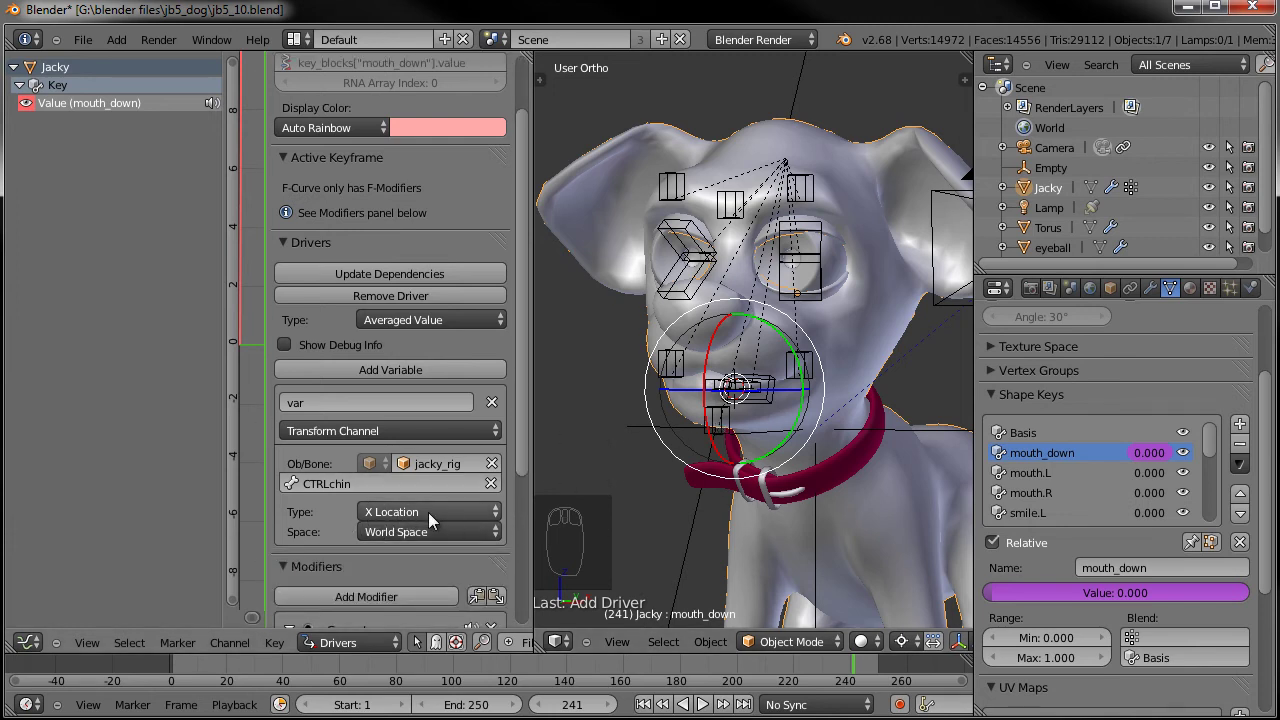
left_click_drag(436, 518, 411, 477)
Select the jacky_rig armature and switch it to Pose Mode
left_click_drag(729, 424, 749, 485)
key("g")
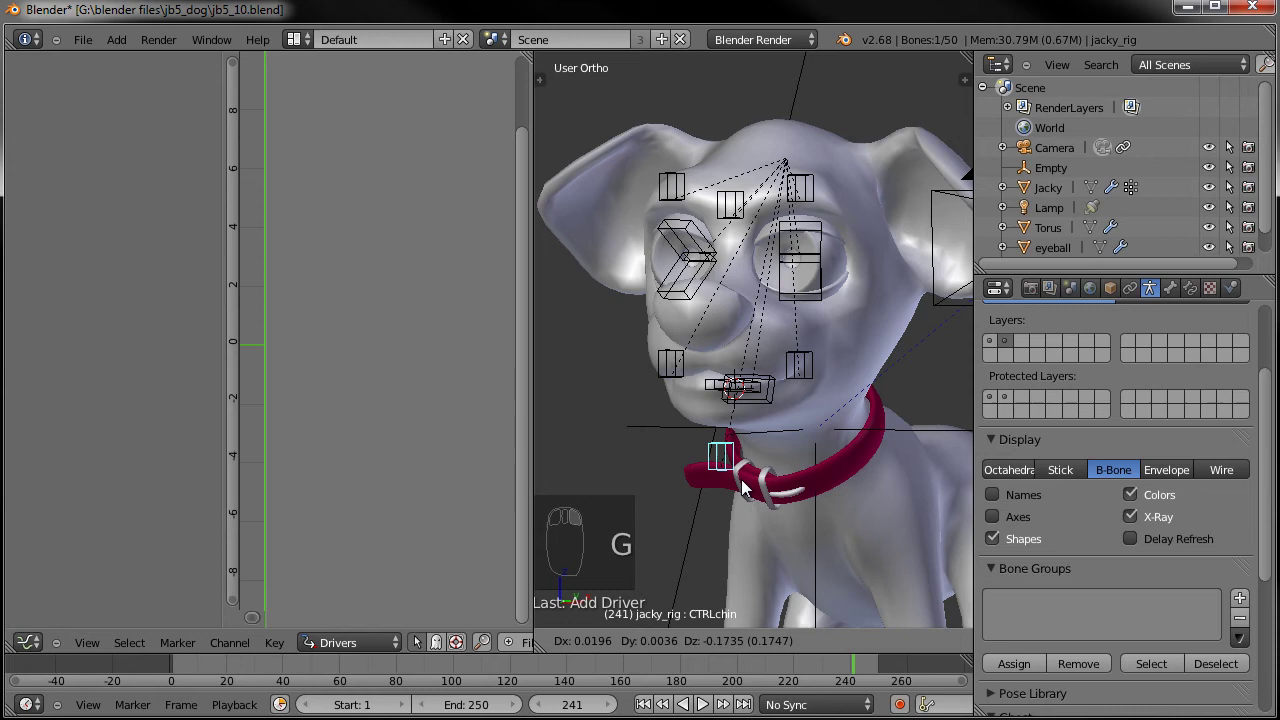
Orbit around the head and select a face control bone, nudging it to check its movement
left_click_drag(717, 387, 660, 398)
left_click_drag(717, 387, 559, 456)
key("g")
middle_click(717, 406)
middle_click(424, 512)
right_click(424, 512)
left_click_drag(386, 523, 412, 330)
left_click_drag(386, 523, 414, 357)
left_click_drag(414, 357, 697, 460)
middle_click(733, 423)
key("g")
middle_click(689, 476)
left_click_drag(643, 440, 616, 340)
key("g")
key("g")
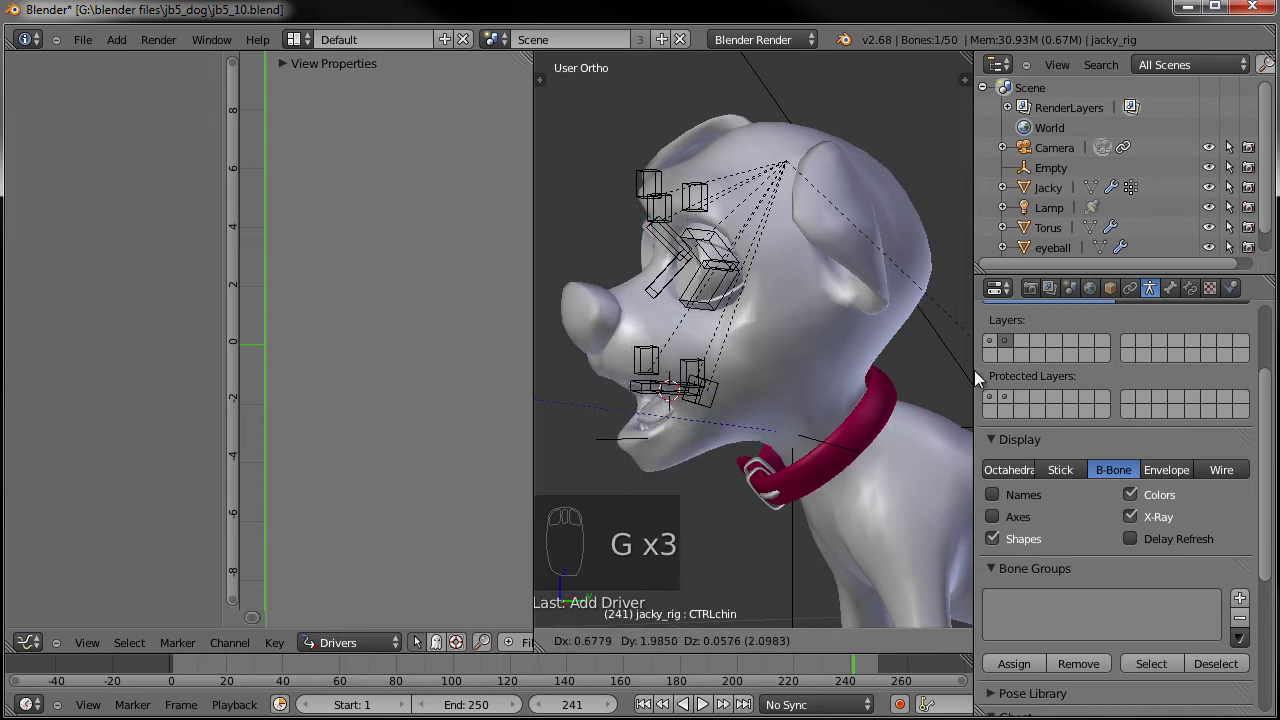
Pick the CTRLchin control and test-move it while watching the driver editor
left_click_drag(914, 376, 410, 582)
left_click_drag(382, 609, 401, 582)
left_click_drag(410, 582, 409, 518)
left_click_drag(627, 435, 689, 290)
key("g")
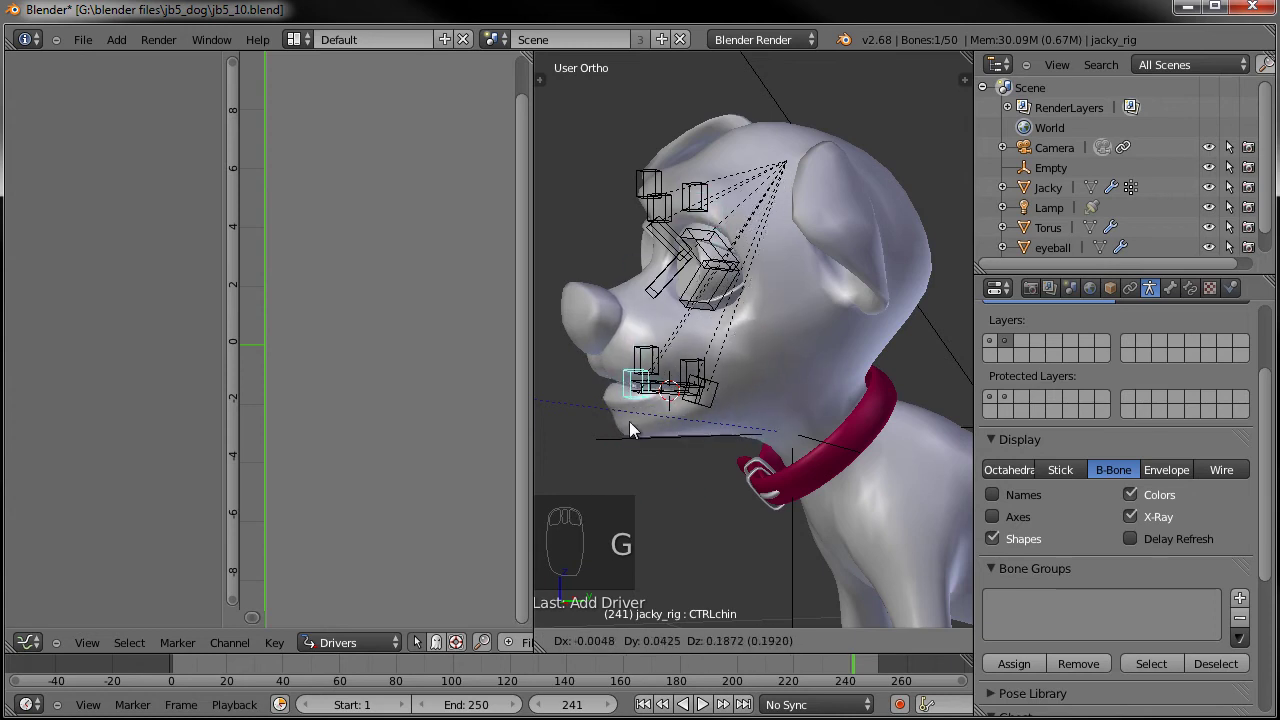
left_click_drag(624, 443, 381, 573)
left_click_drag(332, 592, 389, 604)
left_click_drag(382, 578, 382, 578)
left_click_drag(631, 420, 638, 443)
key("g")
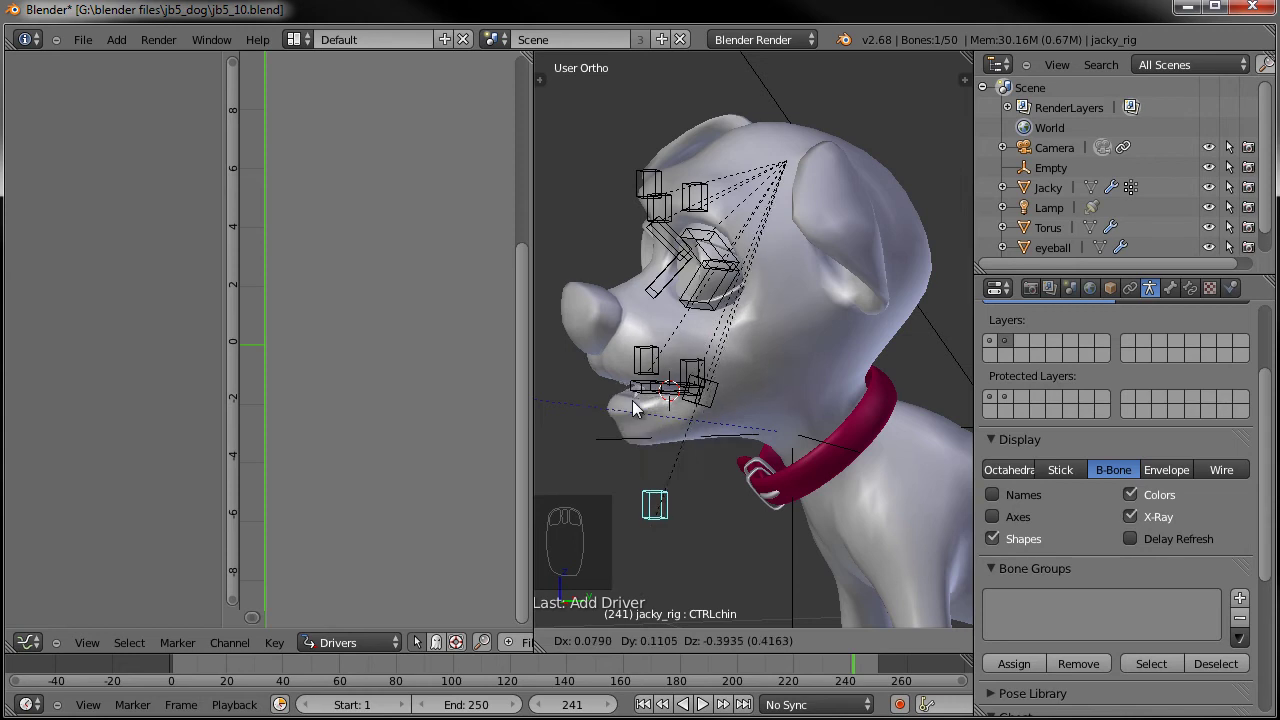
Return to the front view, reselect Jacky and show the driver variable: jacky_rig/CTRLchin, Y Location, Local Space
left_click_drag(764, 390, 397, 587)
middle_click(397, 587)
left_click_drag(390, 575, 397, 587)
left_click_drag(632, 428, 639, 474)
key("g")
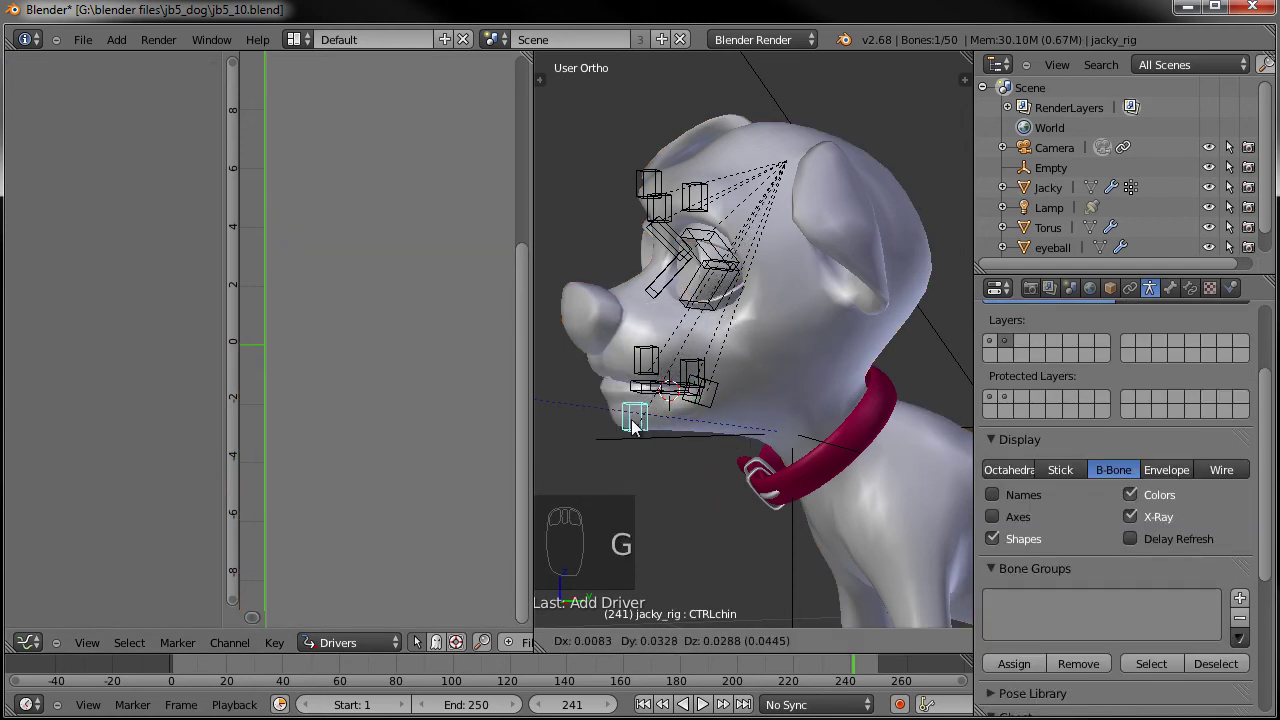
left_click_drag(636, 417, 775, 421)
left_click_drag(669, 423, 775, 421)
key("g")
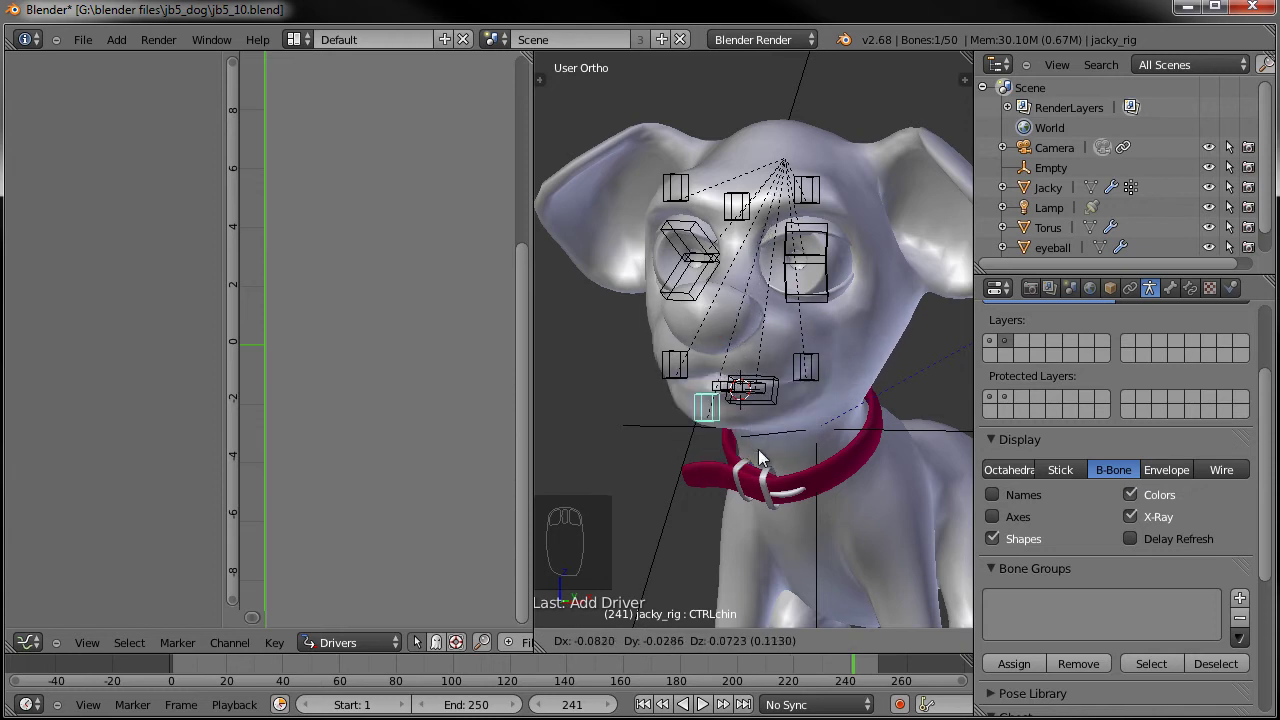
left_click_drag(769, 392, 906, 355)
left_click_drag(806, 444, 883, 343)
Copy the driver from the mouth_down shape key value
left_click(883, 343)
left_click_drag(883, 343, 861, 378)
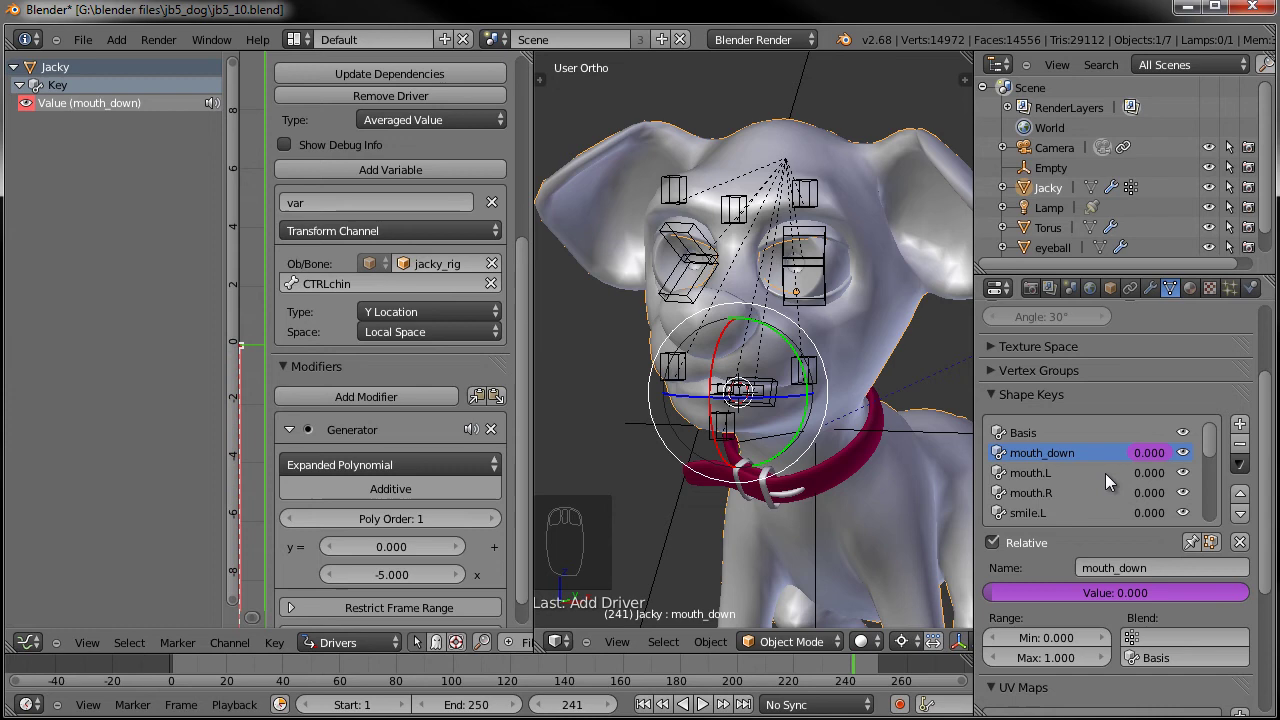
left_click_drag(1157, 459, 1078, 465)
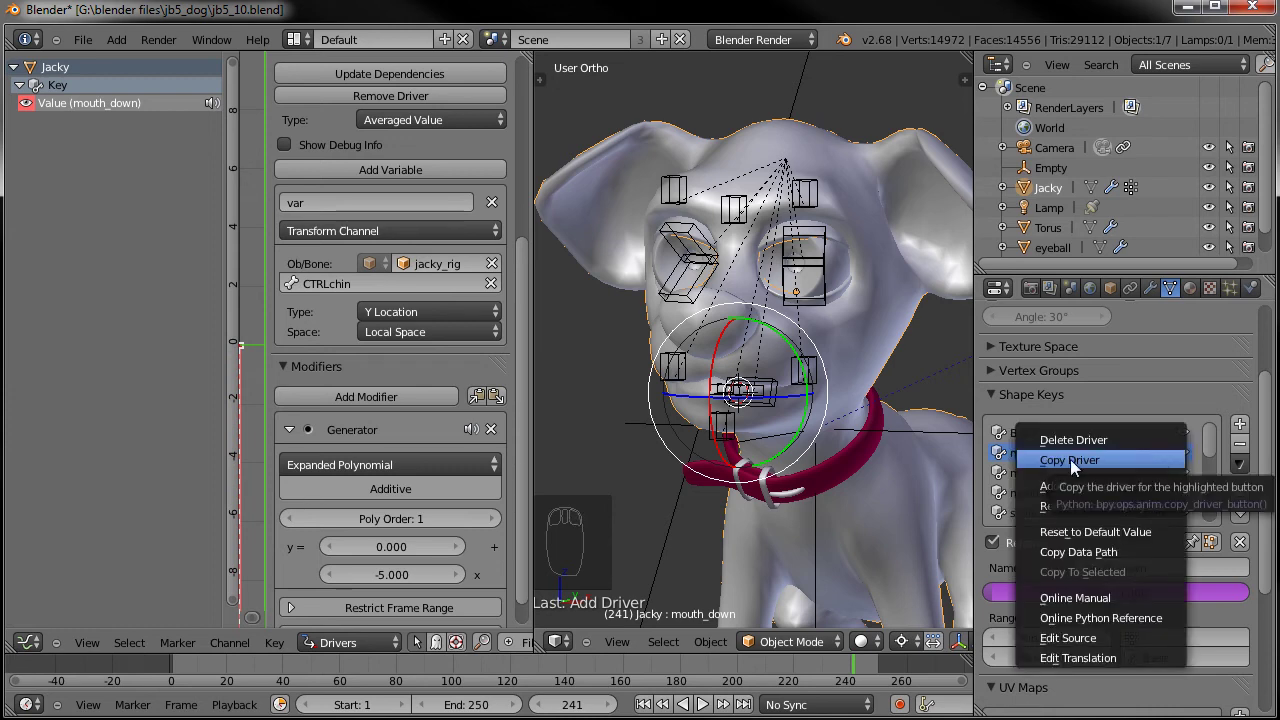
left_click_drag(1165, 481, 1219, 469)
Paste the driver onto the mouth, smile and frown shape key values
left_click_drag(1218, 446, 1149, 468)
right_click(1159, 460)
left_click_drag(1162, 470, 1150, 514)
left_click(1015, 450)
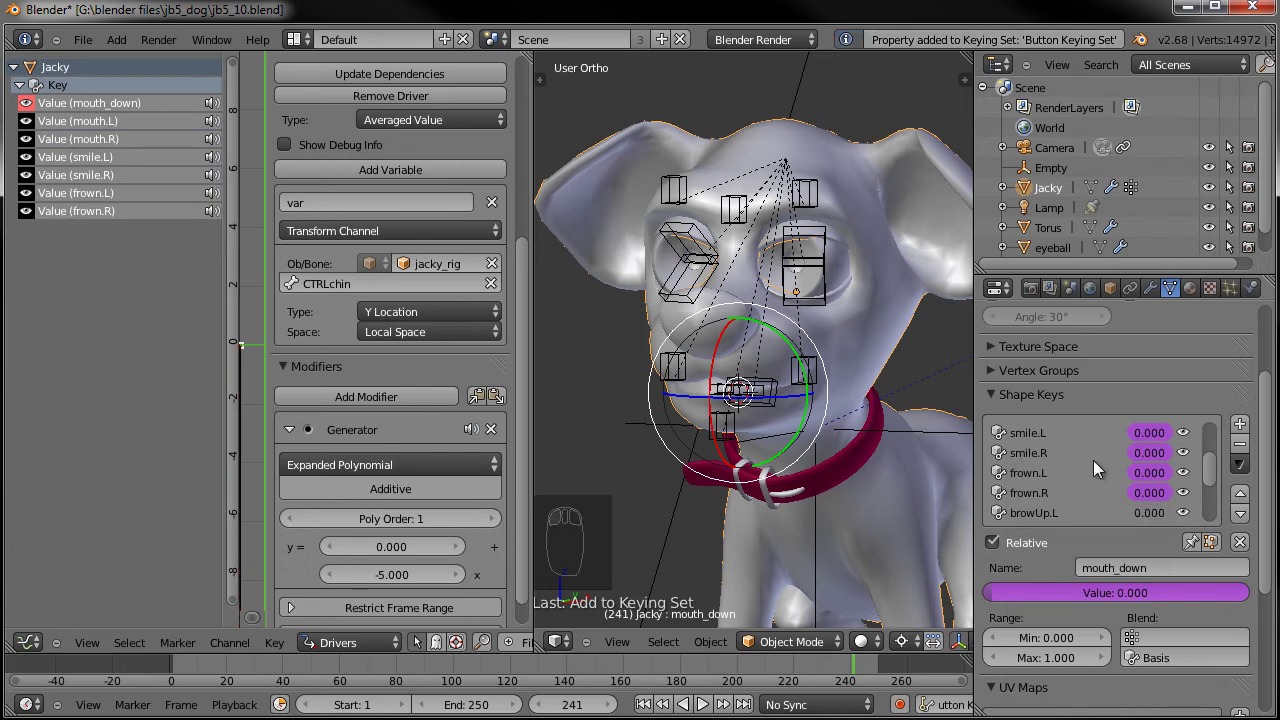
Scroll through the Shape Keys list checking the purple driven values, undoing a stray change
left_click_drag(1151, 392, 1154, 541)
left_click_drag(1151, 521, 1126, 526)
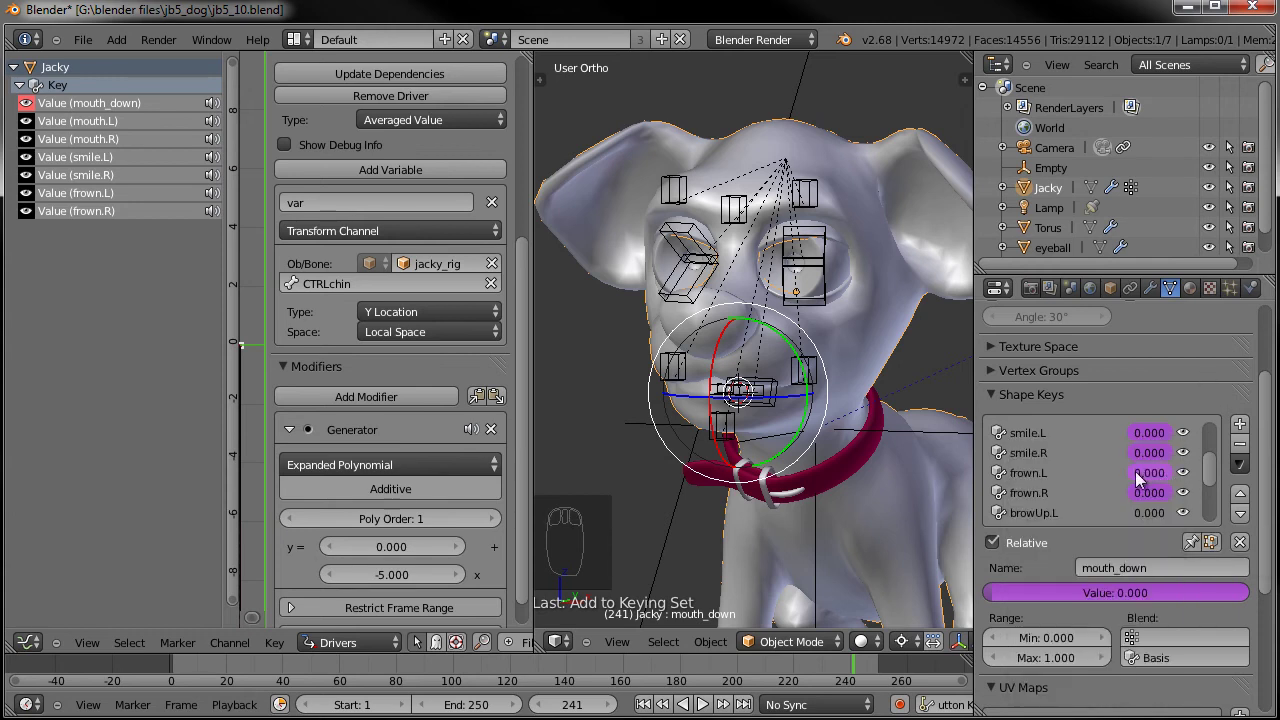
left_click_drag(1215, 493, 1162, 489)
key("ctrl+z")
key("ctrl+z")
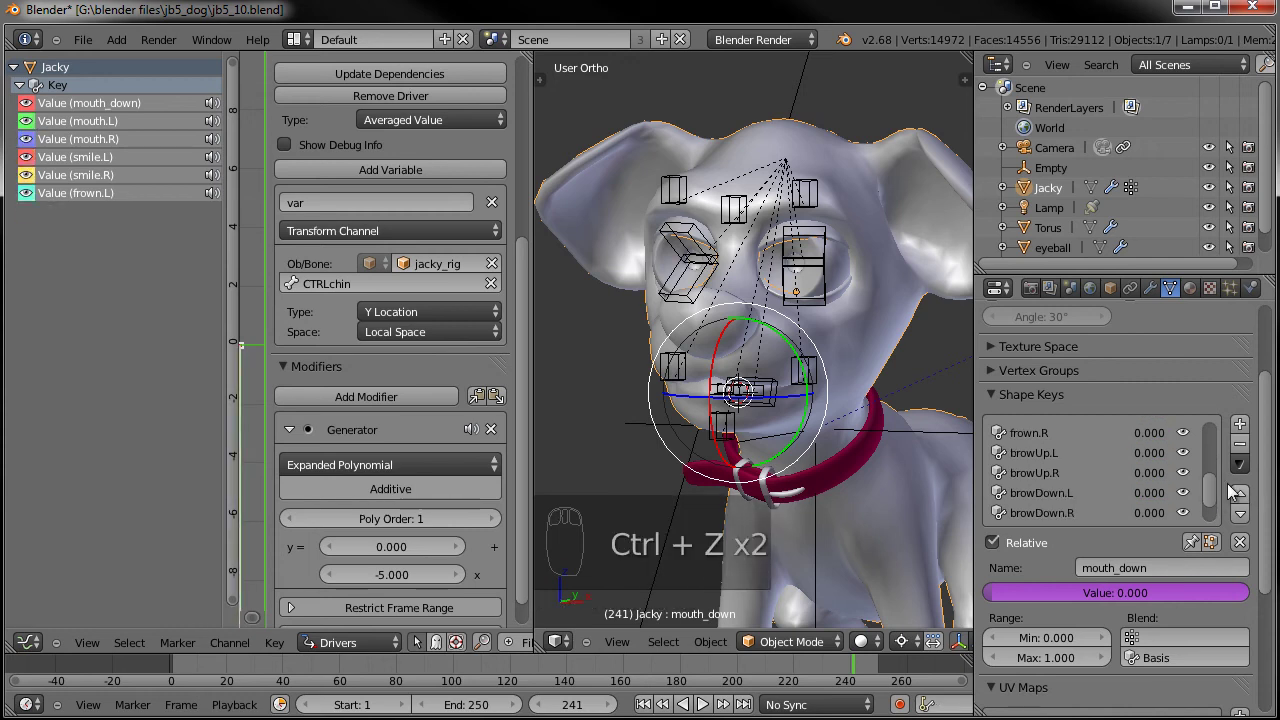
left_click_drag(1215, 488, 1160, 499)
left_click_drag(1159, 499, 1121, 468)
middle_click(1160, 499)
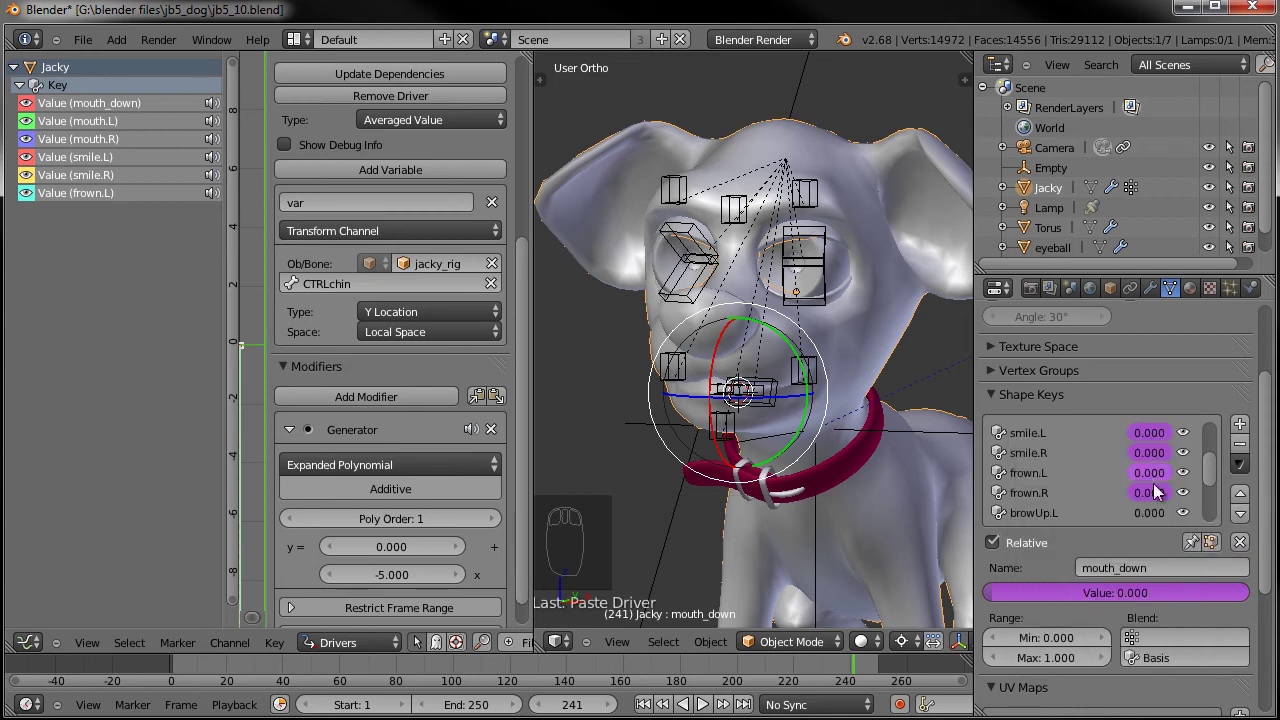
Review the remaining driven keys up to browMidDown, then select the jacky_rig armature again
left_click_drag(1151, 519, 1210, 474)
left_click_drag(1212, 476, 1164, 499)
left_click_drag(1152, 484, 1211, 521)
left_click_drag(1211, 499, 1159, 519)
left_click_drag(1153, 502, 1218, 494)
left_click(1219, 514)
left_click_drag(1221, 457, 739, 433)
left_click_drag(753, 428, 784, 370)
Point the mouth.L shape-key driver's variable at the CTRLsmile.L bone
key("g")
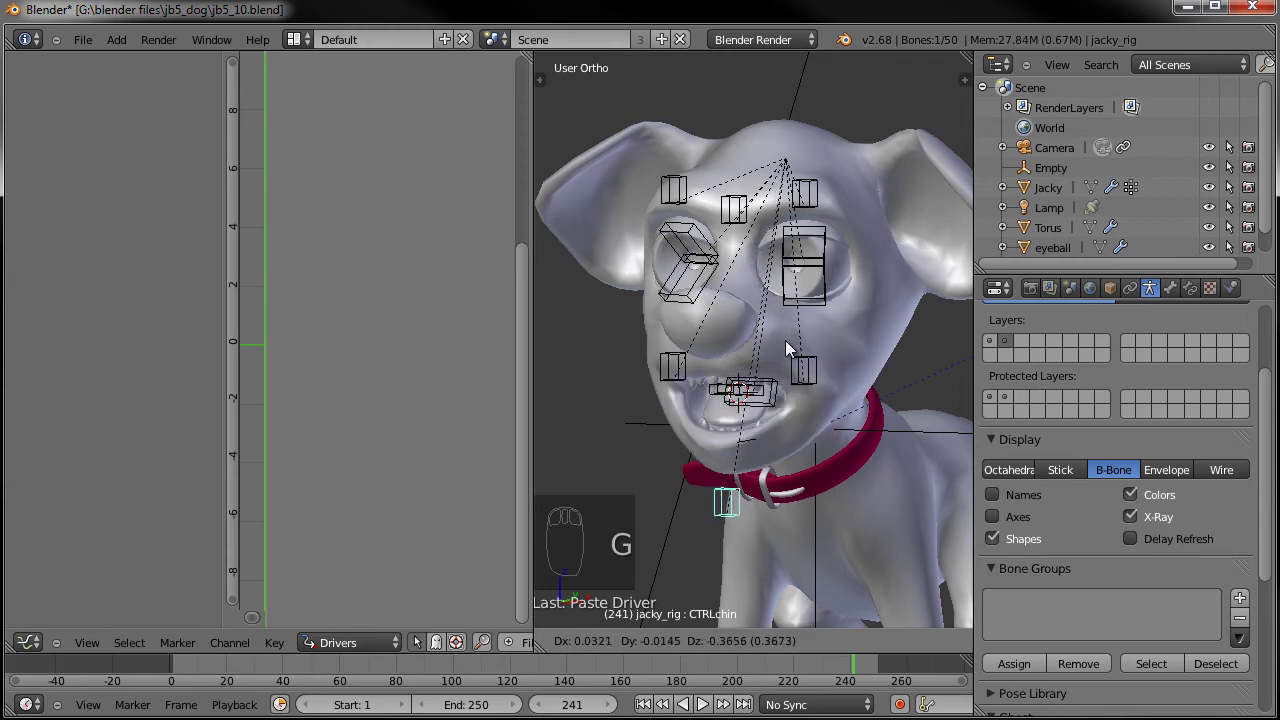
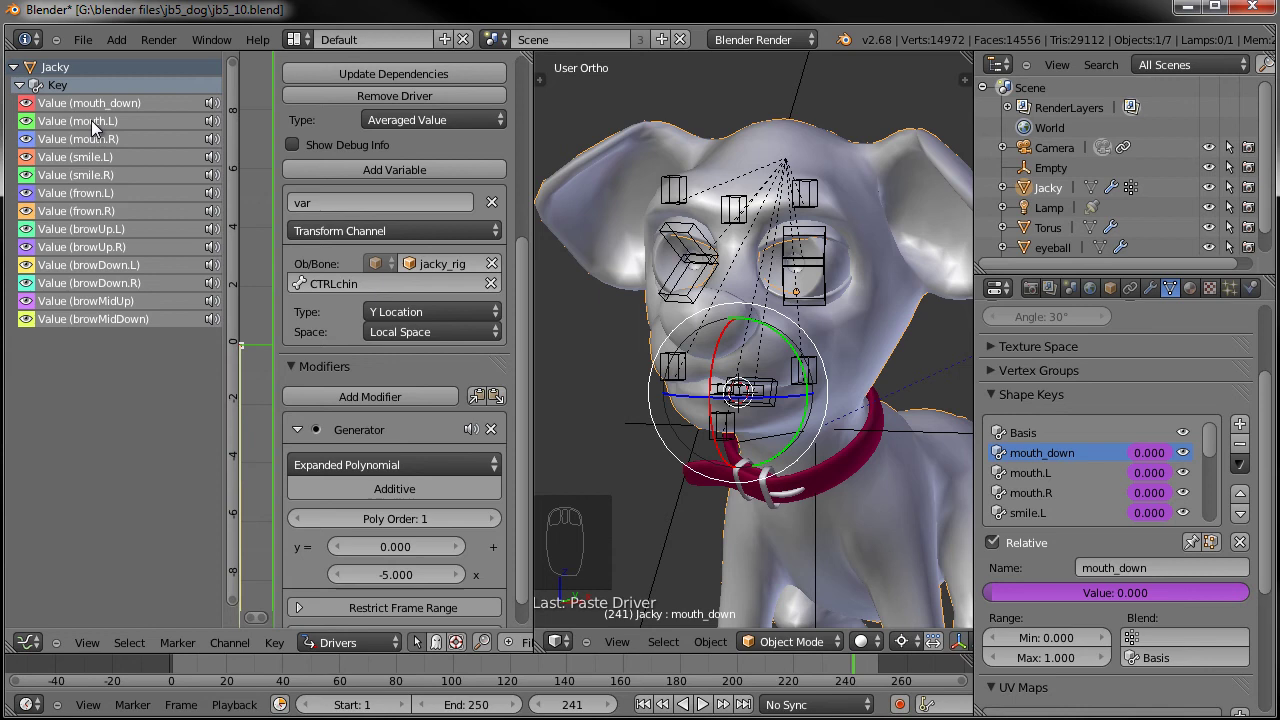
left_click_drag(94, 132, 83, 131)
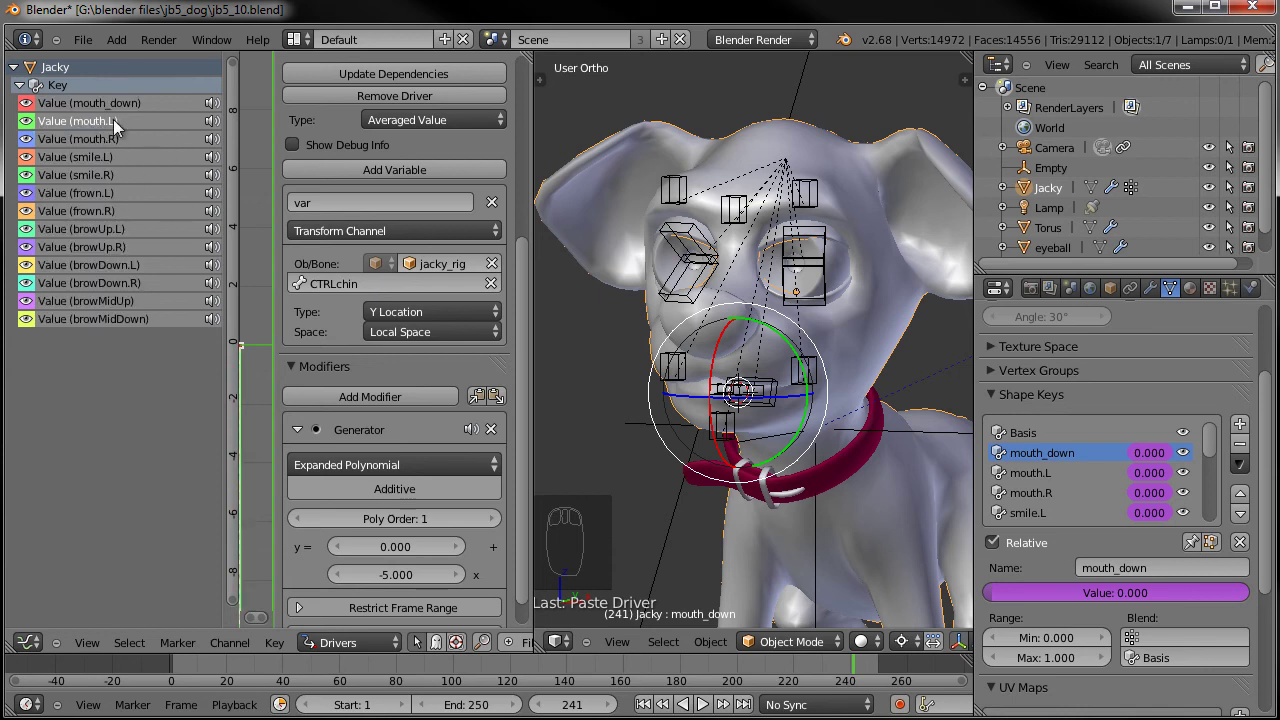
left_click_drag(387, 275, 384, 365)
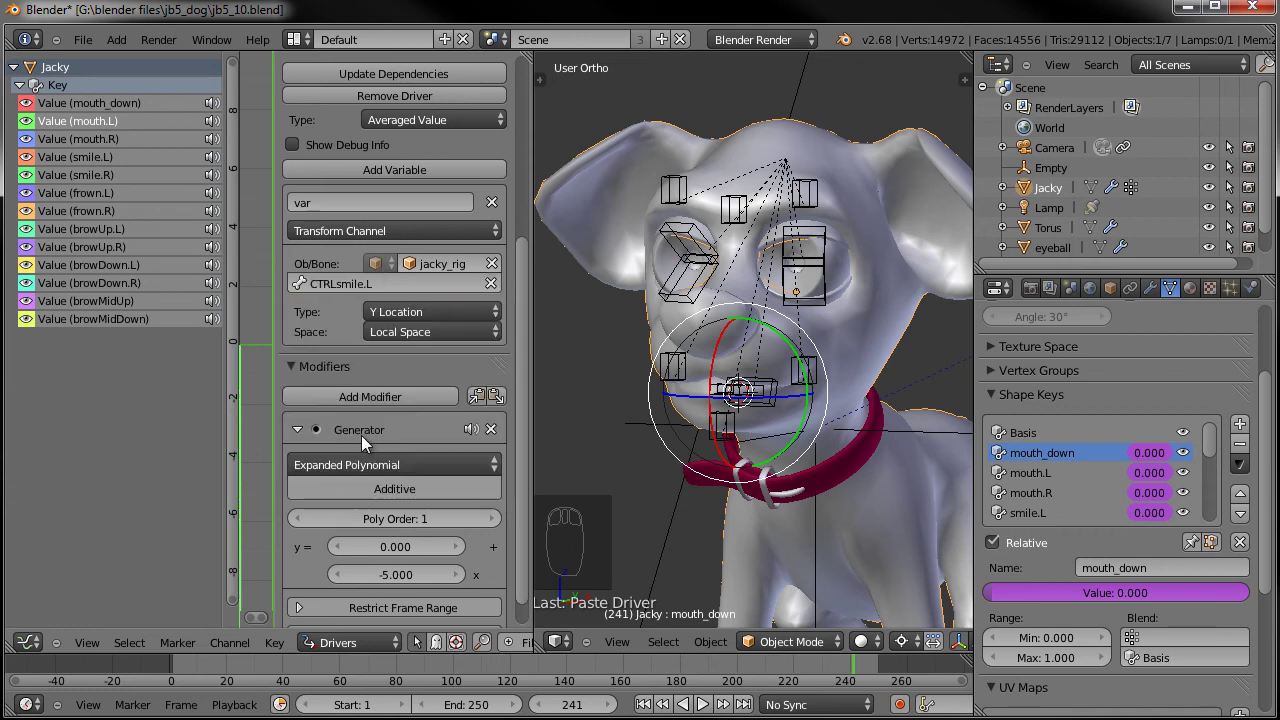
Make the jacky_rig armature active again and frame the eye control bones
left_click_drag(689, 343, 824, 370)
left_click_drag(738, 423, 827, 421)
Rename the tongue base and tongue tip bones from the N-panel
key("n")
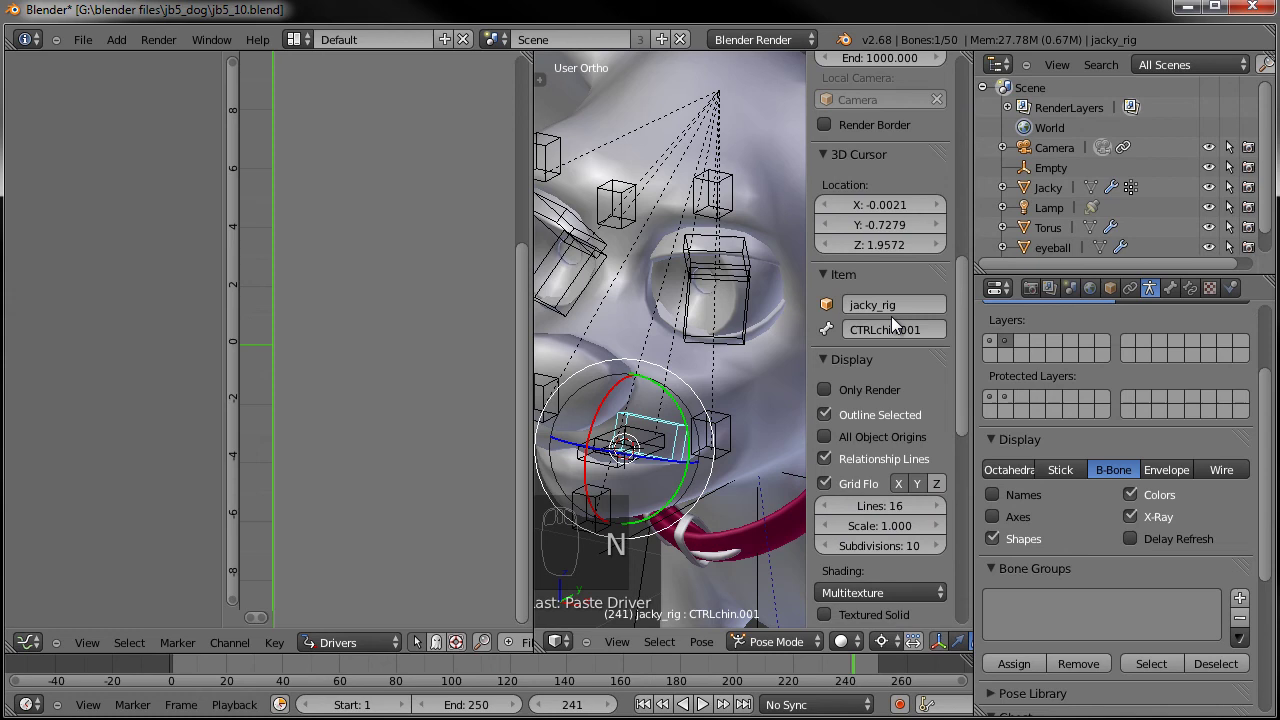
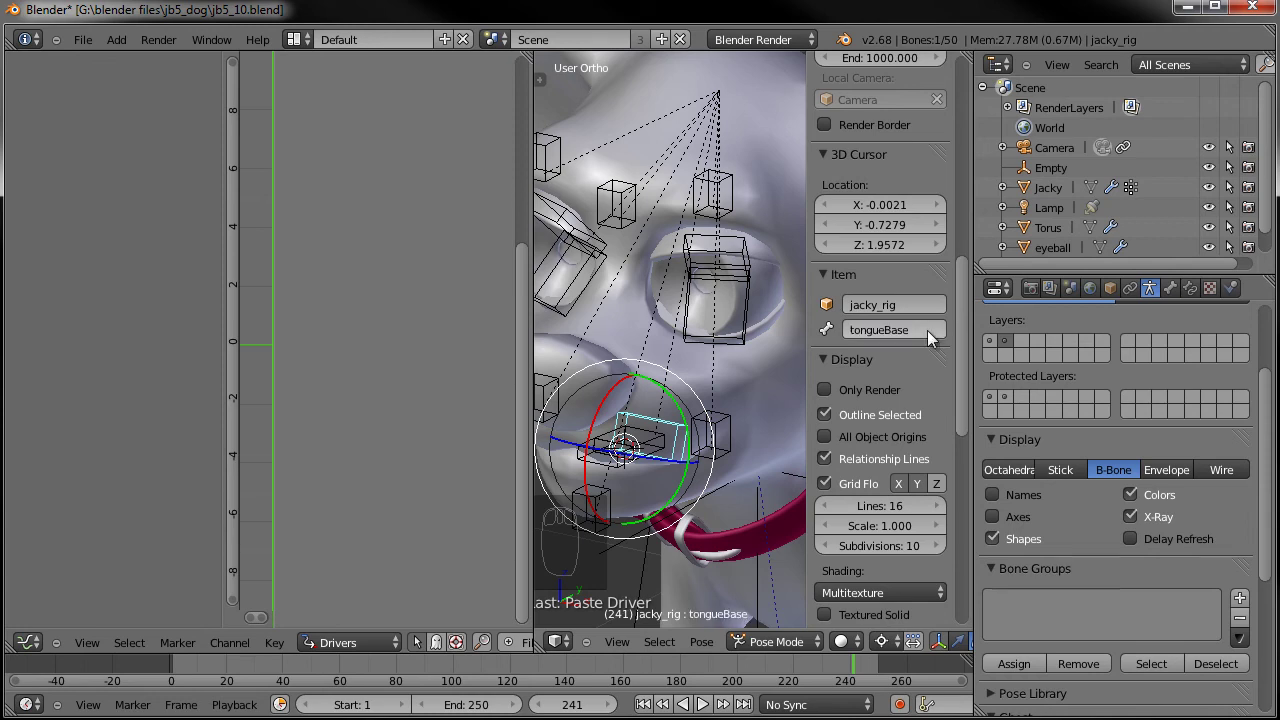
left_click_drag(652, 448, 871, 326)
left_click_drag(871, 326, 871, 326)
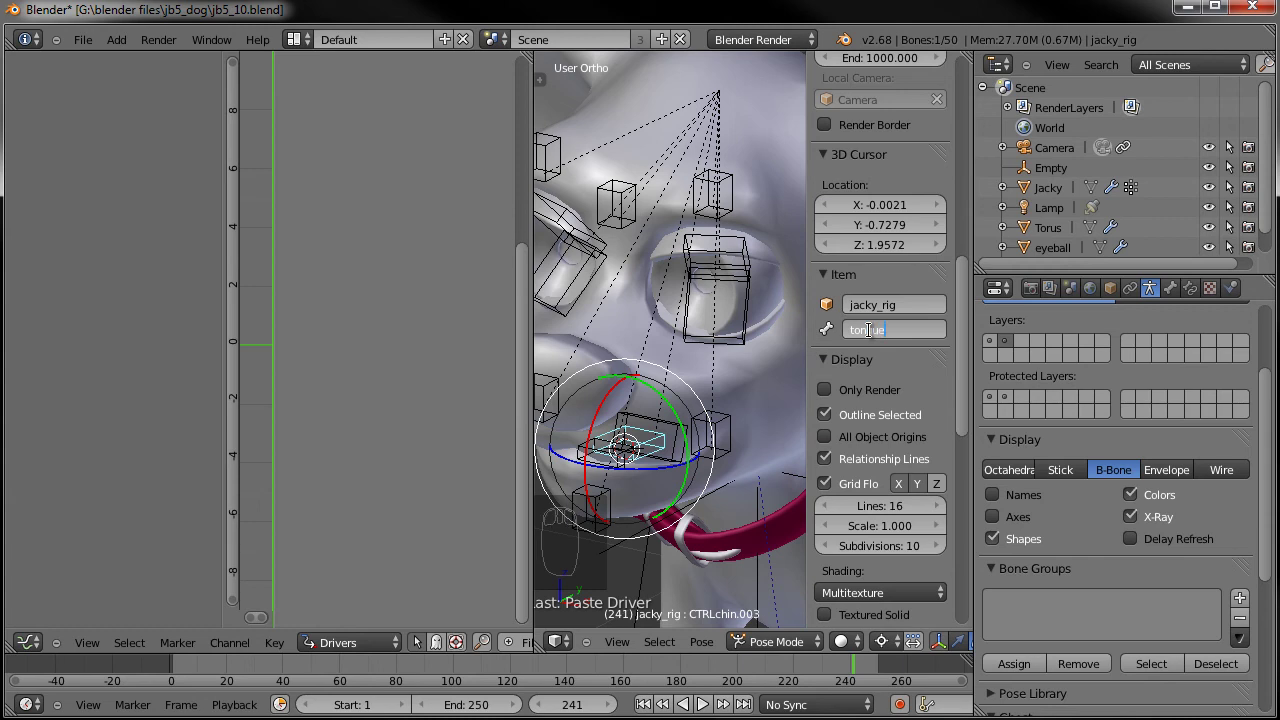
key("BackSpace")
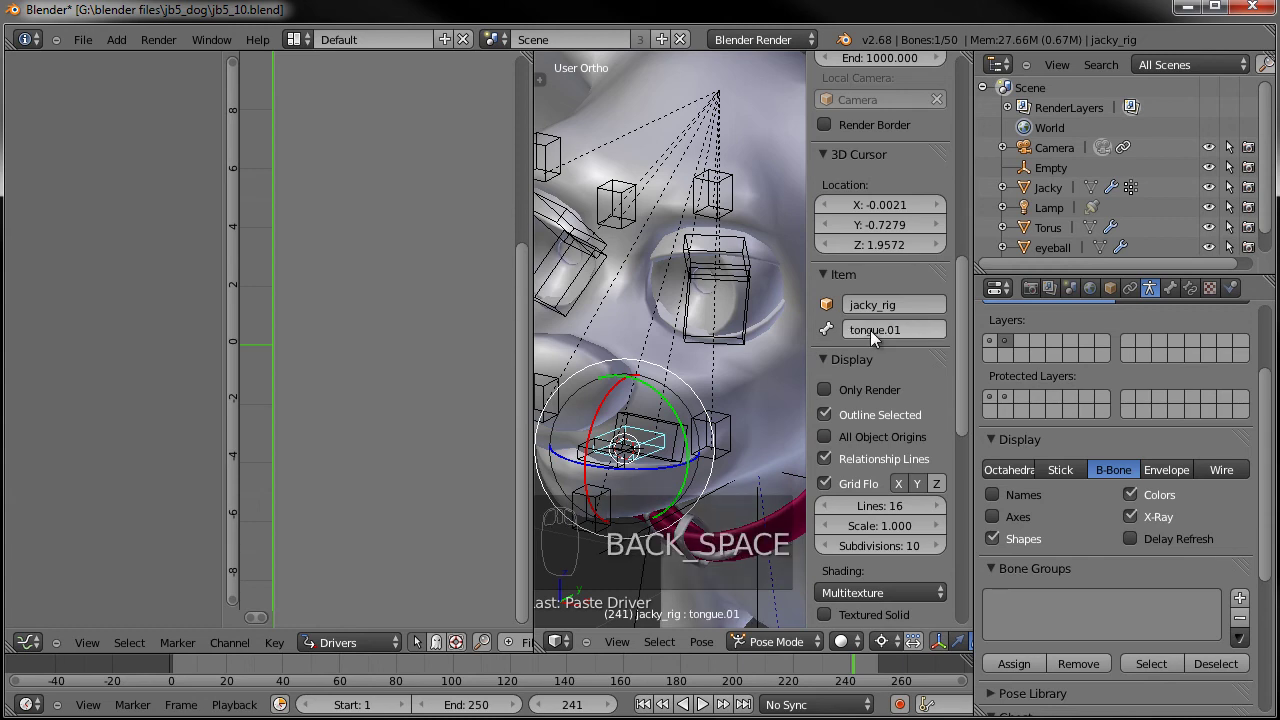
left_click_drag(603, 460, 878, 324)
left_click(878, 324)
left_click(878, 324)
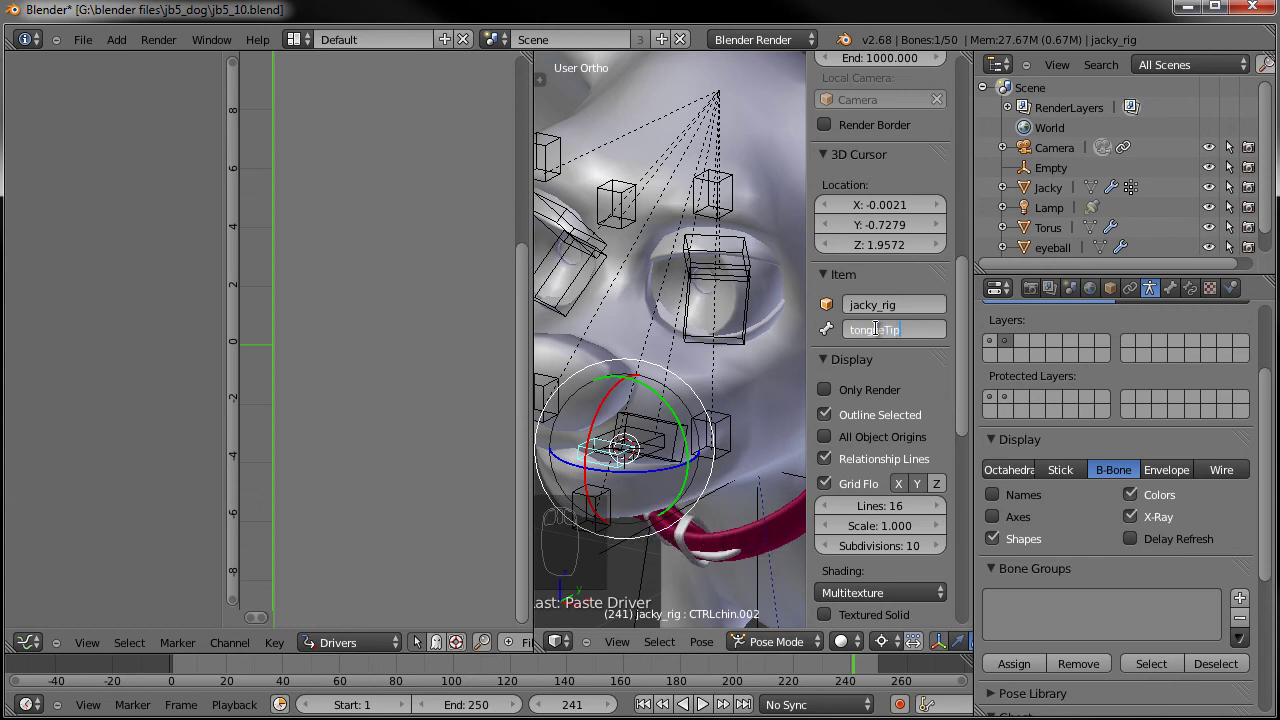
On the Jacky head mesh, set the mouth driver to CTRLchin, Y Location, Local Space
left_click_drag(752, 378, 372, 371)
left_click_drag(94, 125, 340, 322)
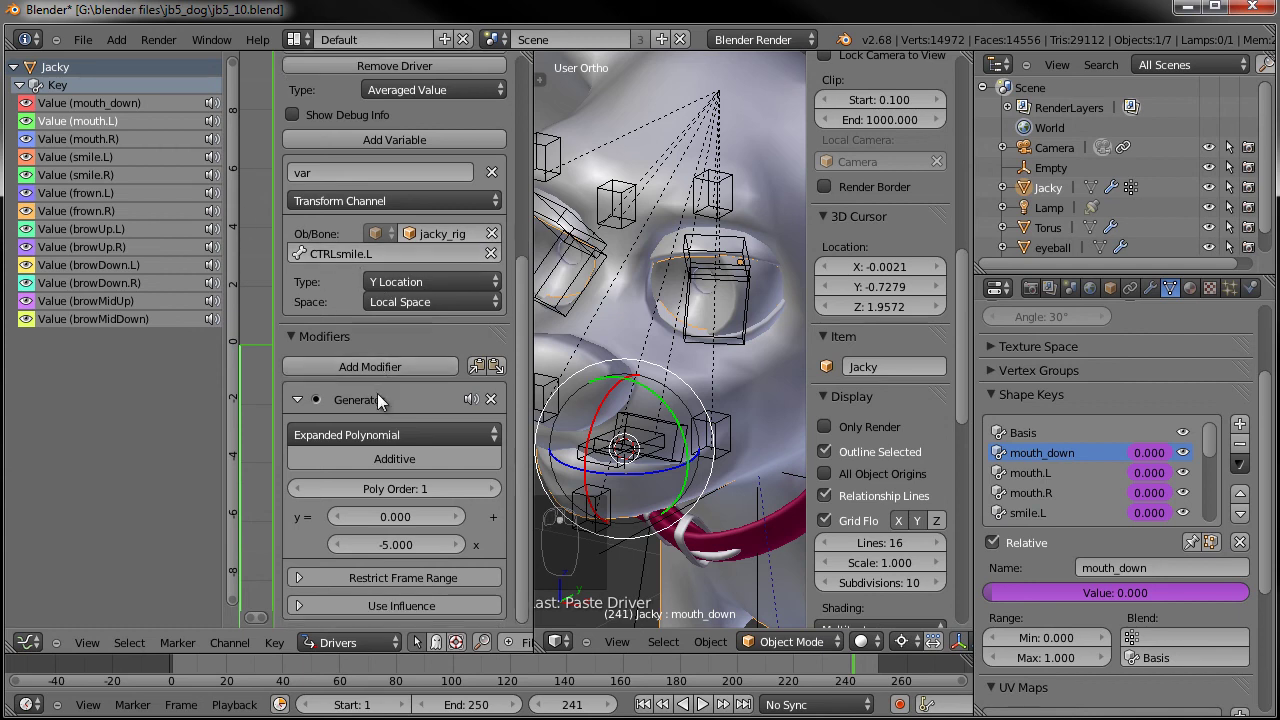
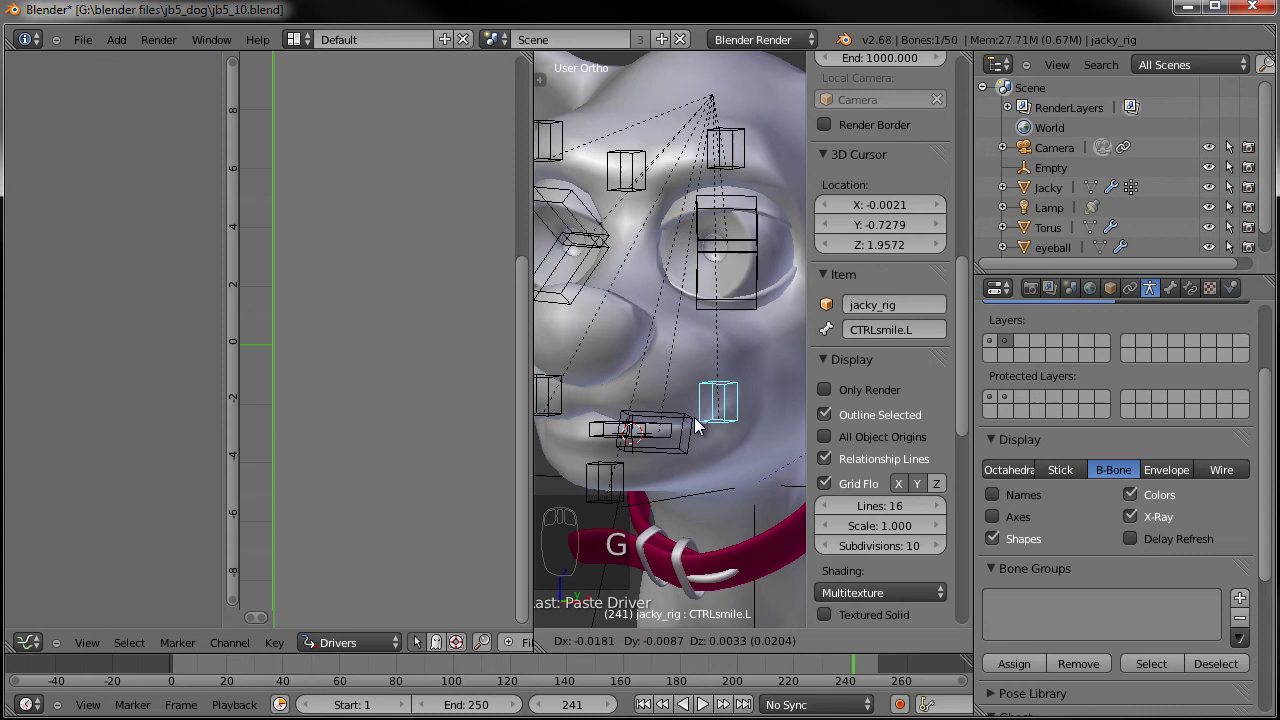
left_click_drag(705, 456, 711, 471)
left_click_drag(711, 471, 711, 471)
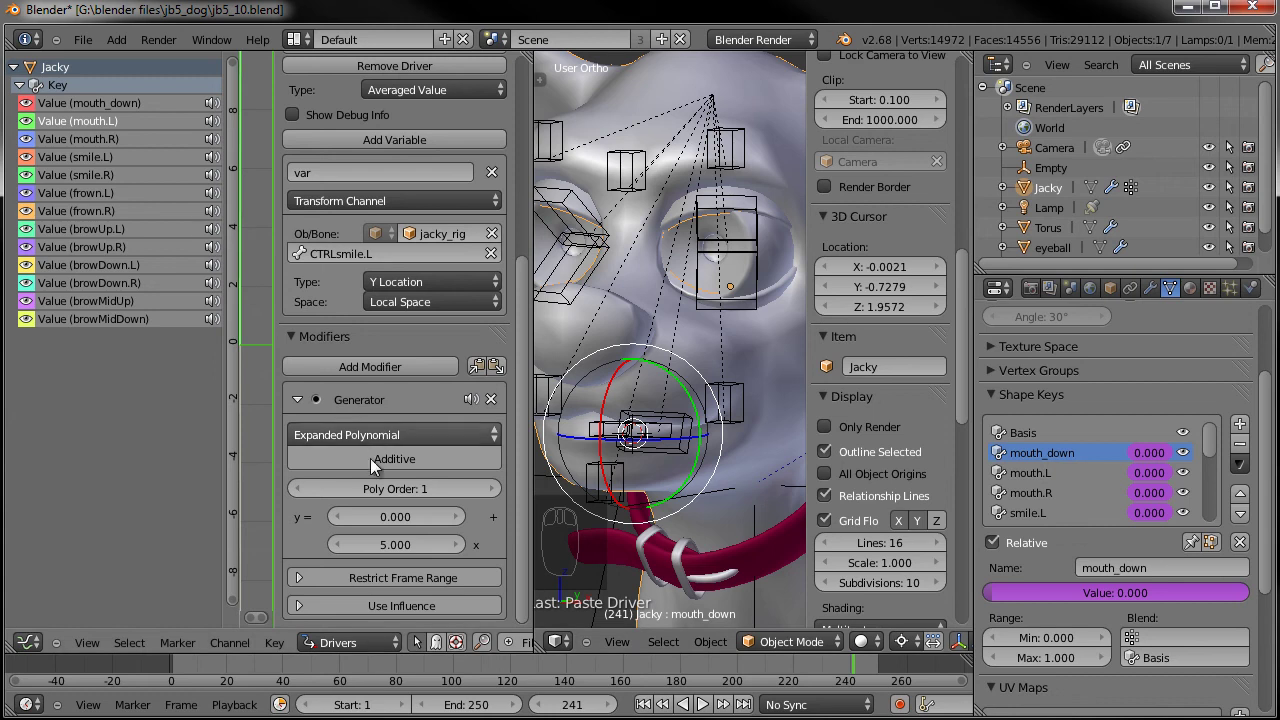
left_click_drag(357, 252, 403, 402)
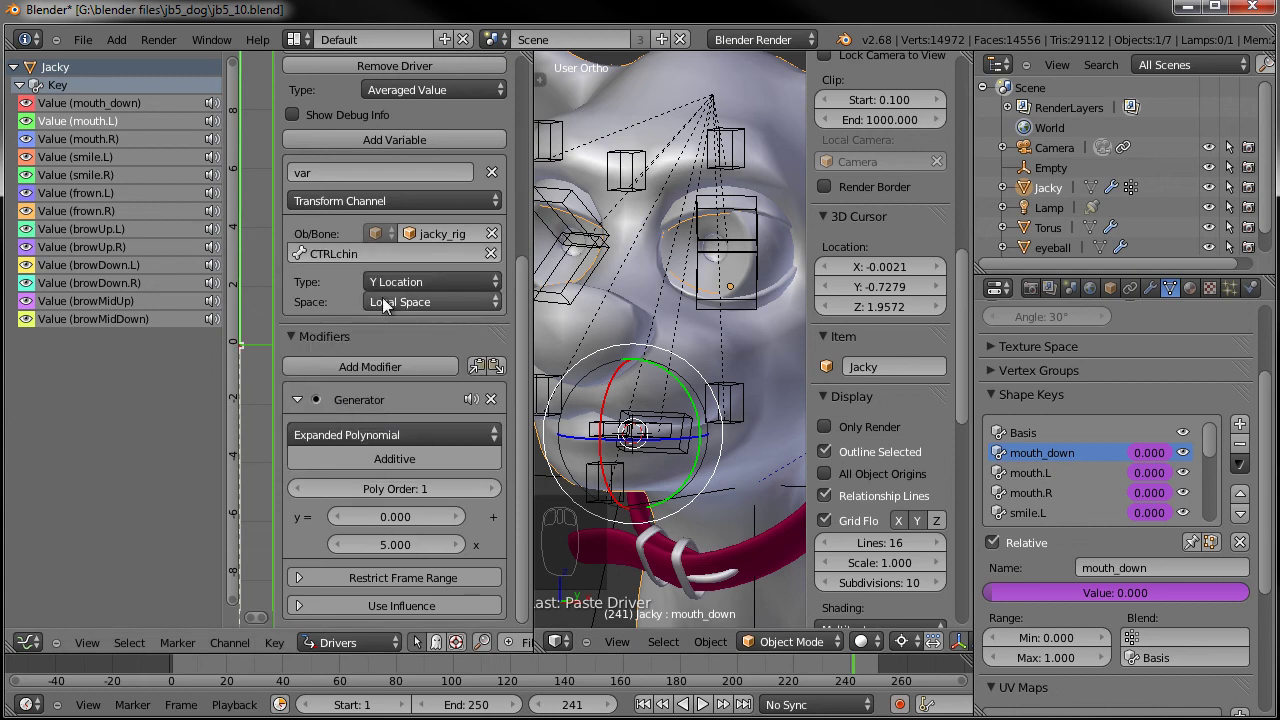
left_click_drag(409, 283, 615, 483)
left_click_drag(615, 483, 686, 470)
left_click_drag(639, 469, 686, 470)
Check the chin control bone's name in Pose Mode, then return to the smile.L driver
key("g")
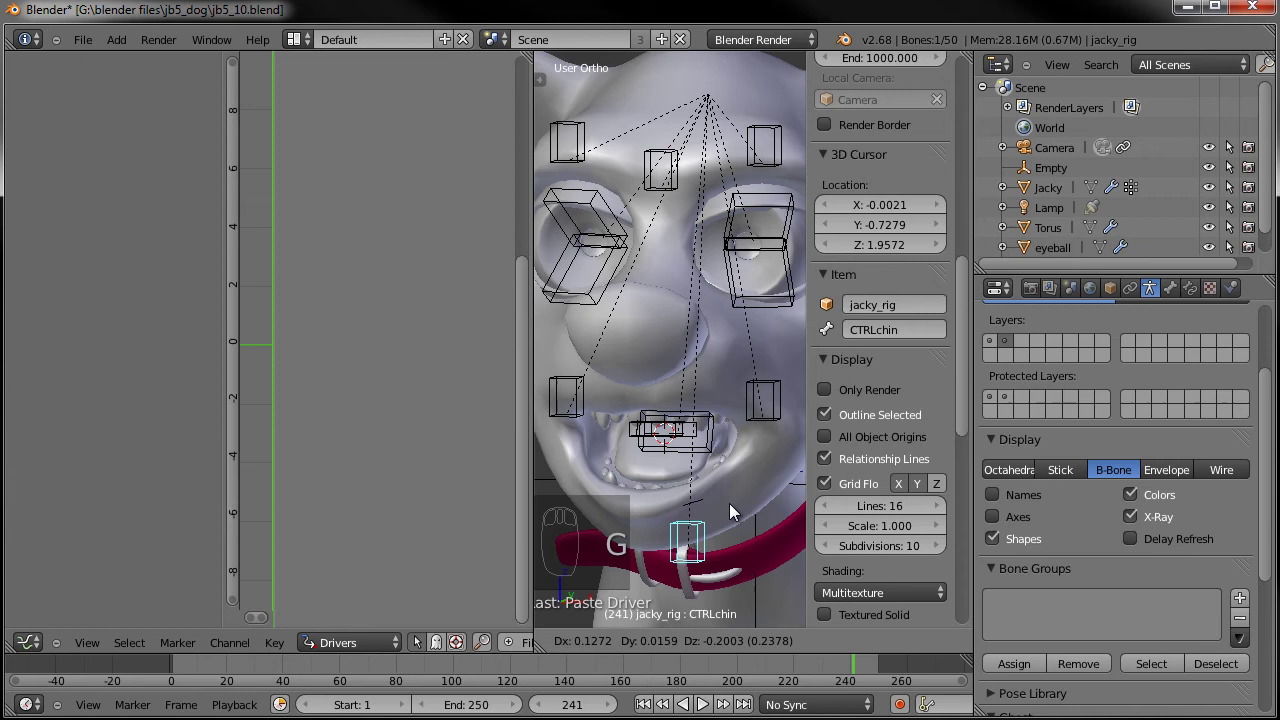
left_click_drag(763, 467, 82, 145)
left_click_drag(82, 145, 410, 543)
left_click_drag(663, 479, 621, 462)
key("g")
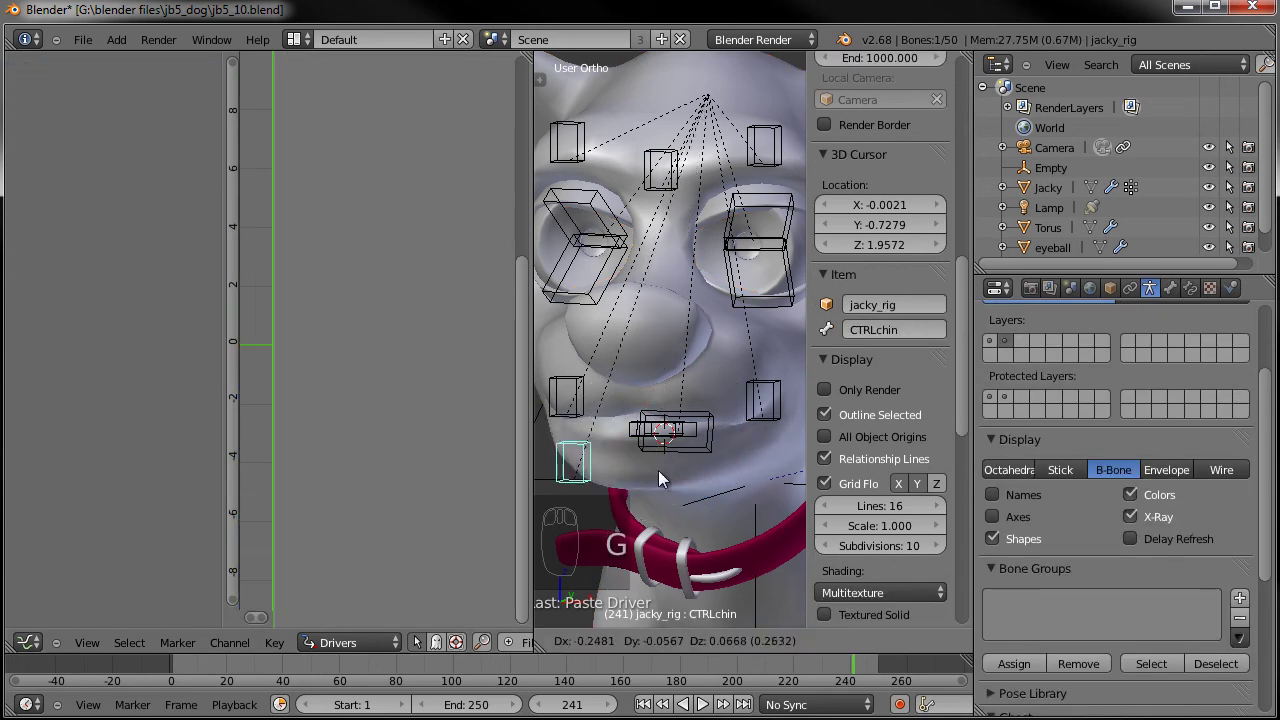
left_click_drag(767, 480, 257, 345)
Make the smile.L driver read CTRLsmile.L's local Y location
left_click_drag(92, 163, 427, 522)
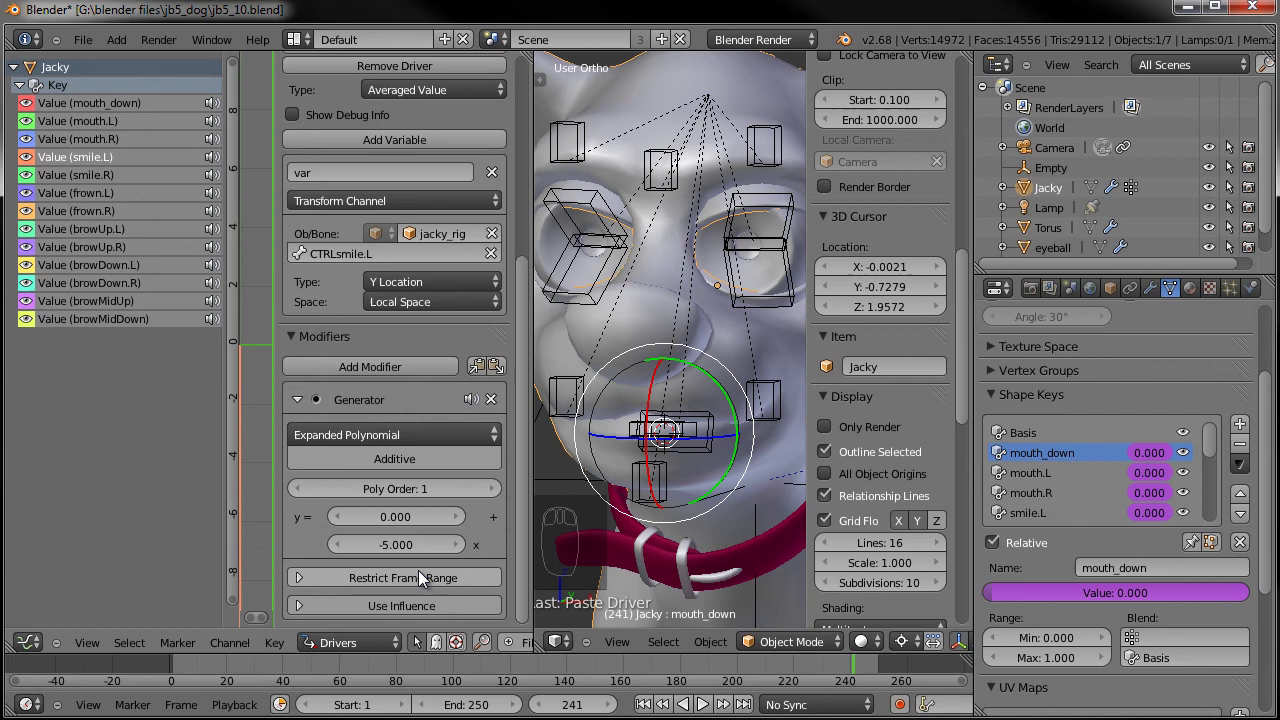
left_click_drag(389, 542, 363, 407)
left_click_drag(774, 409, 775, 339)
key("g")
Make the smile.R driver read CTRLsmile.R, then move on to frown.L
left_click_drag(784, 418, 81, 181)
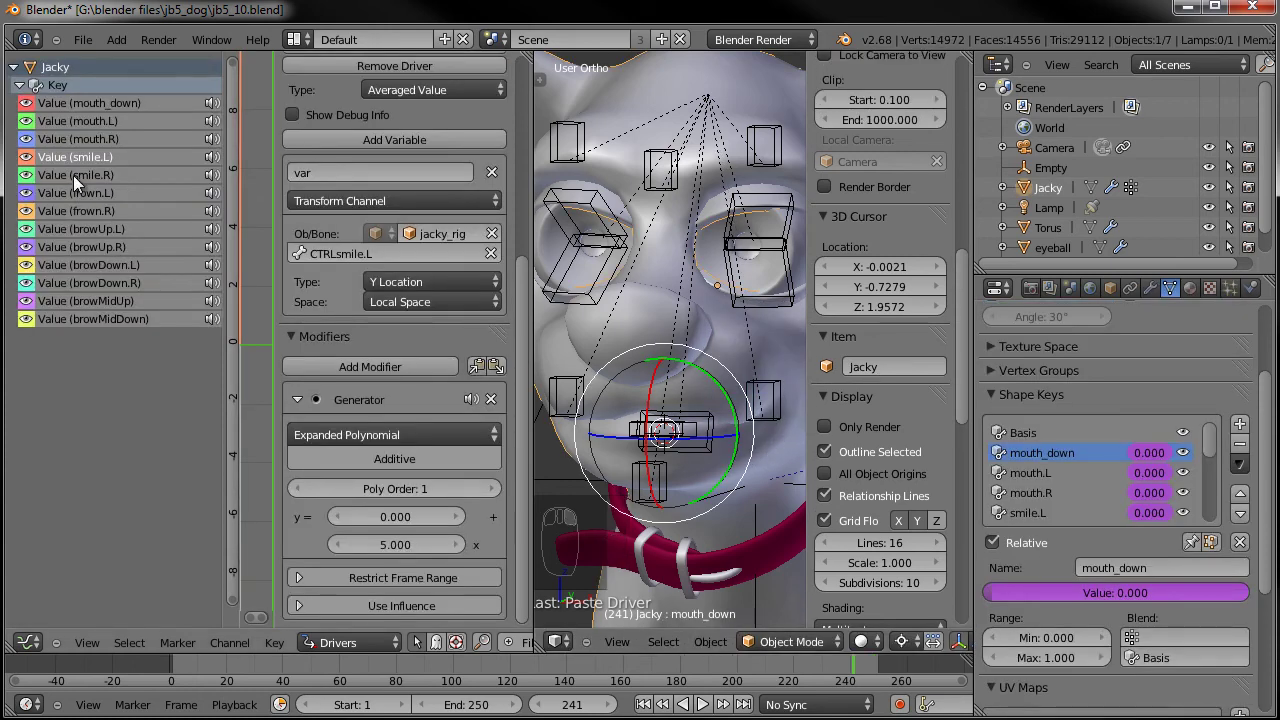
left_click_drag(81, 181, 386, 265)
left_click_drag(383, 267, 358, 456)
left_click_drag(405, 544, 112, 200)
left_click_drag(108, 200, 364, 415)
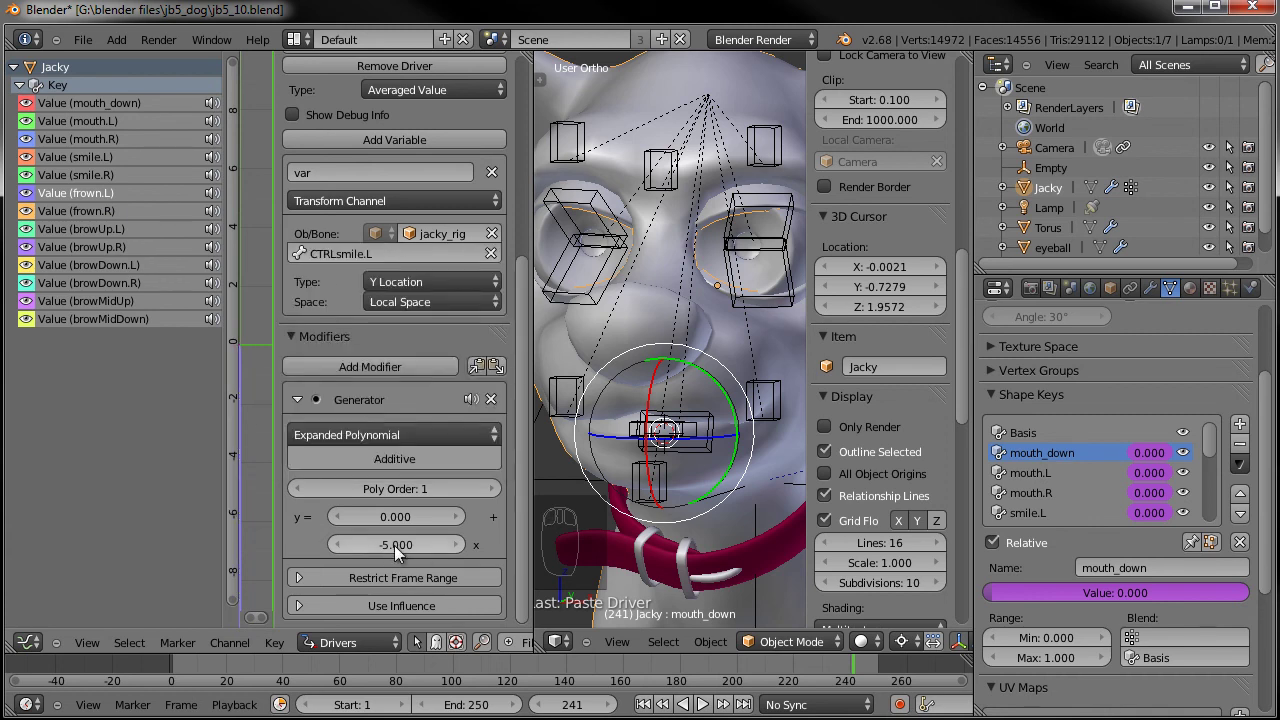
Set the frown.R driver's object to jacky_rig and its bone to the matching CTRLsmile.R control
left_click_drag(100, 215, 436, 301)
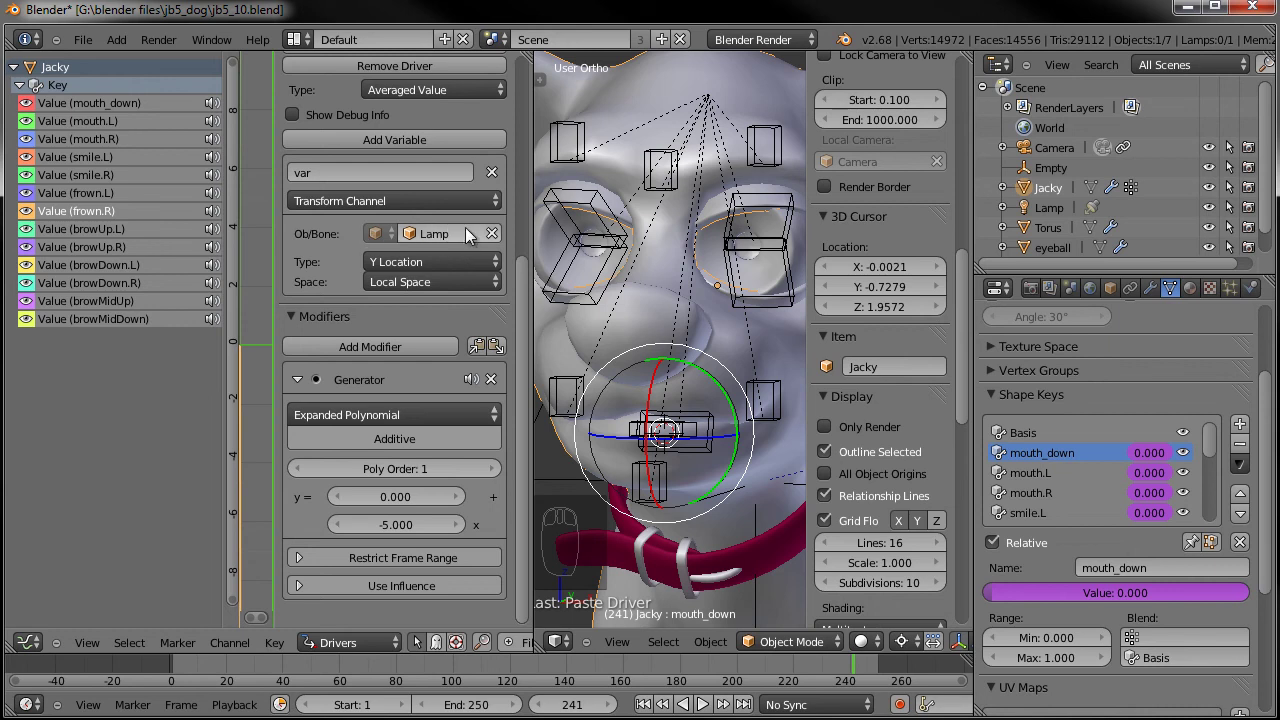
left_click_drag(499, 236, 443, 281)
left_click_drag(436, 268, 354, 451)
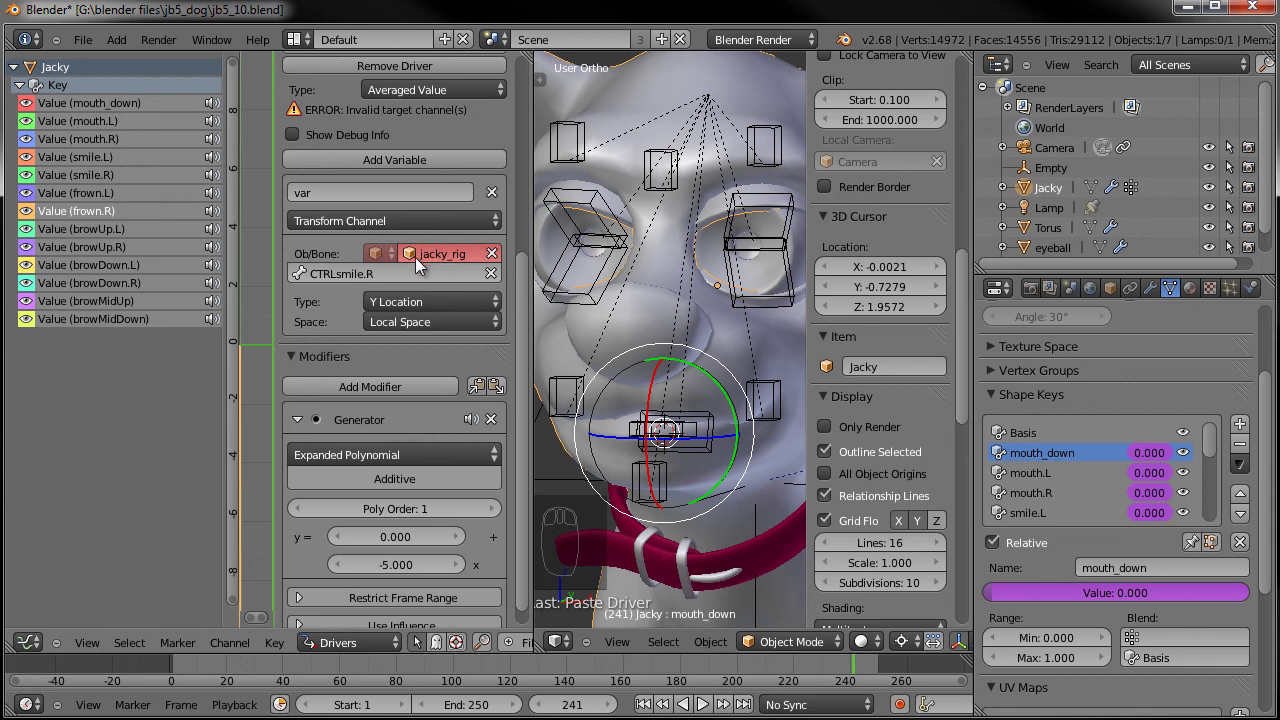
middle_click(442, 123)
left_click_drag(415, 90, 101, 234)
left_click_drag(101, 234, 71, 243)
left_click_drag(73, 235, 479, 285)
left_click_drag(479, 285, 451, 379)
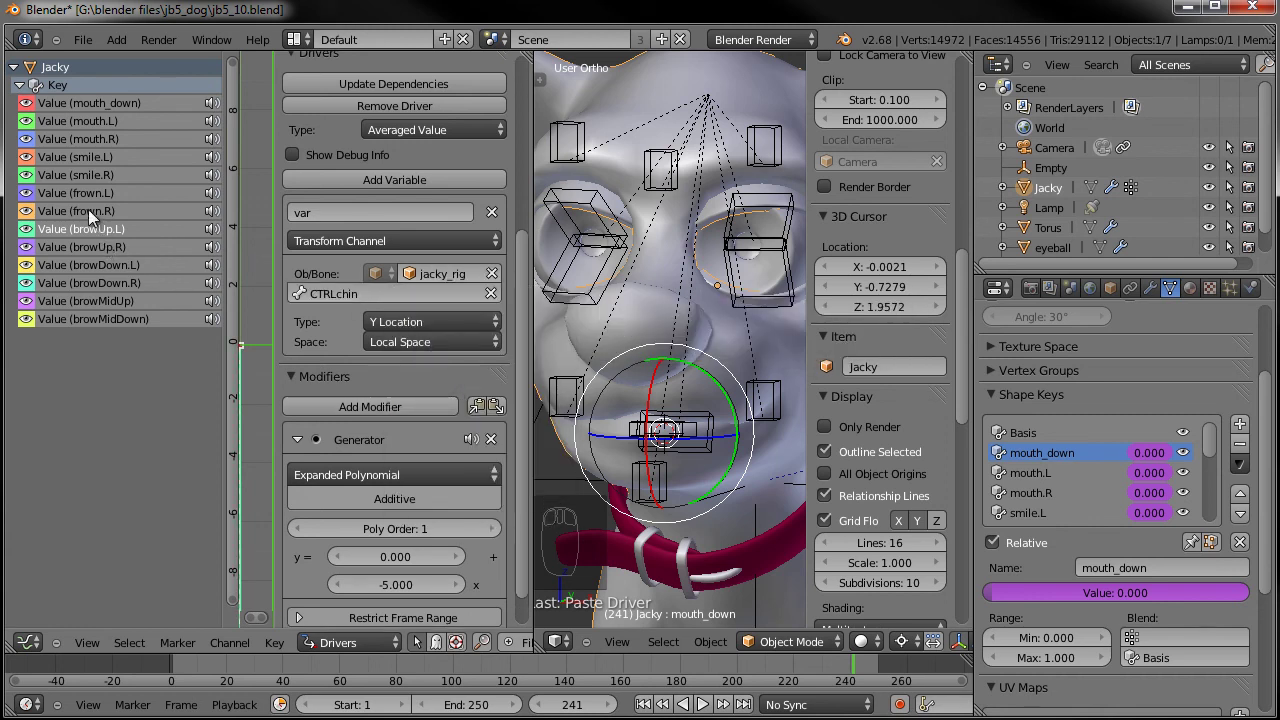
Drive browUp.L from CTRLbrow.L and browUp.R from CTRLbrow.R
left_click_drag(96, 217, 287, 292)
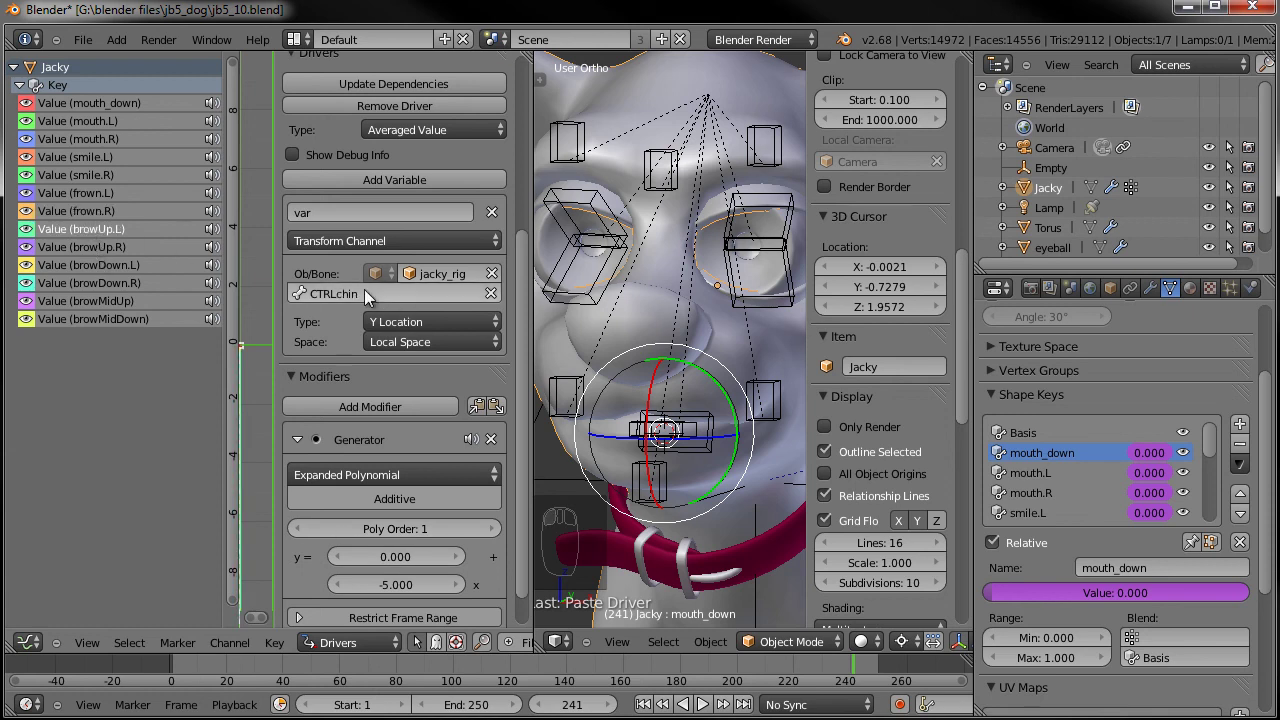
left_click_drag(372, 297, 366, 380)
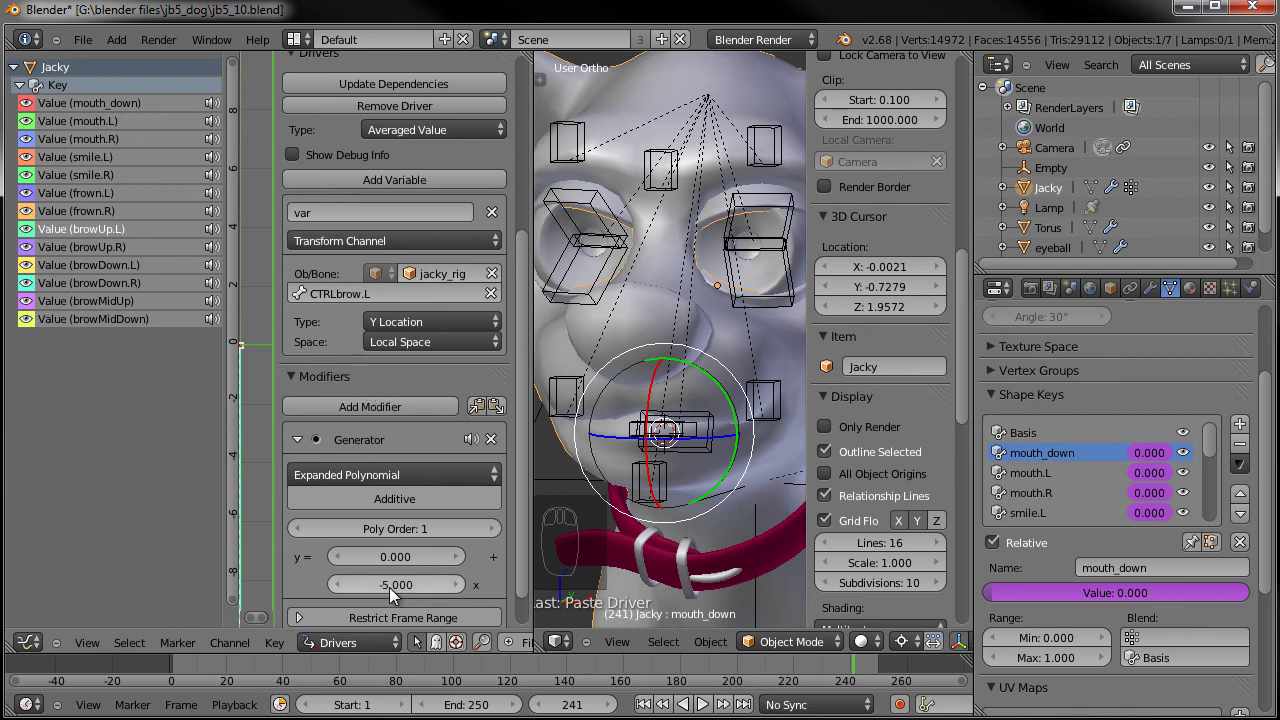
left_click_drag(395, 593, 254, 249)
left_click_drag(122, 251, 386, 417)
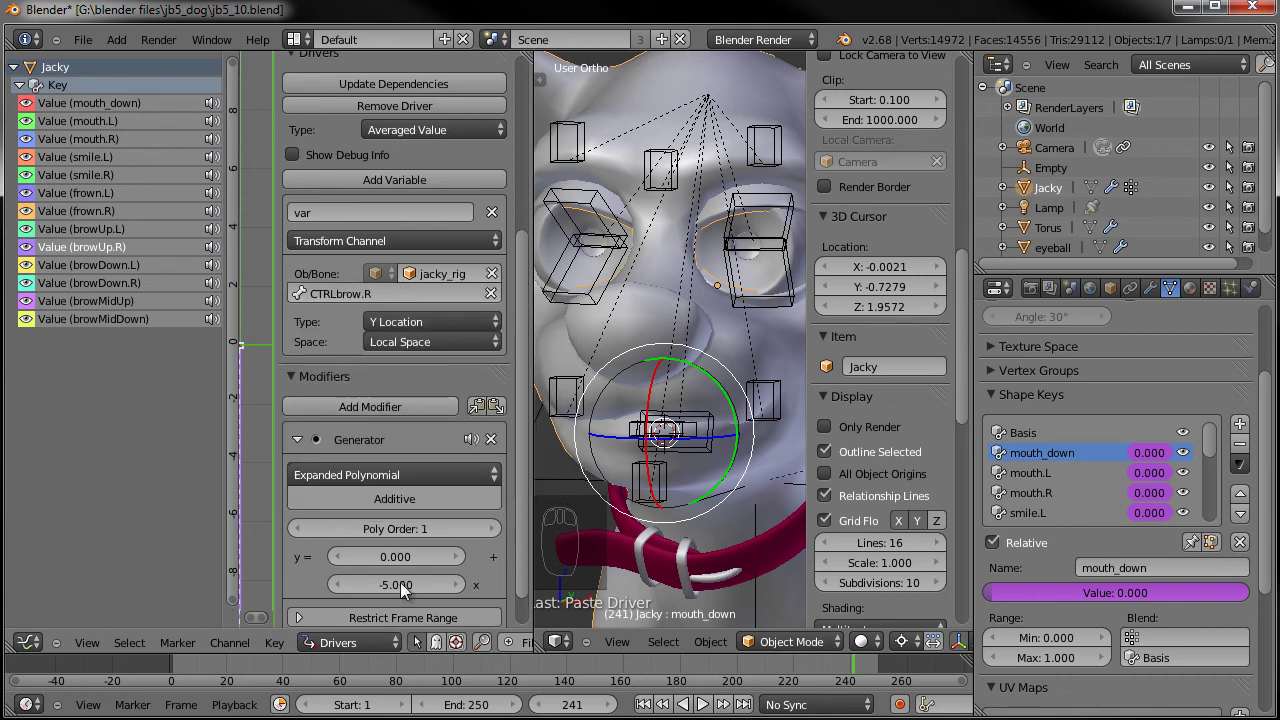
Drive browDown.L from CTRLbrow.L and browDown.R from CTRLbrow.R
left_click_drag(401, 593, 79, 265)
left_click_drag(80, 270, 399, 484)
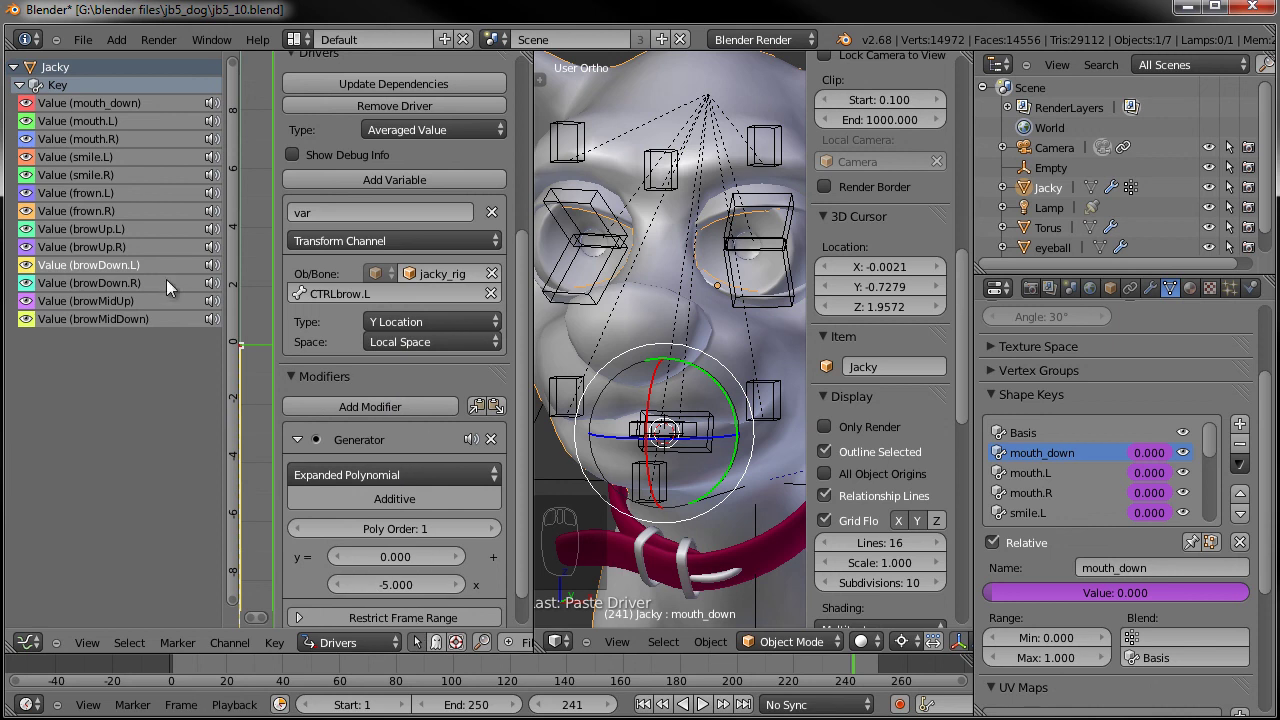
left_click_drag(112, 287, 425, 483)
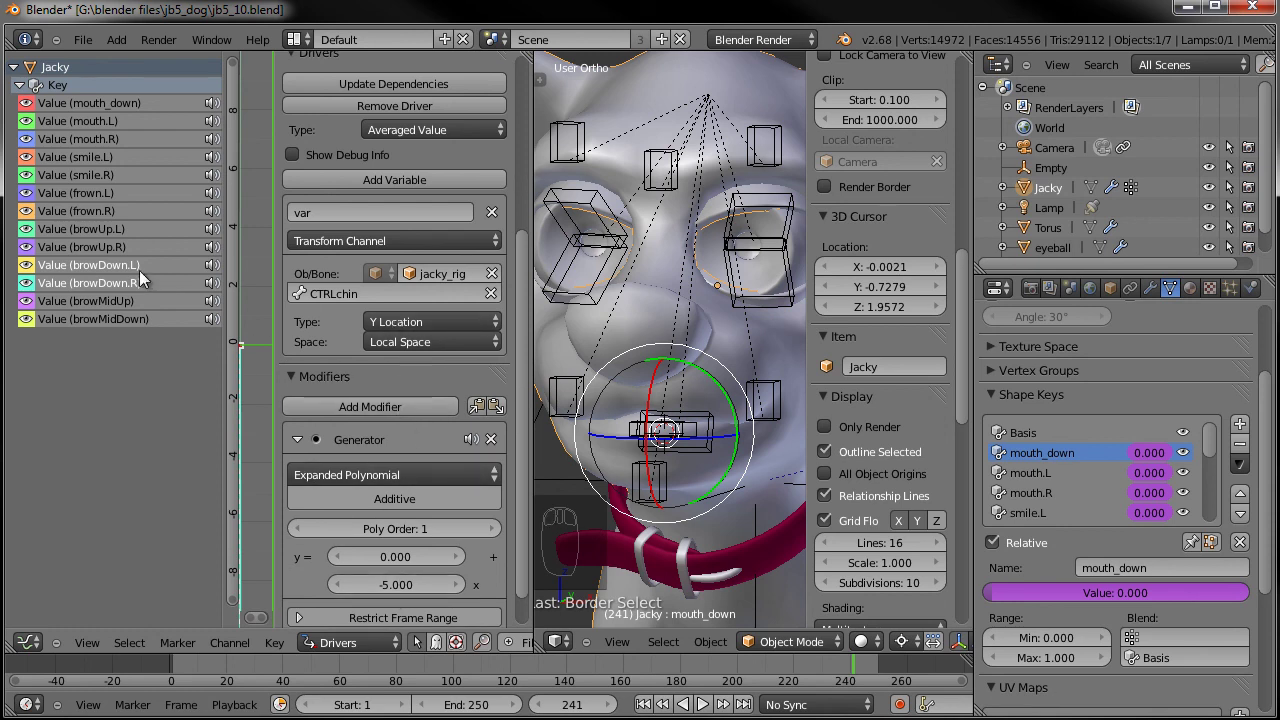
left_click_drag(374, 291, 363, 475)
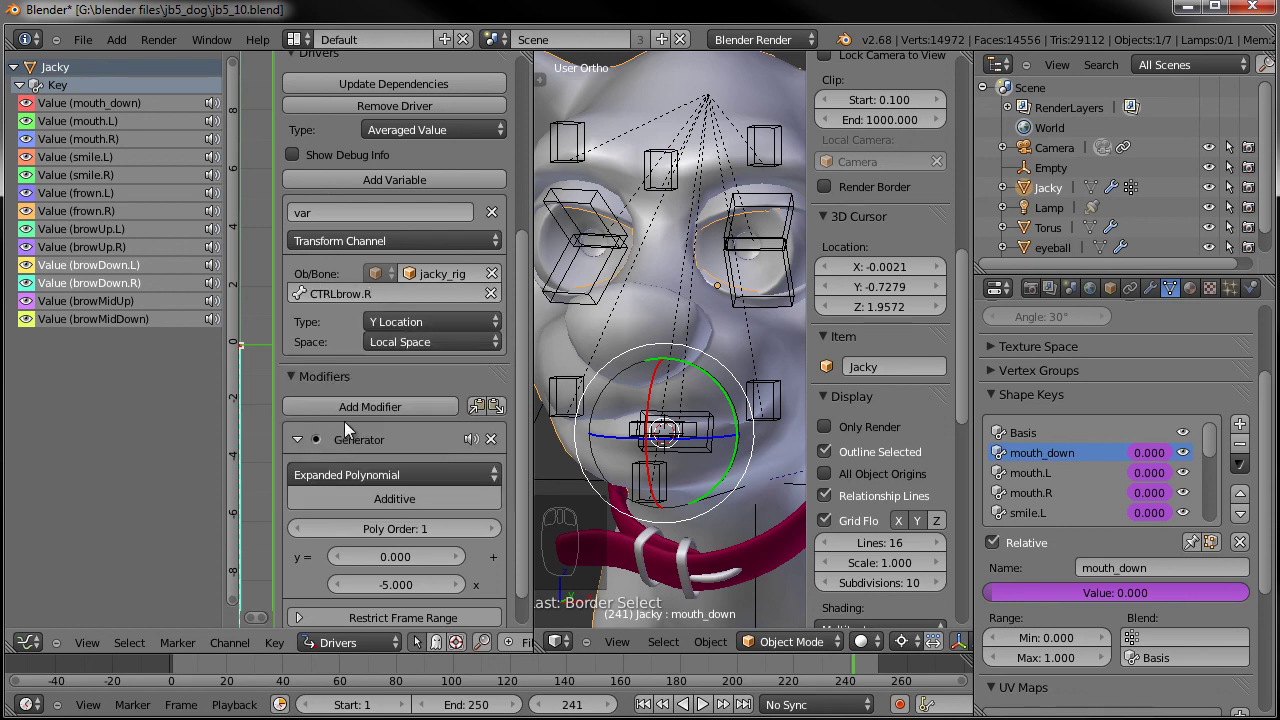
Review the remaining brow drivers and the mouth_down driver with the whole face in view
left_click_drag(127, 301, 355, 410)
left_click_drag(398, 590, 126, 326)
left_click_drag(122, 321, 428, 312)
left_click_drag(415, 292, 389, 585)
left_click_drag(672, 347, 92, 112)
left_click_drag(92, 112, 418, 584)
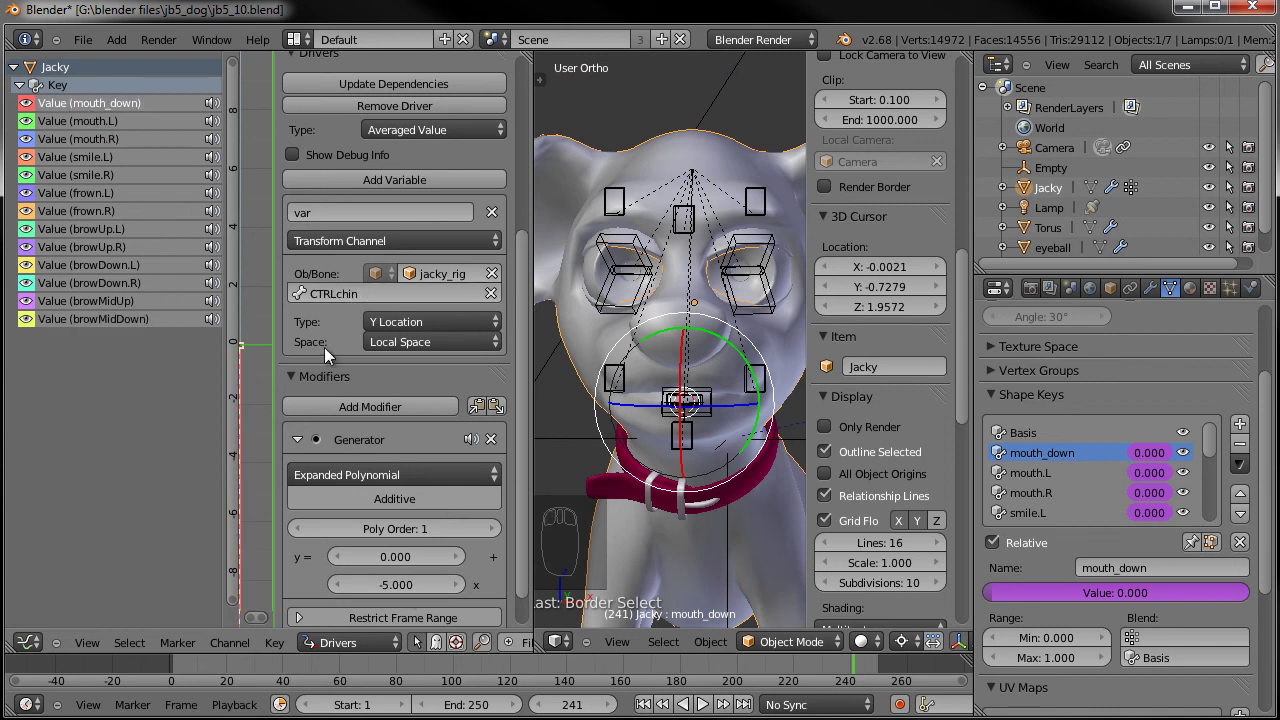
Set the browMidDown driver's bone to CTRLbrow.Mid, Y Location, and return to Pose Mode
left_click_drag(98, 122, 442, 304)
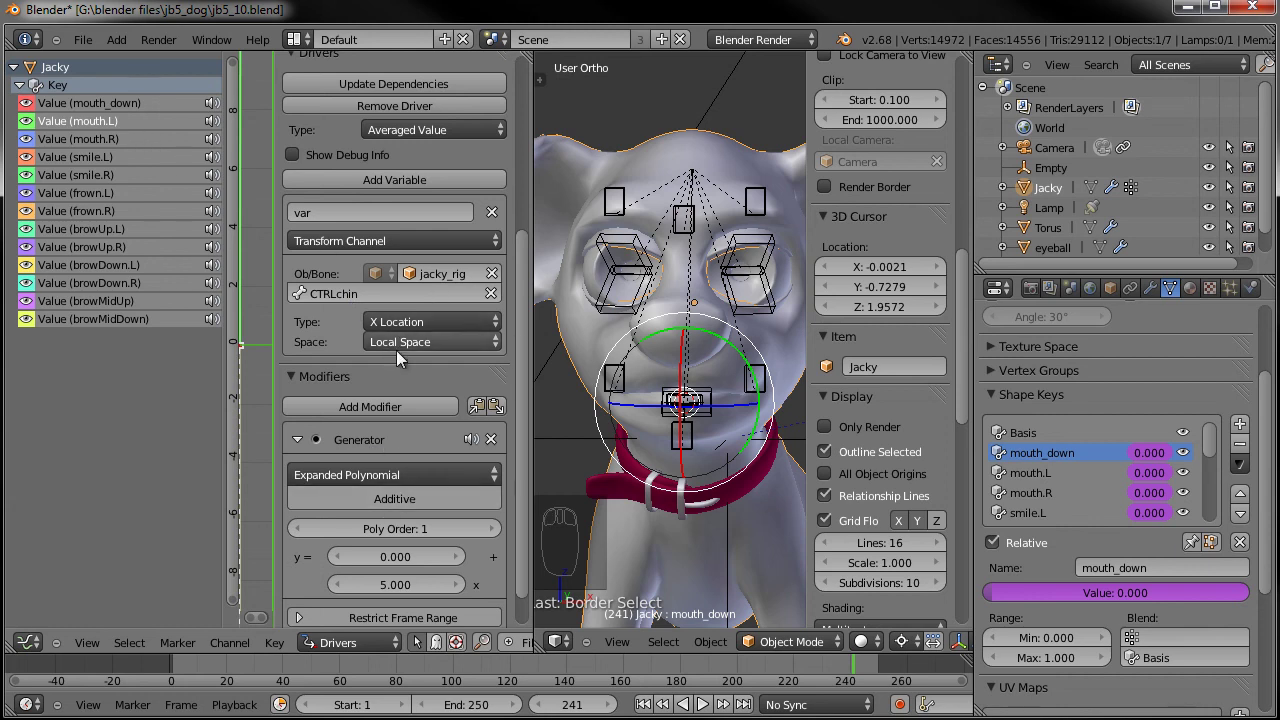
left_click_drag(99, 150, 779, 393)
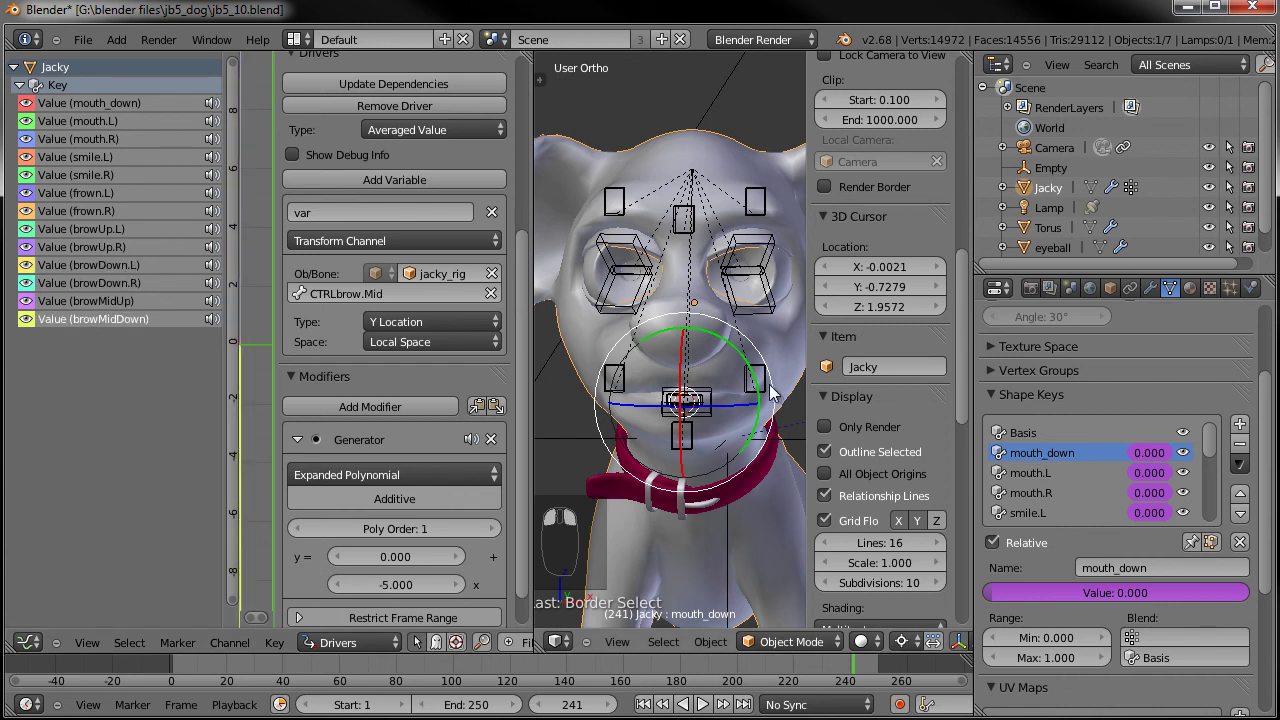
right_click(530, 375)
left_click_drag(534, 369, 746, 389)
left_click_drag(740, 398, 764, 333)
key("g")
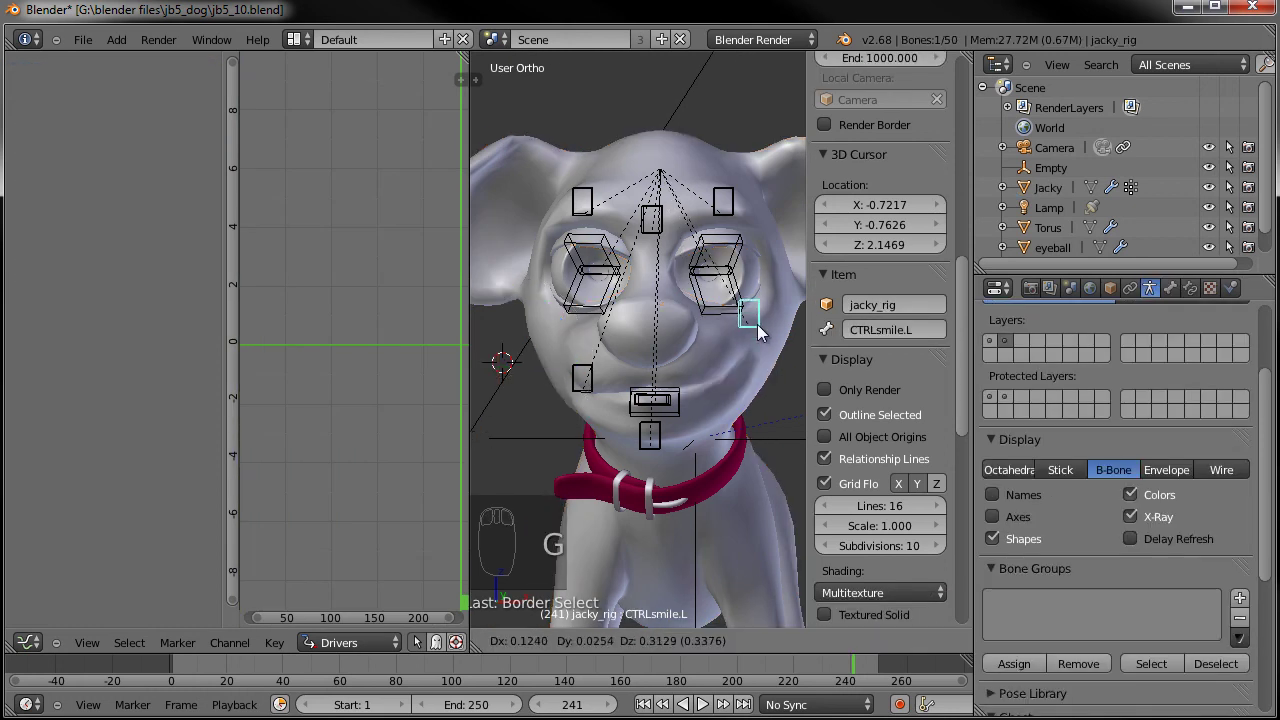
Move the CTRLsmile.R and CTRLchin control bones to test their shape keys
left_click_drag(724, 382, 572, 322)
key("g")
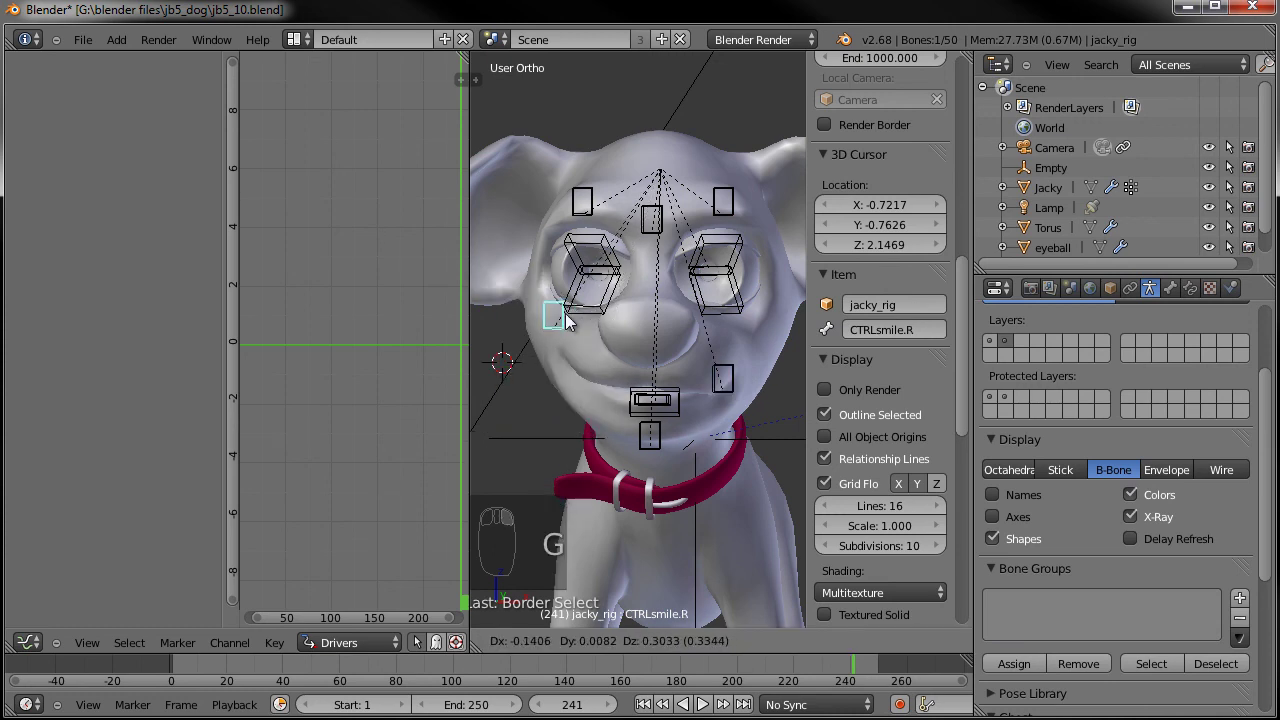
left_click_drag(613, 377, 676, 517)
key("g")
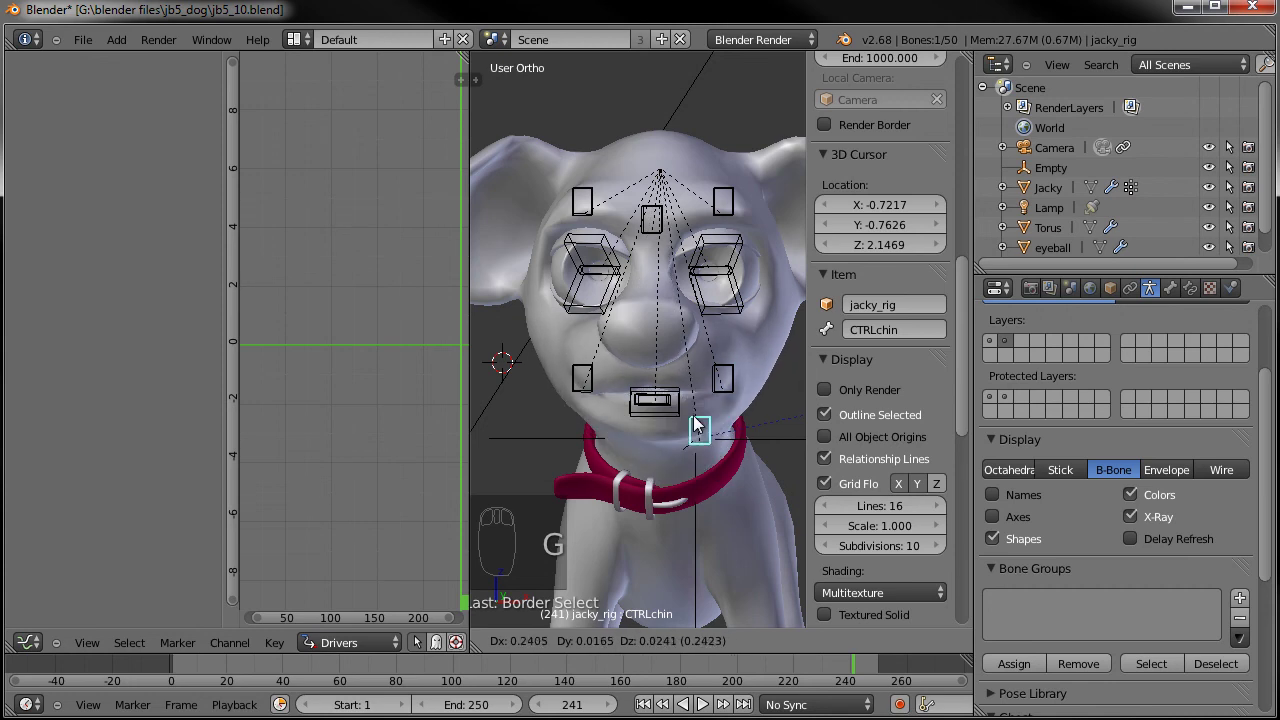
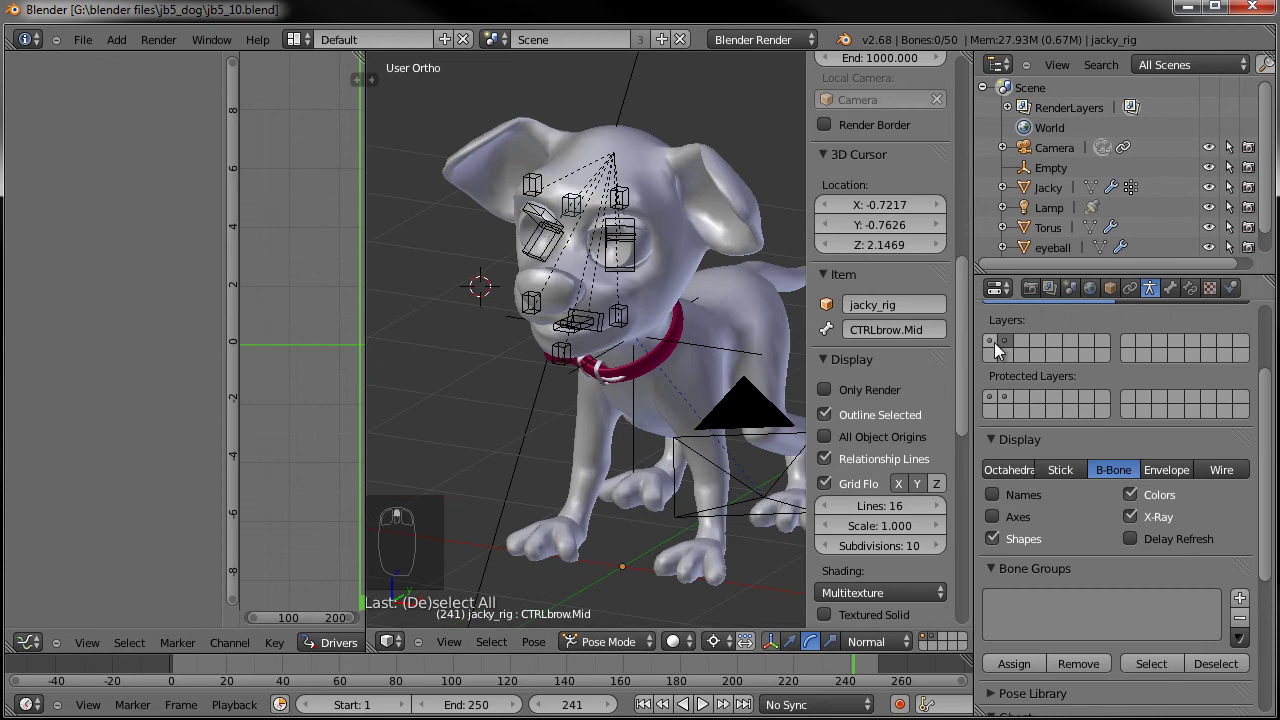
Show the second armature layer so the full body skeleton appears, and select the head bone
left_click_drag(1000, 346, 612, 166)
left_click_drag(683, 282, 680, 196)
left_click_drag(640, 212, 728, 217)
key("r")
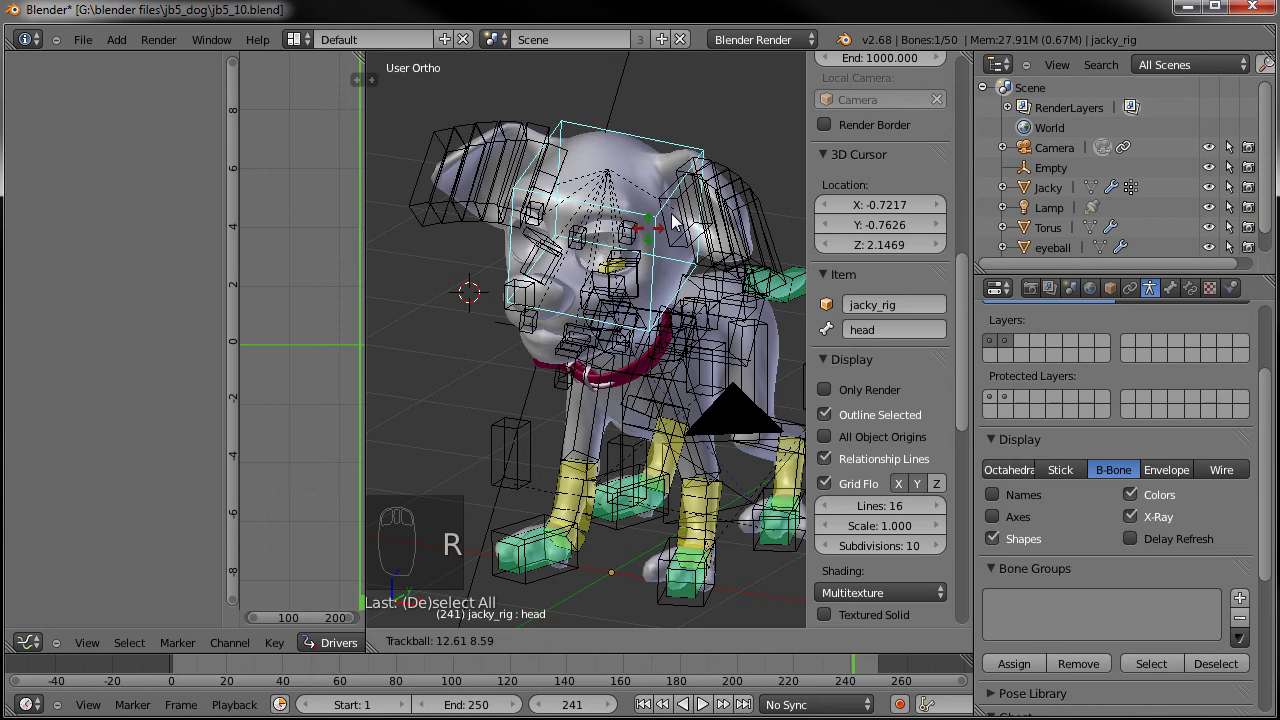
left_click_drag(699, 218, 772, 176)
Rotate and move body bones to test the skeleton, then clear the rotations
key("r")
key("r")
key("r")
left_click_drag(585, 291, 583, 326)
left_click_drag(588, 321, 582, 422)
key("r")
key("g")
key("a")
key("a")
key("alt+r")
key("a")
middle_click(695, 279)
Select CTRLsmile.R, save the rig file with Ctrl+S, and orbit to inspect the dog's side
left_click_drag(652, 264, 648, 262)
key("ctrl+s")
left_click_drag(672, 263, 596, 217)
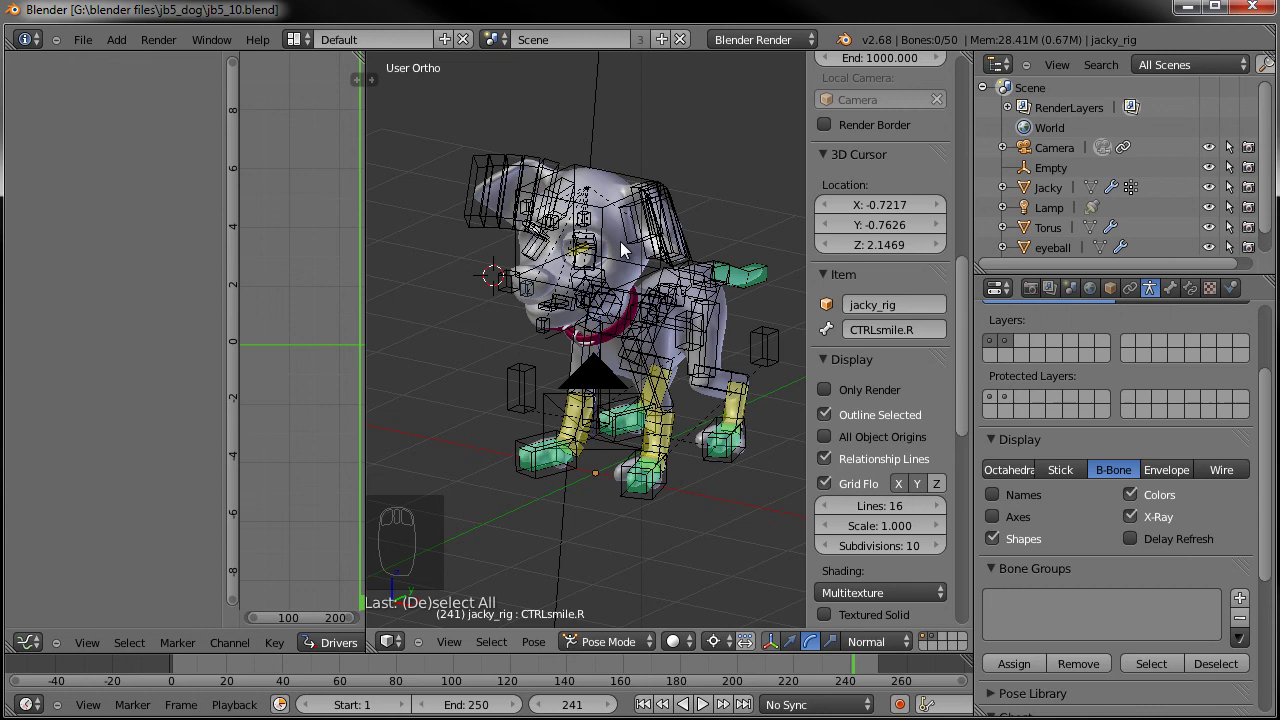
scroll("up", 3)
scroll("down", 3)
left_click_drag(633, 269, 651, 272)
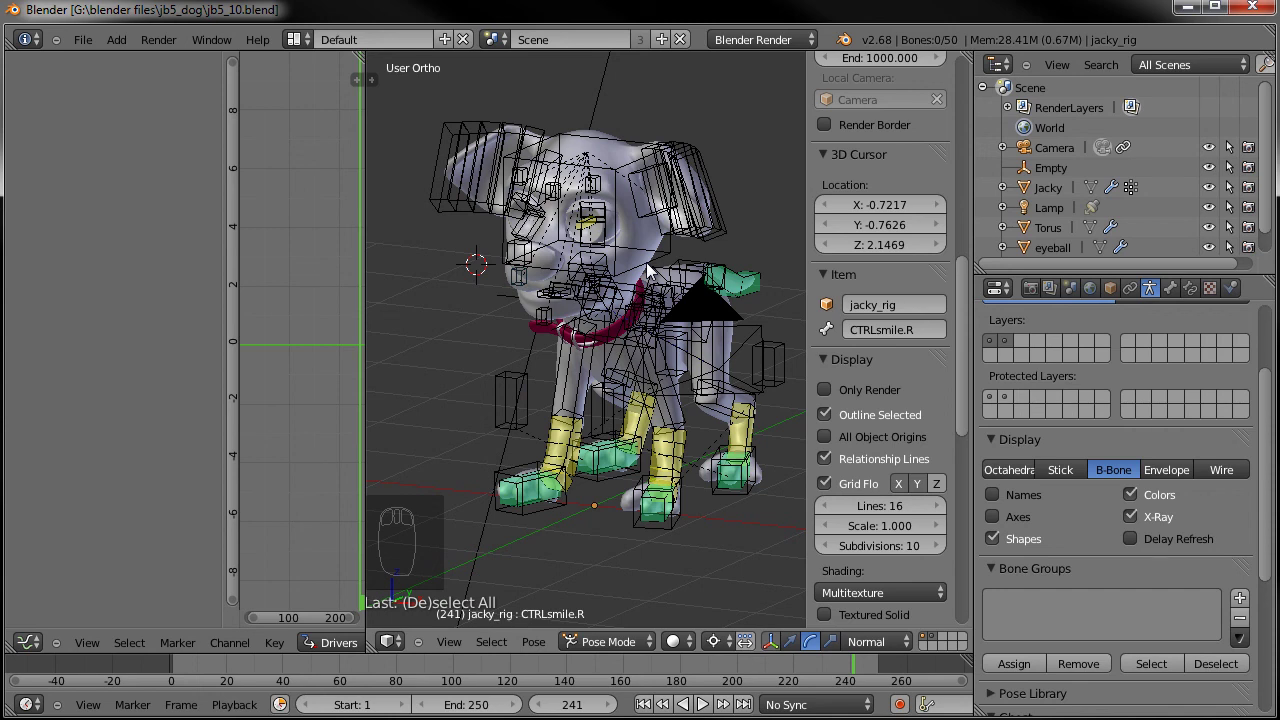
left_click_drag(618, 235, 649, 275)
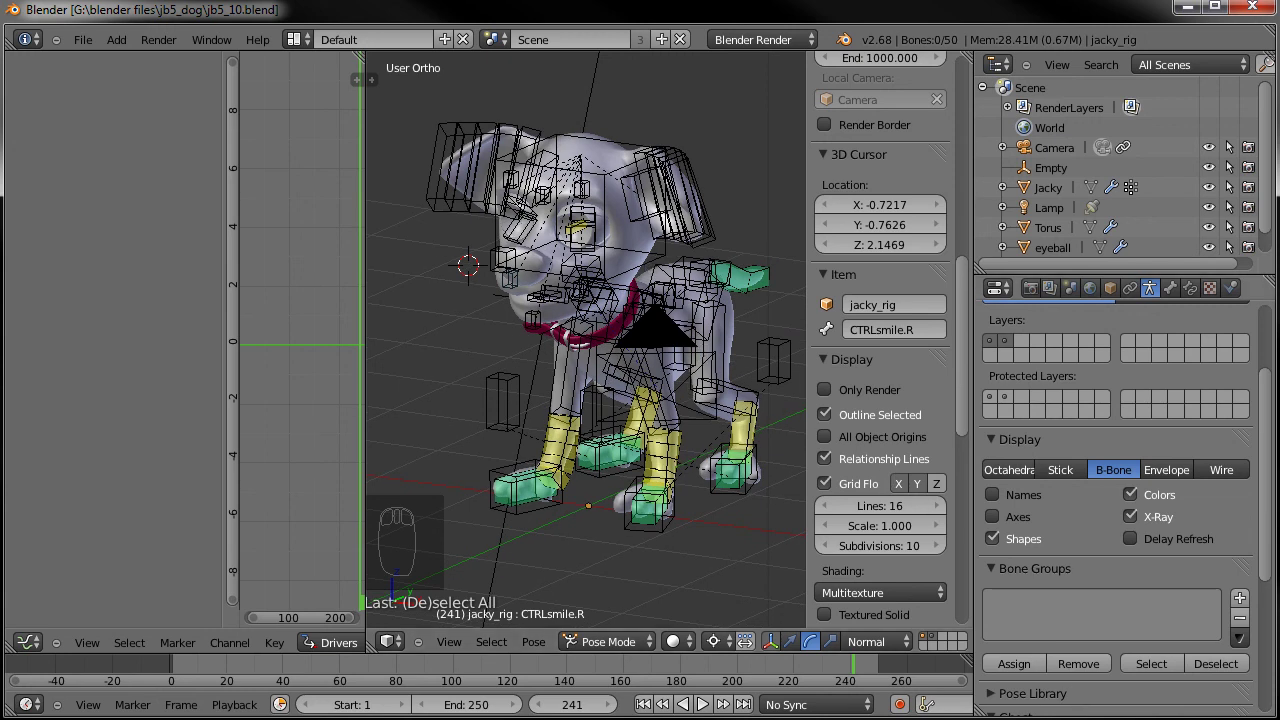